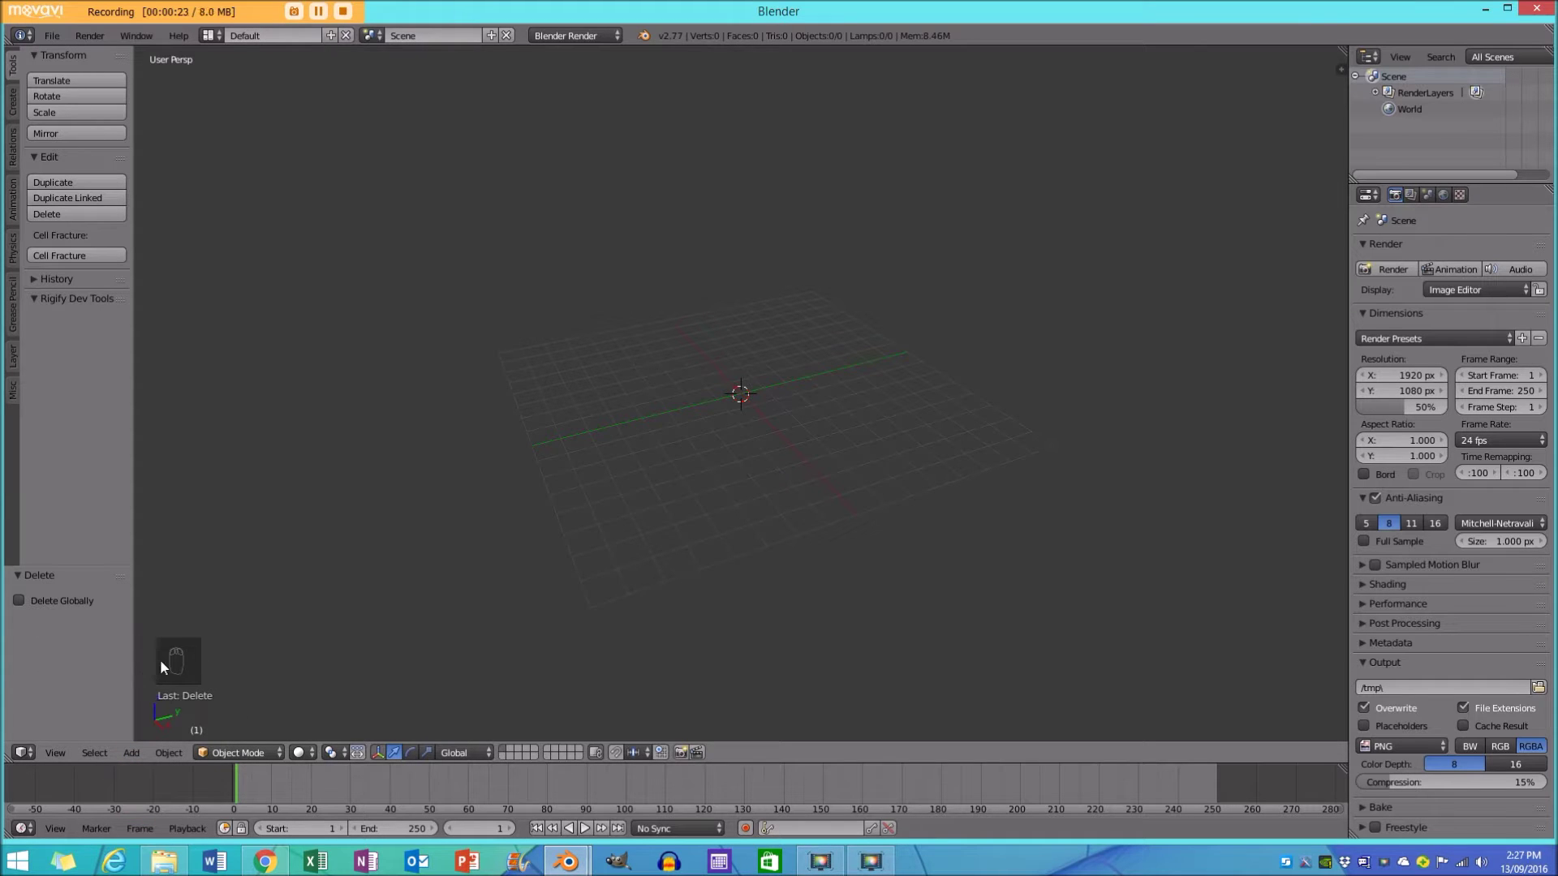
Bring the empty scene into a straight-on front orthographic view.
{"action": "key", "text": "a"}
{"action": "key", "text": "s"}
{"action": "key", "text": "f"}
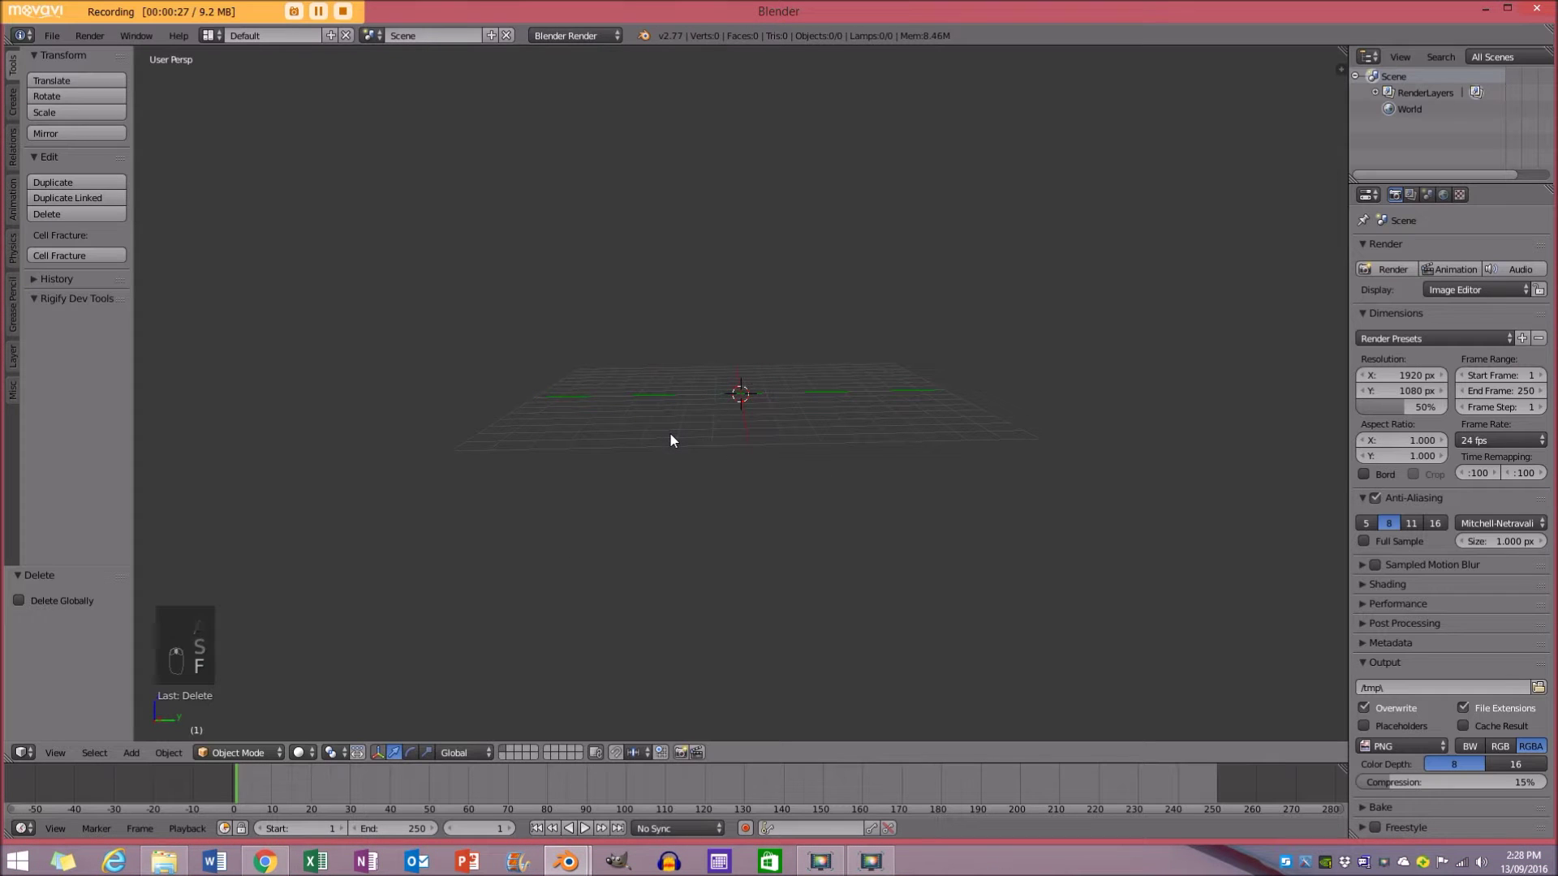
{"action": "key", "text": "KP_5"}
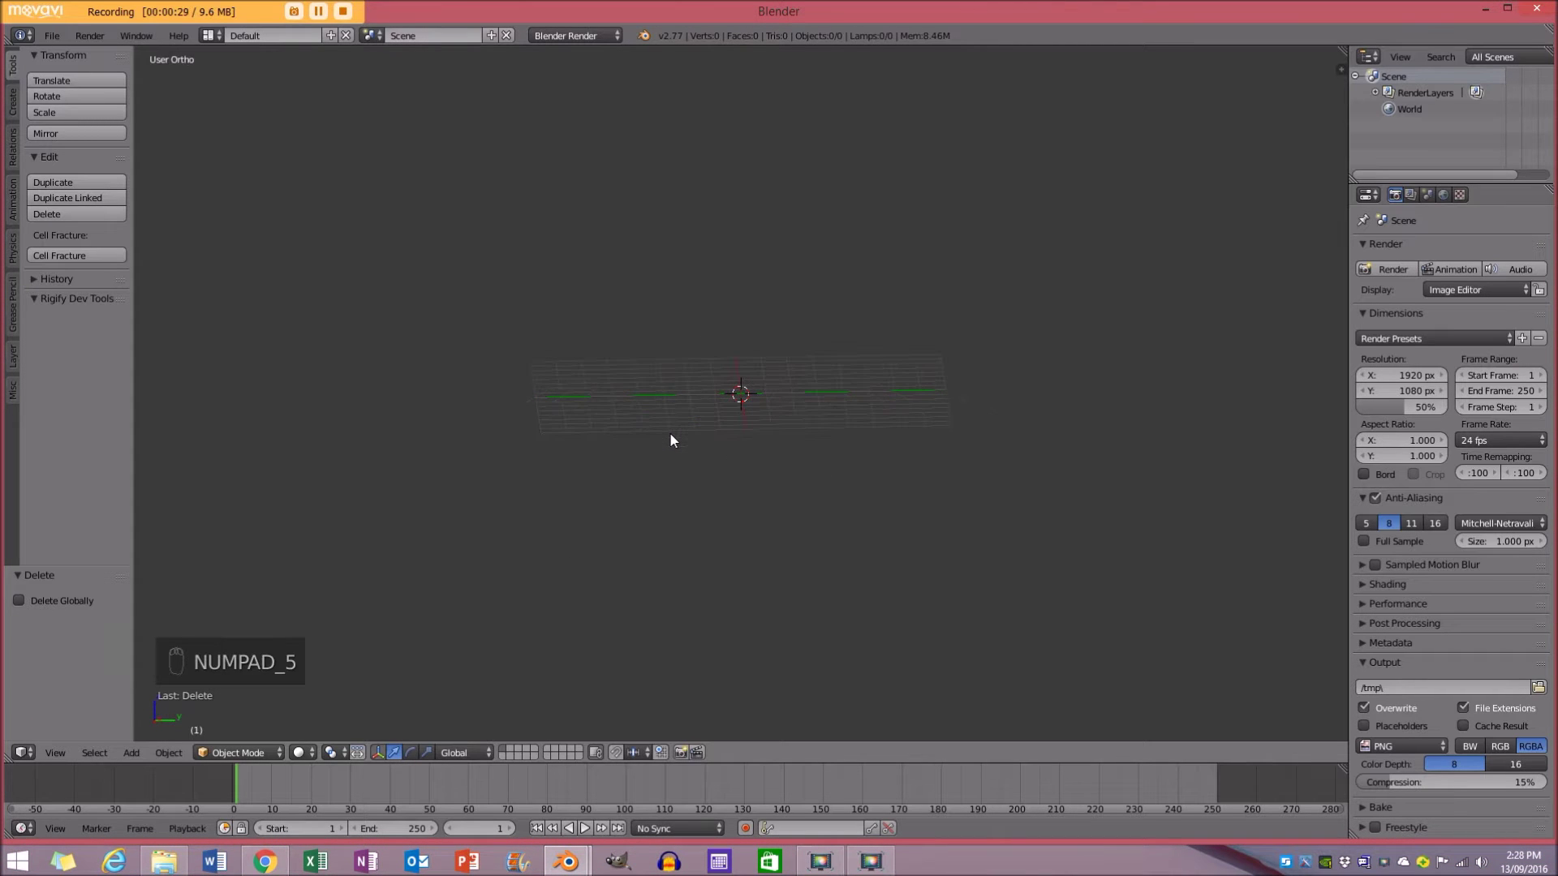
{"action": "key", "text": "KP_1"}
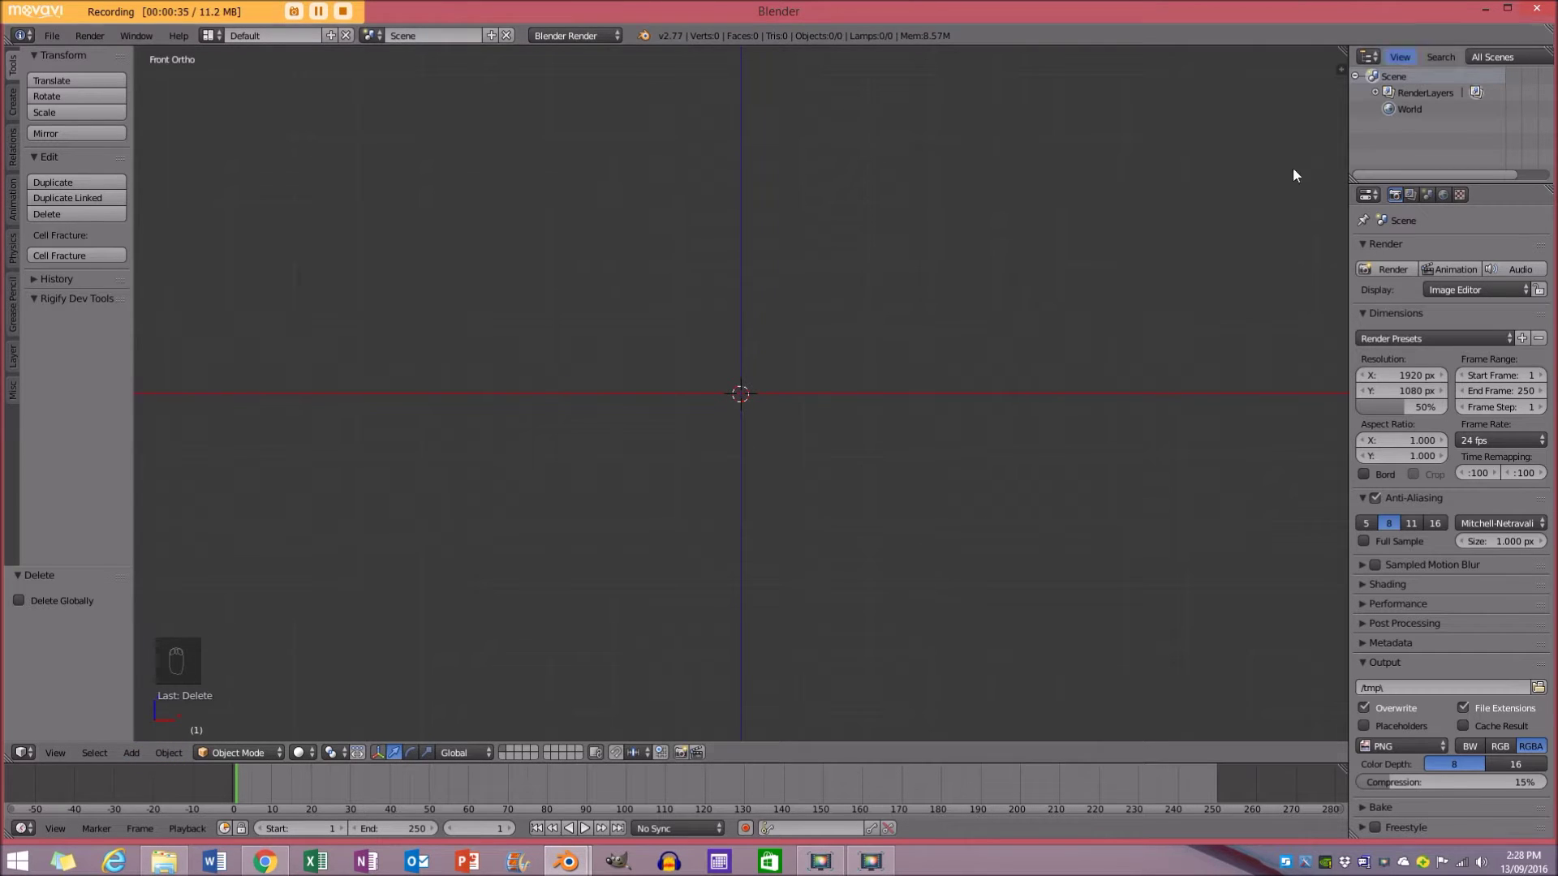
Load the wine glass photo as the front-view background image with X offset 0.15 and size 10.
{"action": "key", "text": "n"}
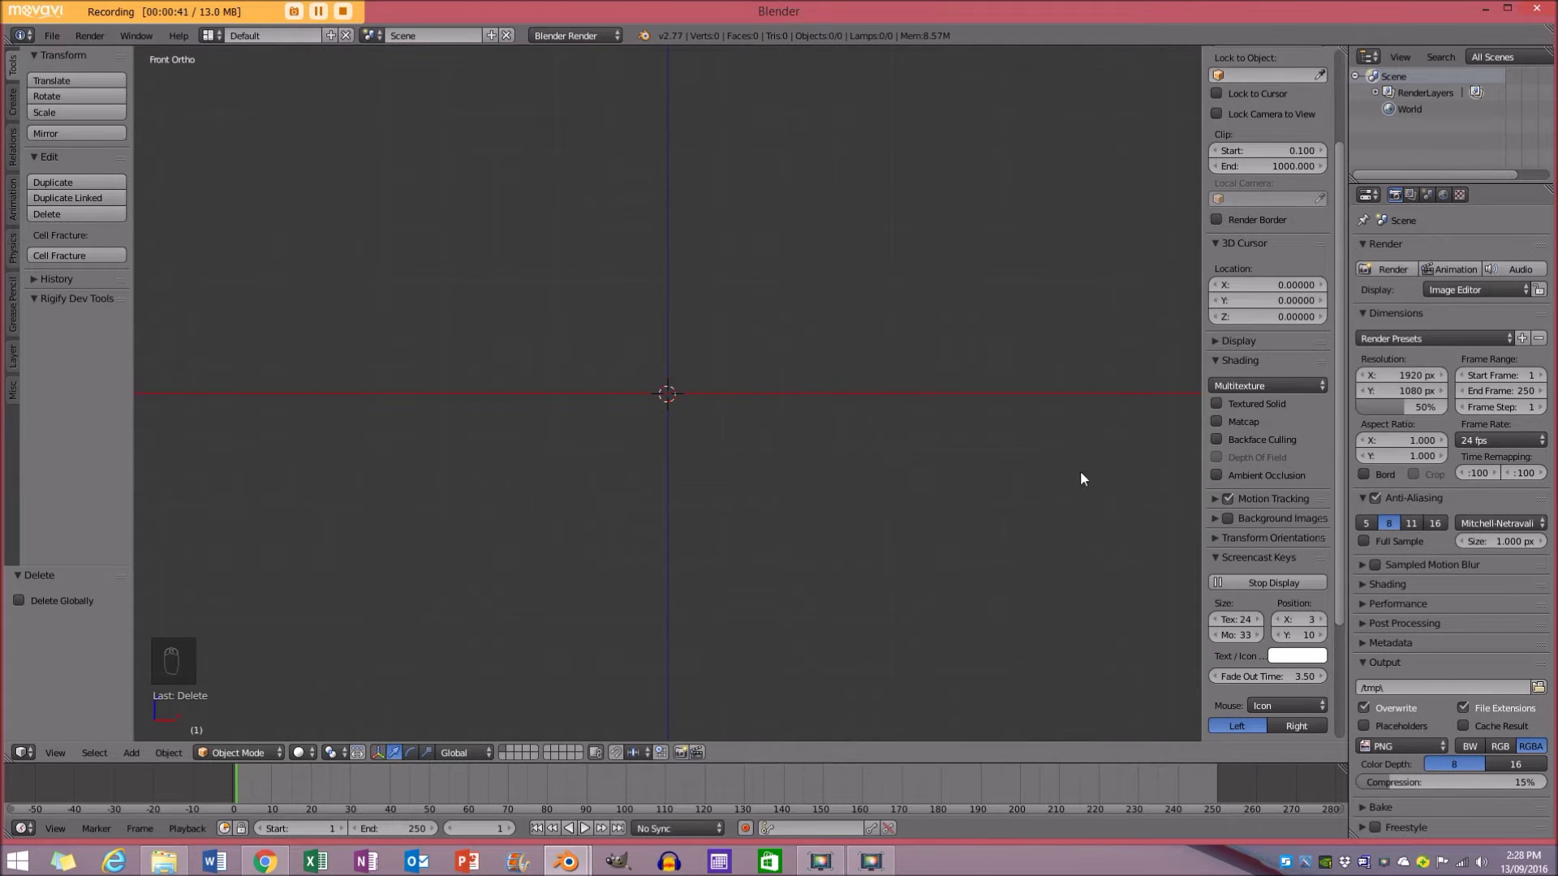
{"action": "key", "text": "n"}
{"action": "key", "text": "n"}
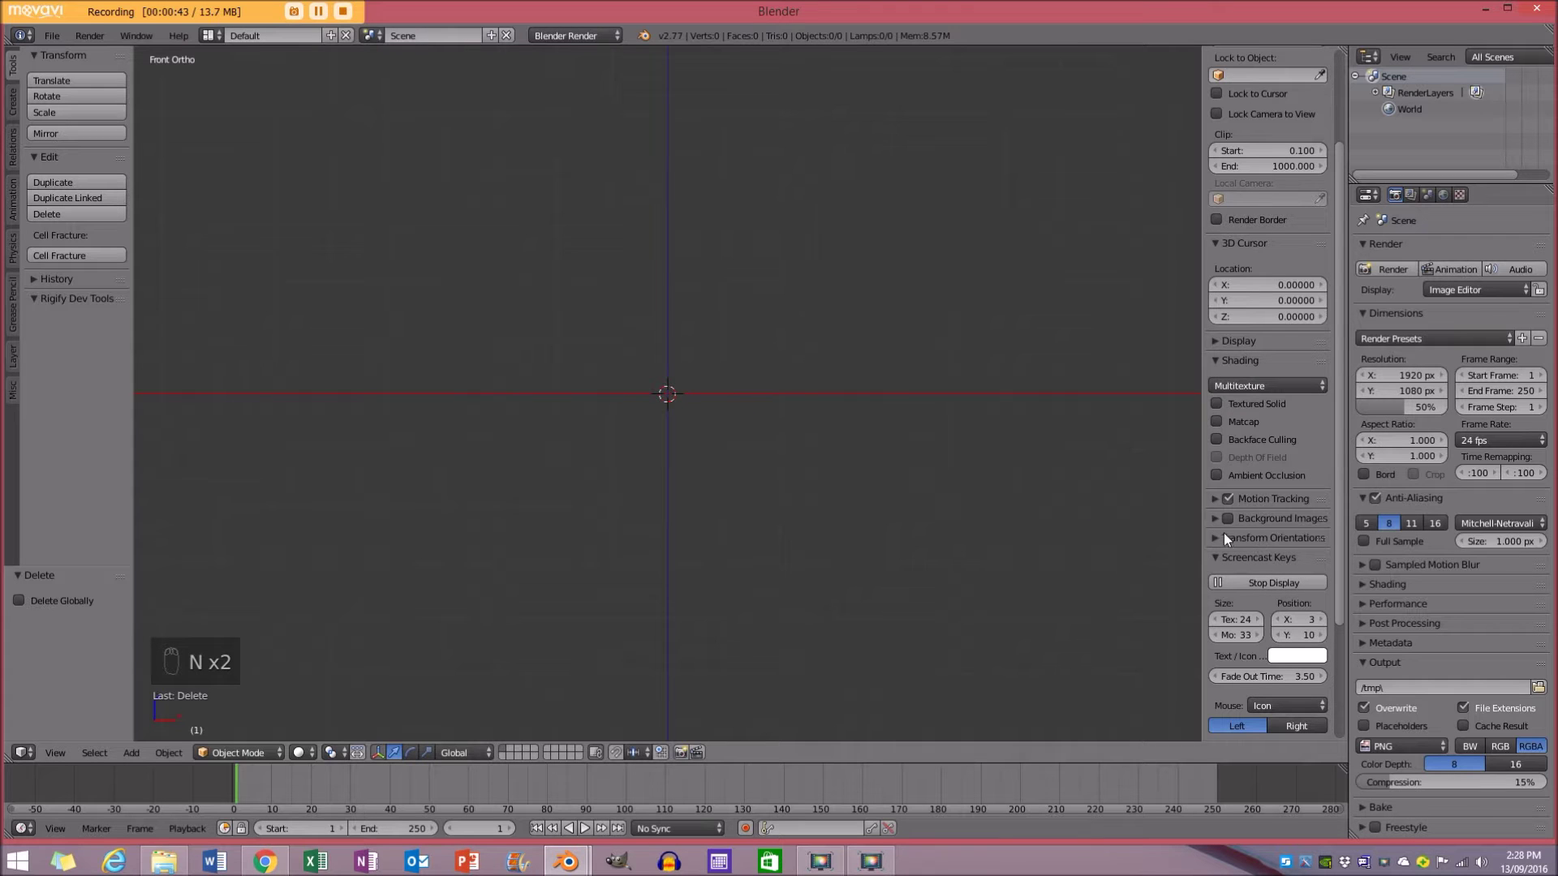
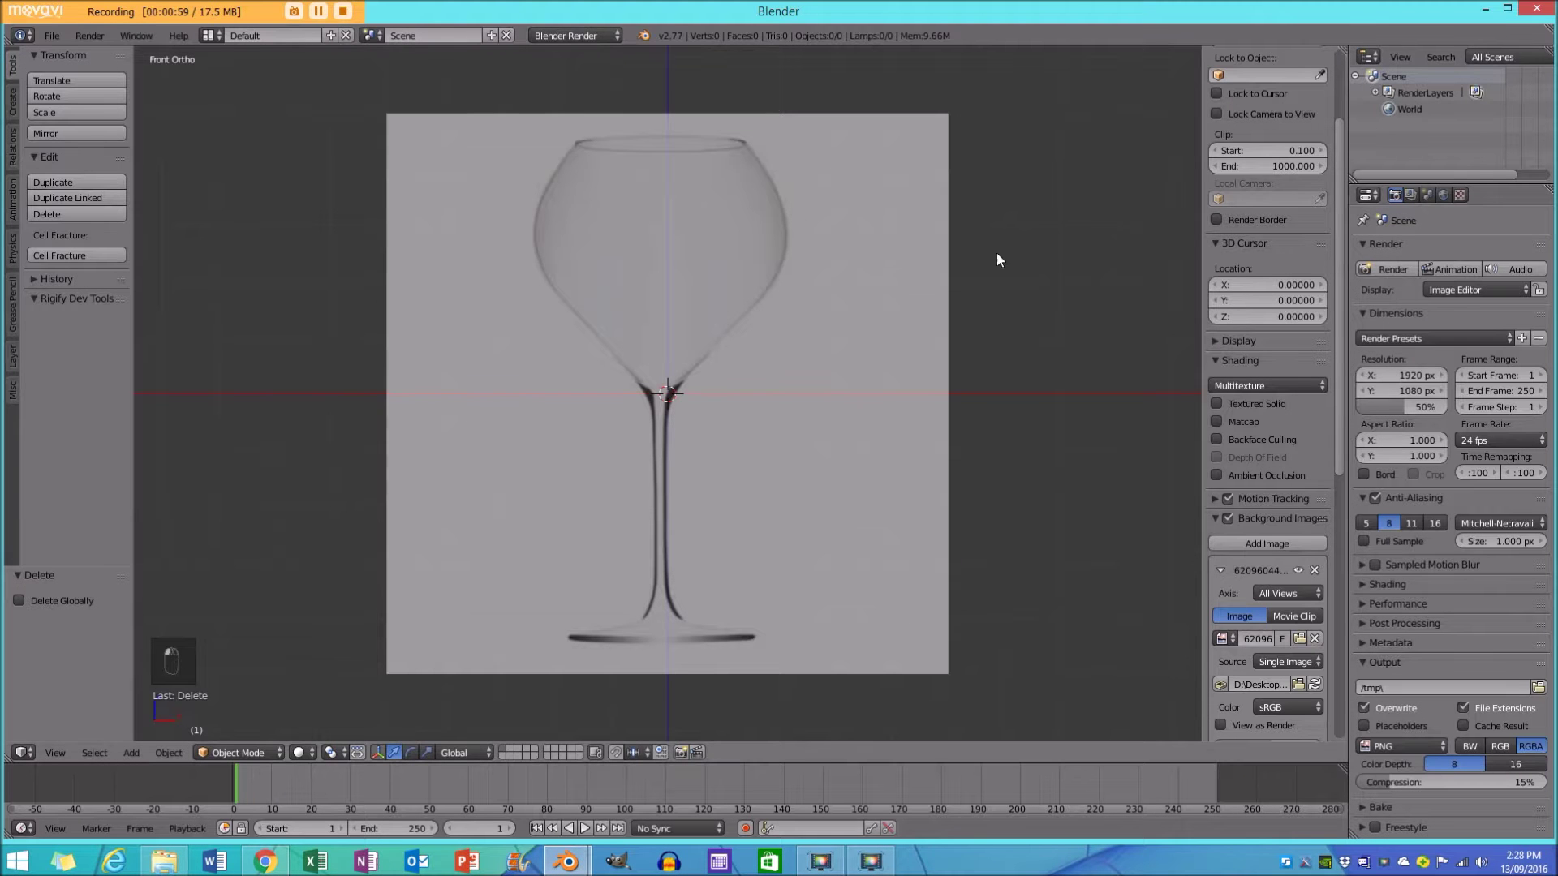
{"action": "middle_click", "coordinate": [777, 217]}
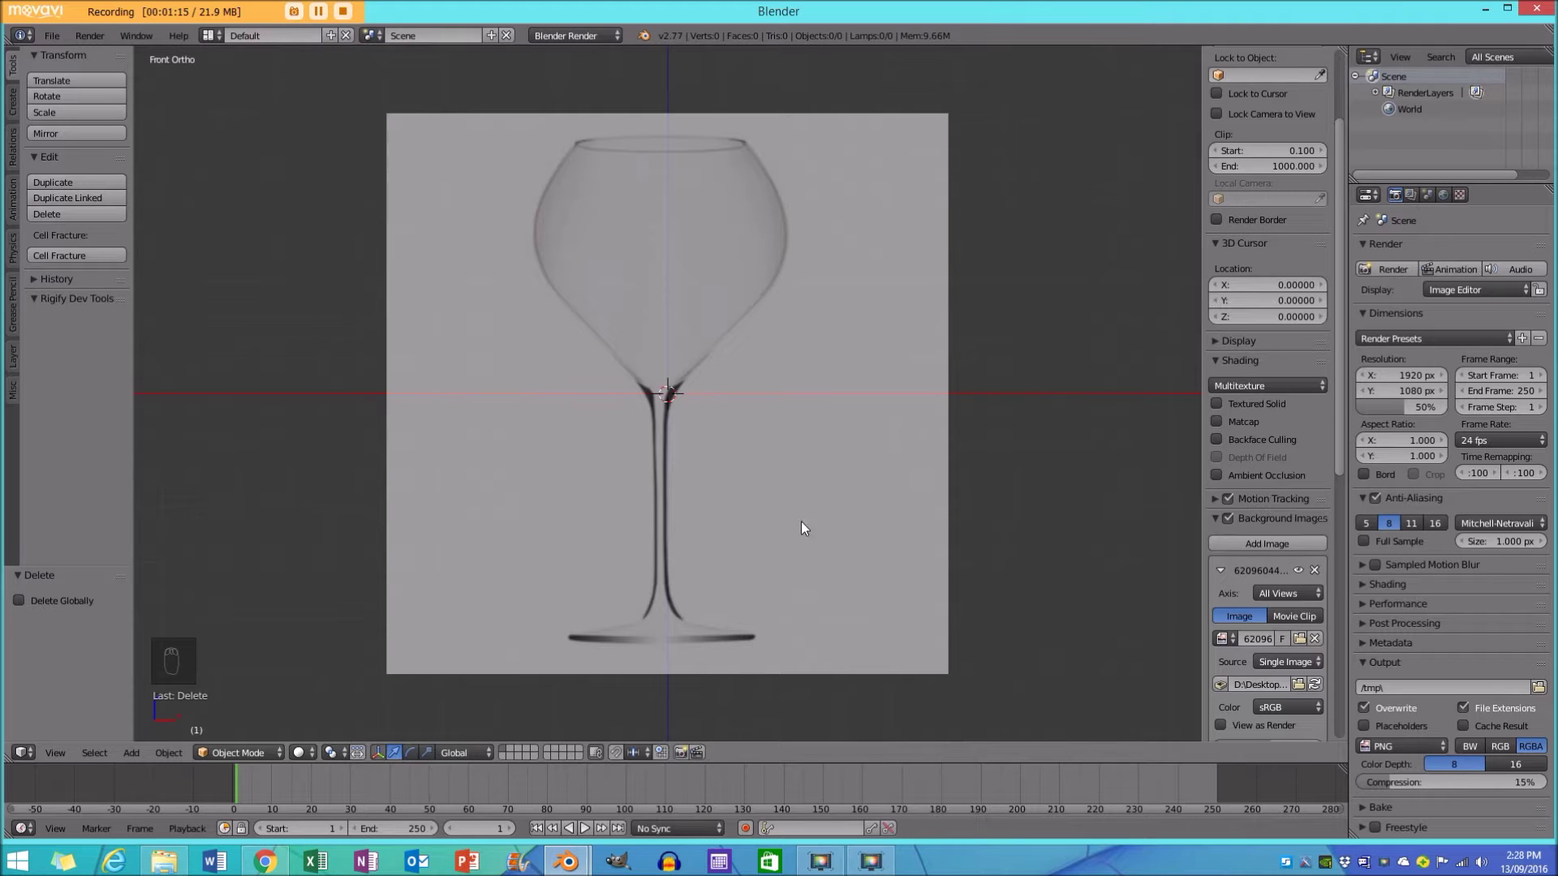
{"action": "middle_click", "coordinate": [734, 448]}
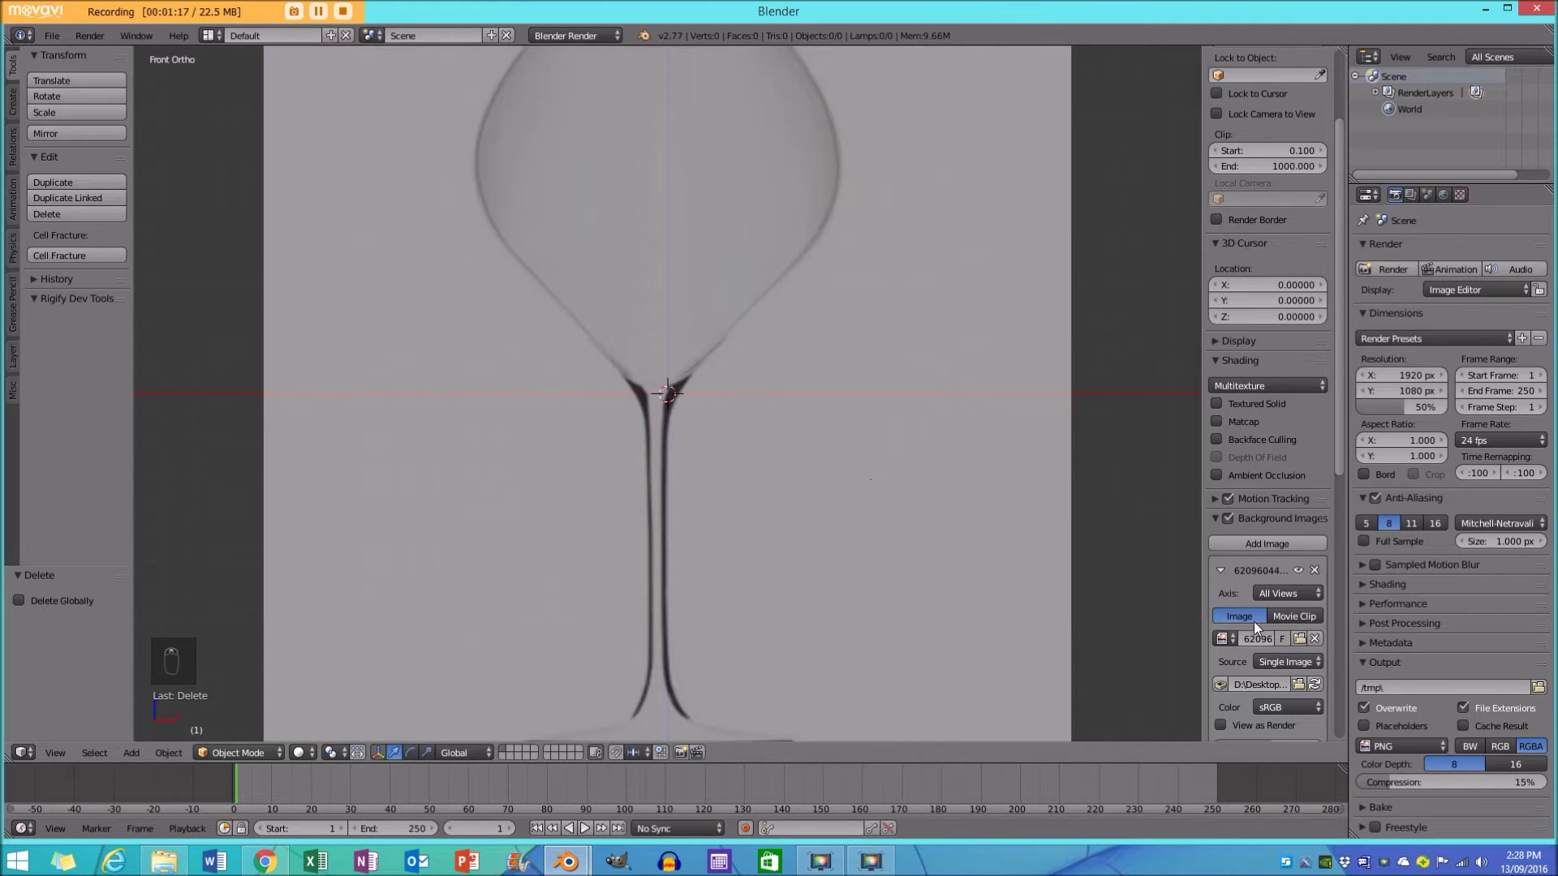
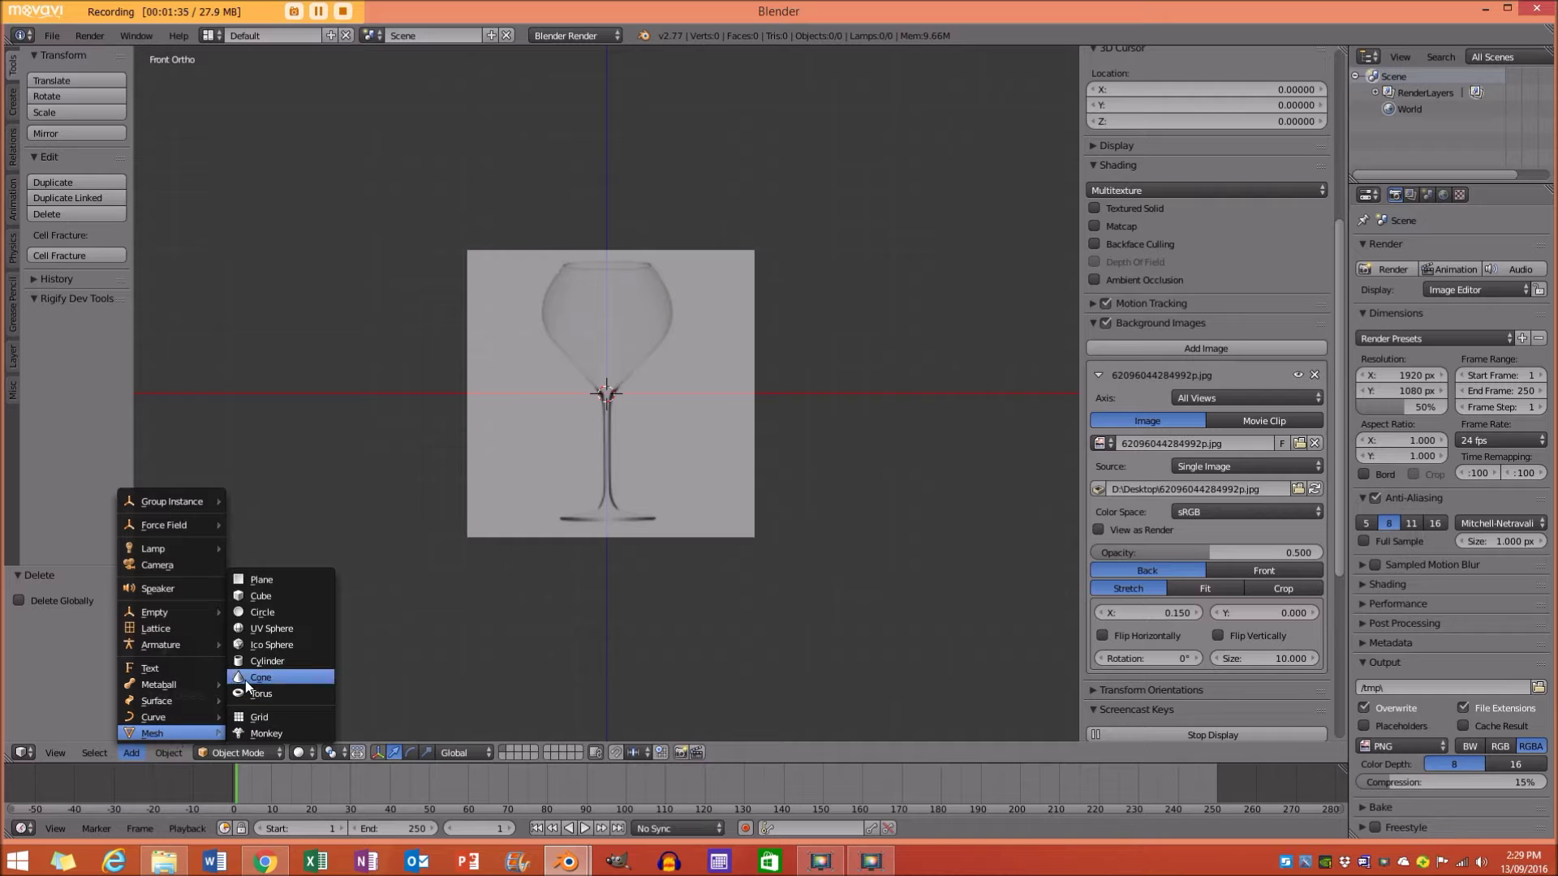
Add a cube, edit its mesh and cut an edge loop through its middle.
{"action": "left_click_drag", "start_coordinate": [554, 375], "coordinate": [699, 374]}
{"action": "key", "text": "z"}
{"action": "key", "text": "Tab"}
{"action": "key", "text": "a"}
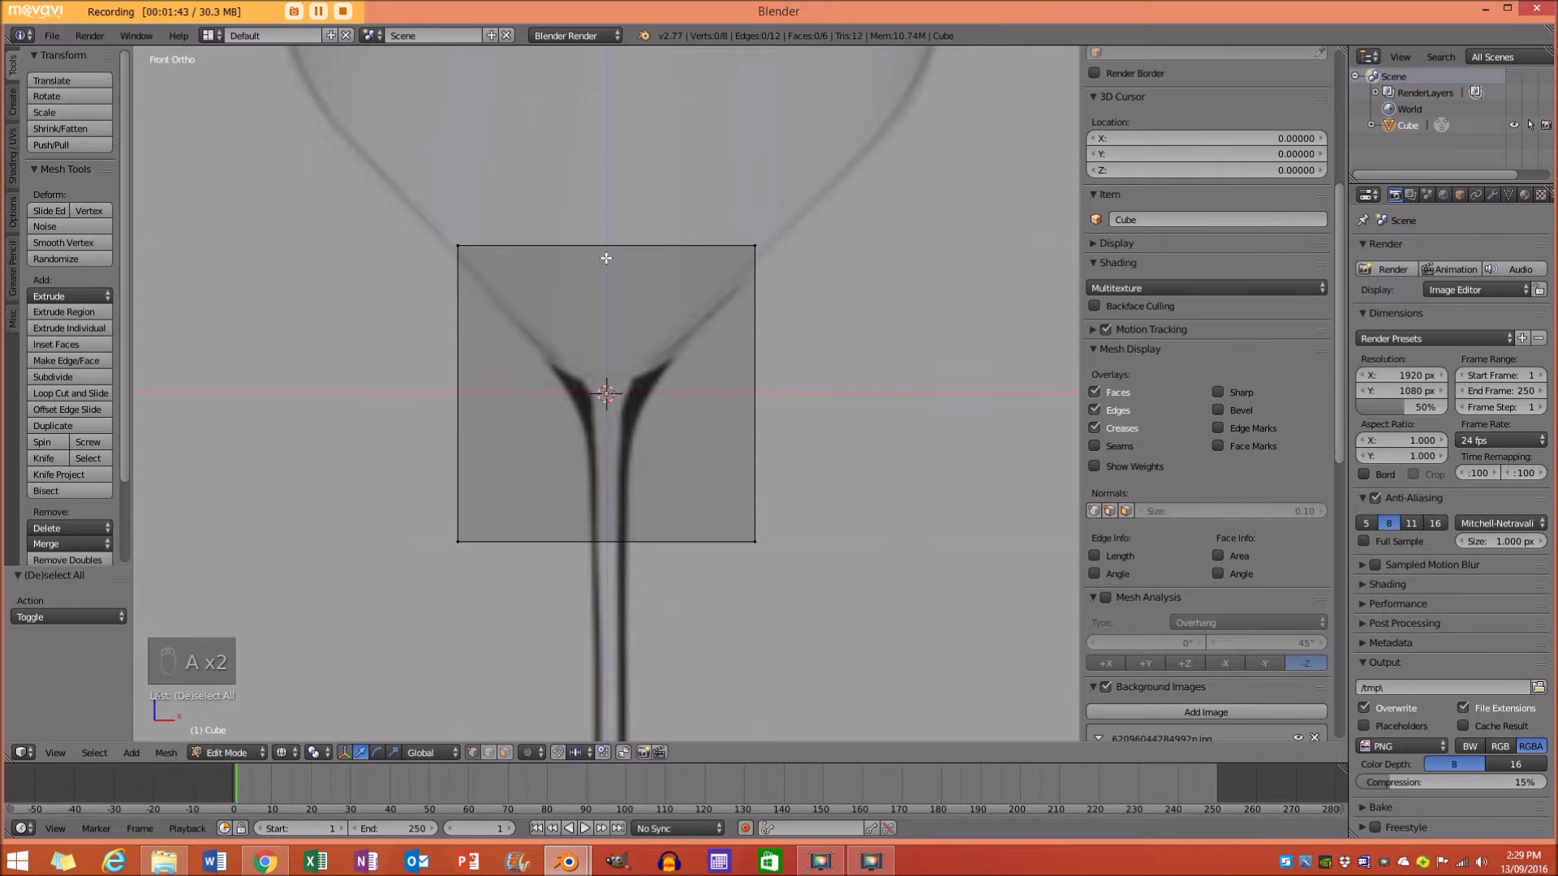
{"action": "key", "text": "ctrl+r"}
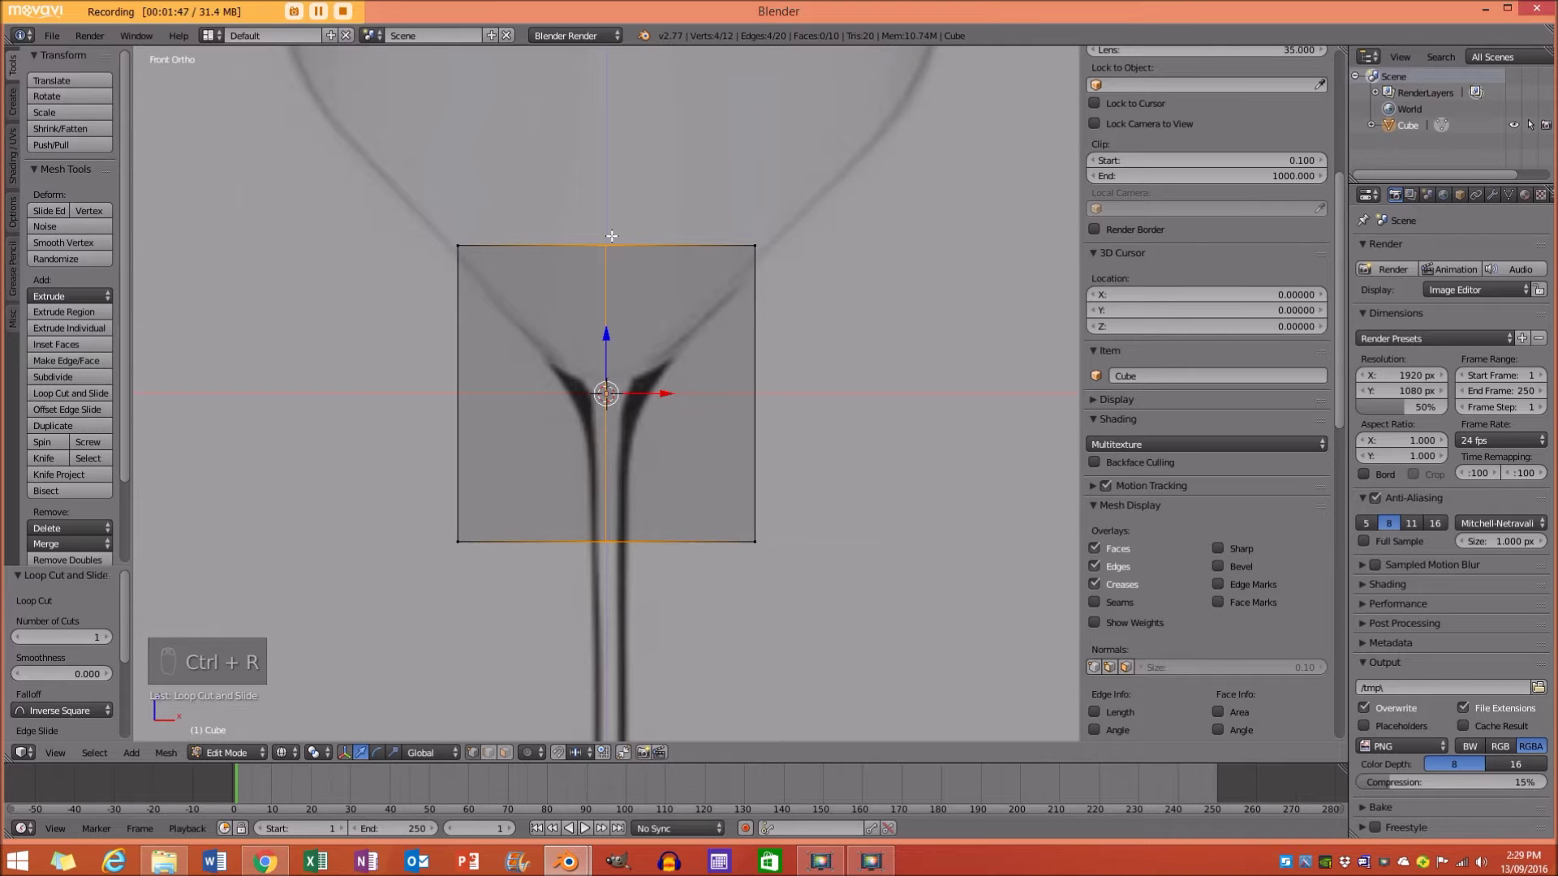
{"action": "key", "text": "v"}
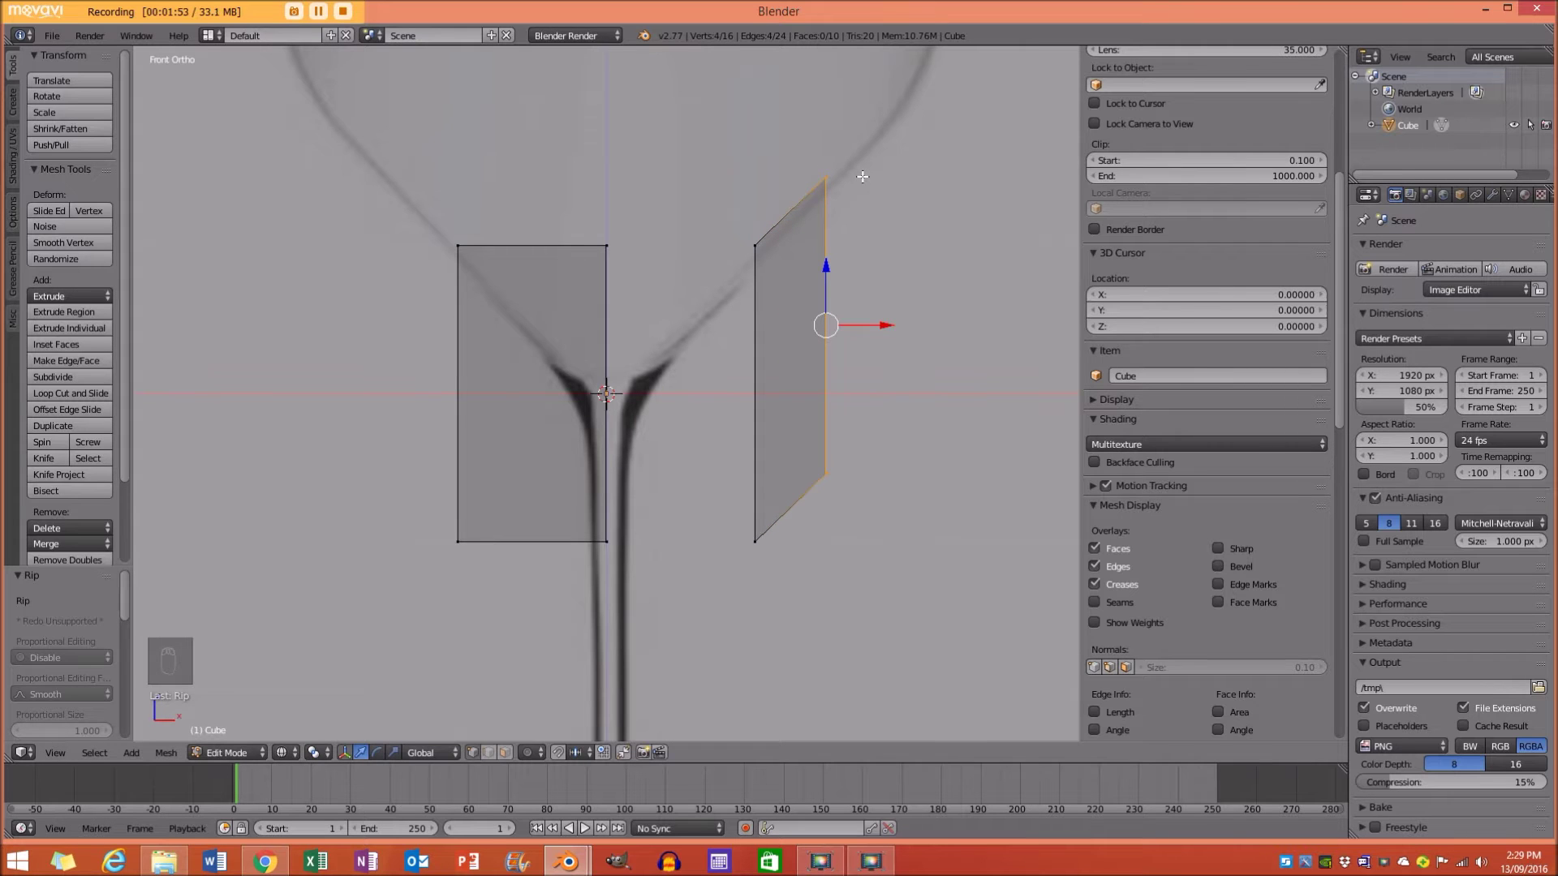
{"action": "key", "text": "ctrl+l"}
Cut another loop around the cube, duplicate its edges and invert the selection to isolate them.
{"action": "key", "text": "x"}
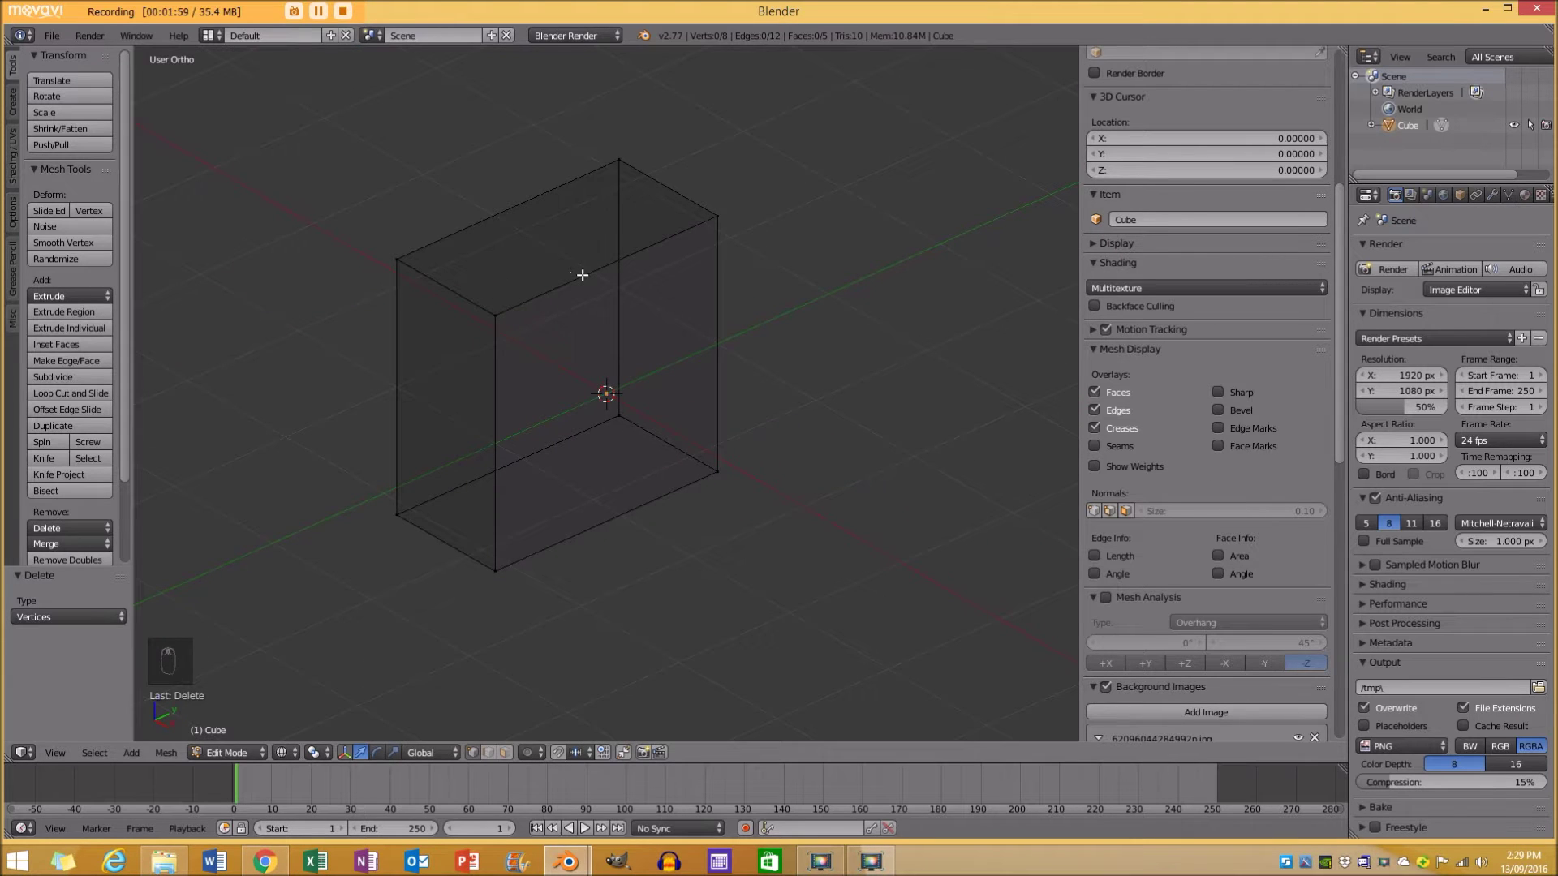
{"action": "key", "text": "ctrl+r"}
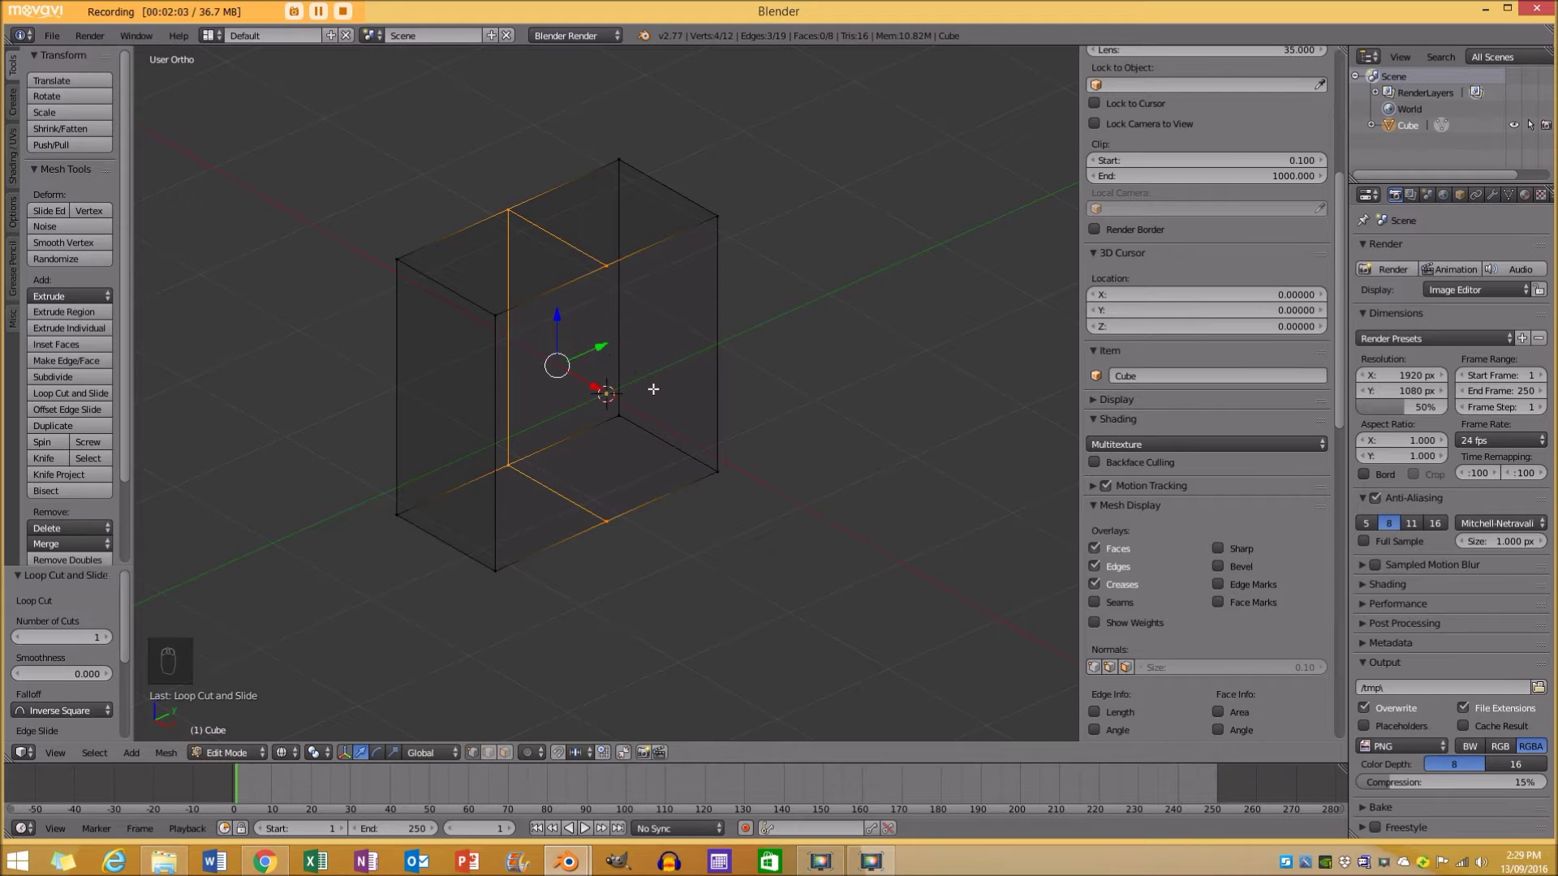
{"action": "key", "text": "shift+d"}
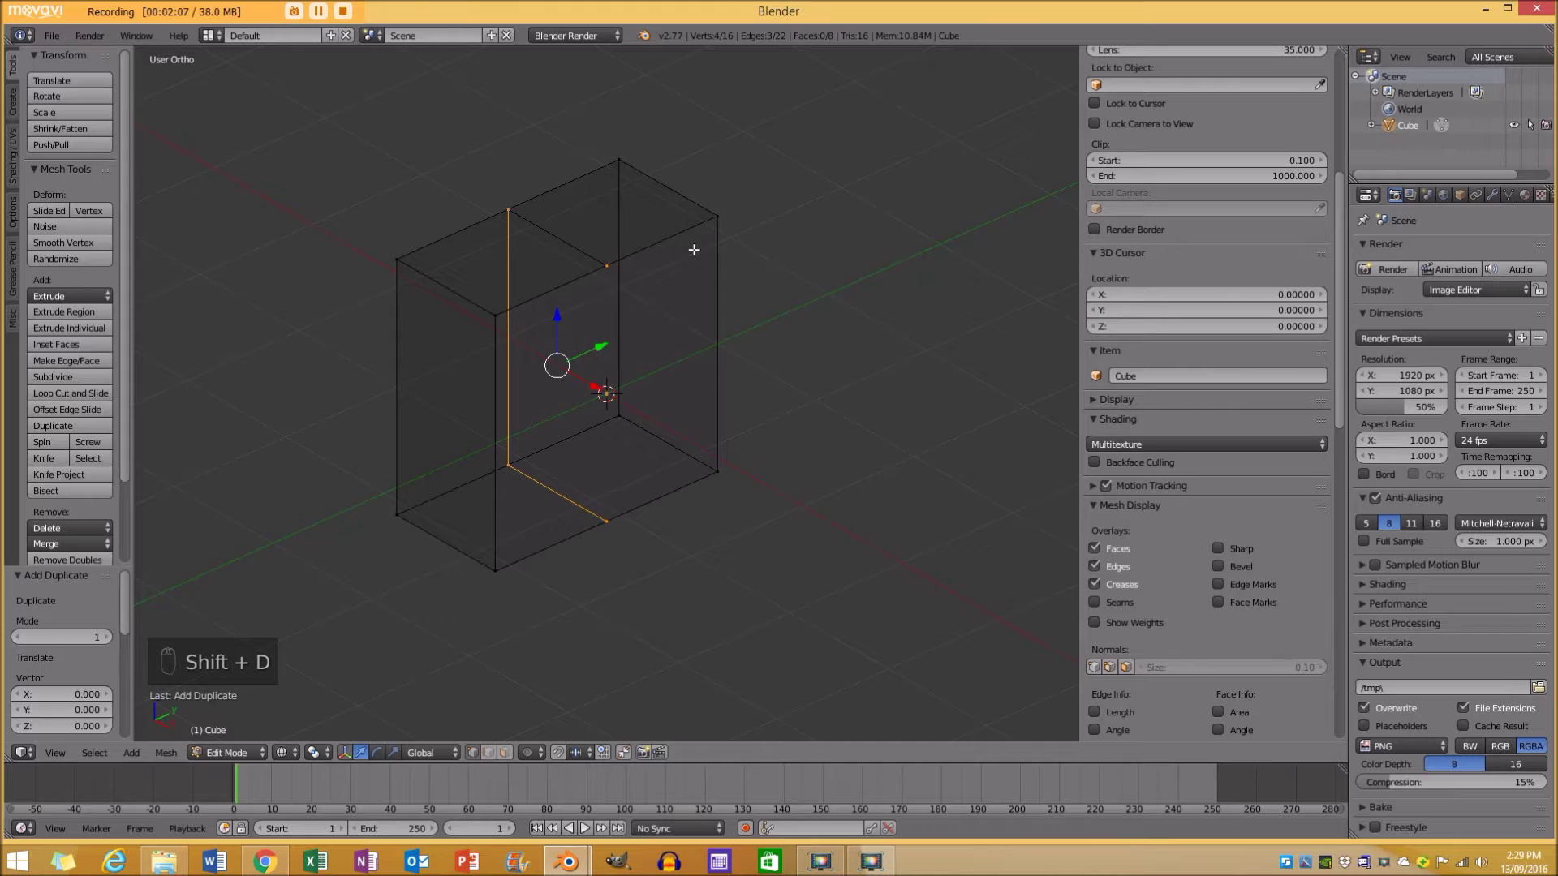
{"action": "key", "text": "o"}
{"action": "key", "text": "i"}
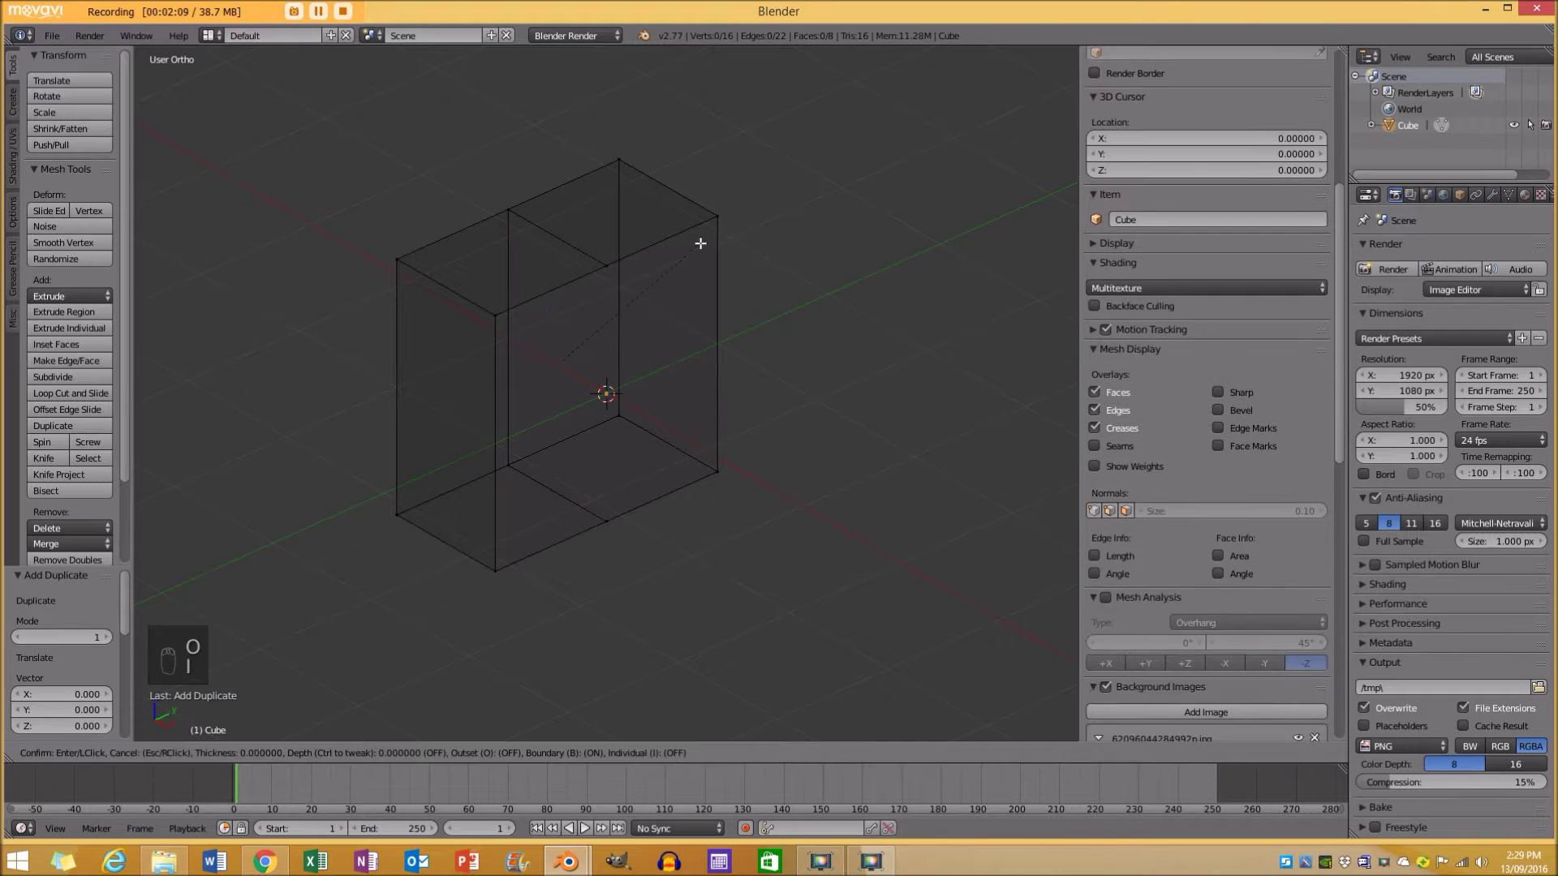
{"action": "key", "text": "ctrl+i"}
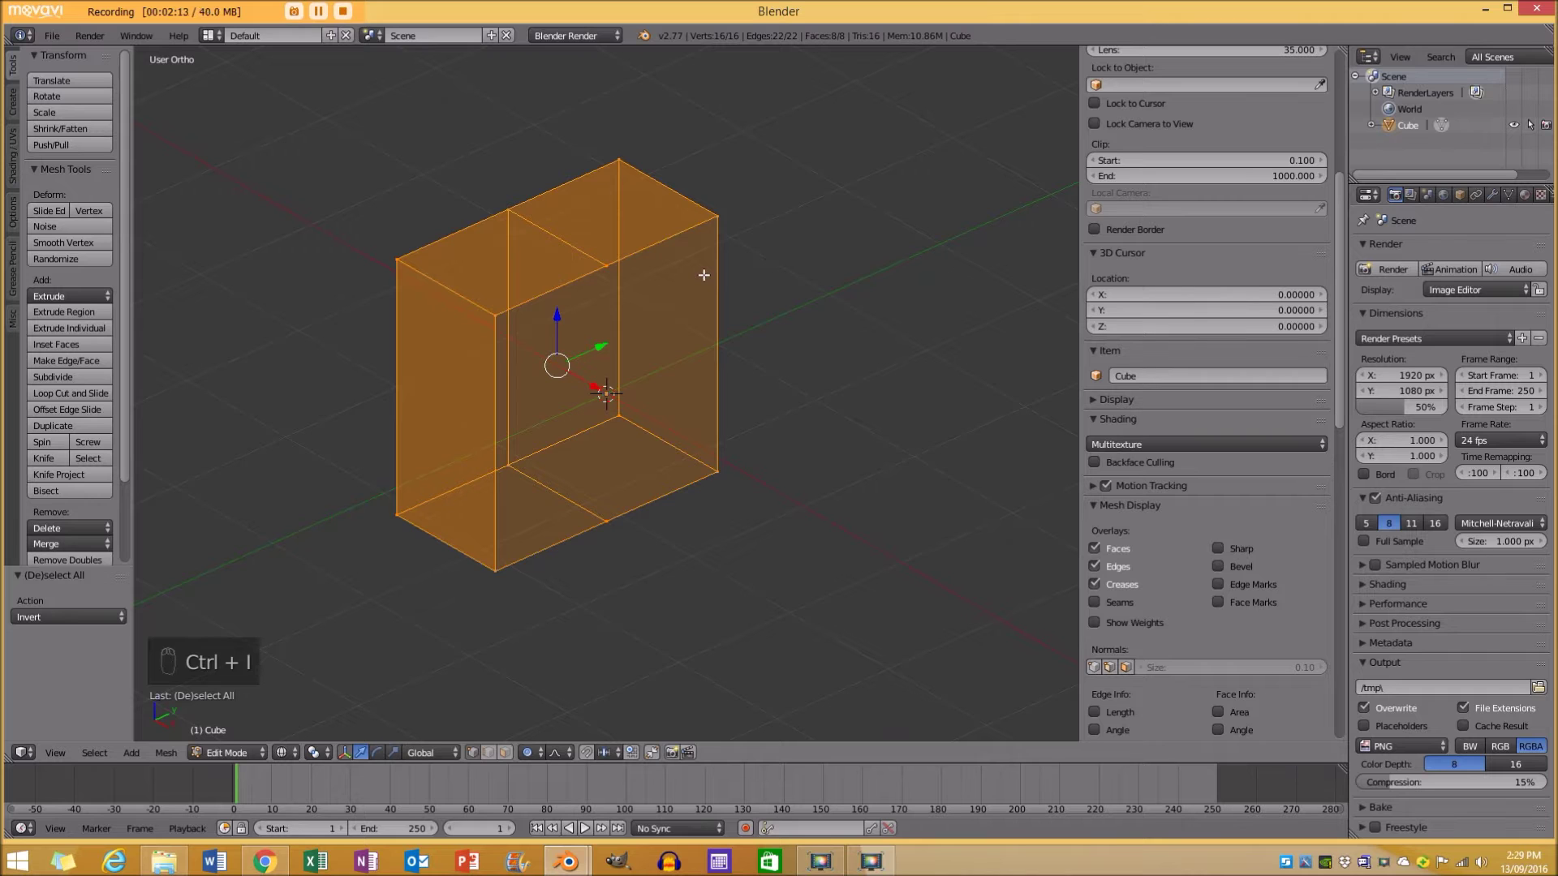
Undo the failed attempt, then redo the loop cut and duplicate its edges for the 4-vertex profile.
{"action": "key", "text": "x"}
{"action": "key", "text": "ctrl+z"}
{"action": "key", "text": "ctrl+z"}
{"action": "key", "text": "ctrl+z"}
{"action": "key", "text": "ctrl+z"}
{"action": "key", "text": "ctrl+z"}
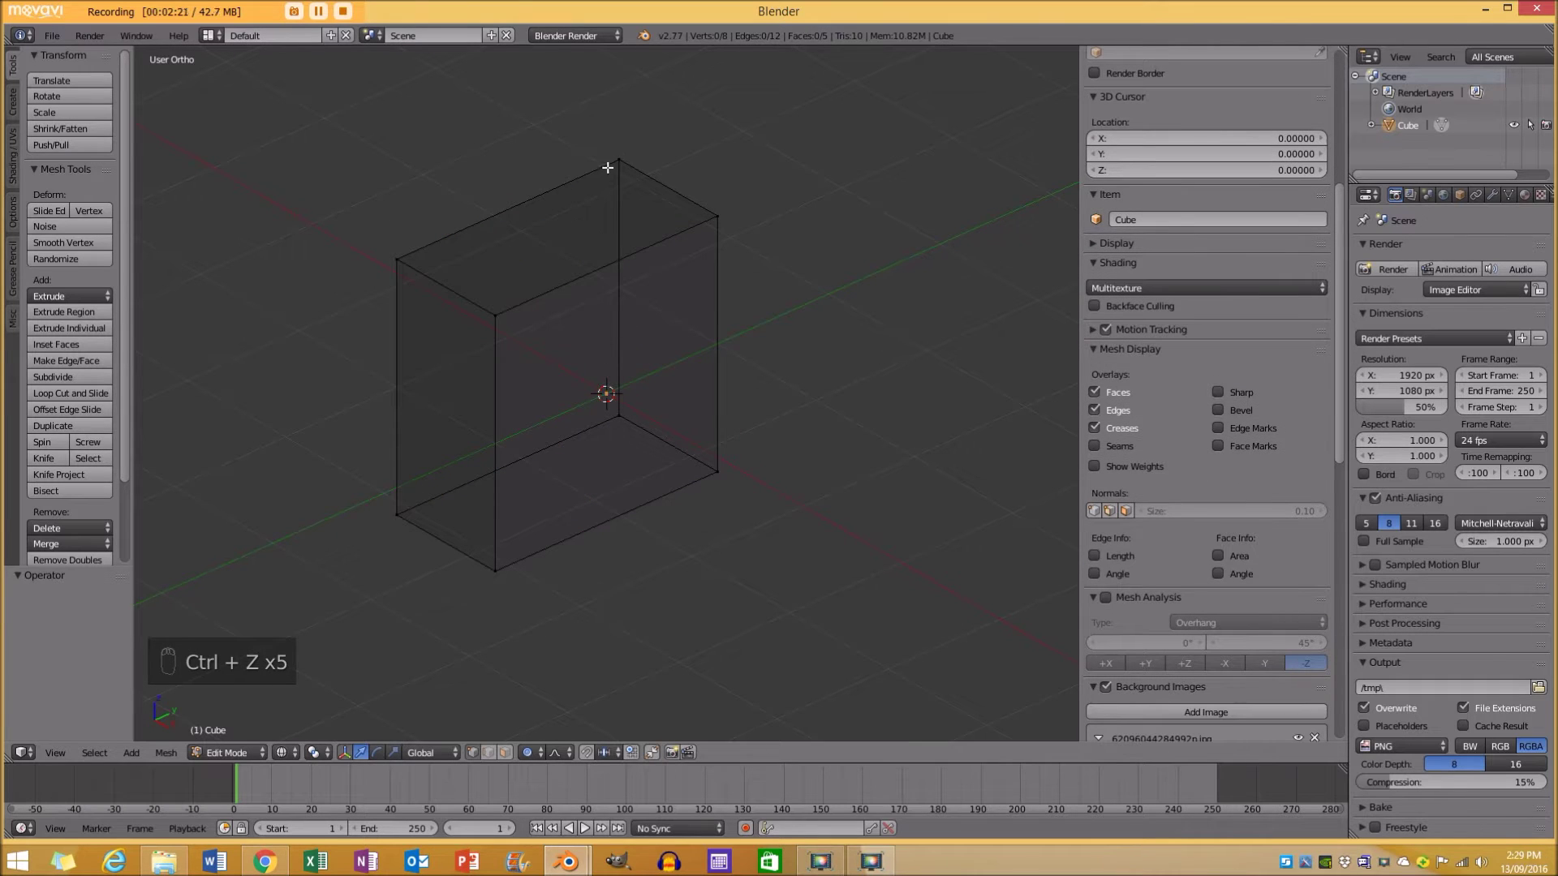
{"action": "key", "text": "ctrl+r"}
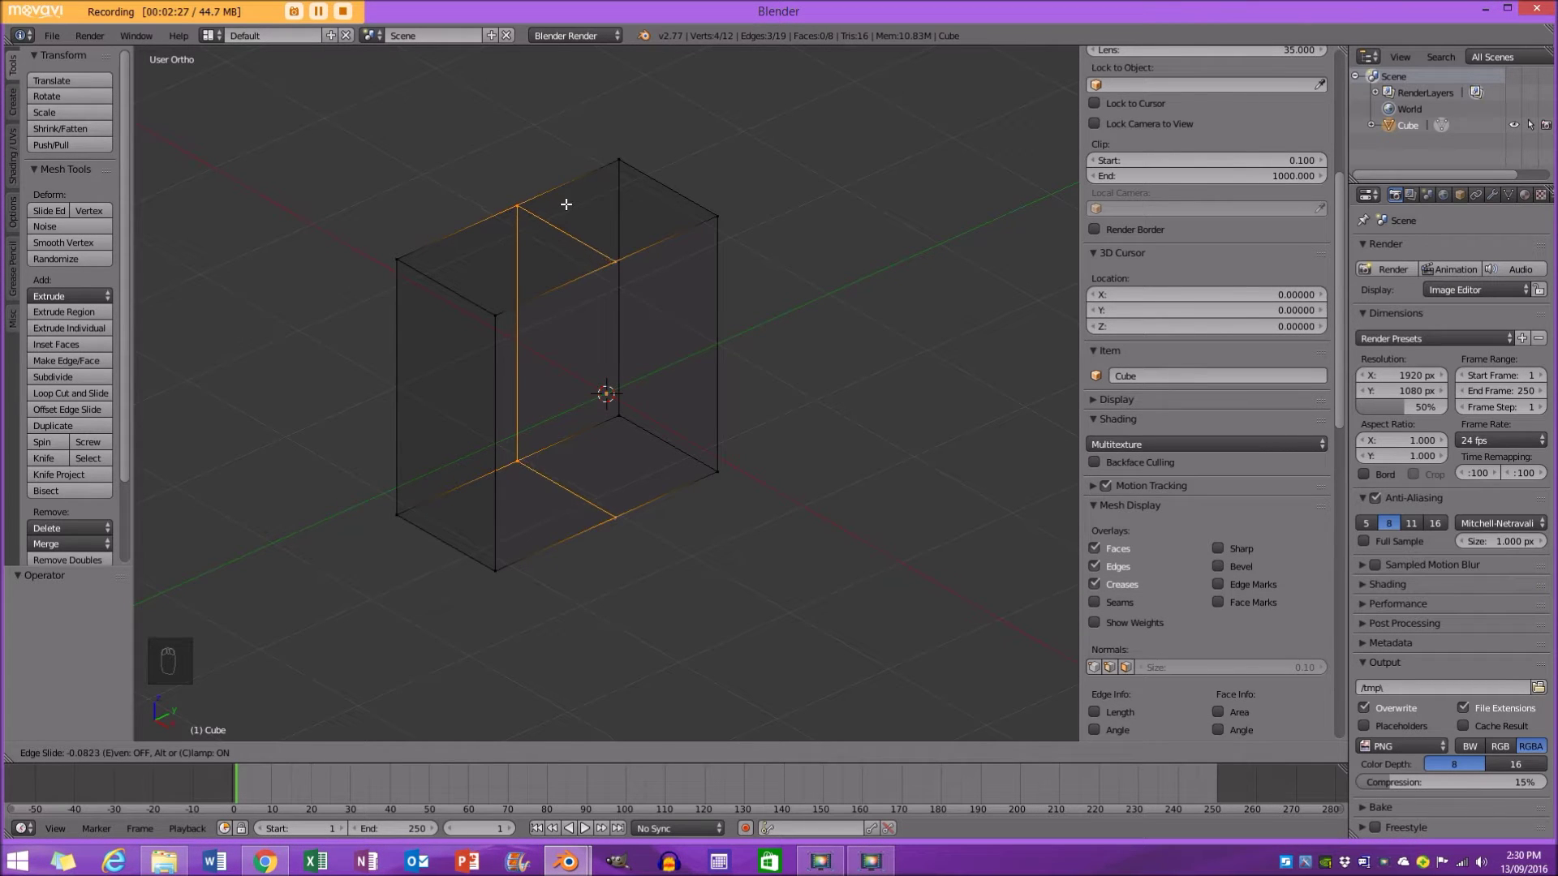
{"action": "key", "text": "shift+d"}
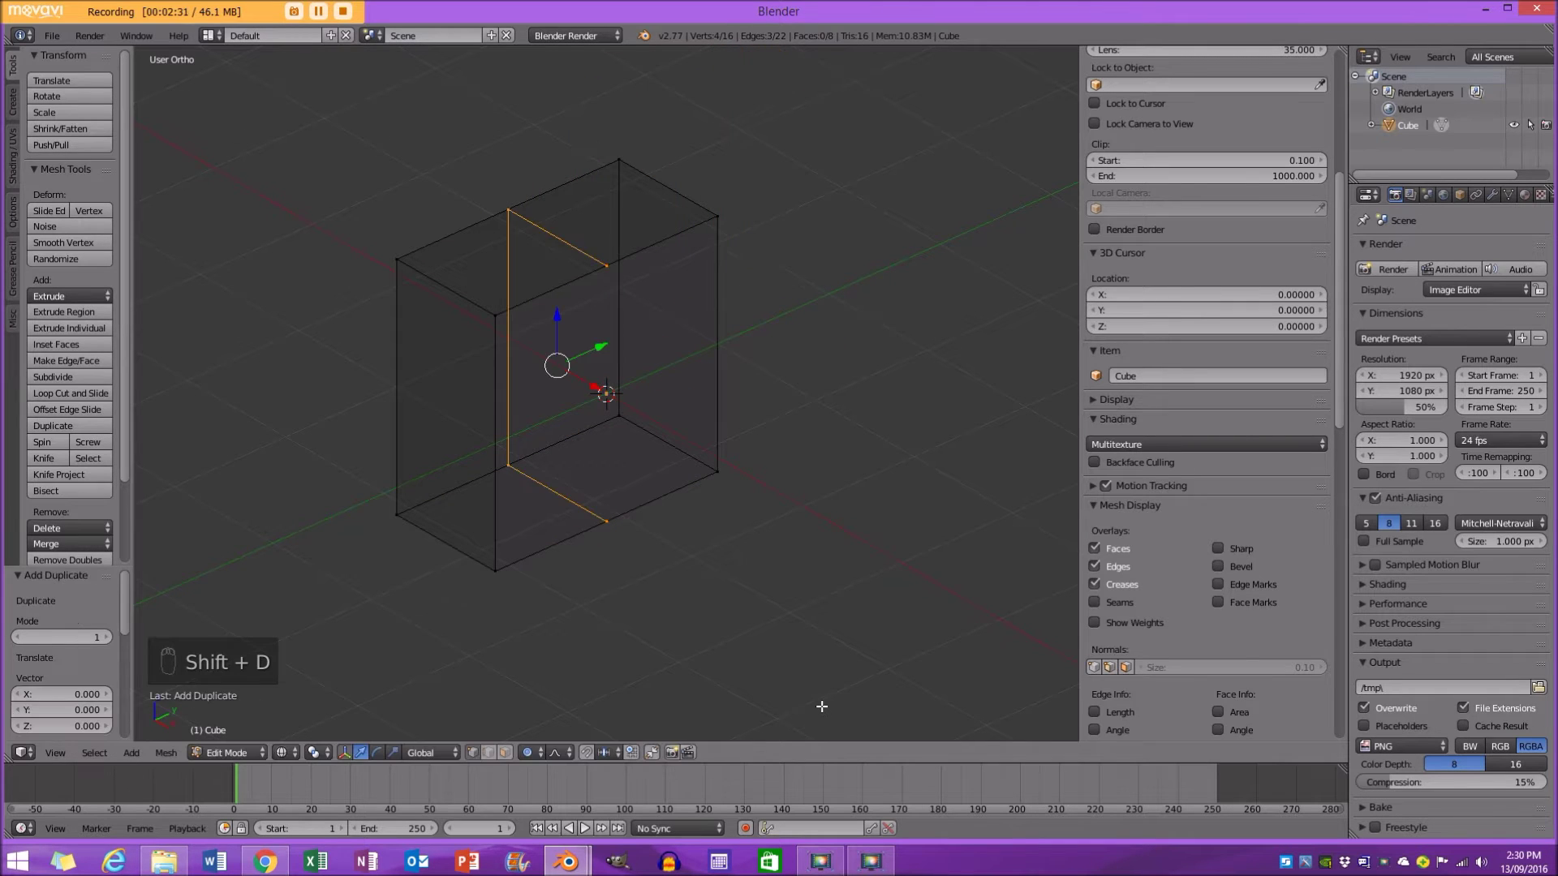
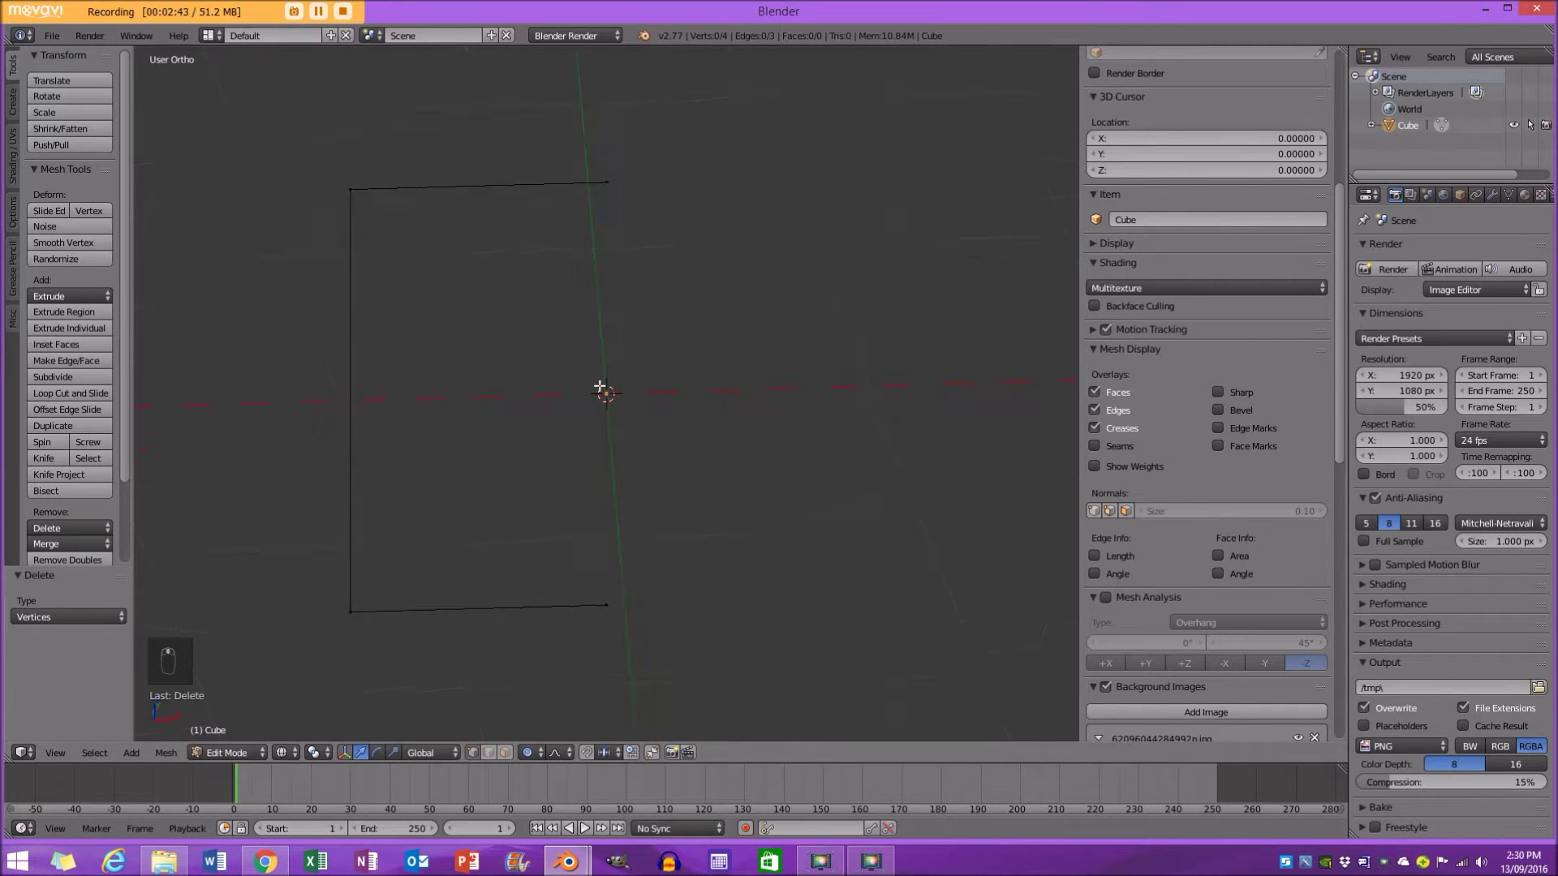
In object mode, front view, add a Screw modifier revolving the profile 360° around Z.
{"action": "key", "text": "Tab"}
{"action": "key", "text": "KP_1"}
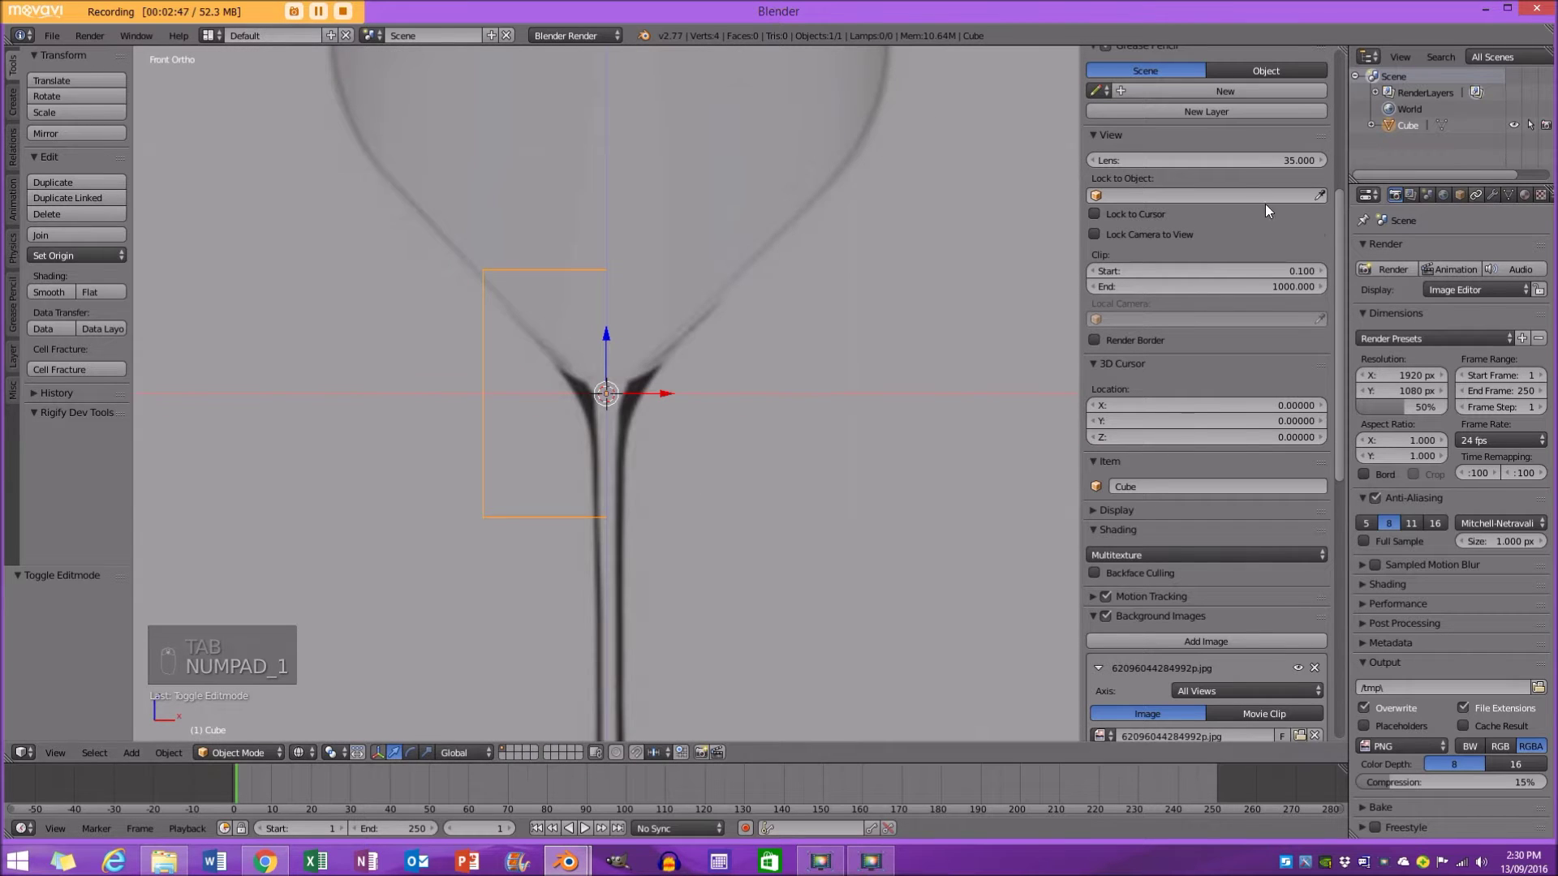
{"action": "key", "text": "KP_1"}
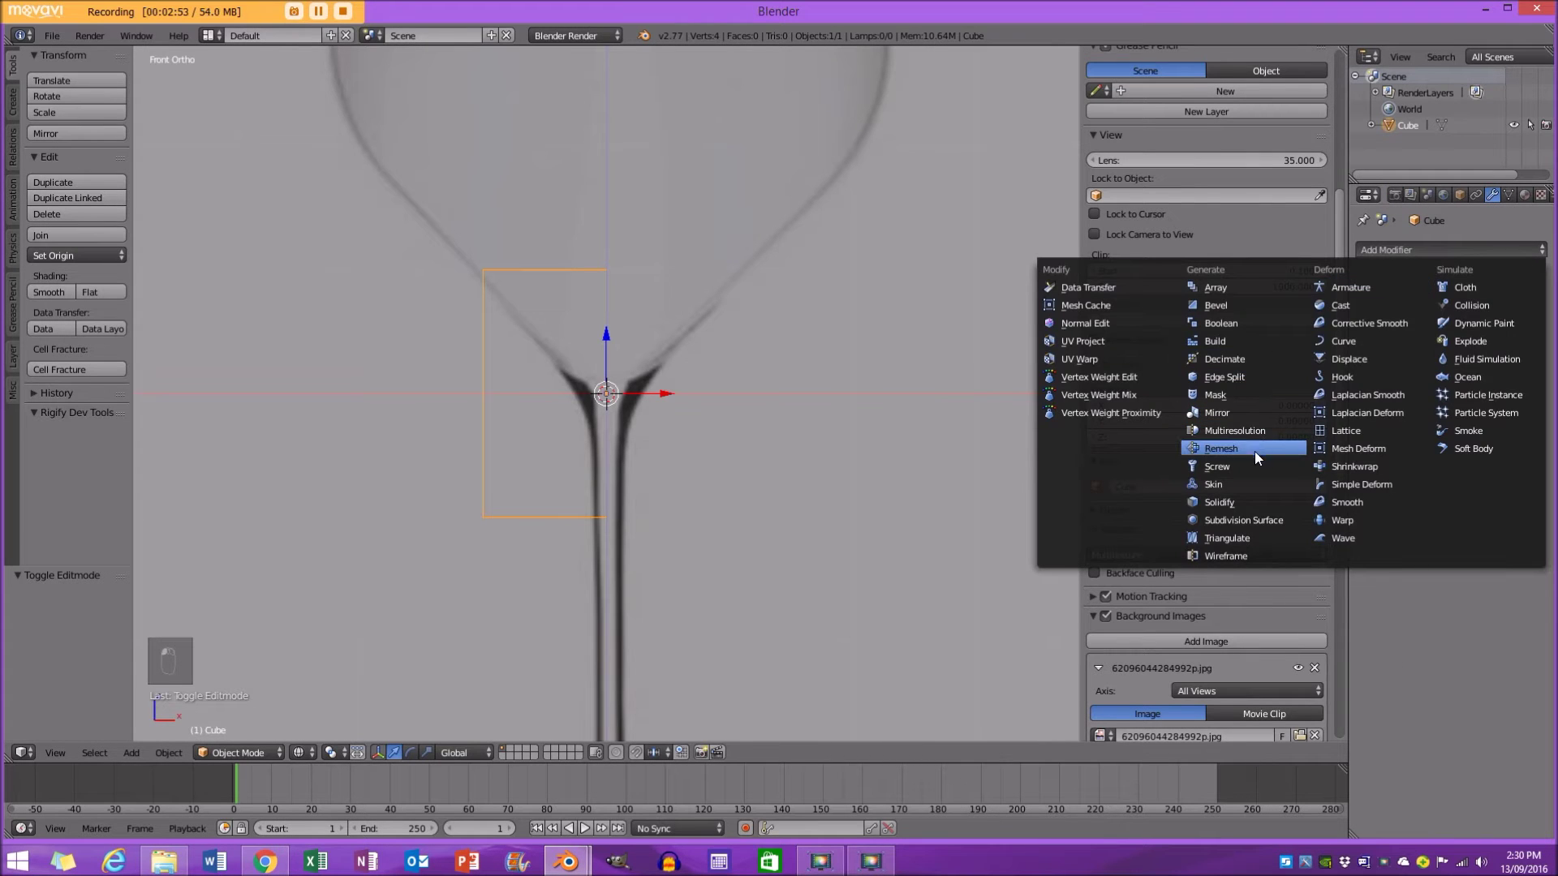
{"action": "left_click_drag", "start_coordinate": [1263, 469], "coordinate": [603, 315]}
Back in Edit Mode, move a corner vertex to reshape the revolved solid.
{"action": "key", "text": "z"}
{"action": "key", "text": "Tab"}
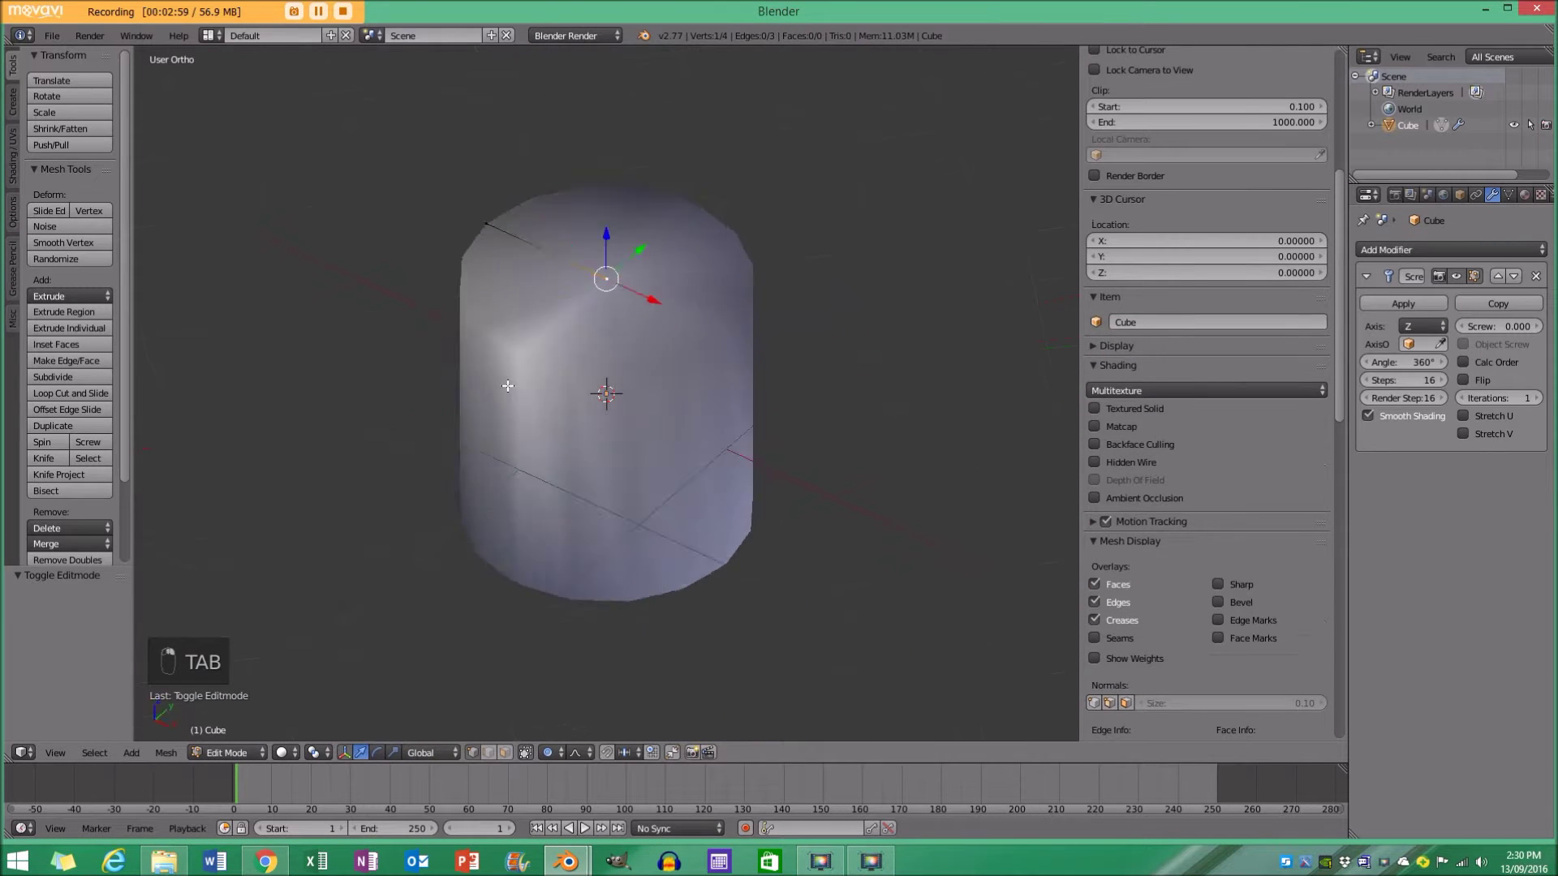
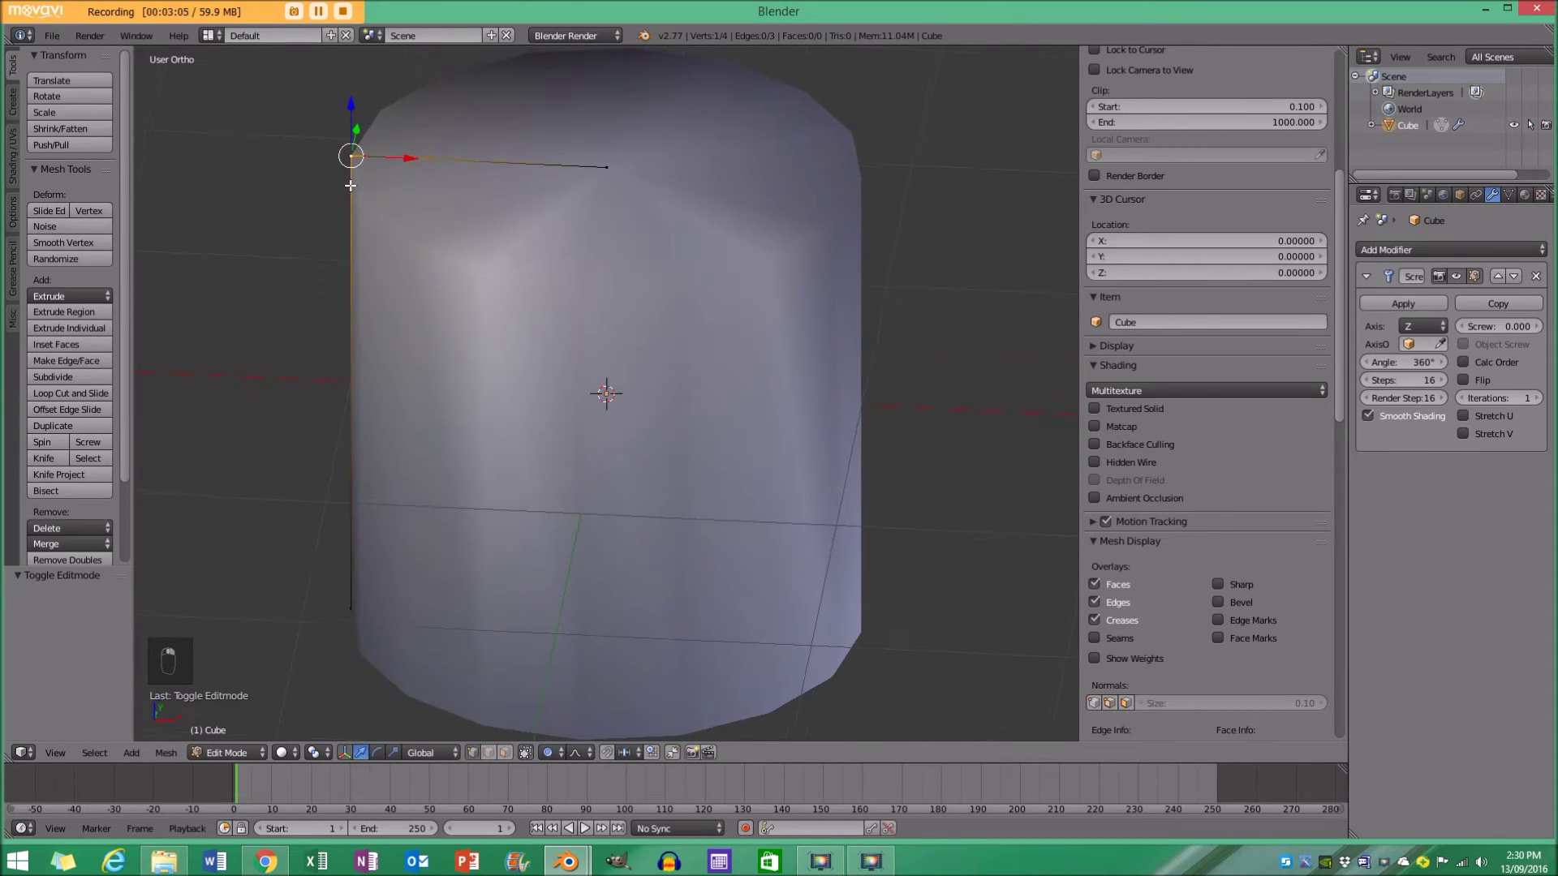
{"action": "key", "text": "g"}
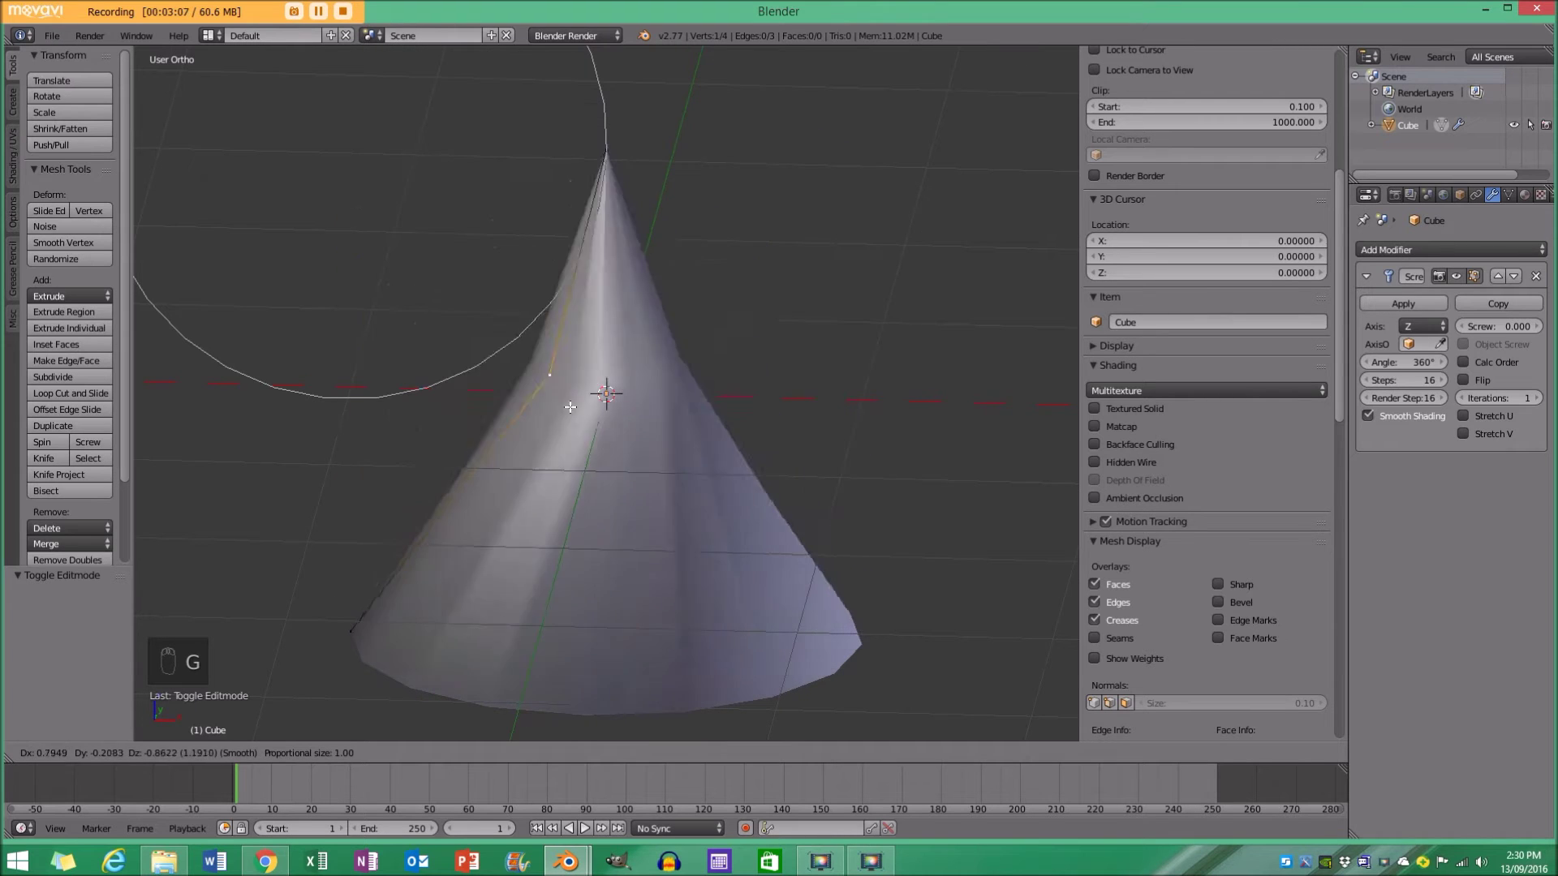
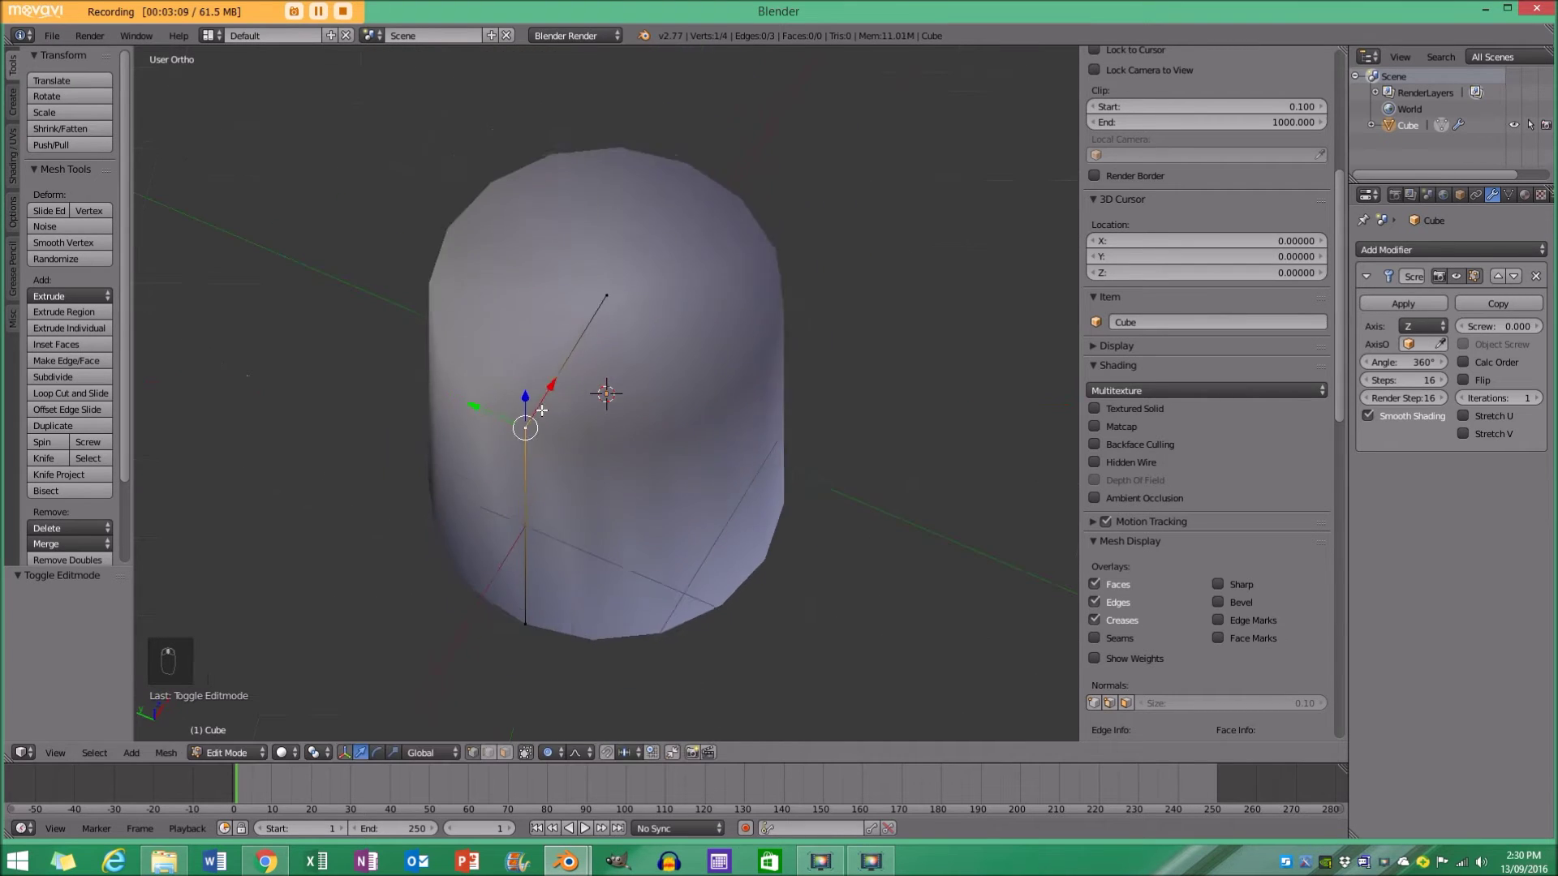
{"action": "key", "text": "g"}
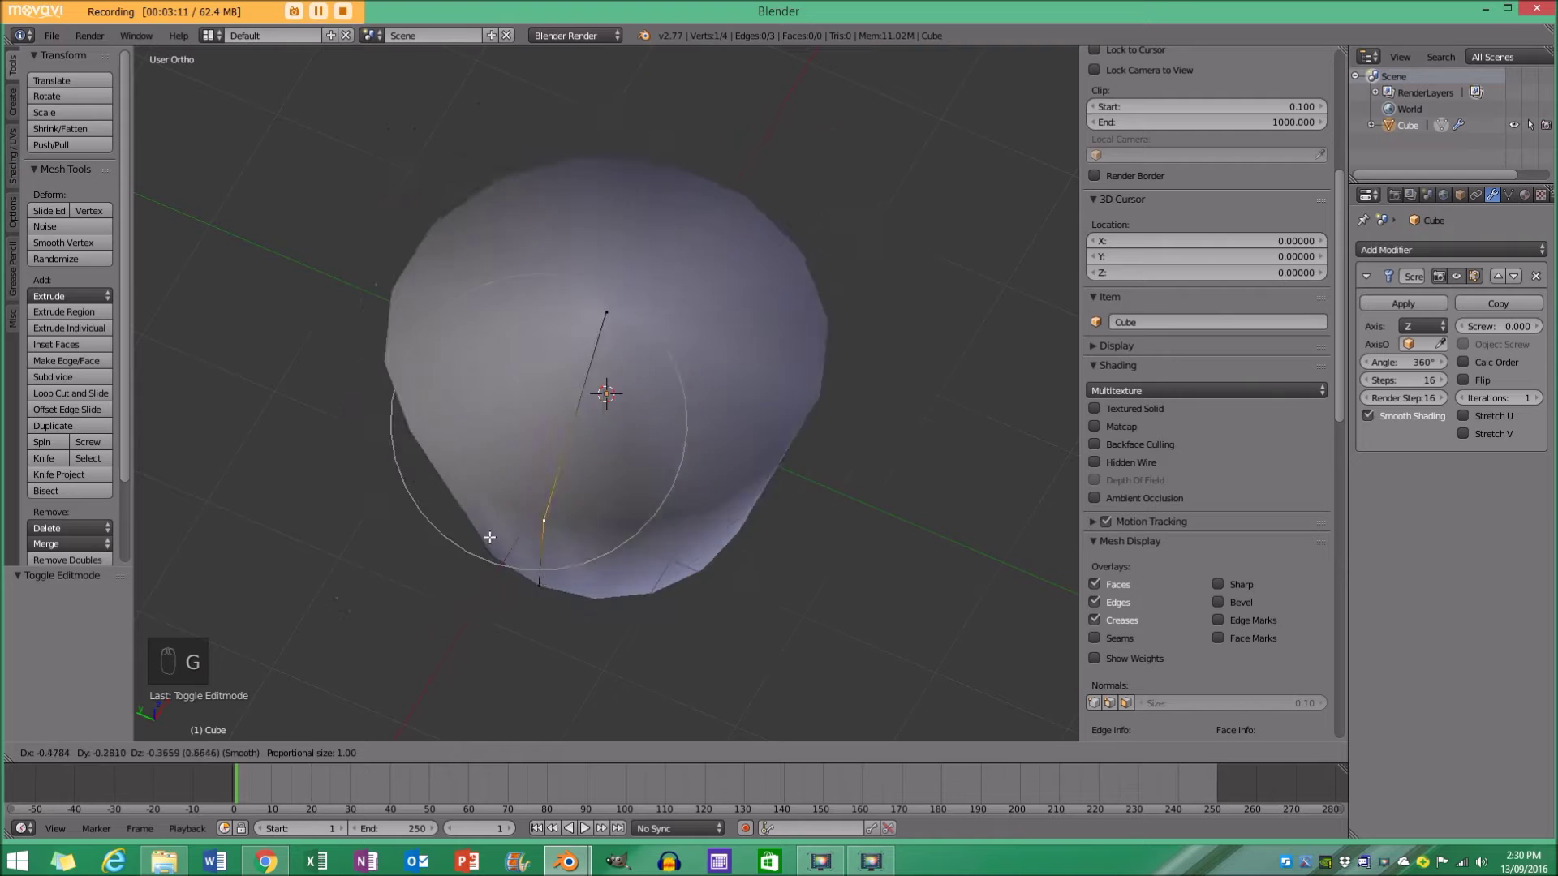
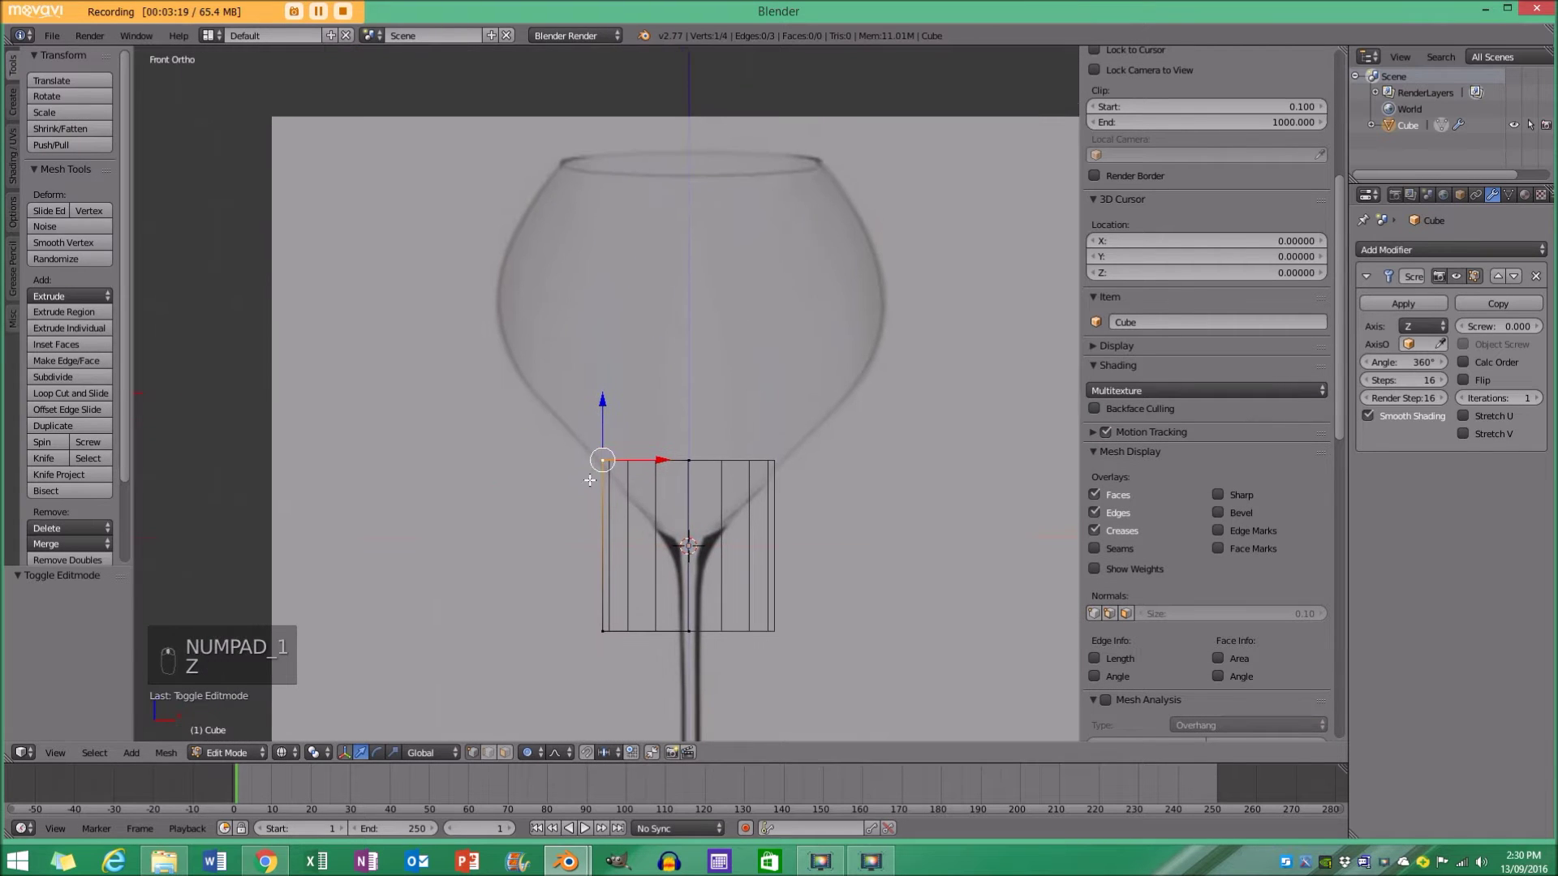
Extend the profile up to the rim, subdivide it and pull points onto the bowl and stem outline.
{"action": "key", "text": "g"}
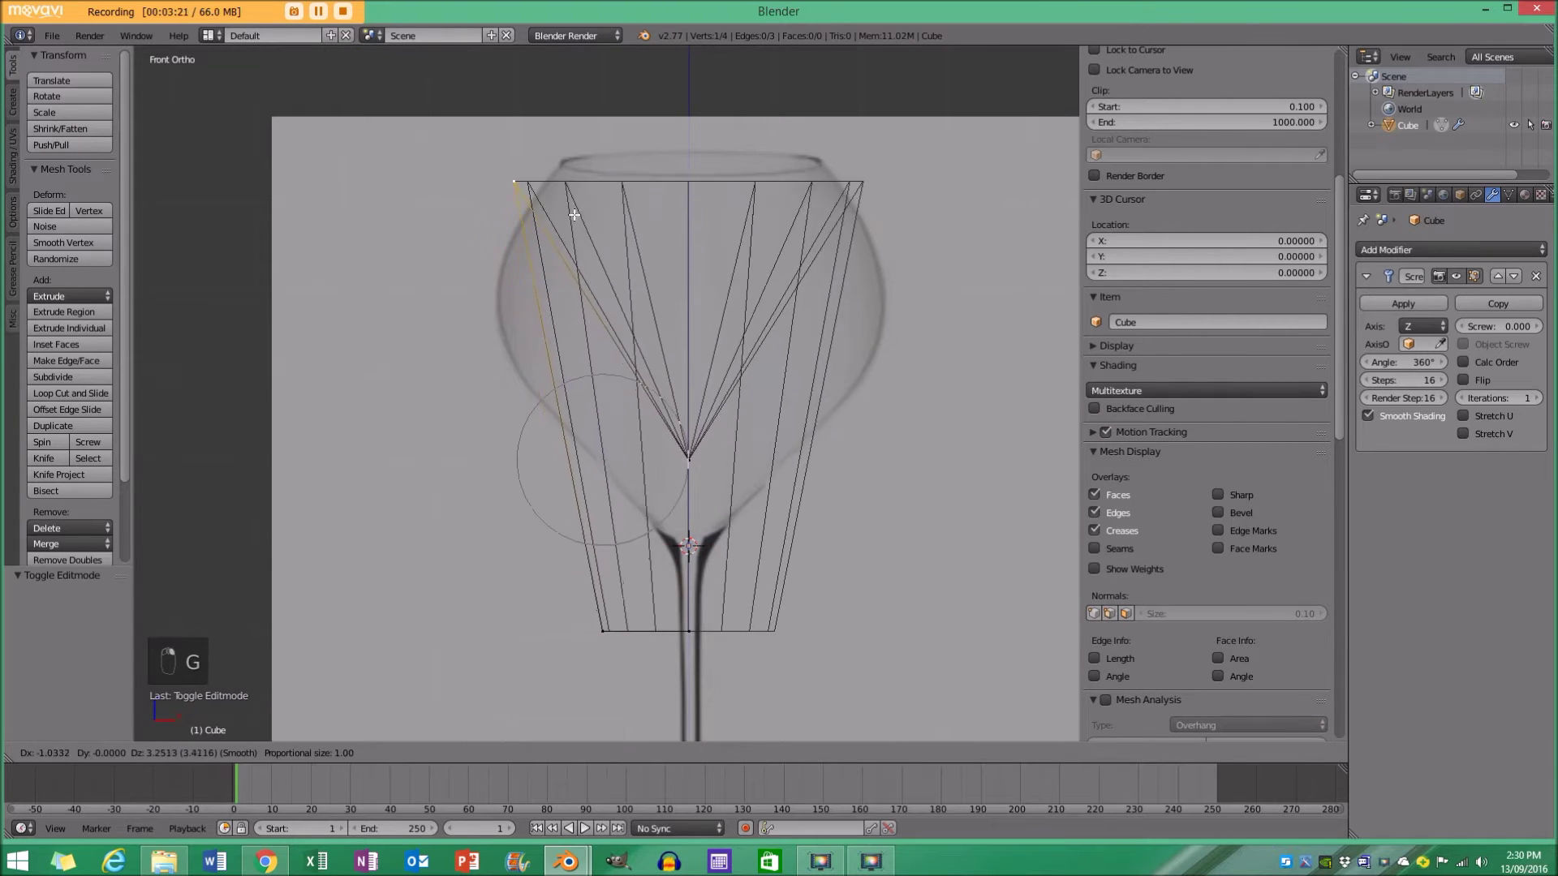
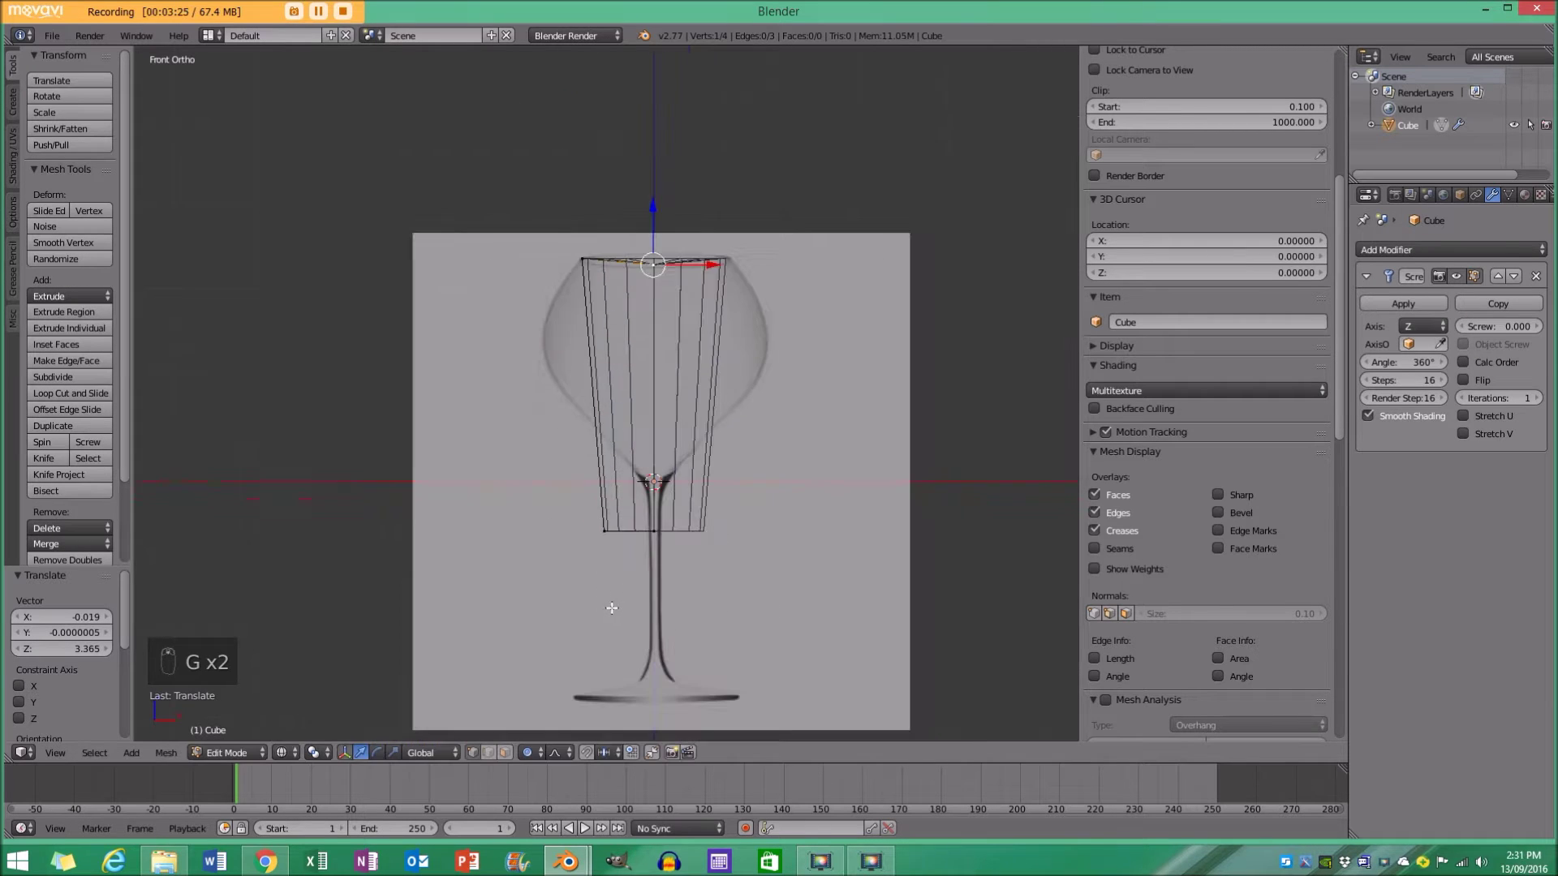
{"action": "key", "text": "g"}
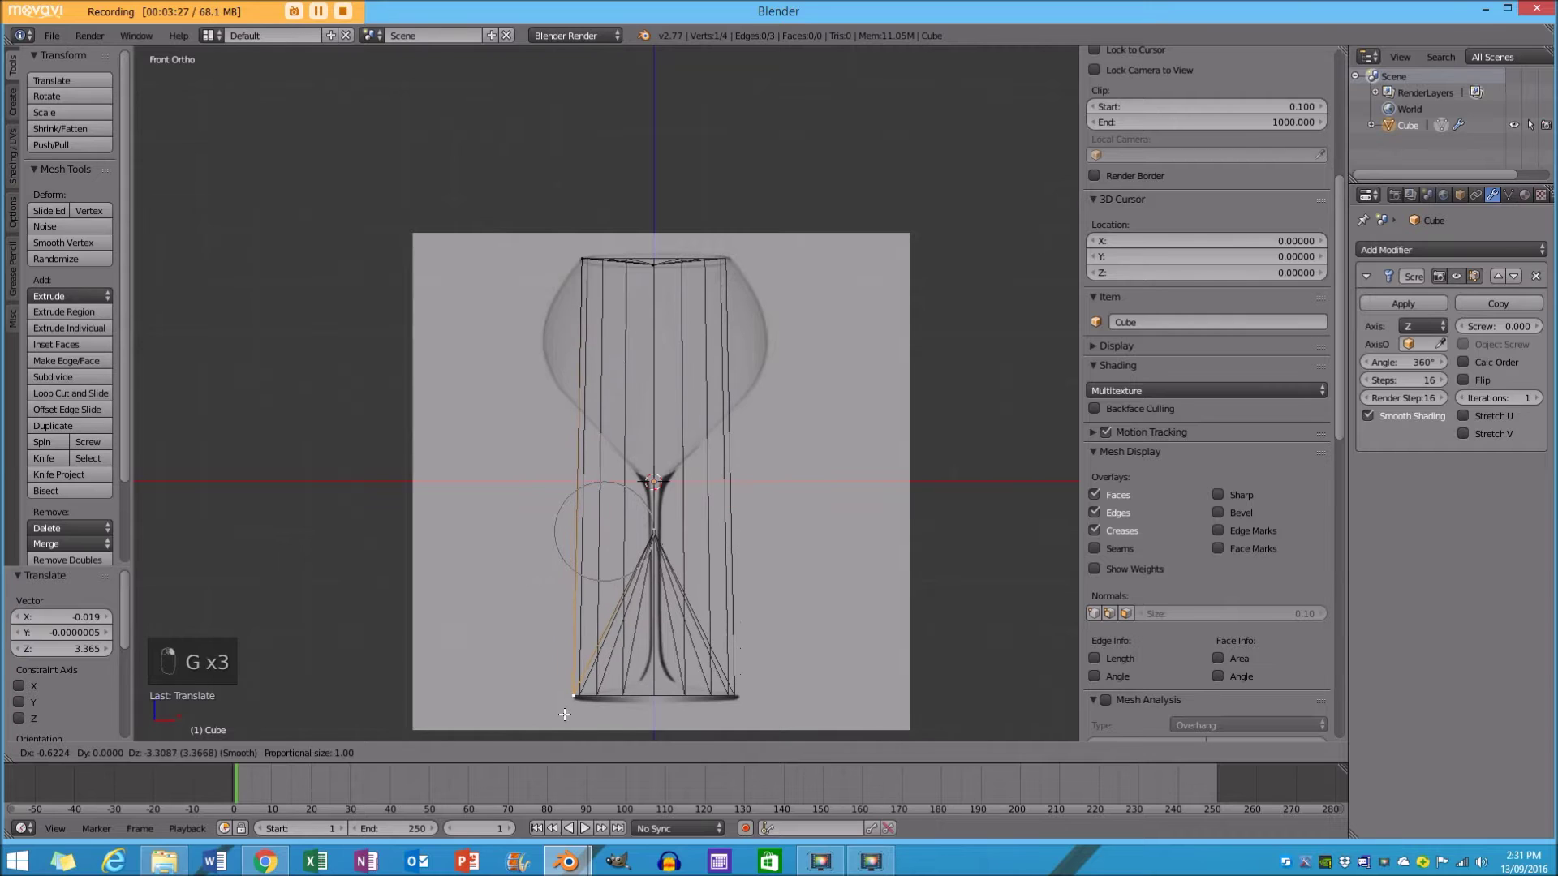
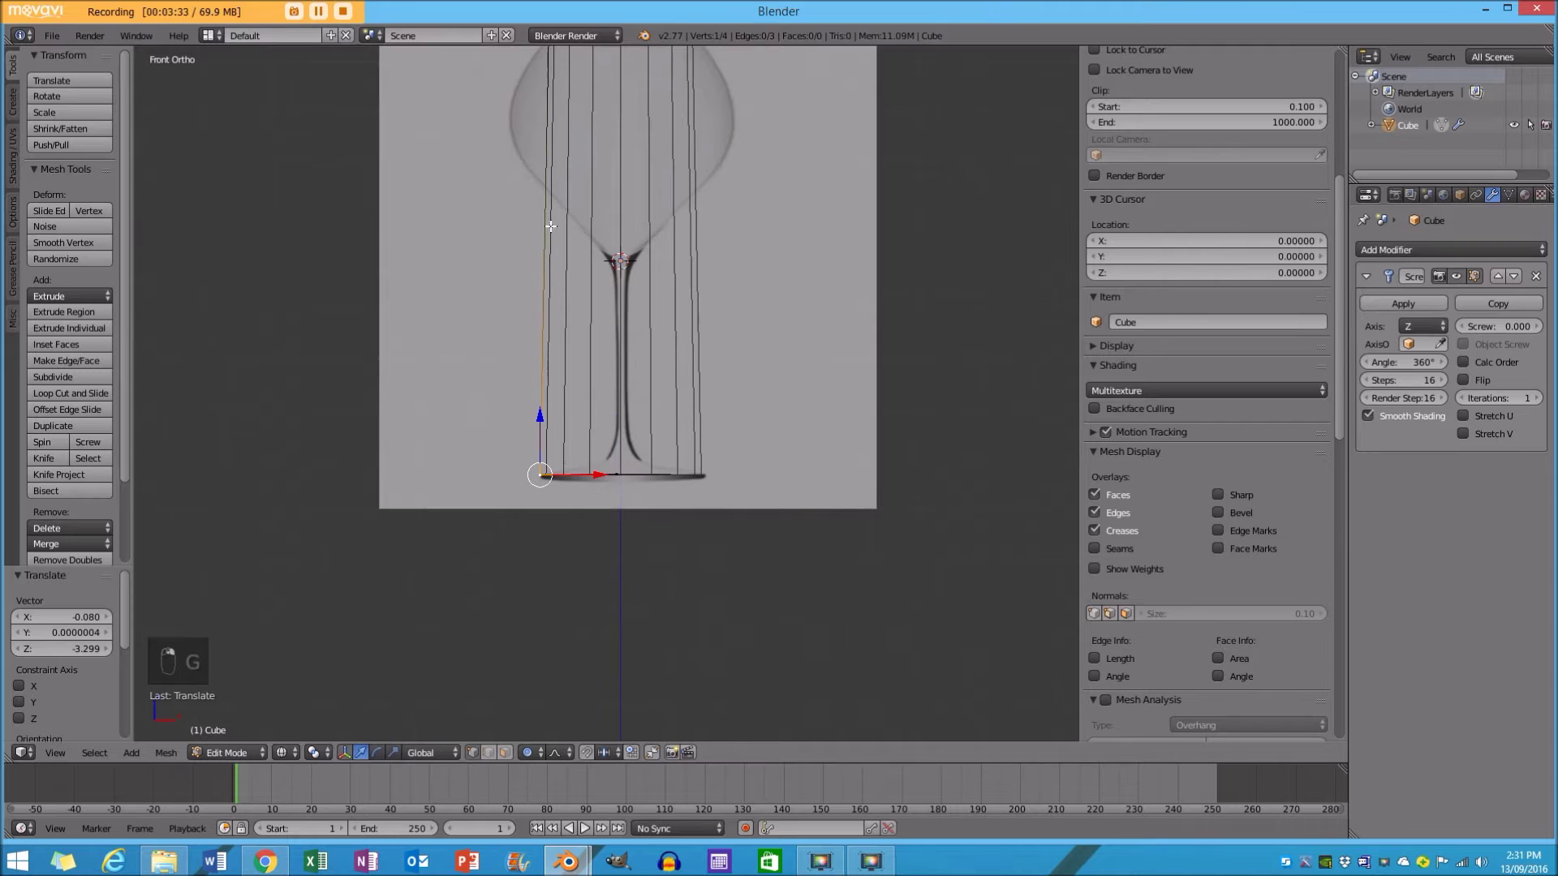
{"action": "key", "text": "w"}
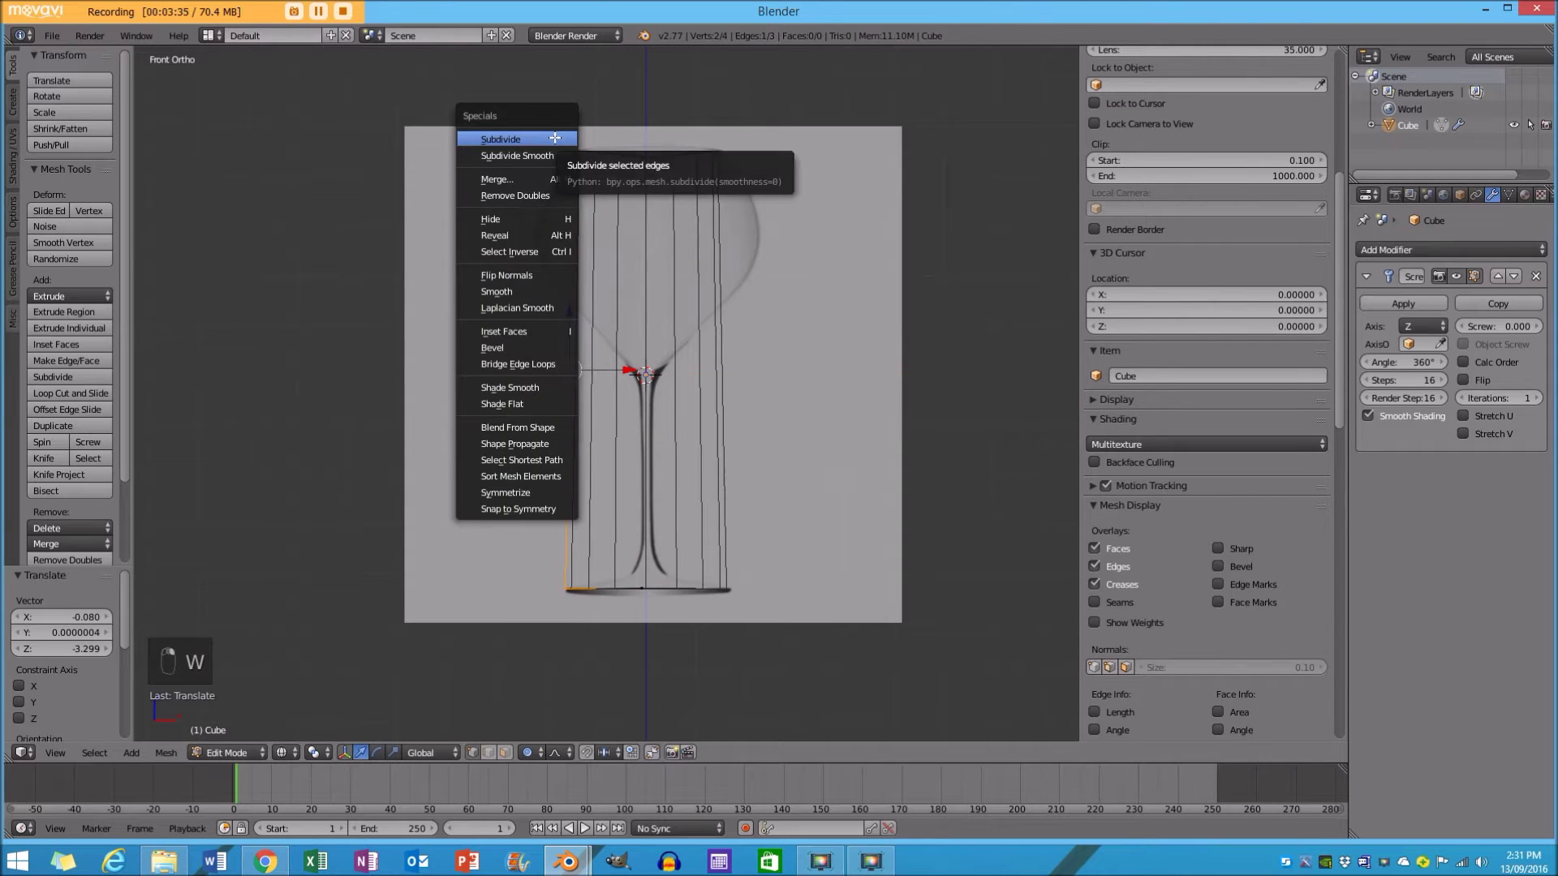
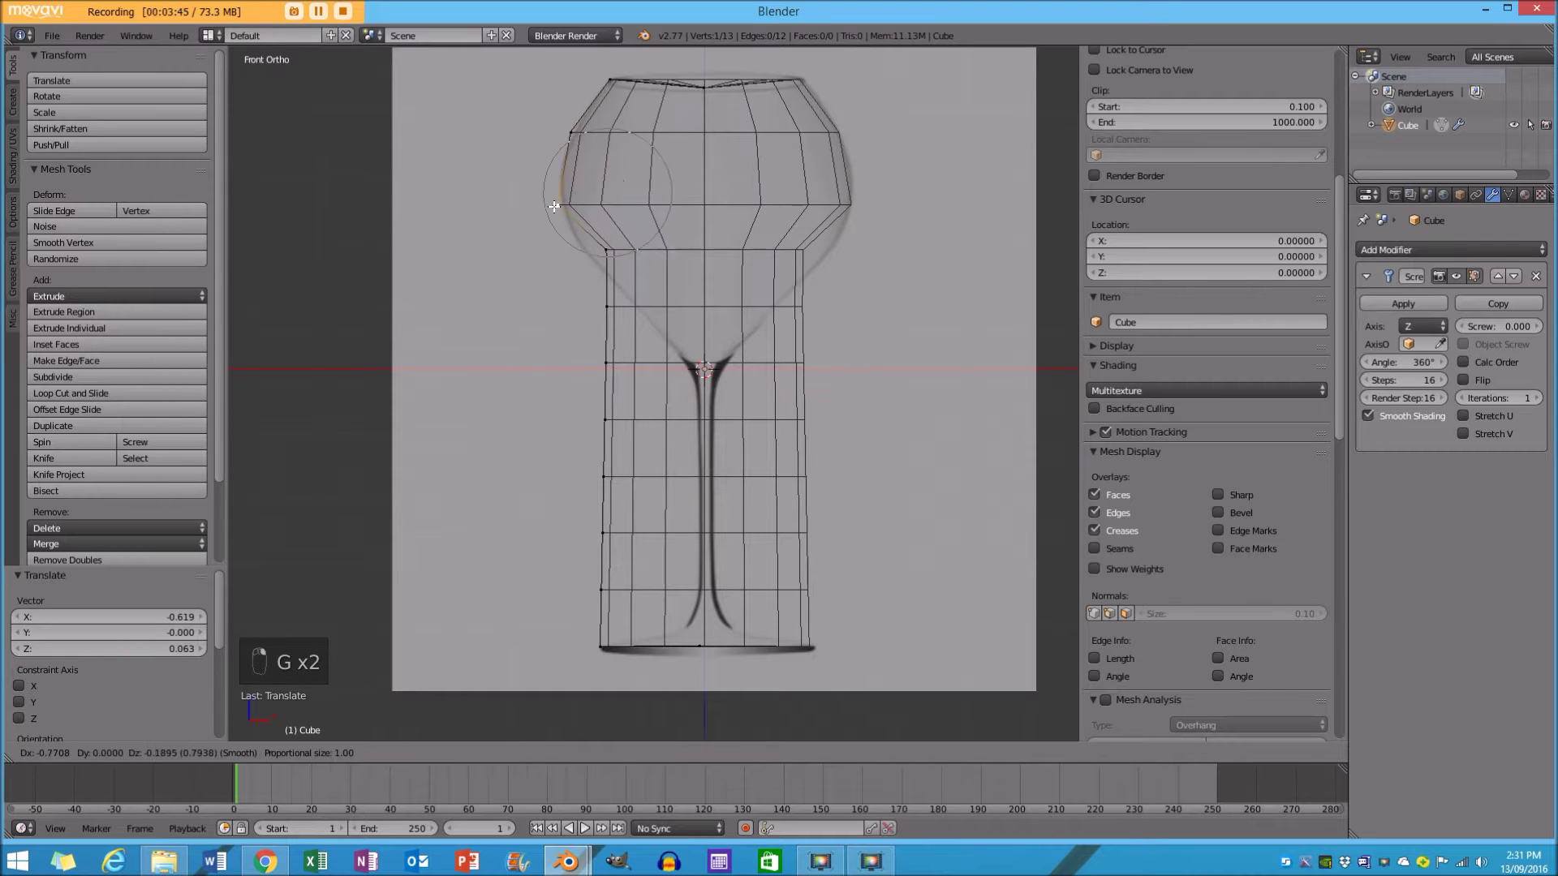
{"action": "key", "text": "g"}
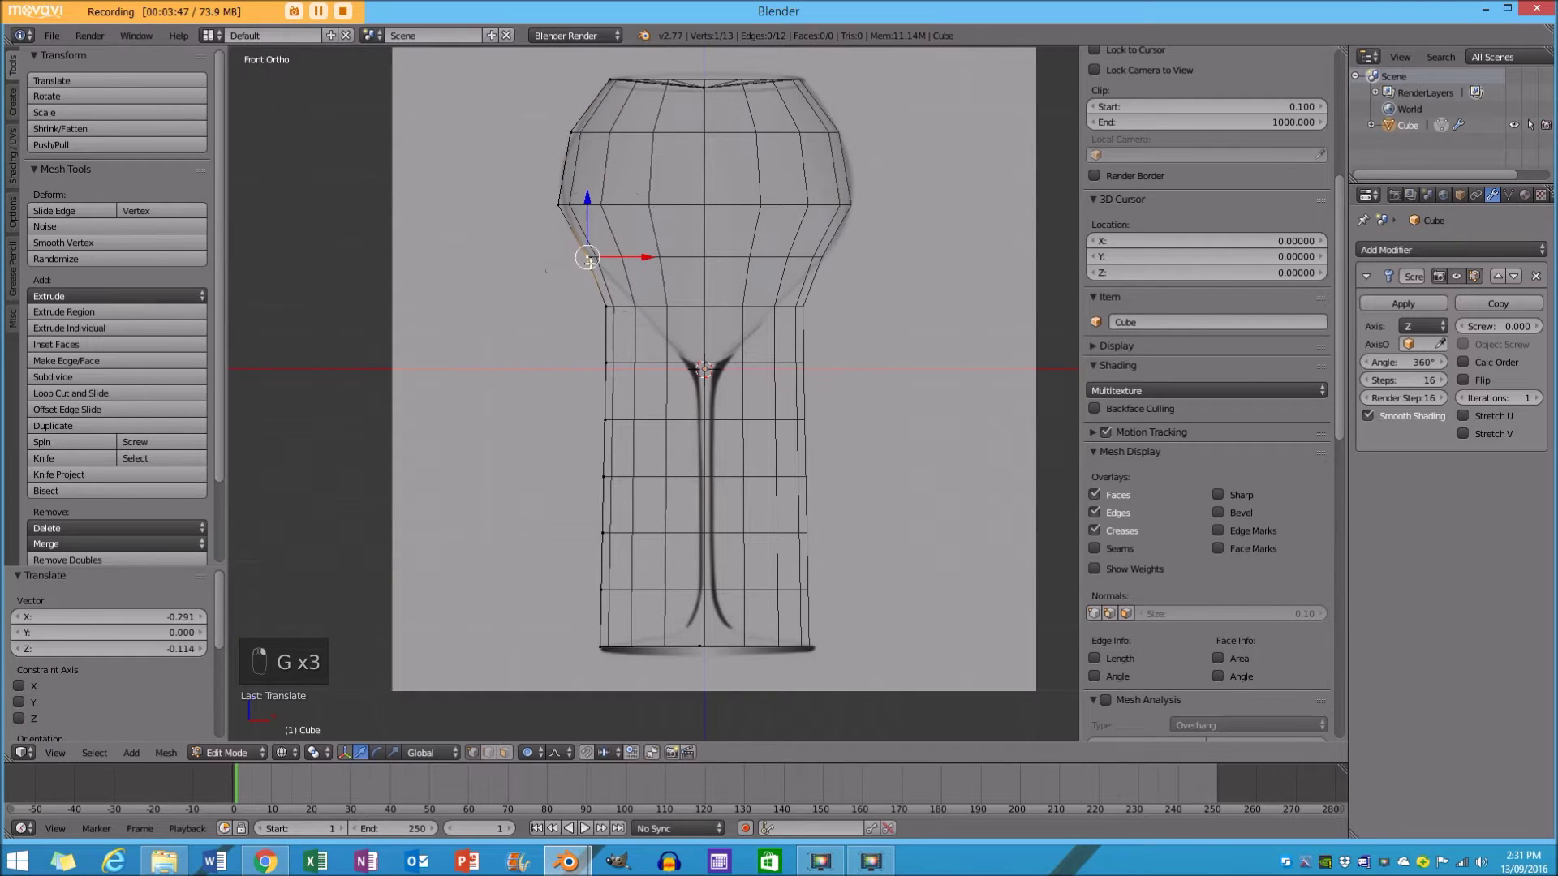
{"action": "key", "text": "g"}
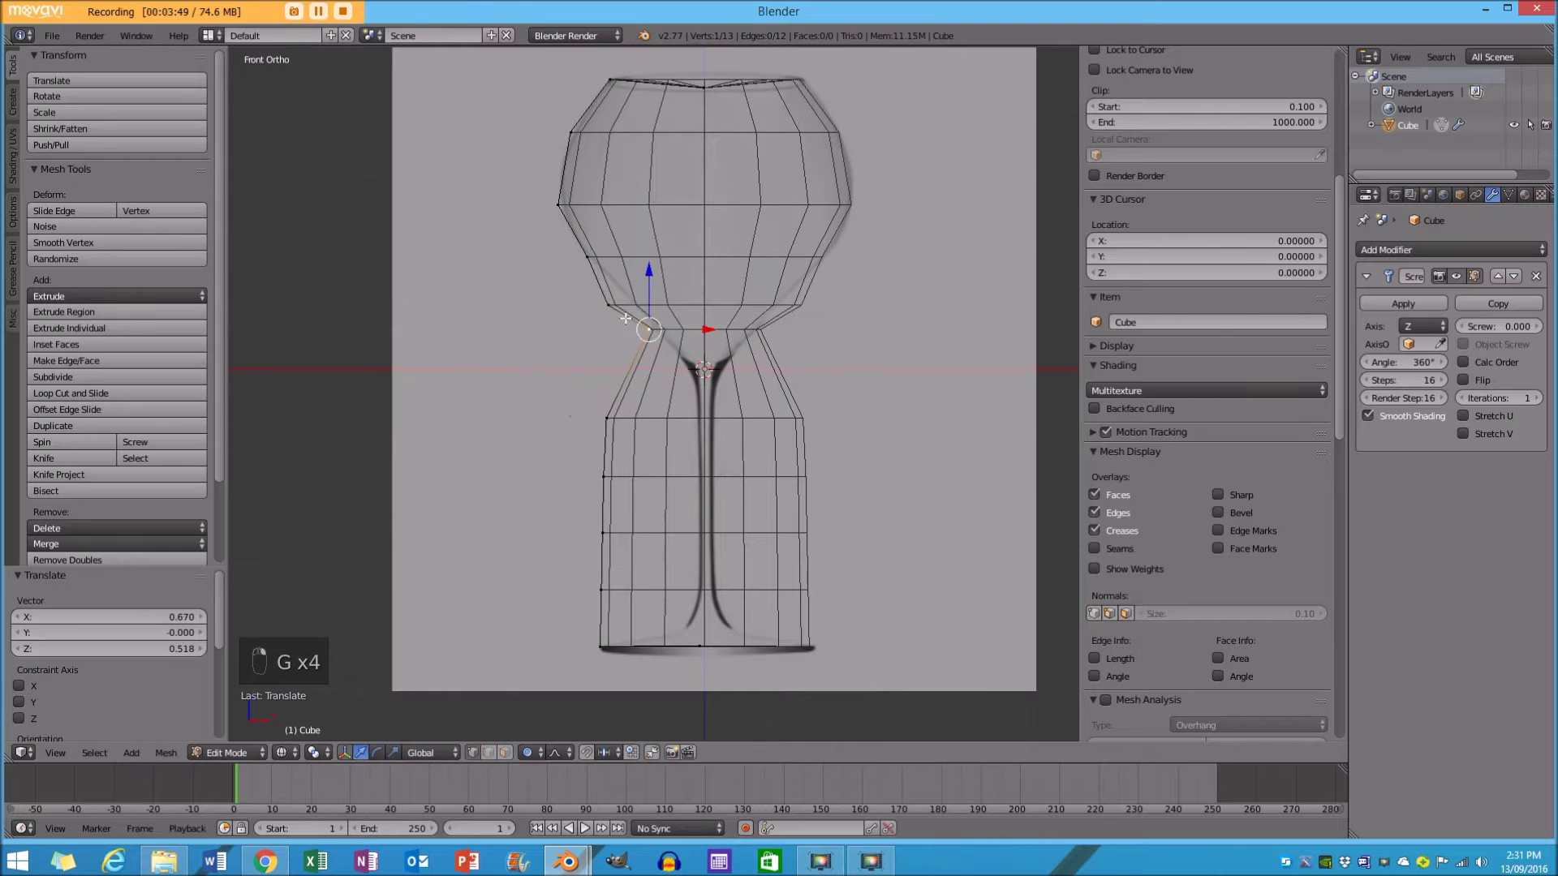
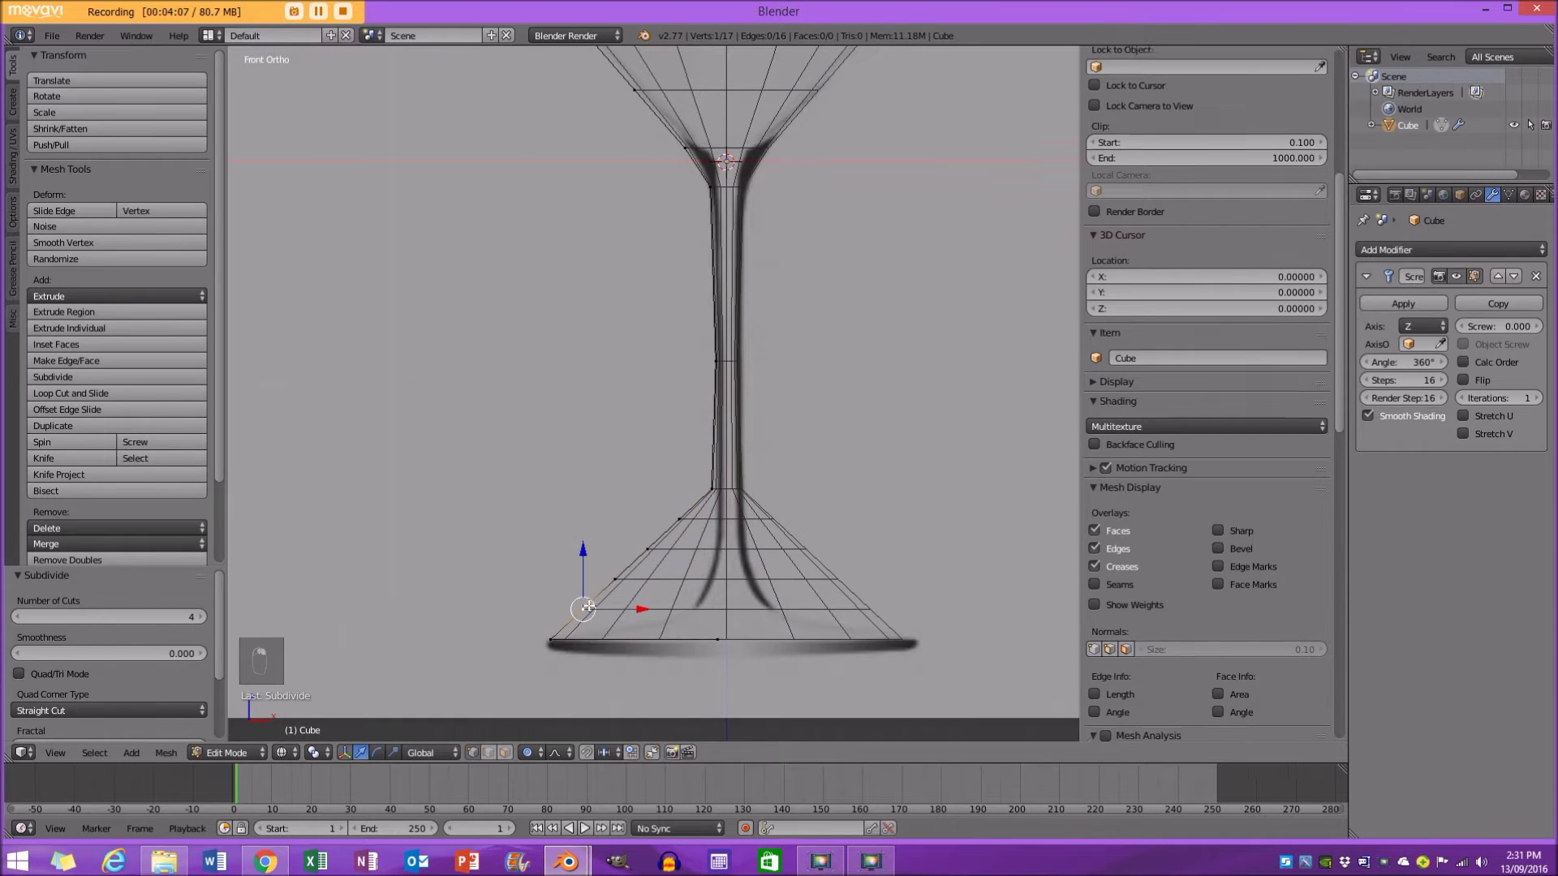
Extend the profile outward below the stem and flatten it into a wide foot.
{"action": "key", "text": "g"}
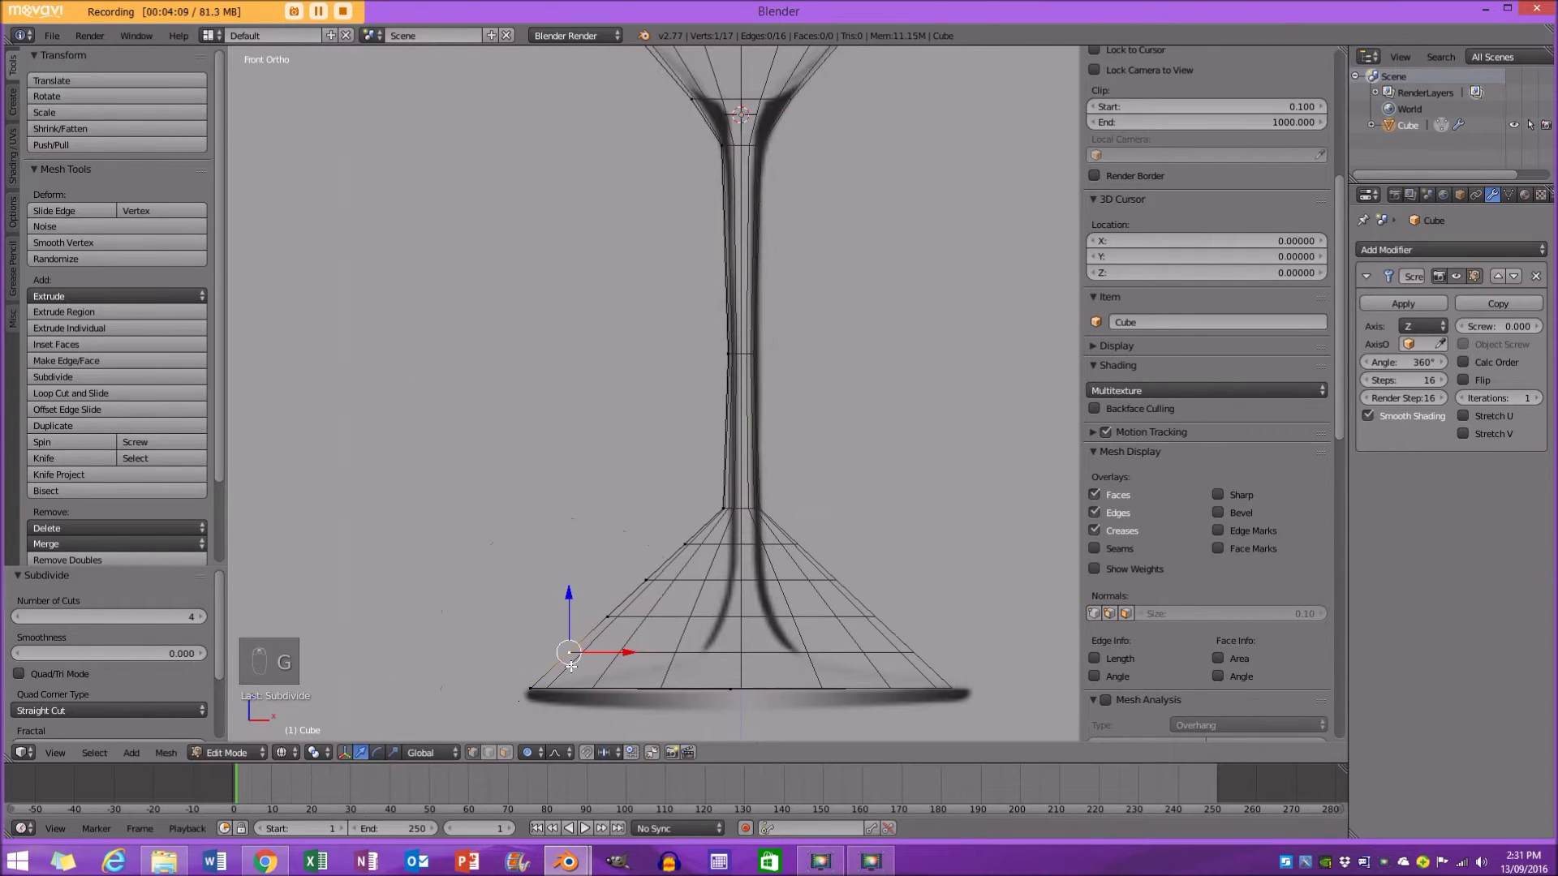
{"action": "key", "text": "g"}
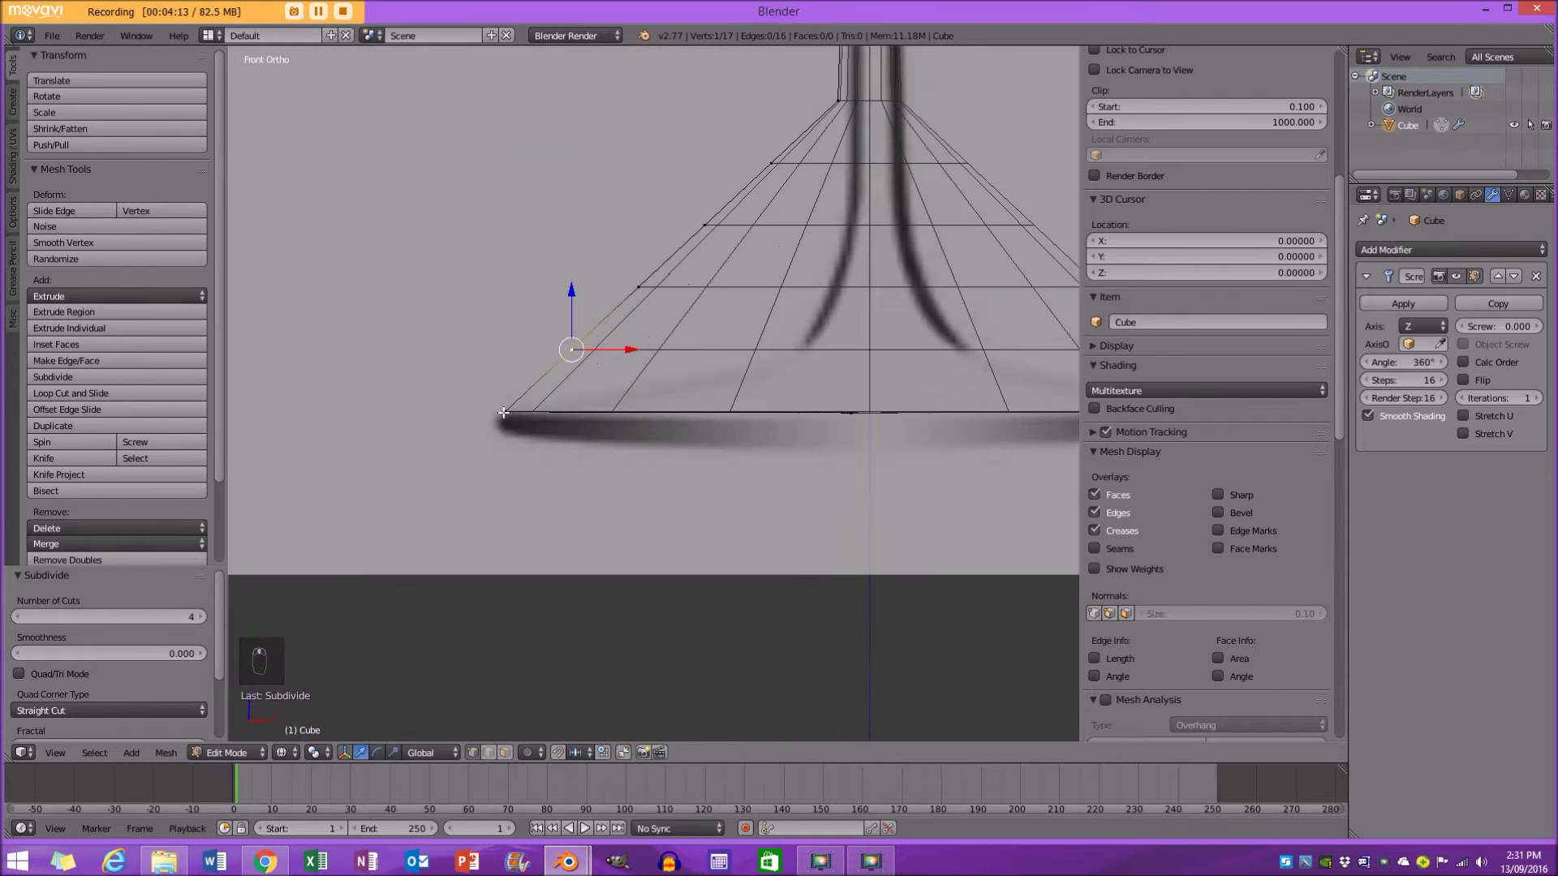
{"action": "key", "text": "g"}
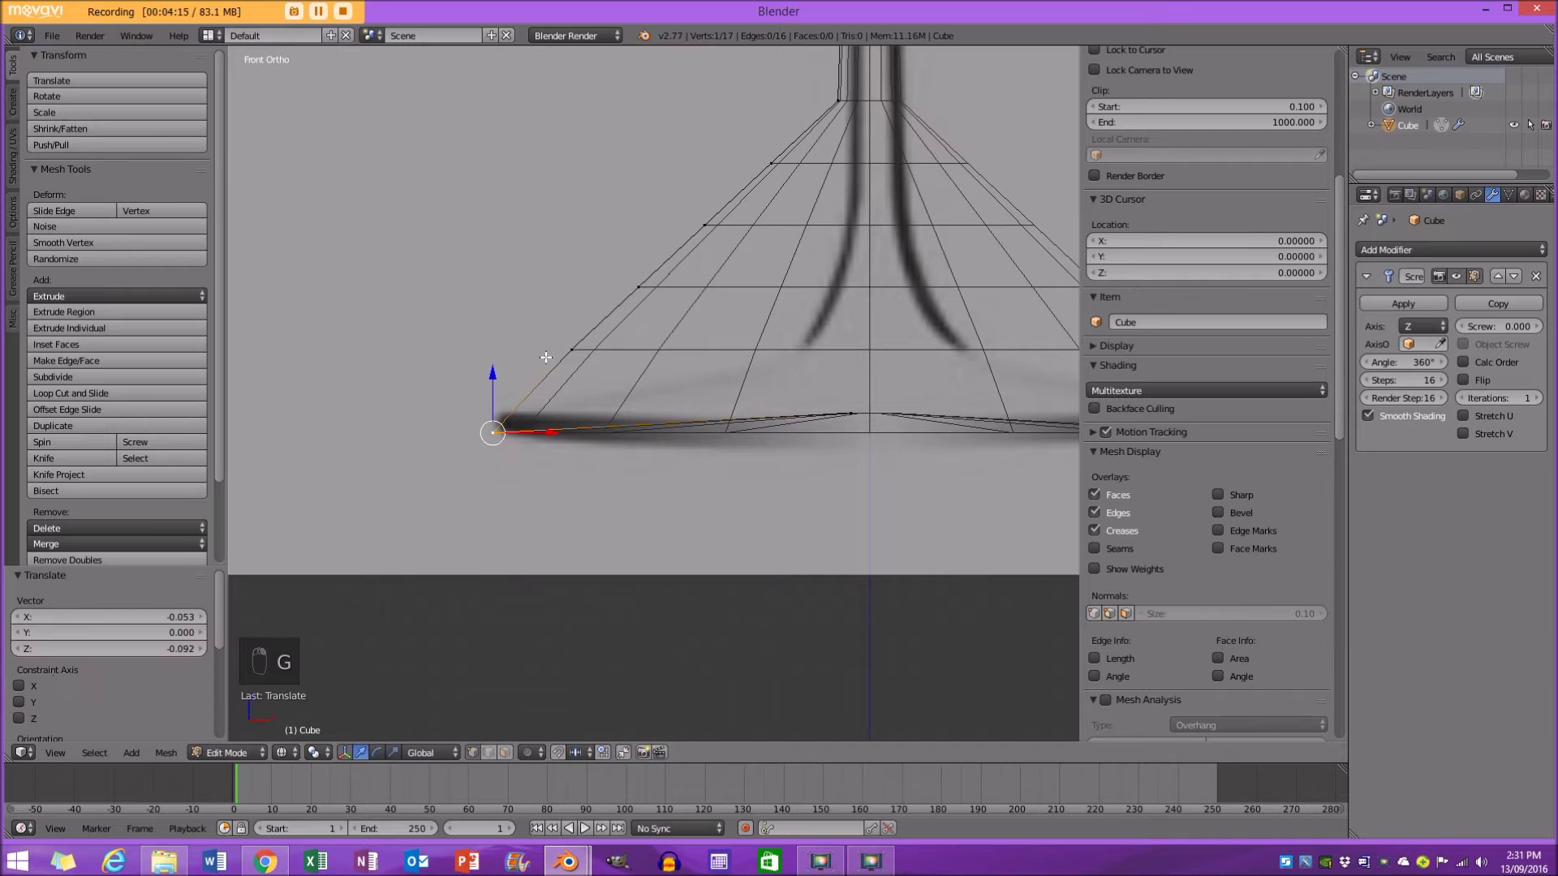
{"action": "key", "text": "g"}
{"action": "key", "text": "g"}
{"action": "key", "text": "g"}
{"action": "key", "text": "g"}
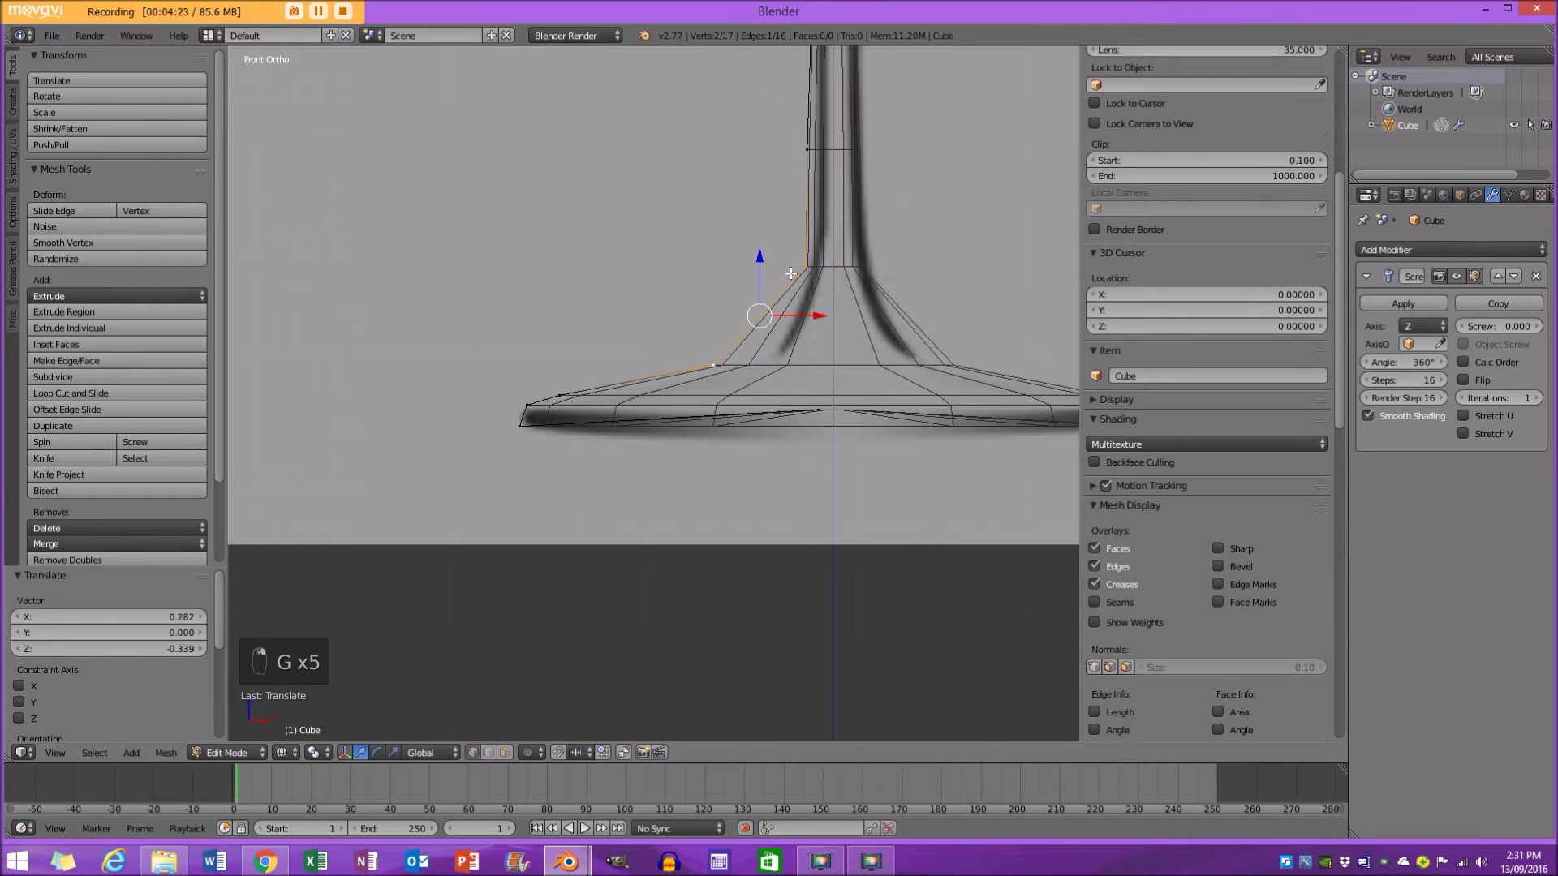
Subdivide the edge above the foot, curve it into the stem and add a Subdivision Surface modifier (Ctrl+2).
{"action": "key", "text": "w"}
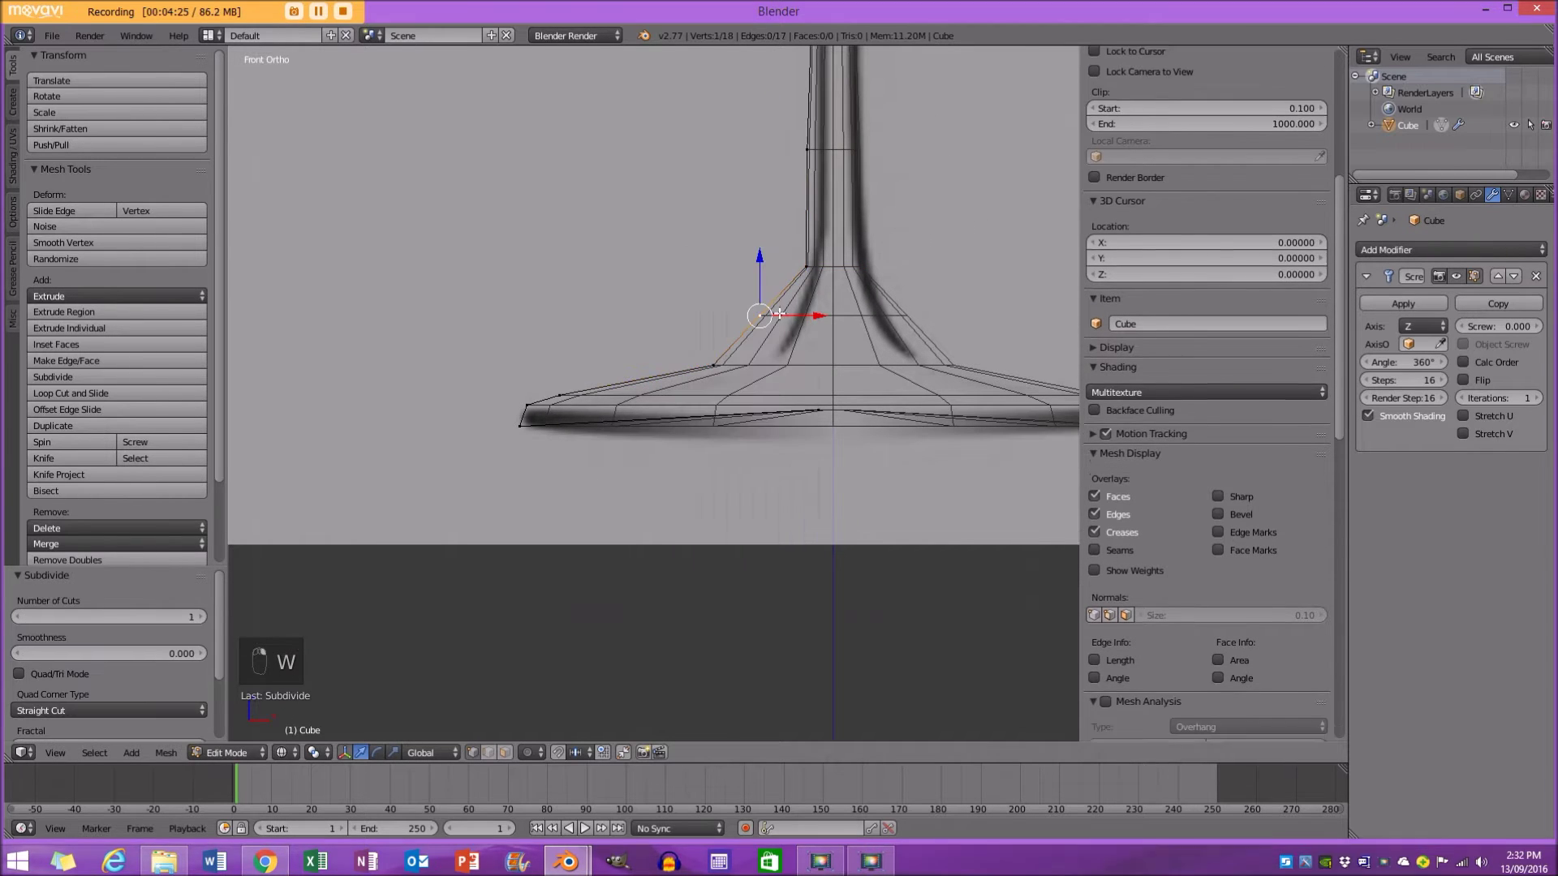
{"action": "key", "text": "g"}
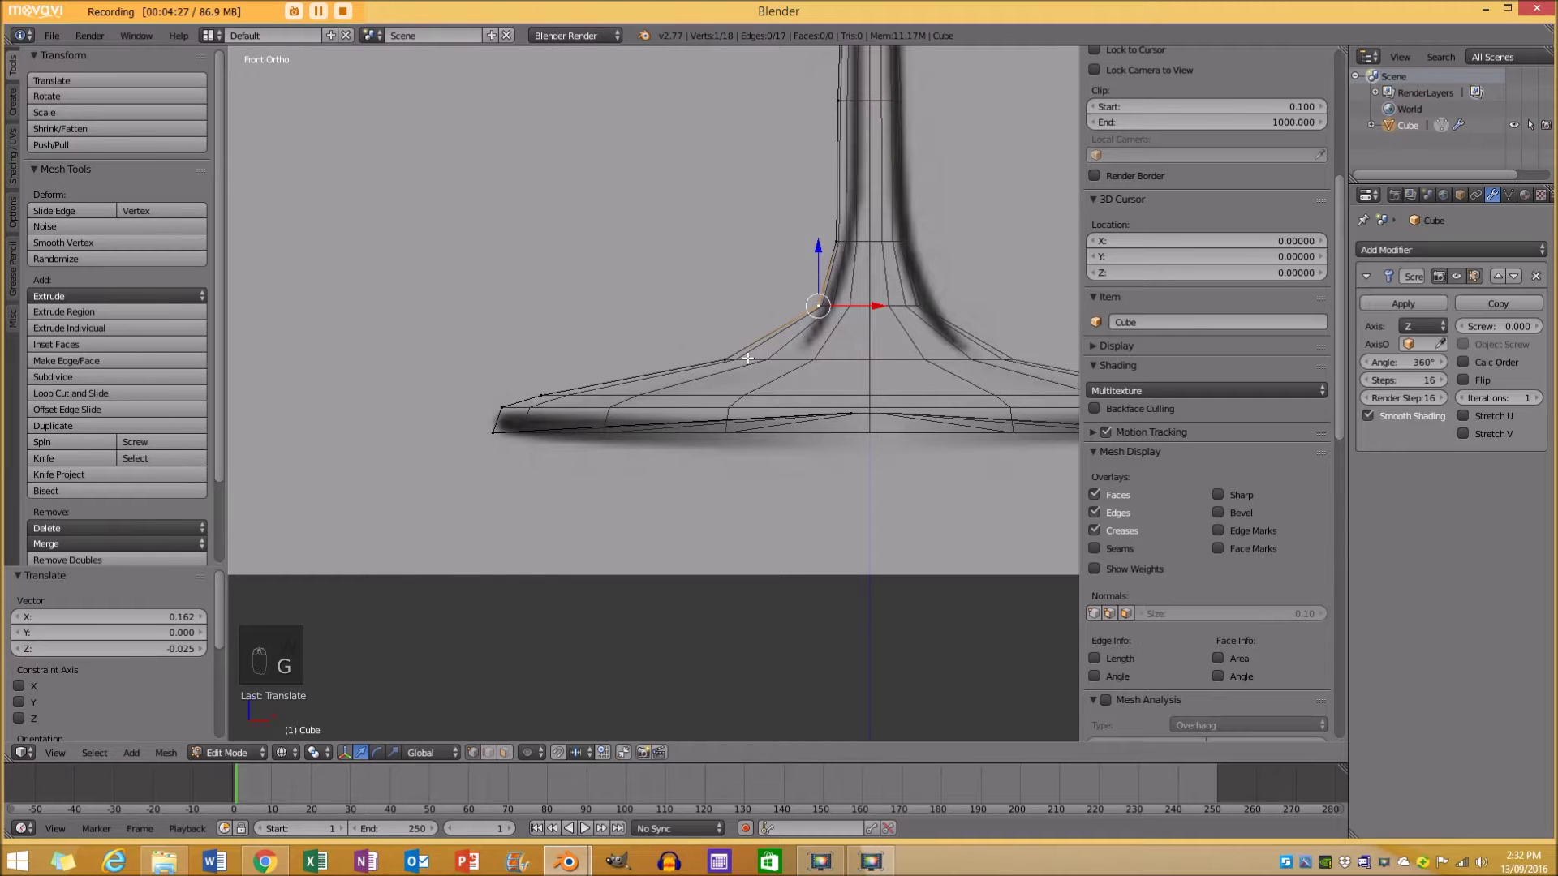
{"action": "key", "text": "g"}
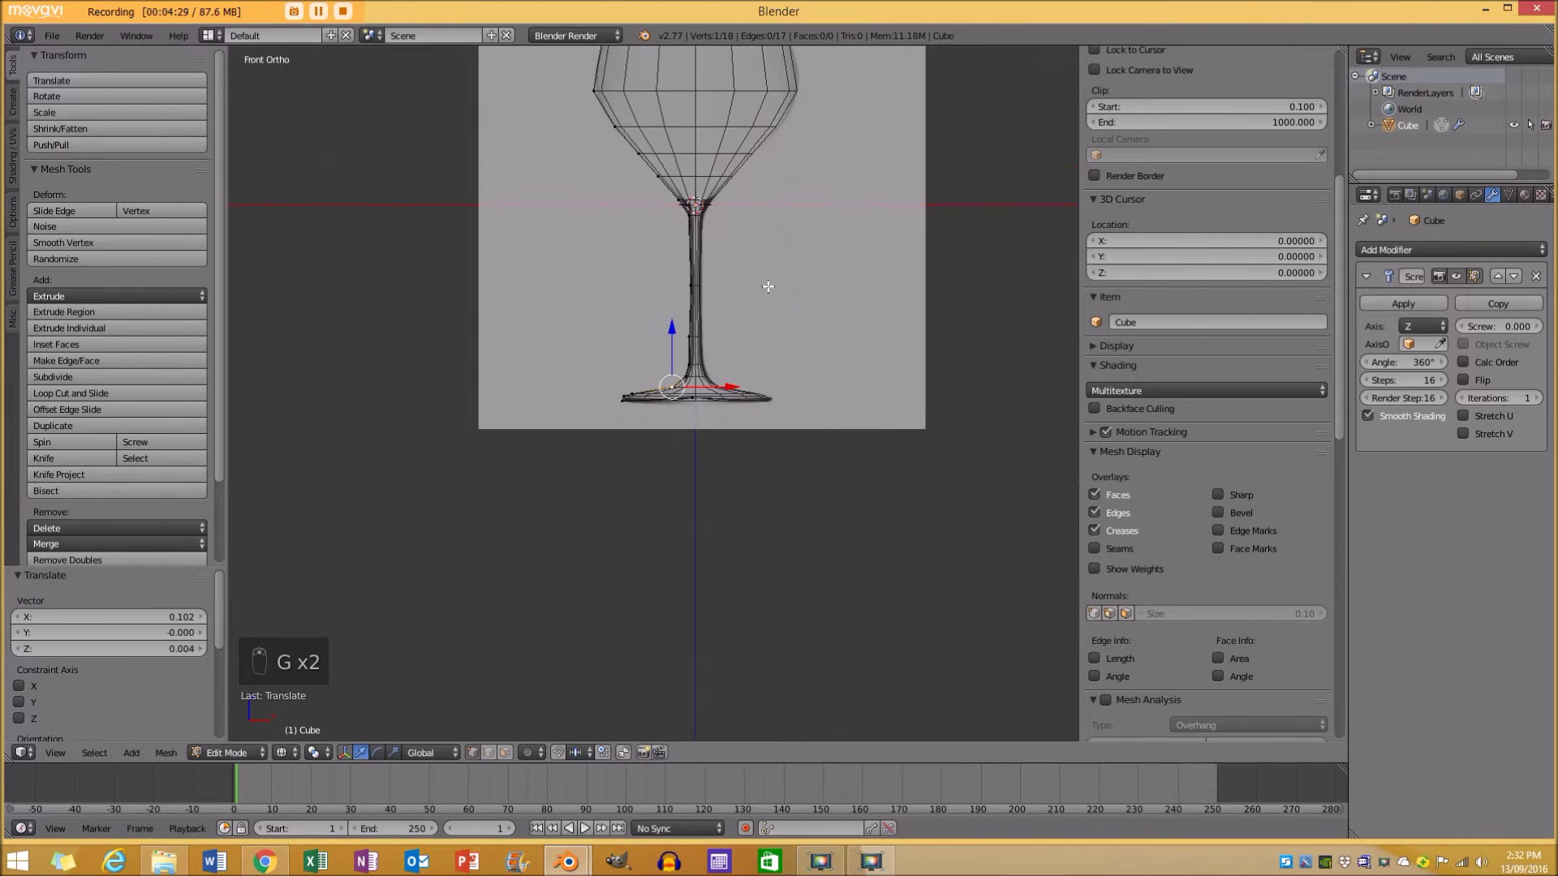
{"action": "key", "text": "g"}
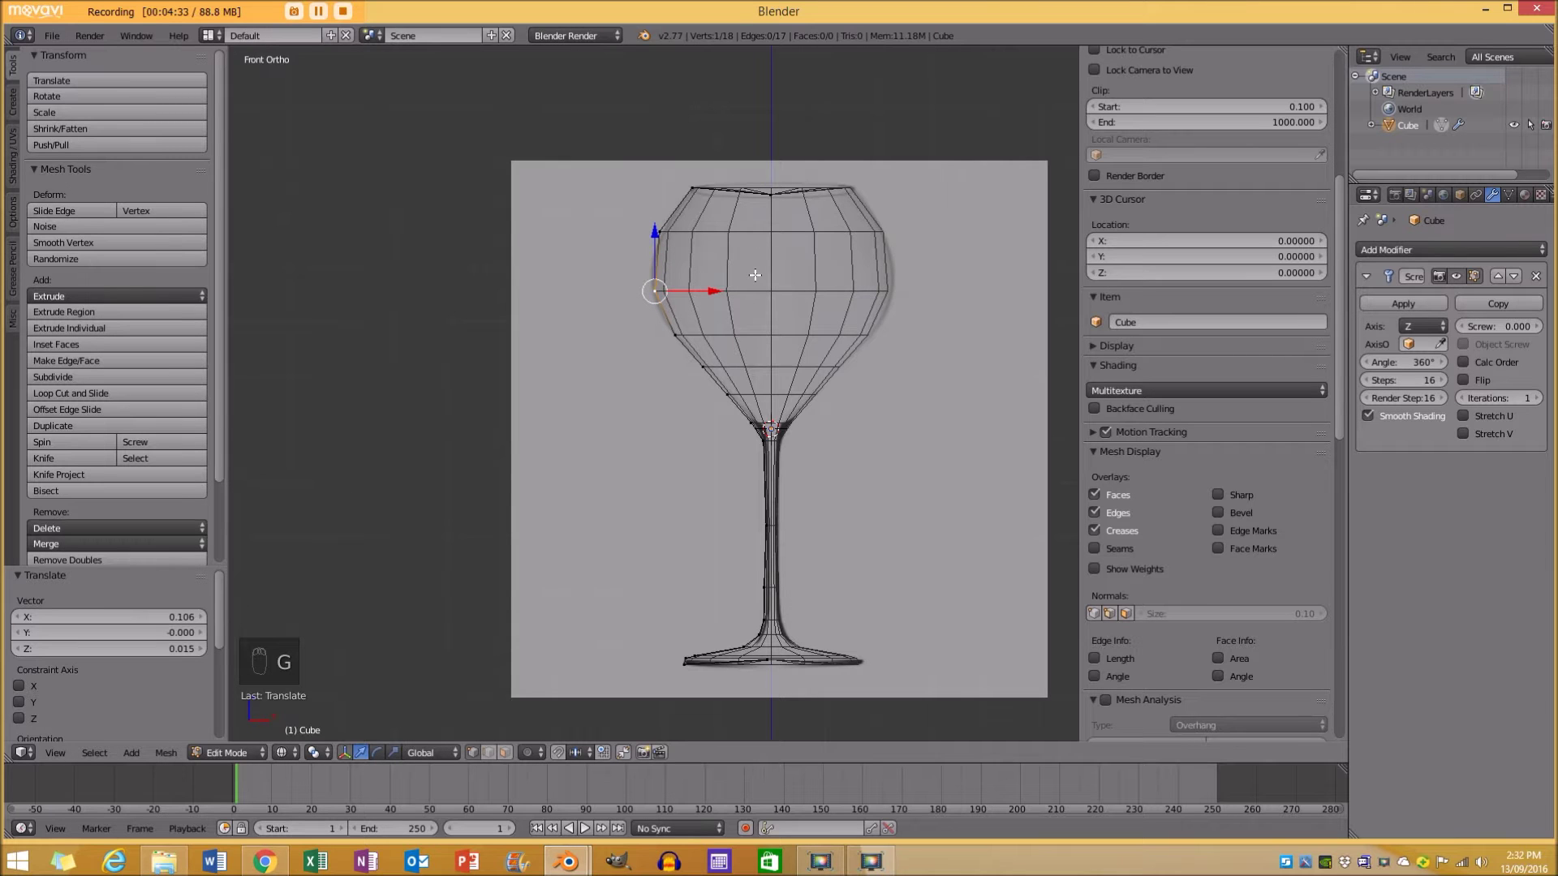
{"action": "key", "text": "ctrl+2"}
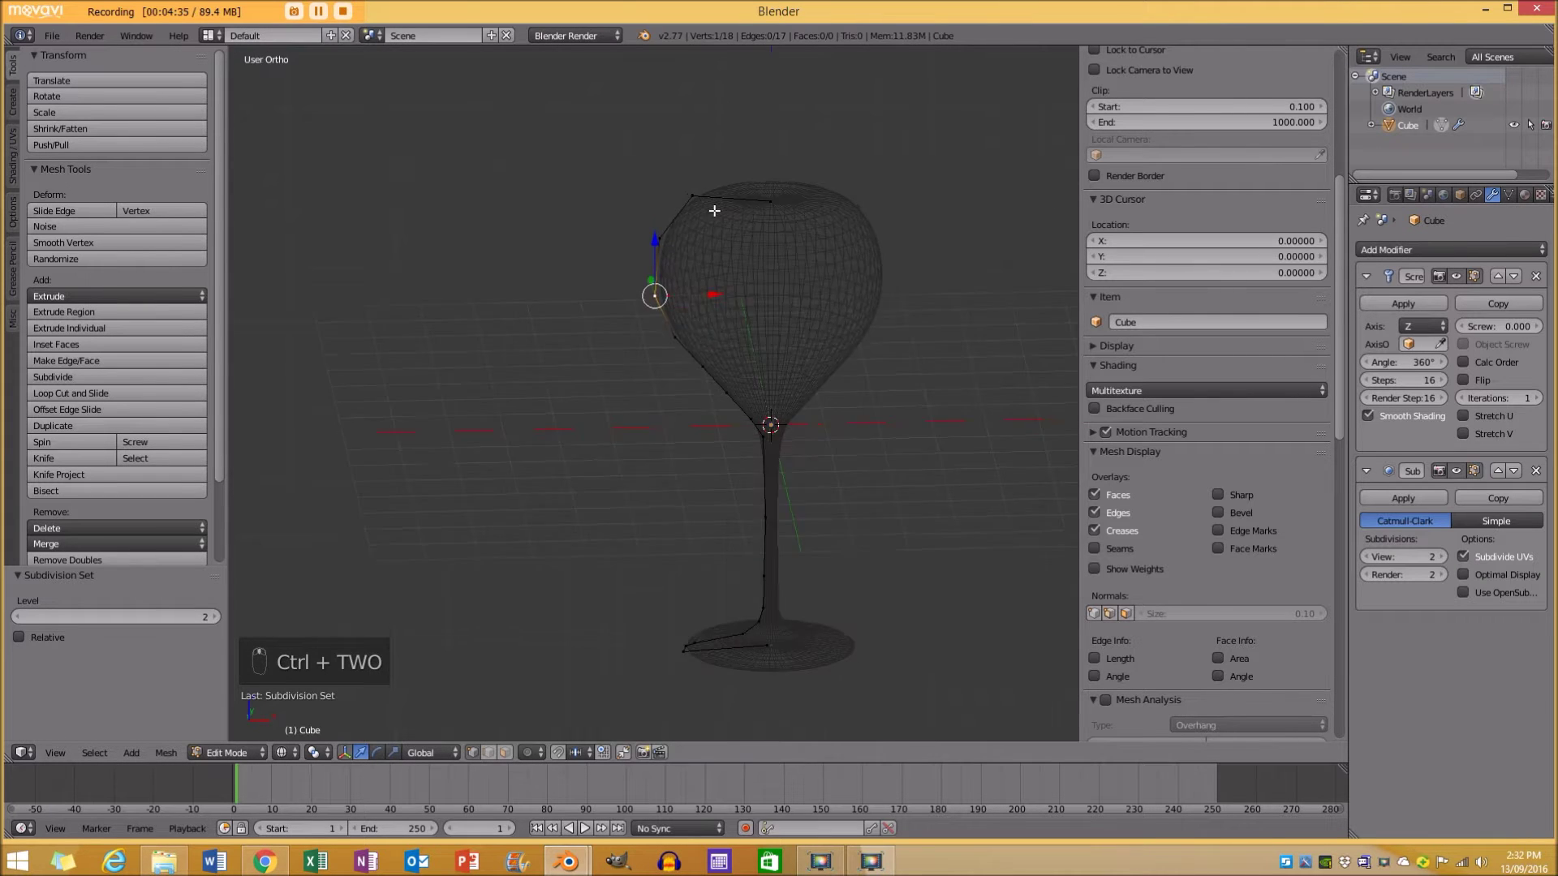
Inspect the smoothed glass as a solid, then return to editing the profile in front view.
{"action": "key", "text": "z"}
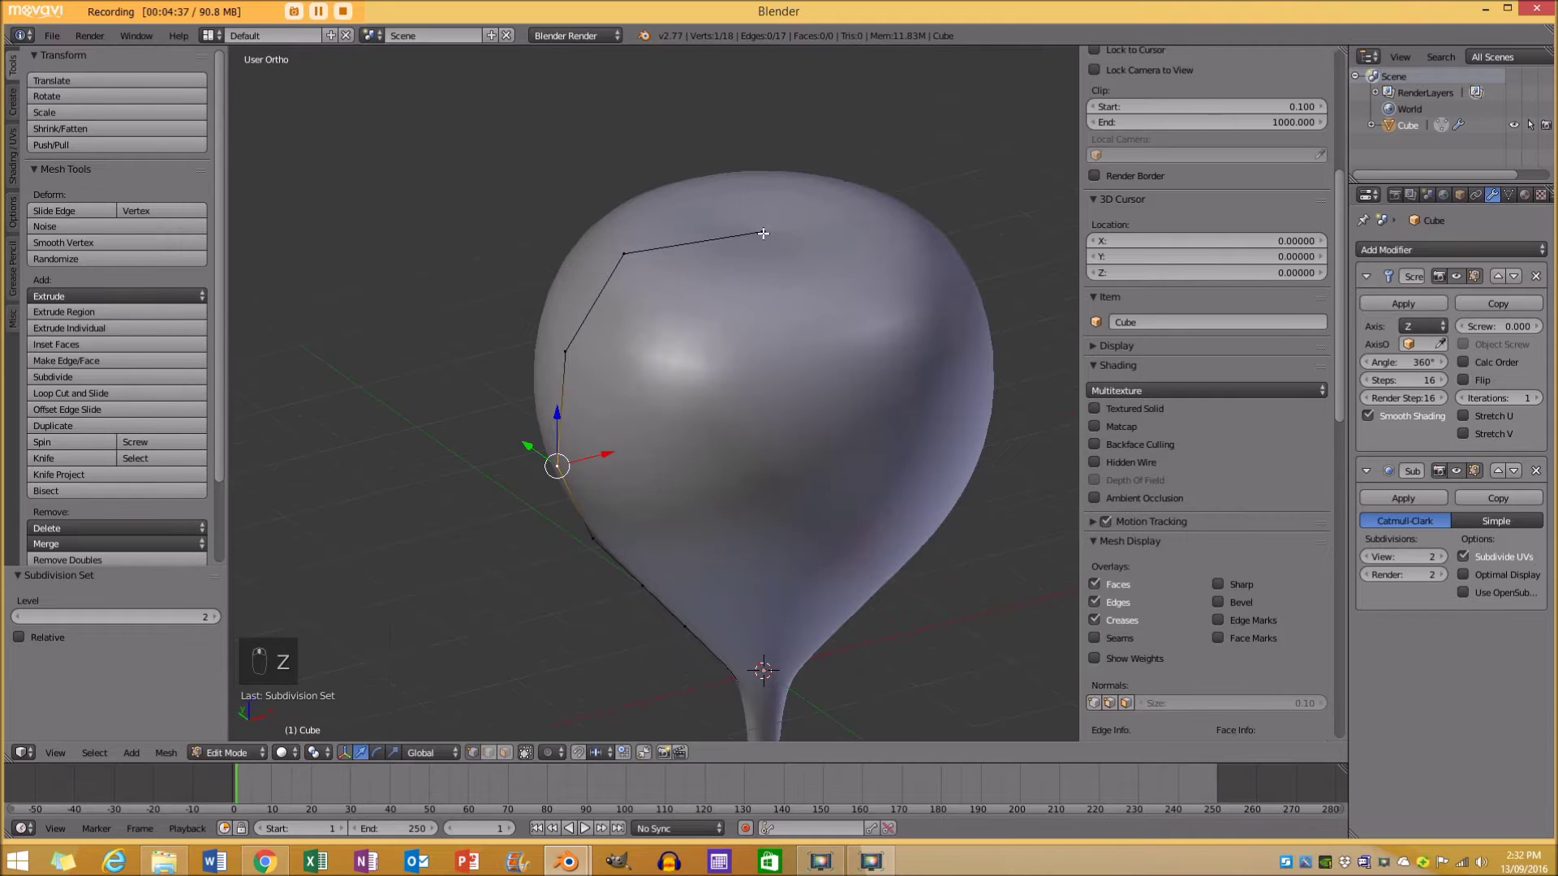
{"action": "key", "text": "x"}
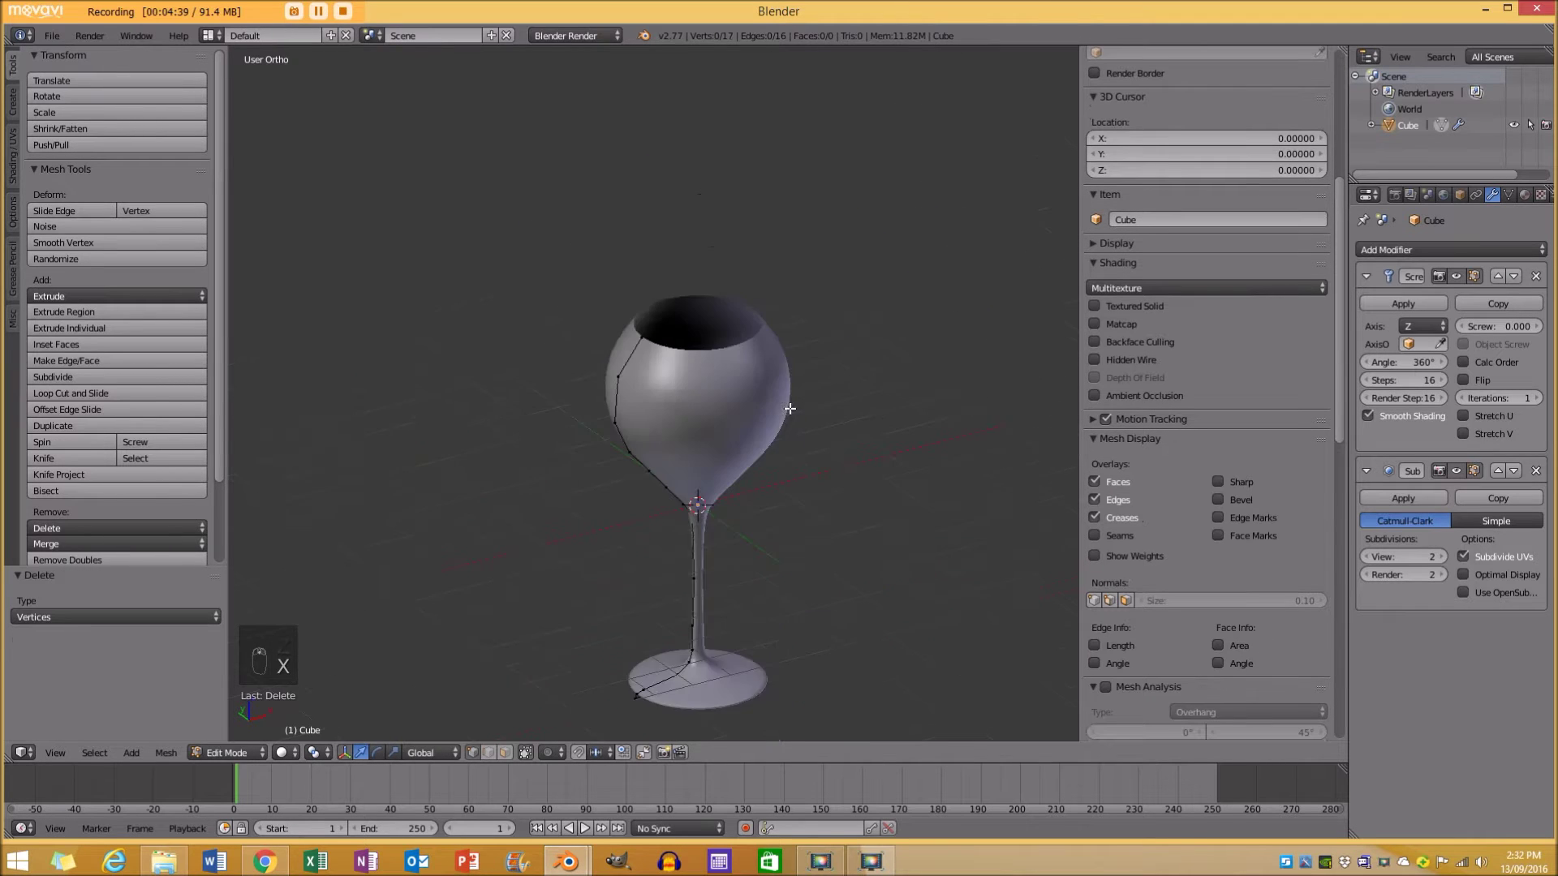
{"action": "key", "text": "Tab"}
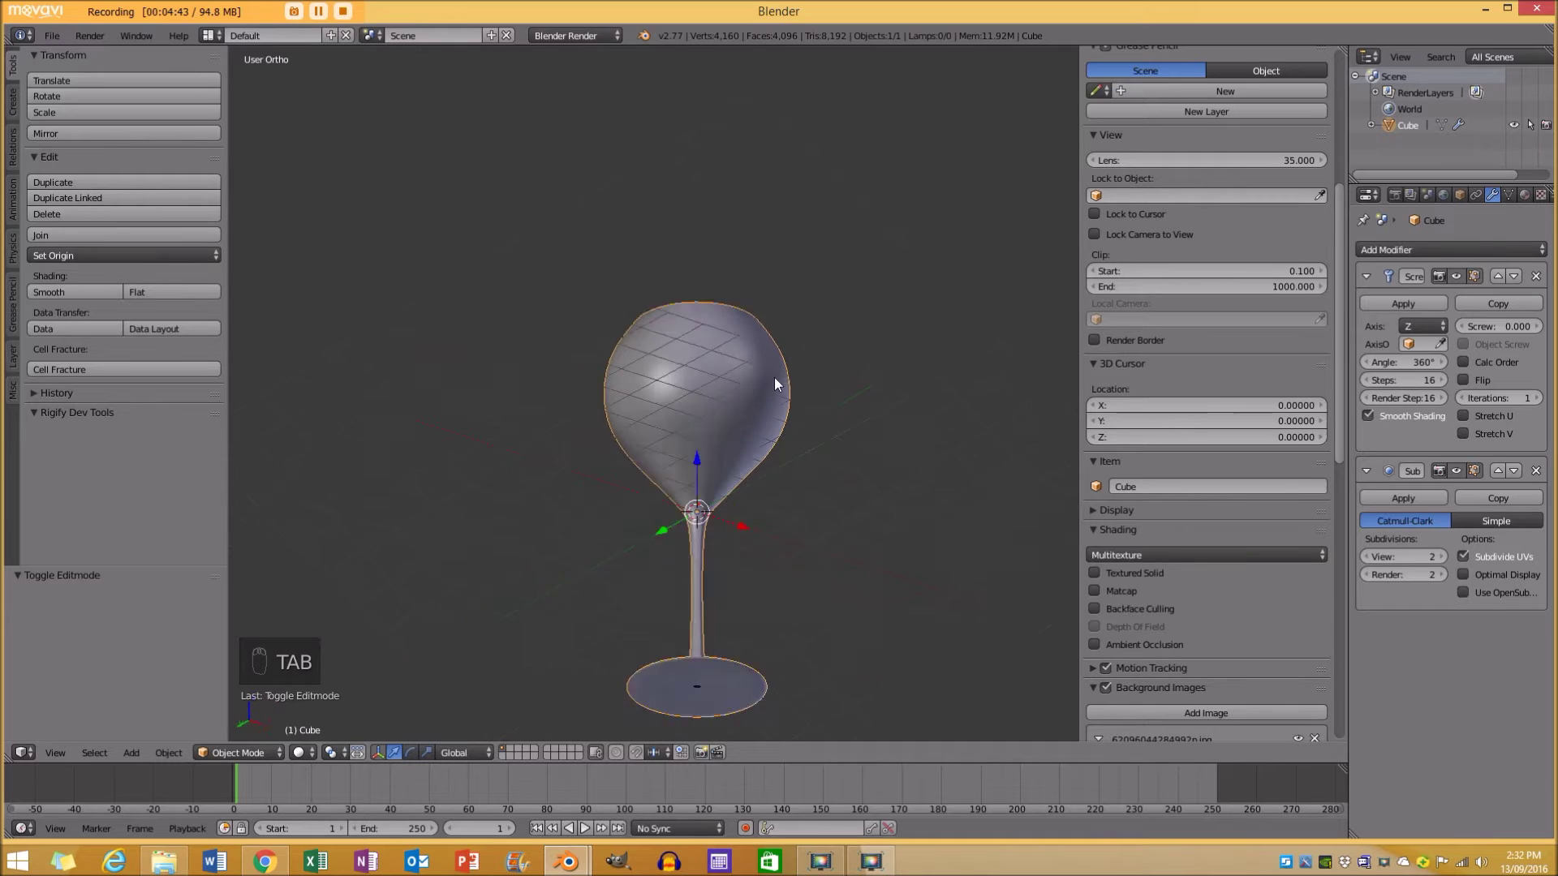
{"action": "key", "text": "KP_1"}
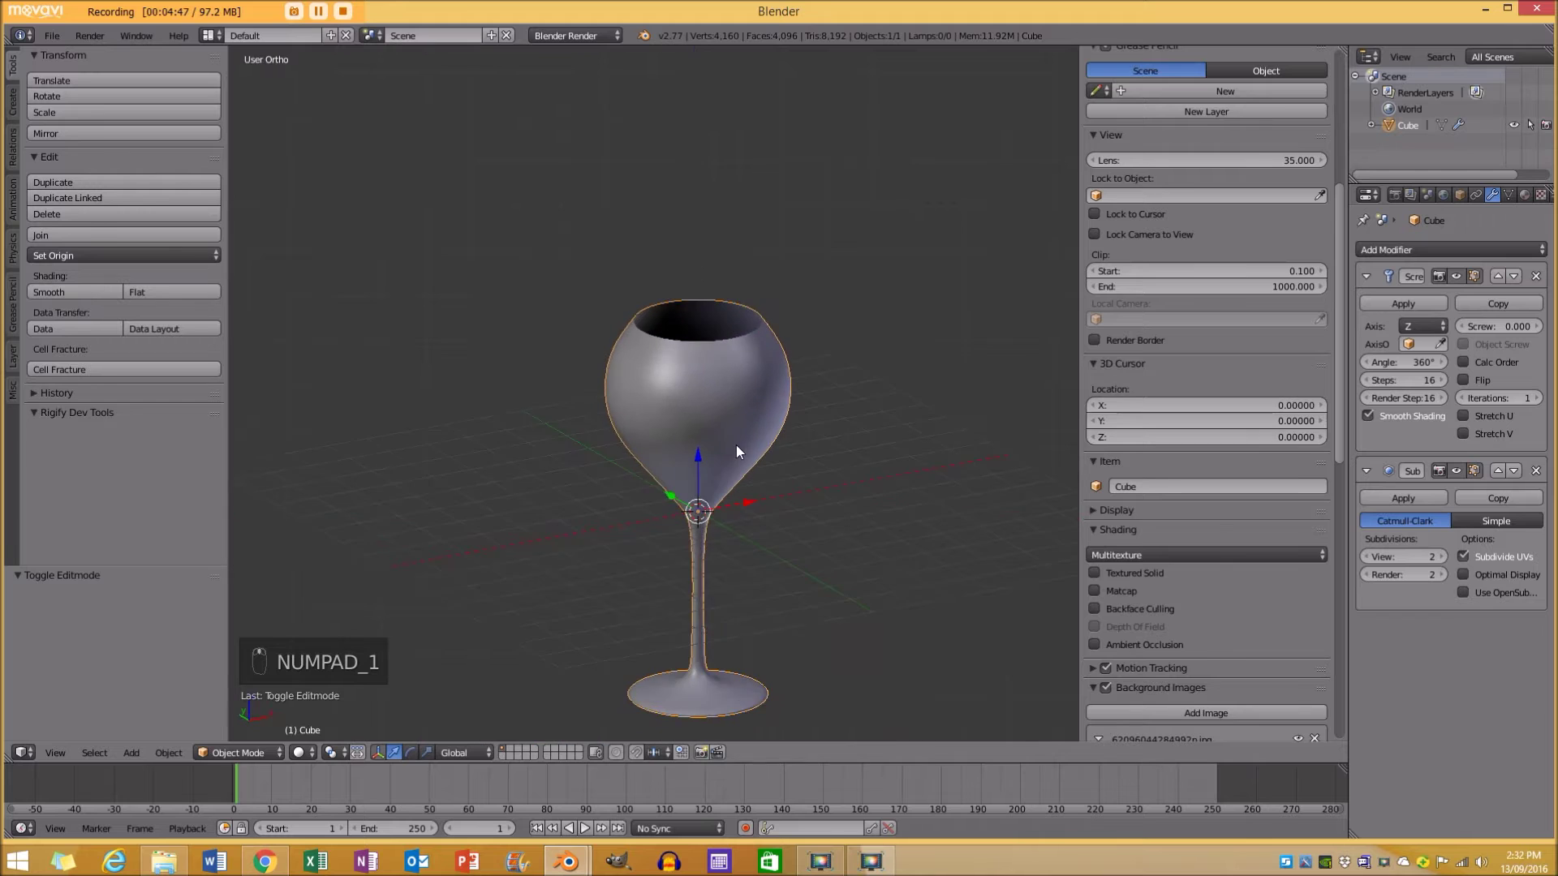
{"action": "key", "text": "Tab"}
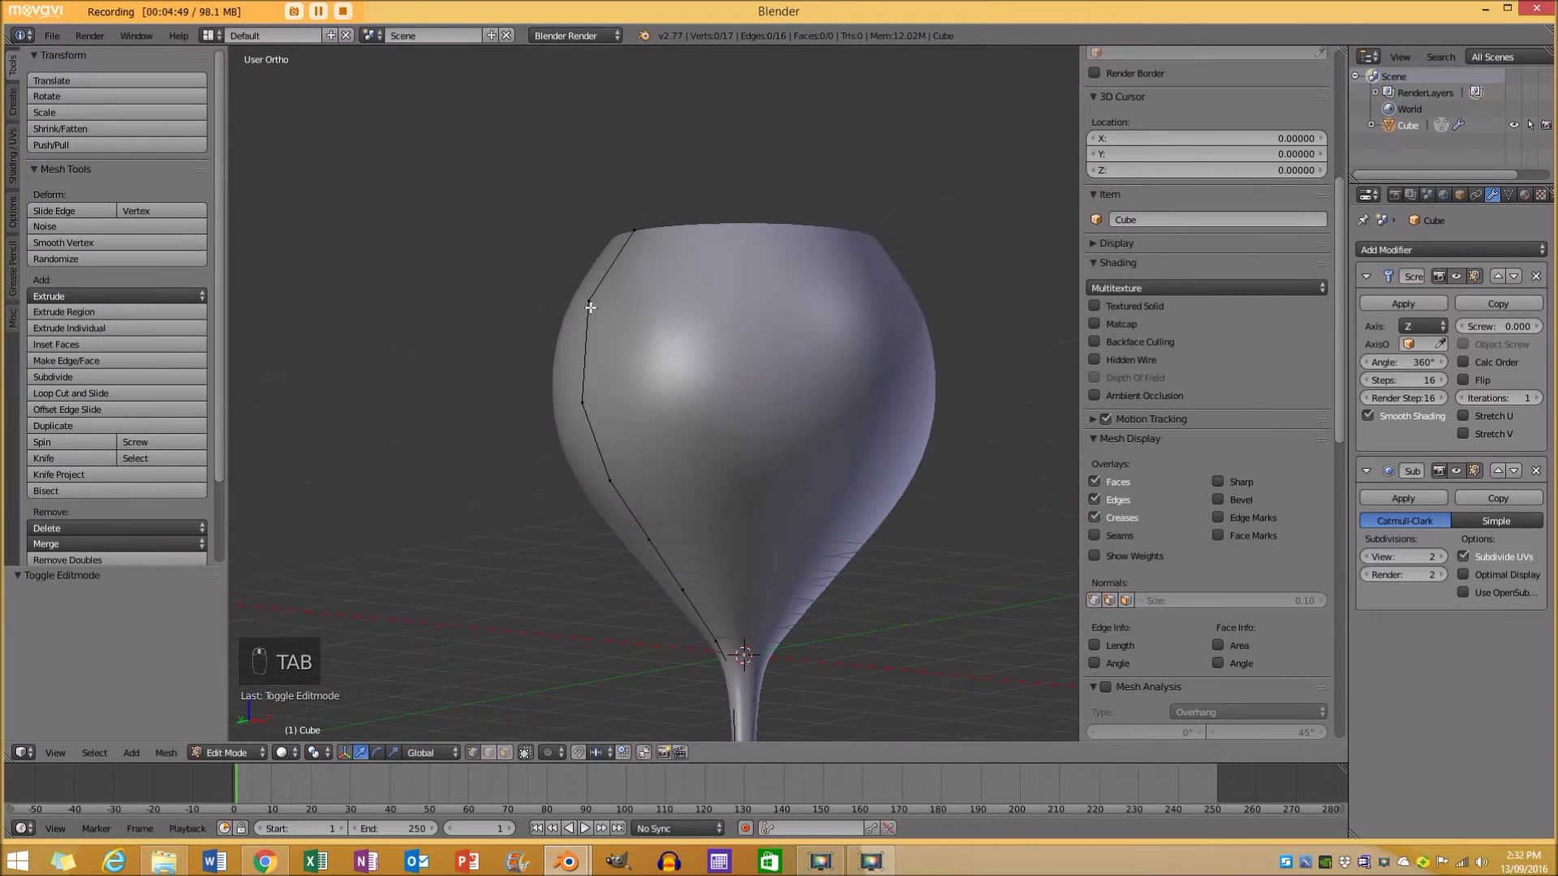
{"action": "key", "text": "KP_1"}
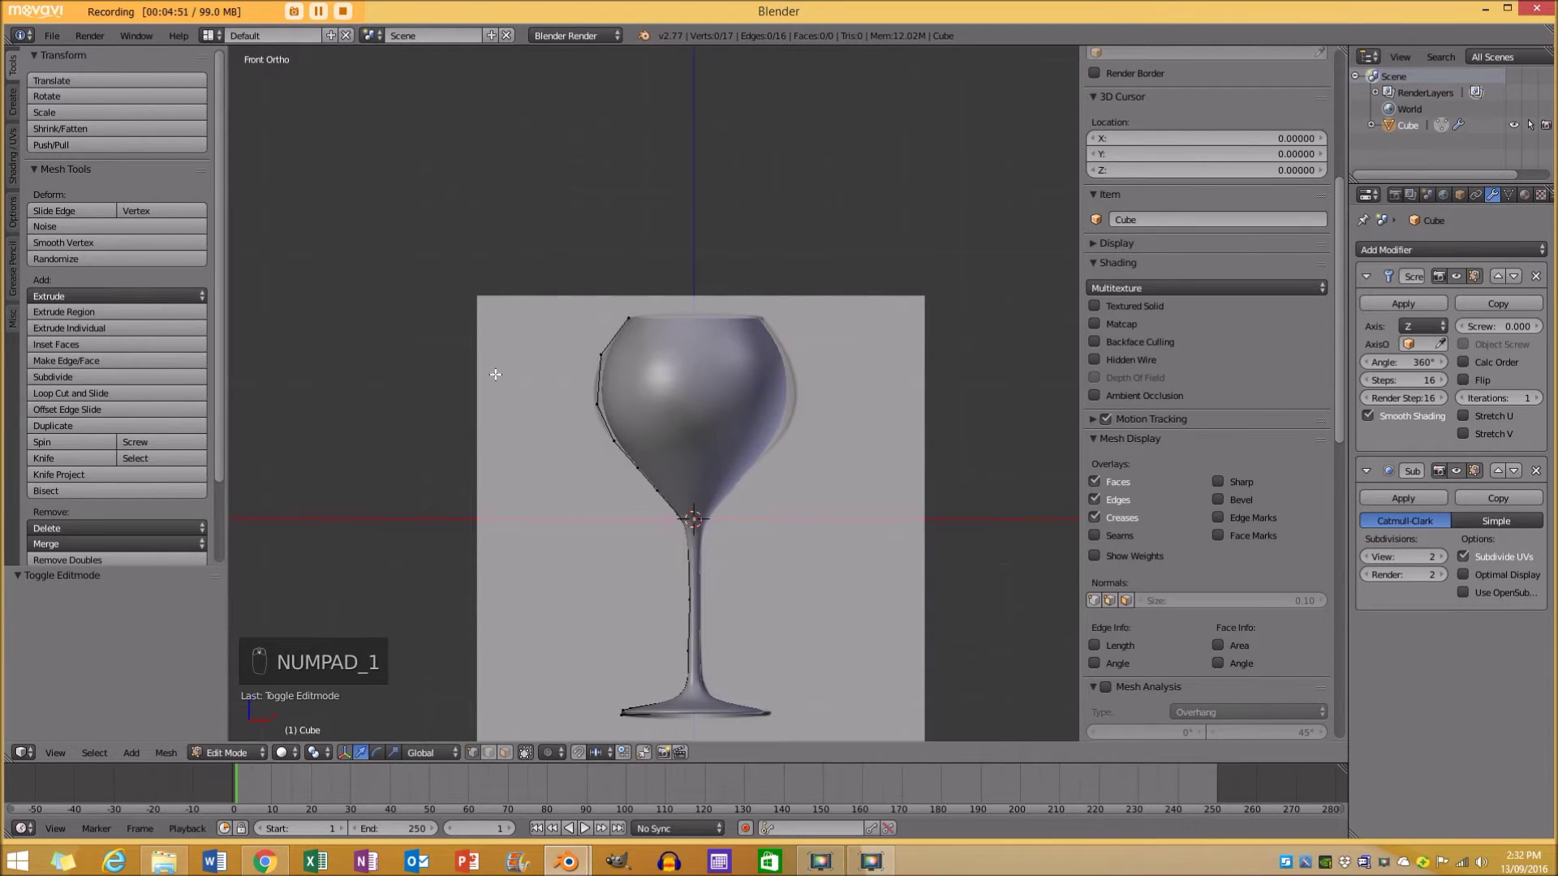
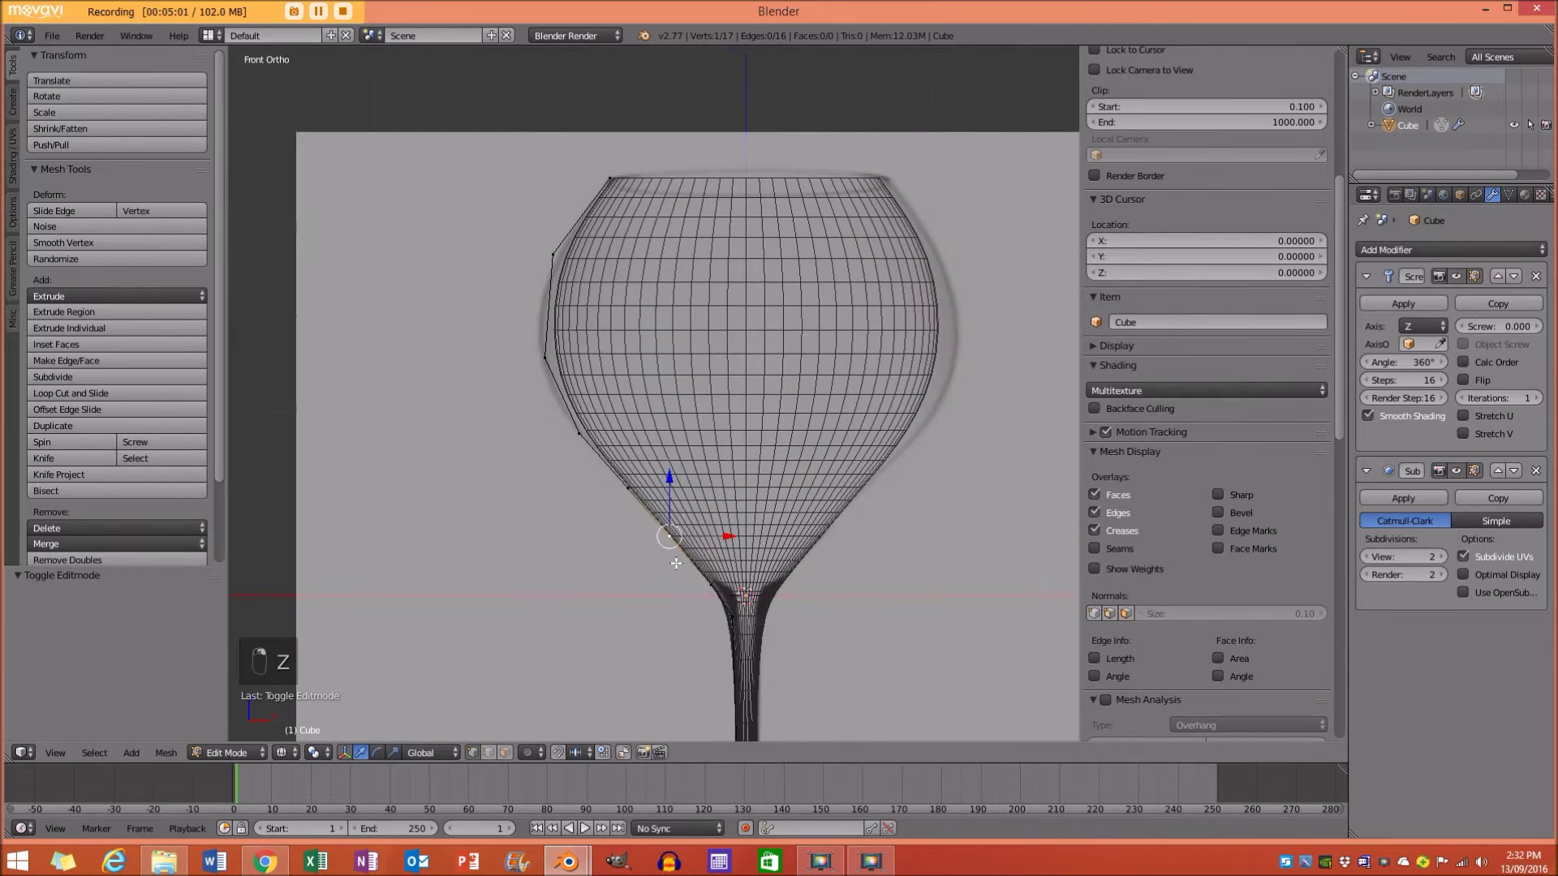
Nudge the bowl and stem profile points to match the reference outline.
{"action": "key", "text": "g"}
{"action": "key", "text": "g"}
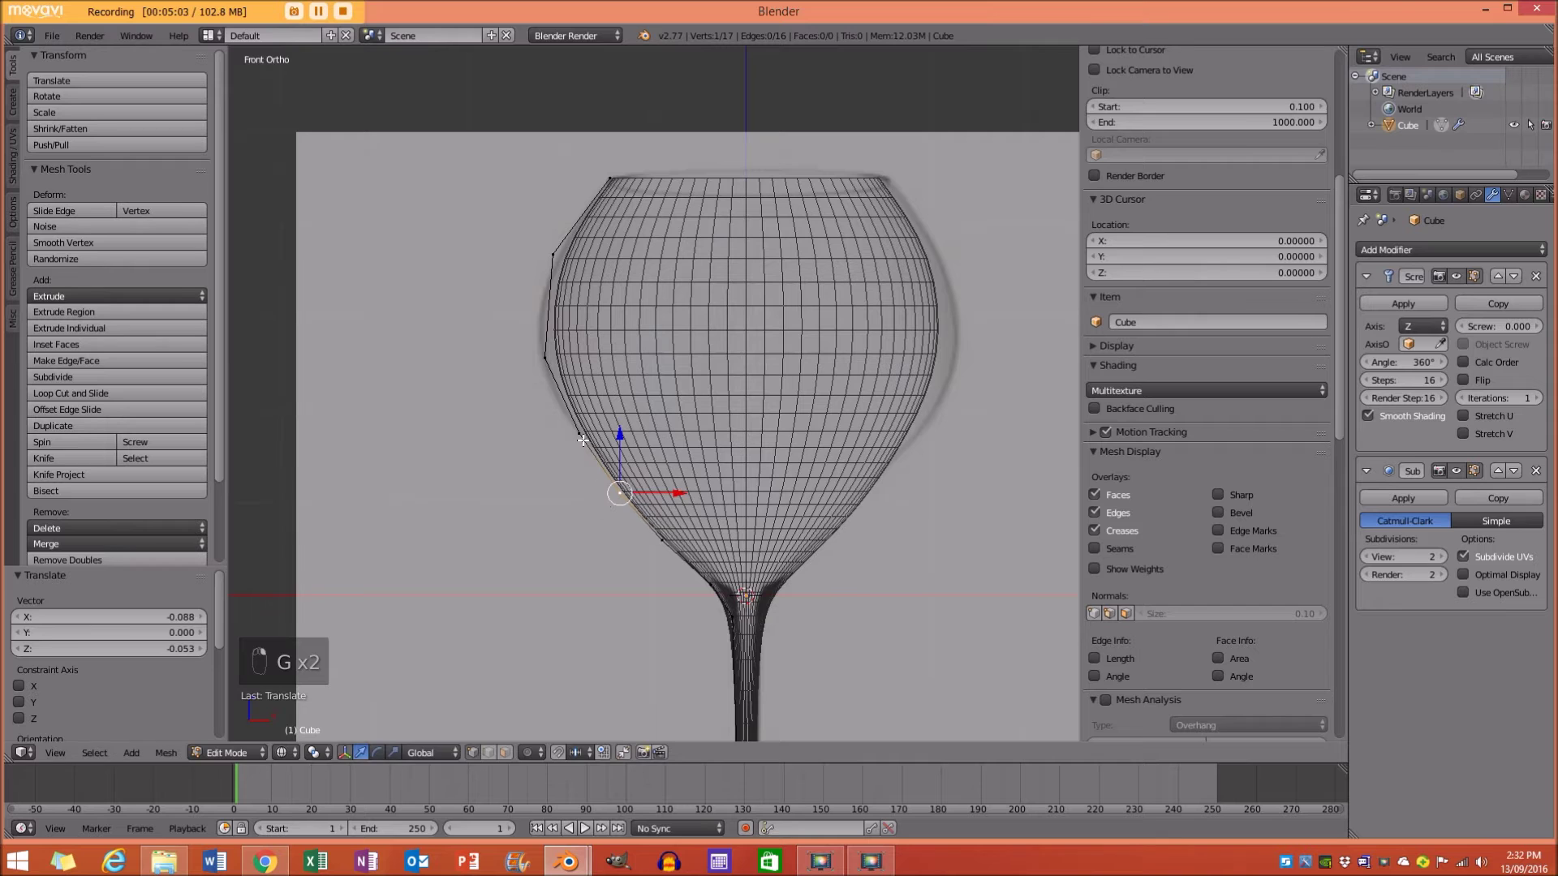
{"action": "key", "text": "g"}
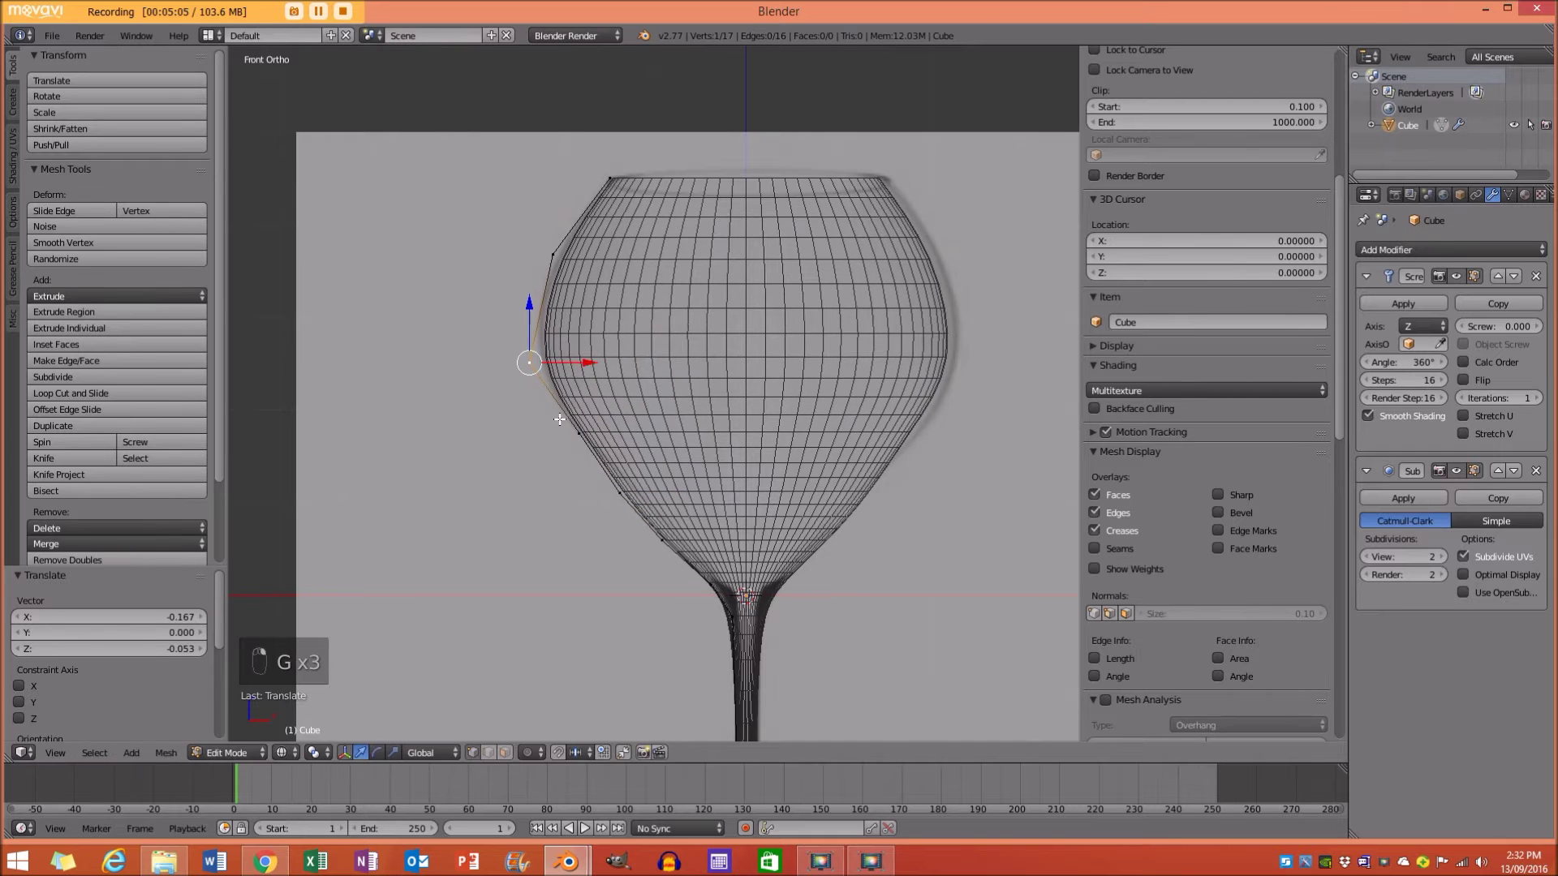
{"action": "key", "text": "g"}
{"action": "key", "text": "g"}
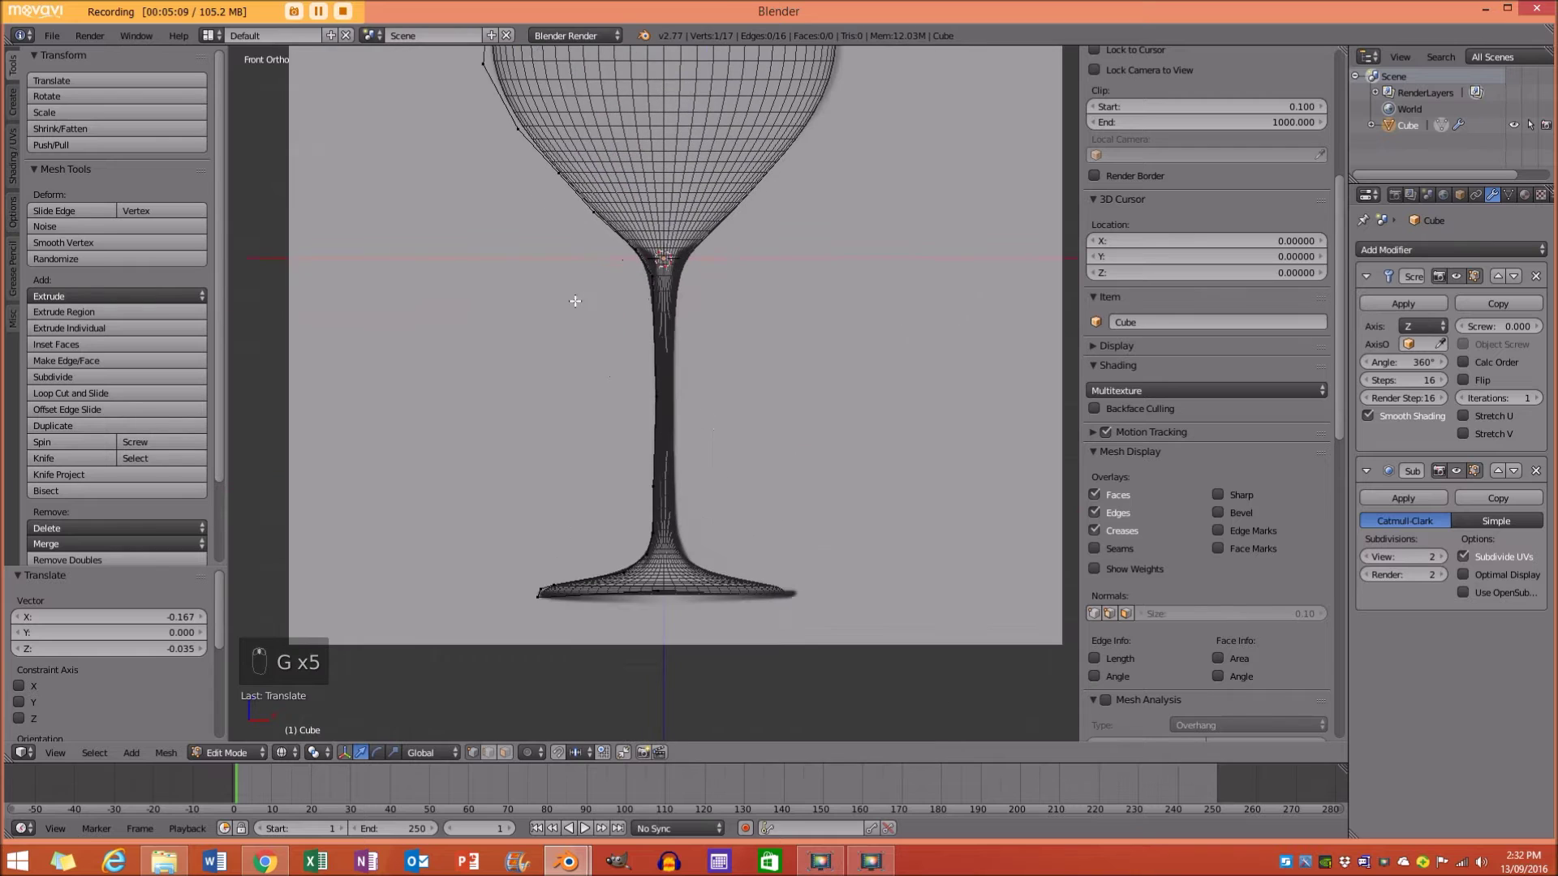
{"action": "key", "text": "g"}
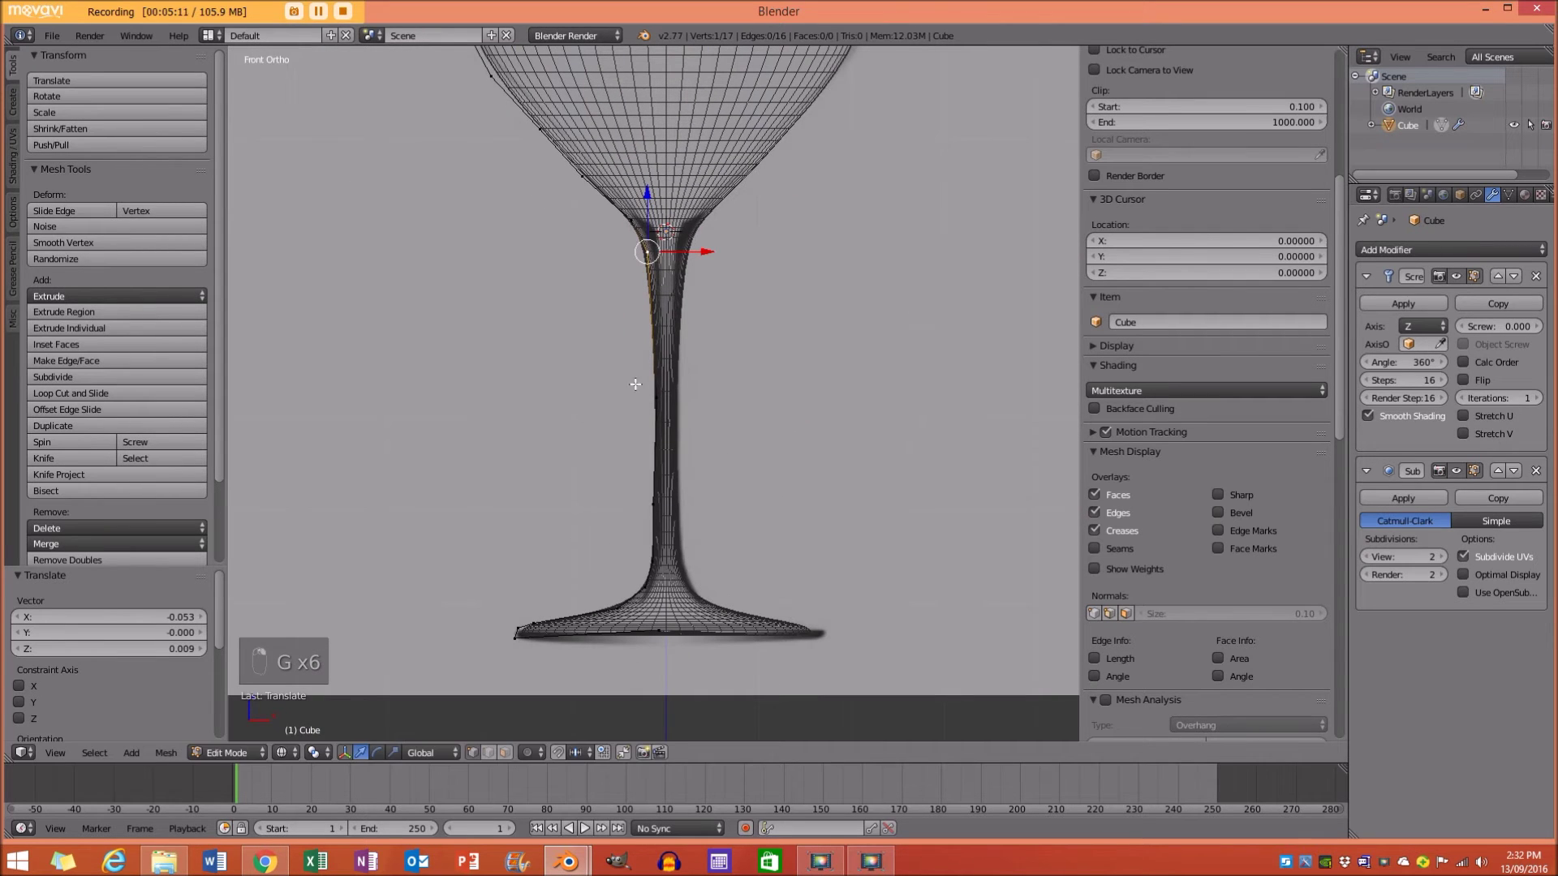
{"action": "key", "text": "g"}
{"action": "key", "text": "g"}
Extend the stem down, extrude and widen the flat foot, then view the finished solid glass.
{"action": "key", "text": "g"}
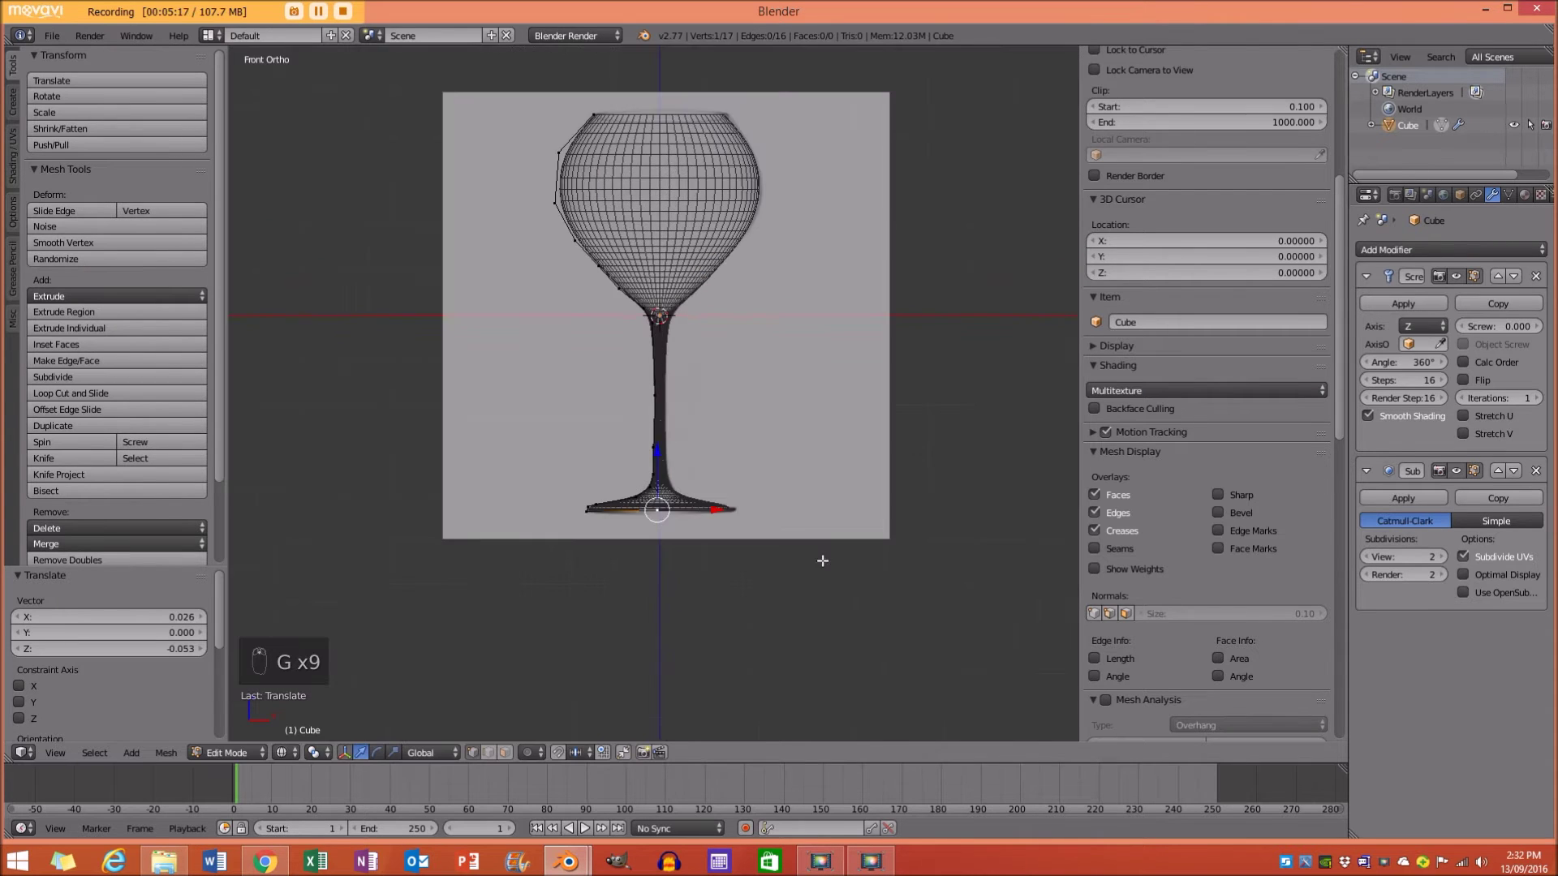
{"action": "key", "text": "z"}
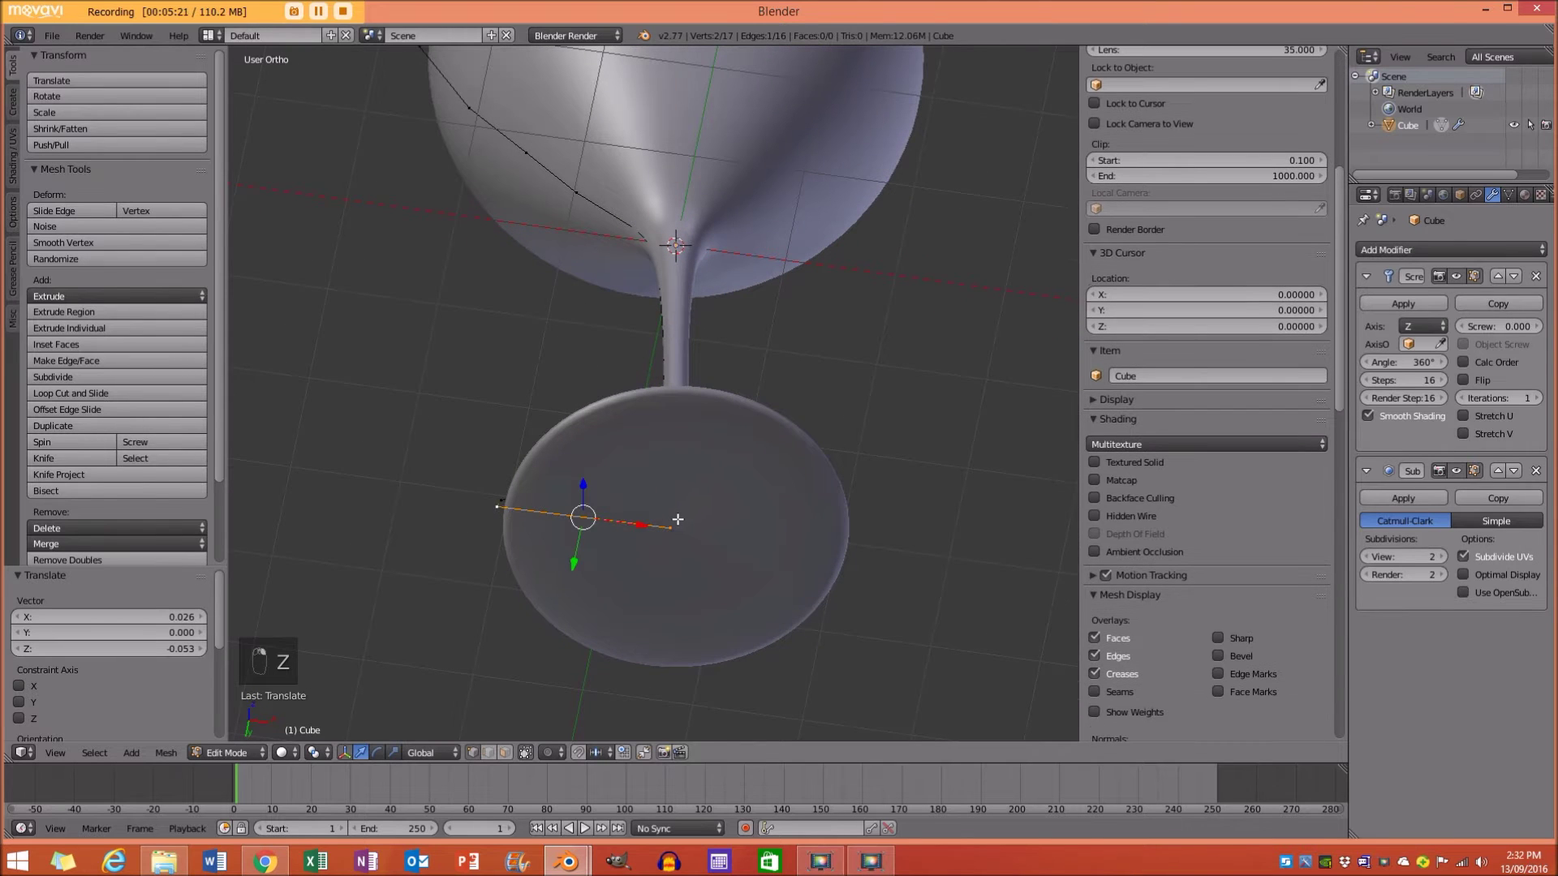
{"action": "key", "text": "w"}
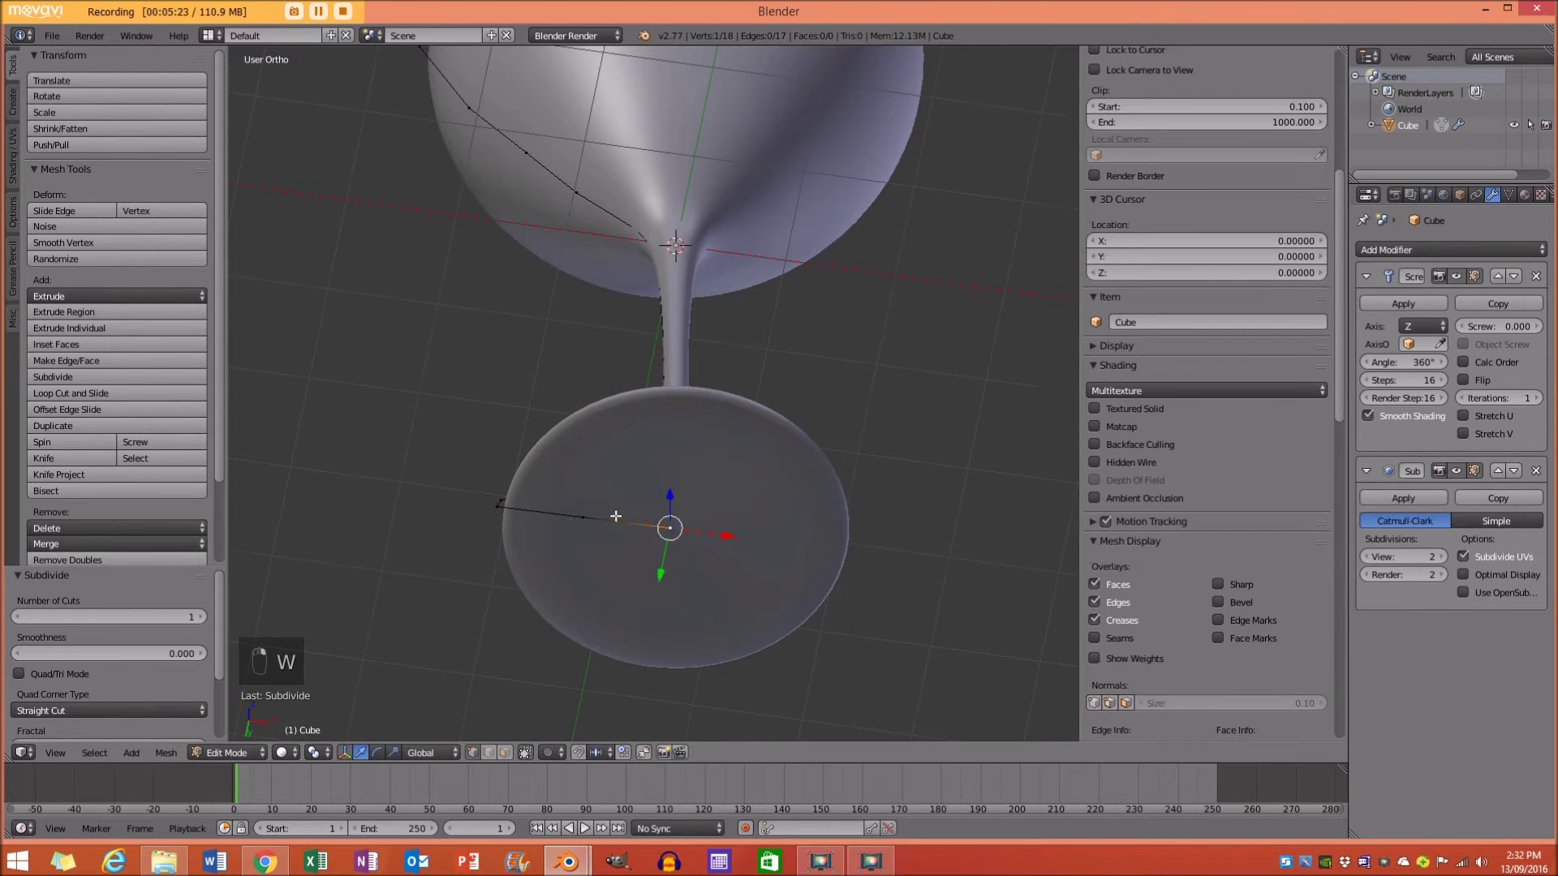
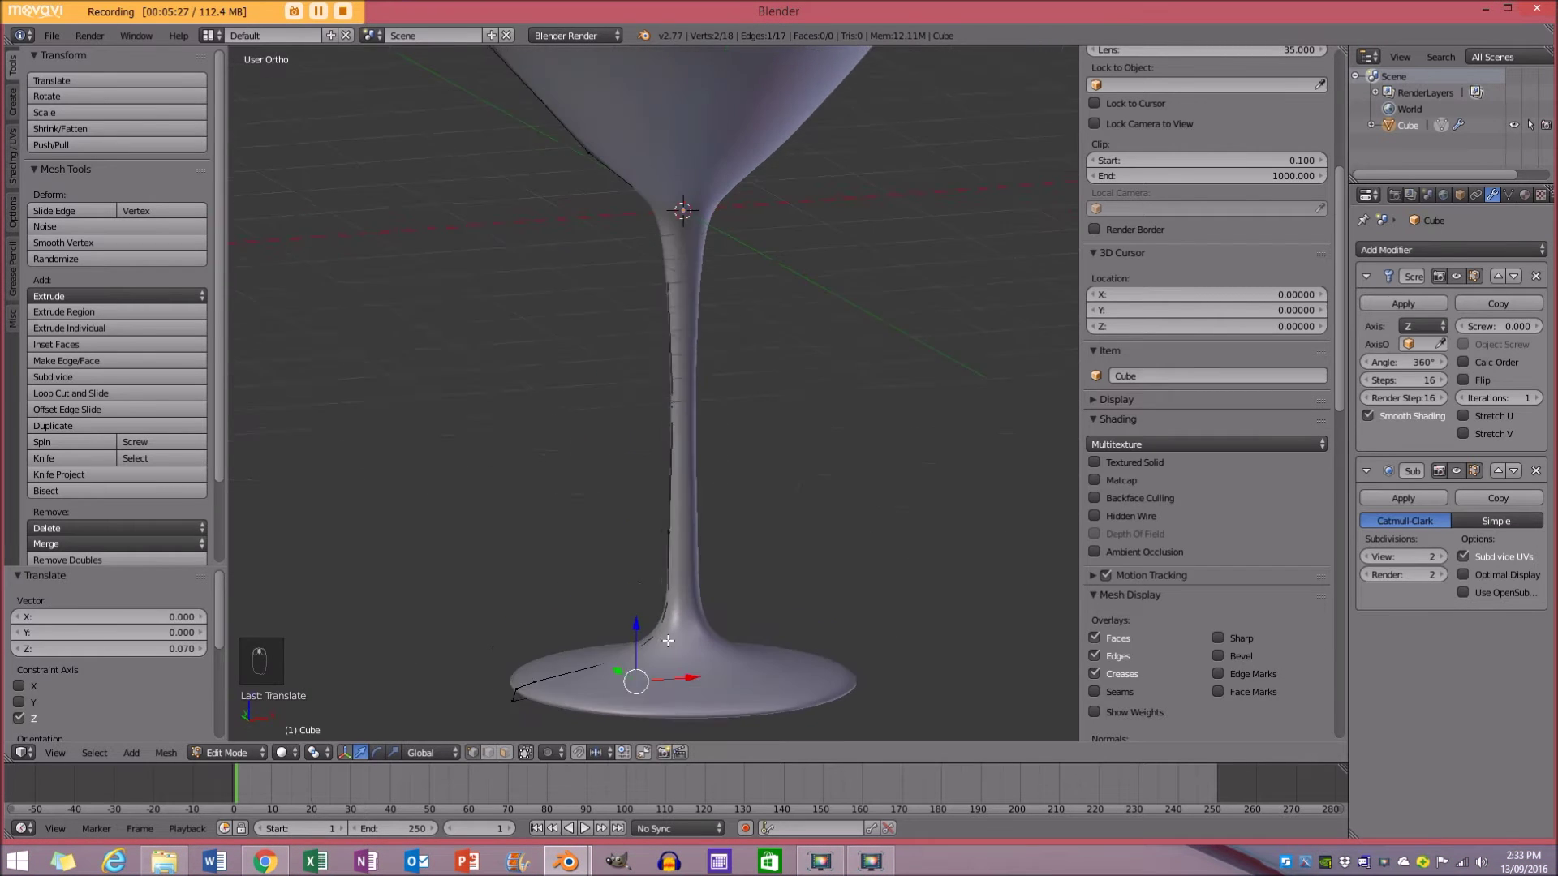
{"action": "key", "text": "Tab"}
{"action": "key", "text": "a"}
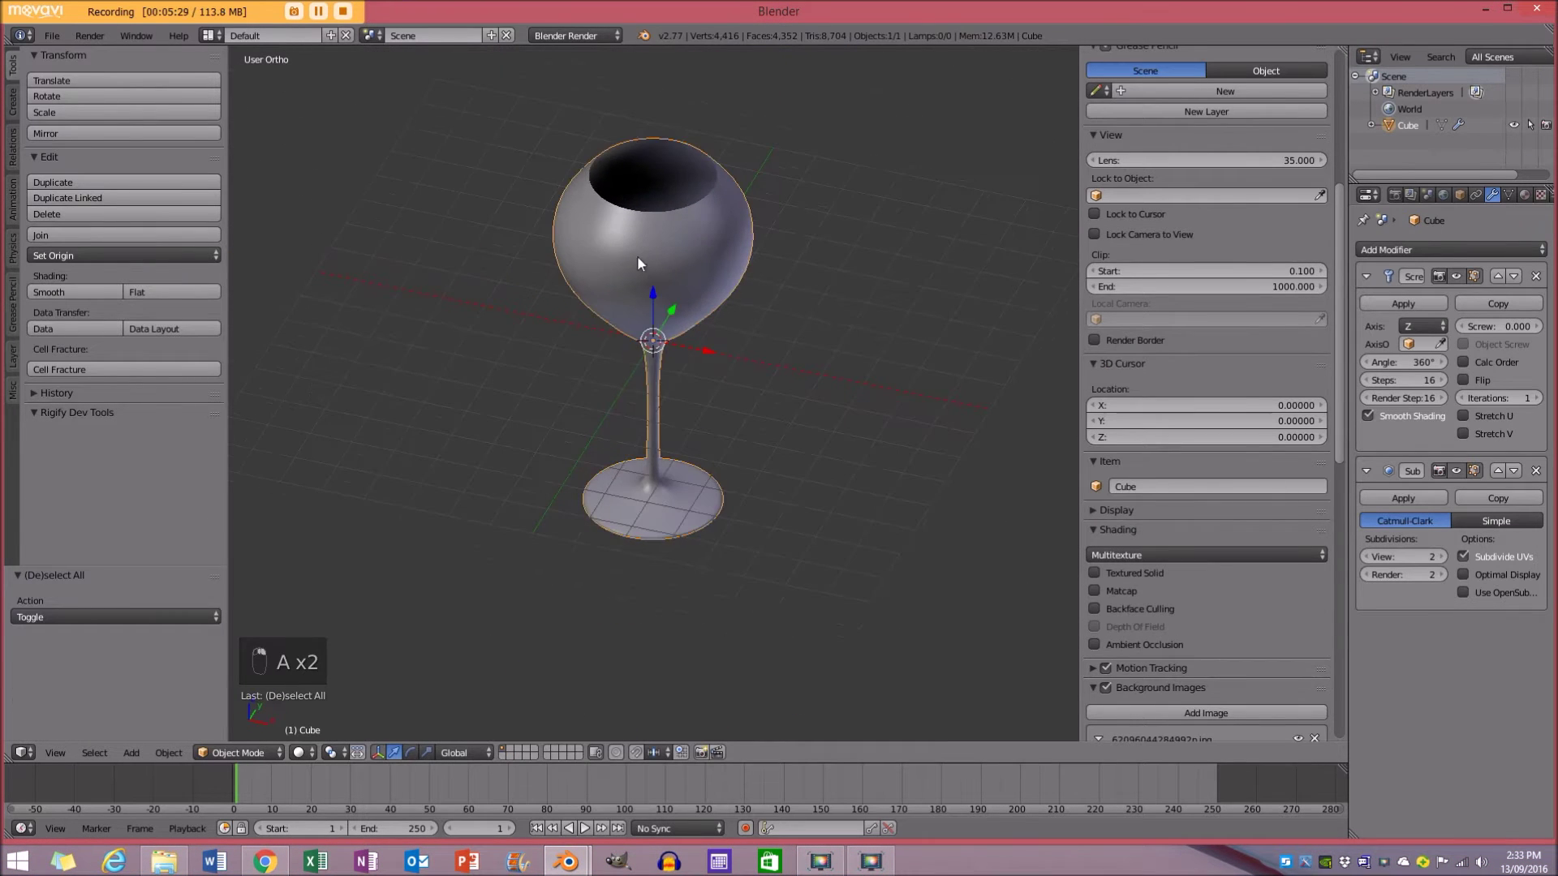
Edit the profile in front view and extrude the rim vertex to just inside the rim.
{"action": "key", "text": "KP_1"}
{"action": "key", "text": "z"}
{"action": "key", "text": "Tab"}
{"action": "key", "text": "e"}
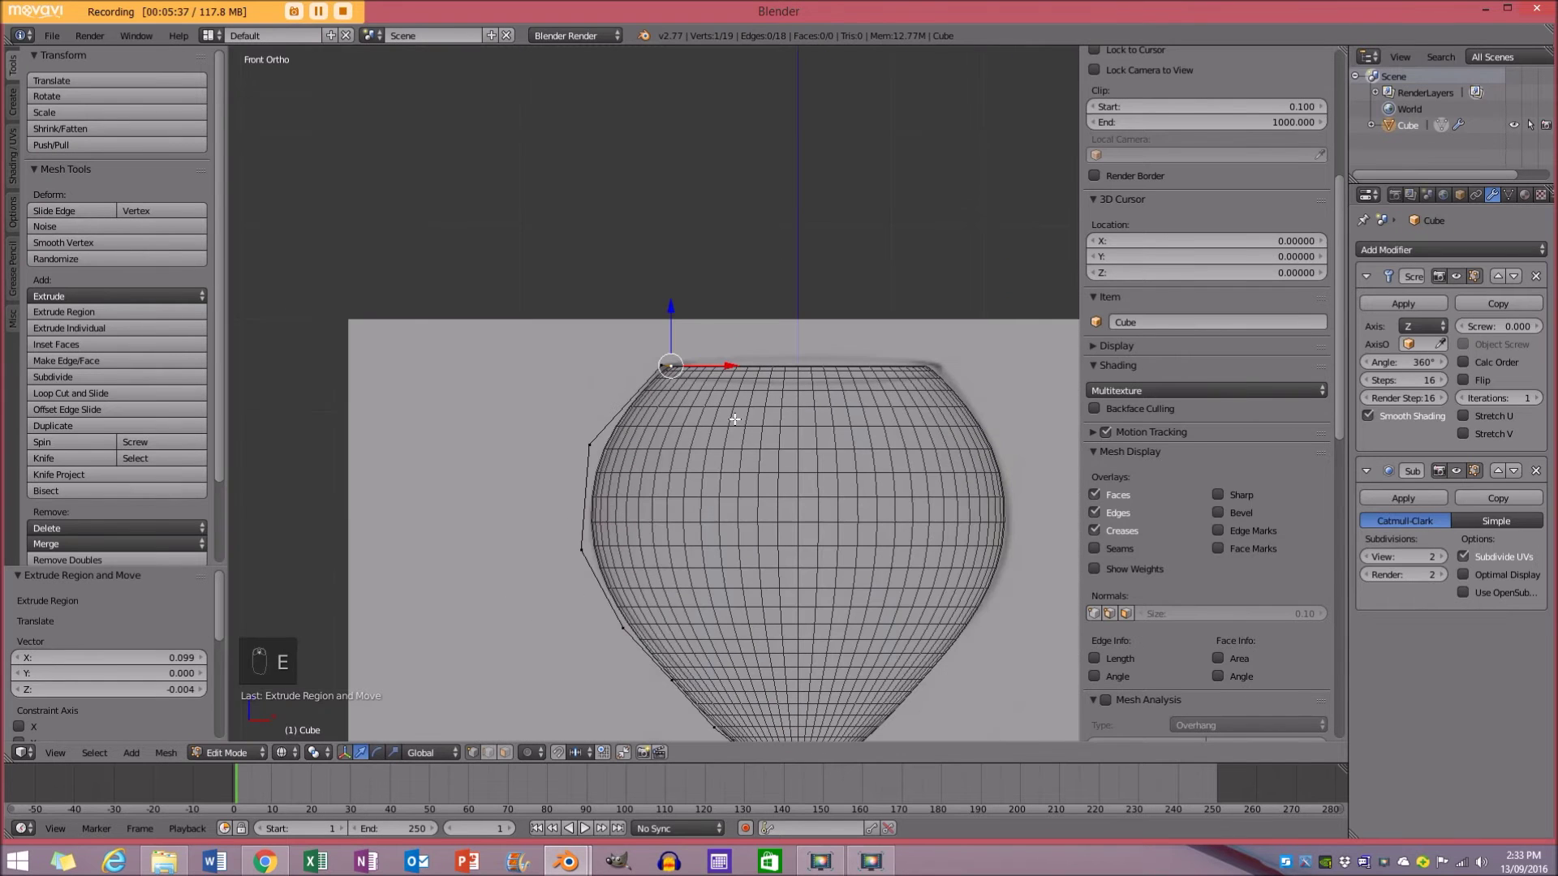
{"action": "key", "text": "e"}
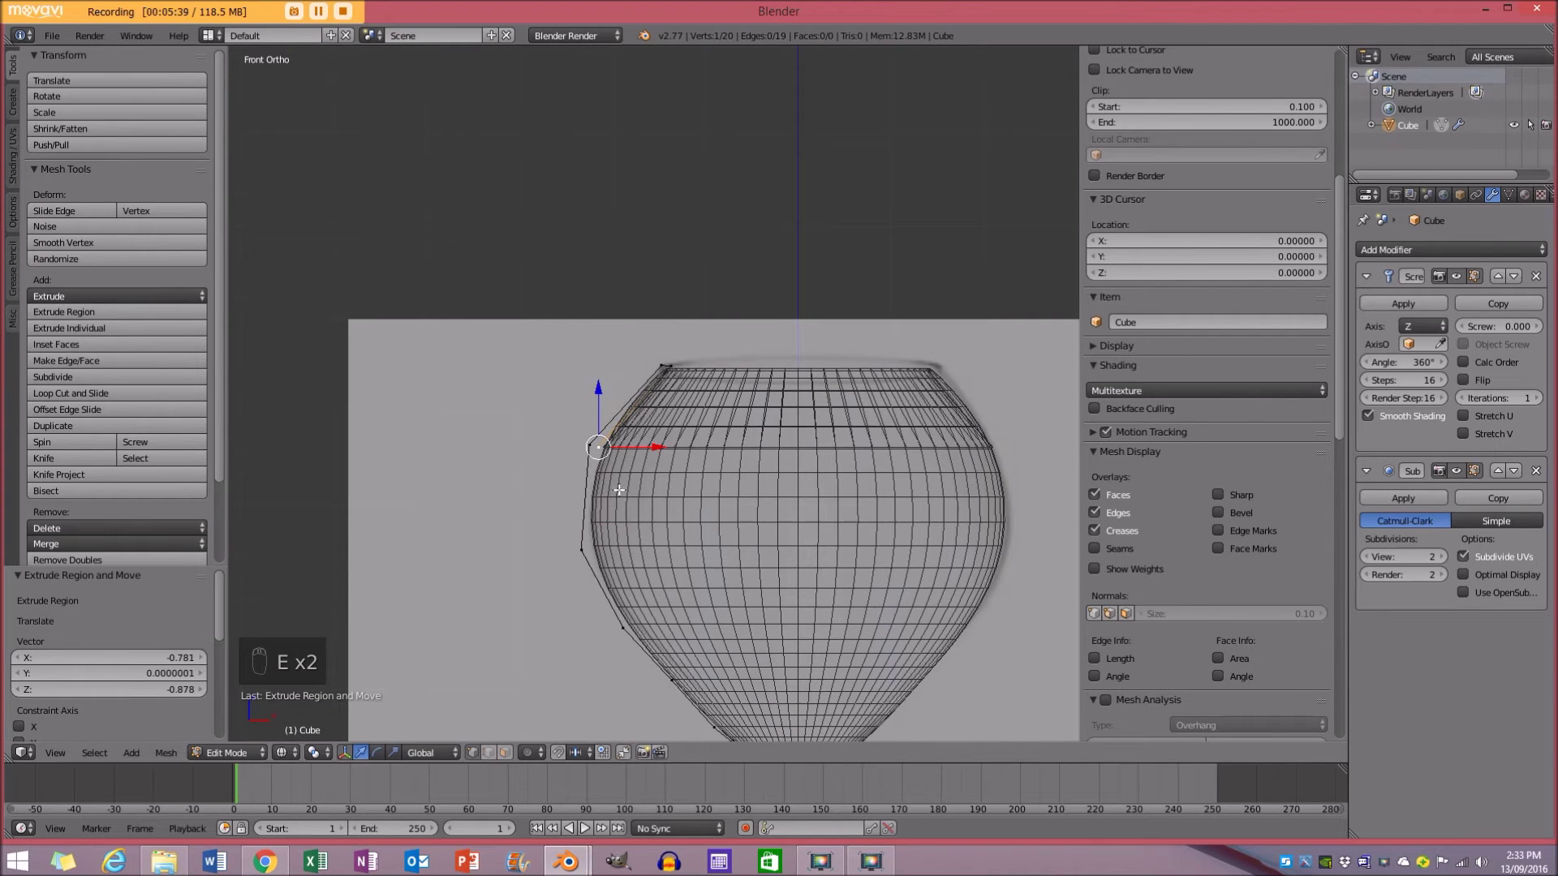
Extrude the inner wall down along the bowl curve to give the glass thickness, then check the hollow bowl.
{"action": "key", "text": "e"}
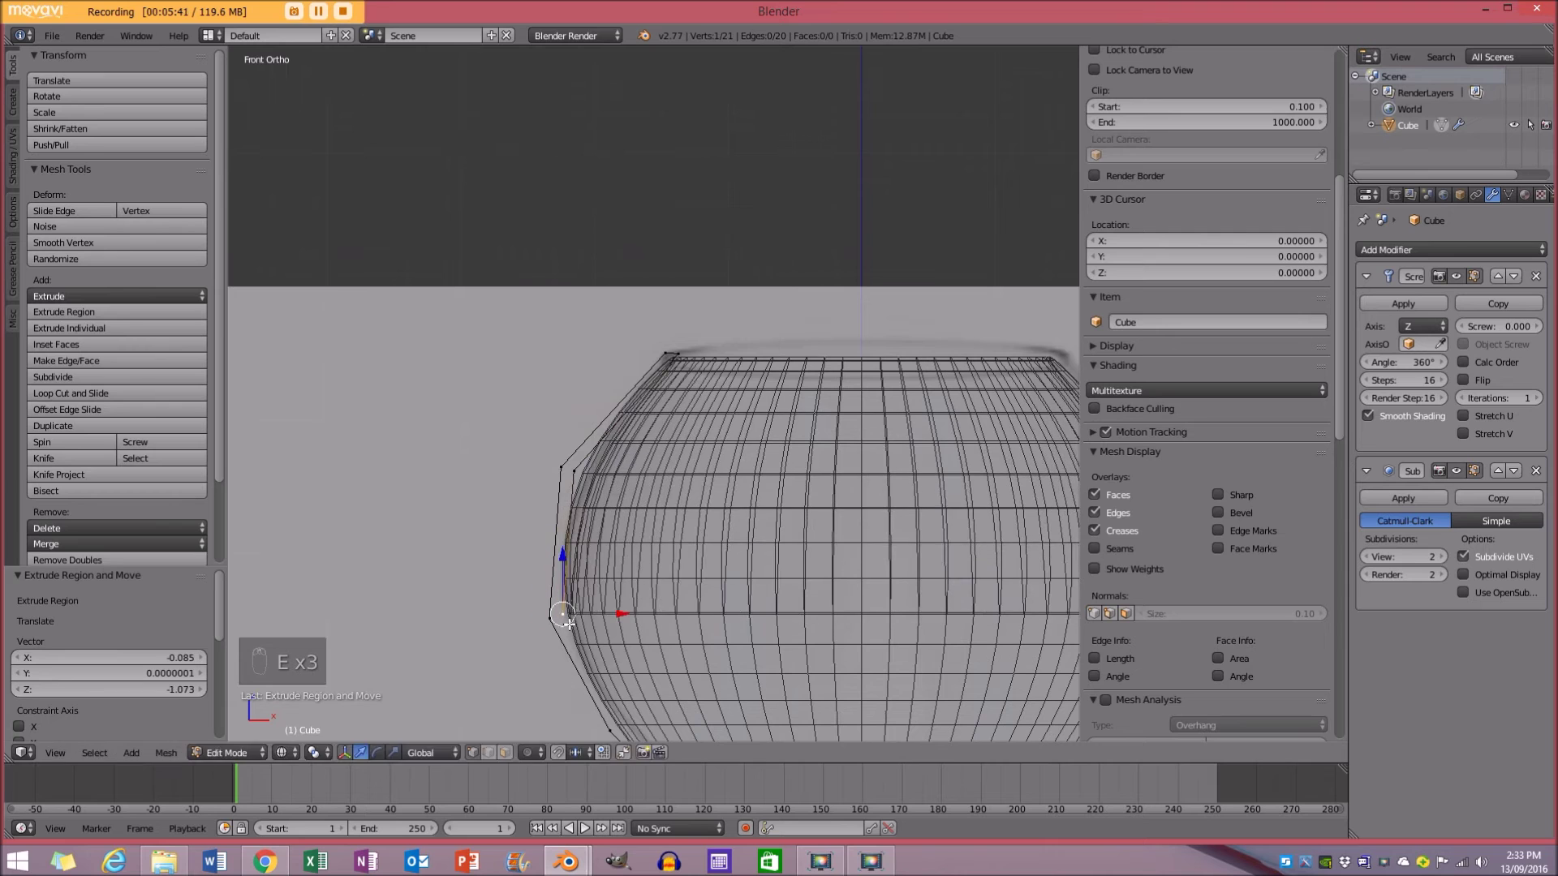
{"action": "key", "text": "e"}
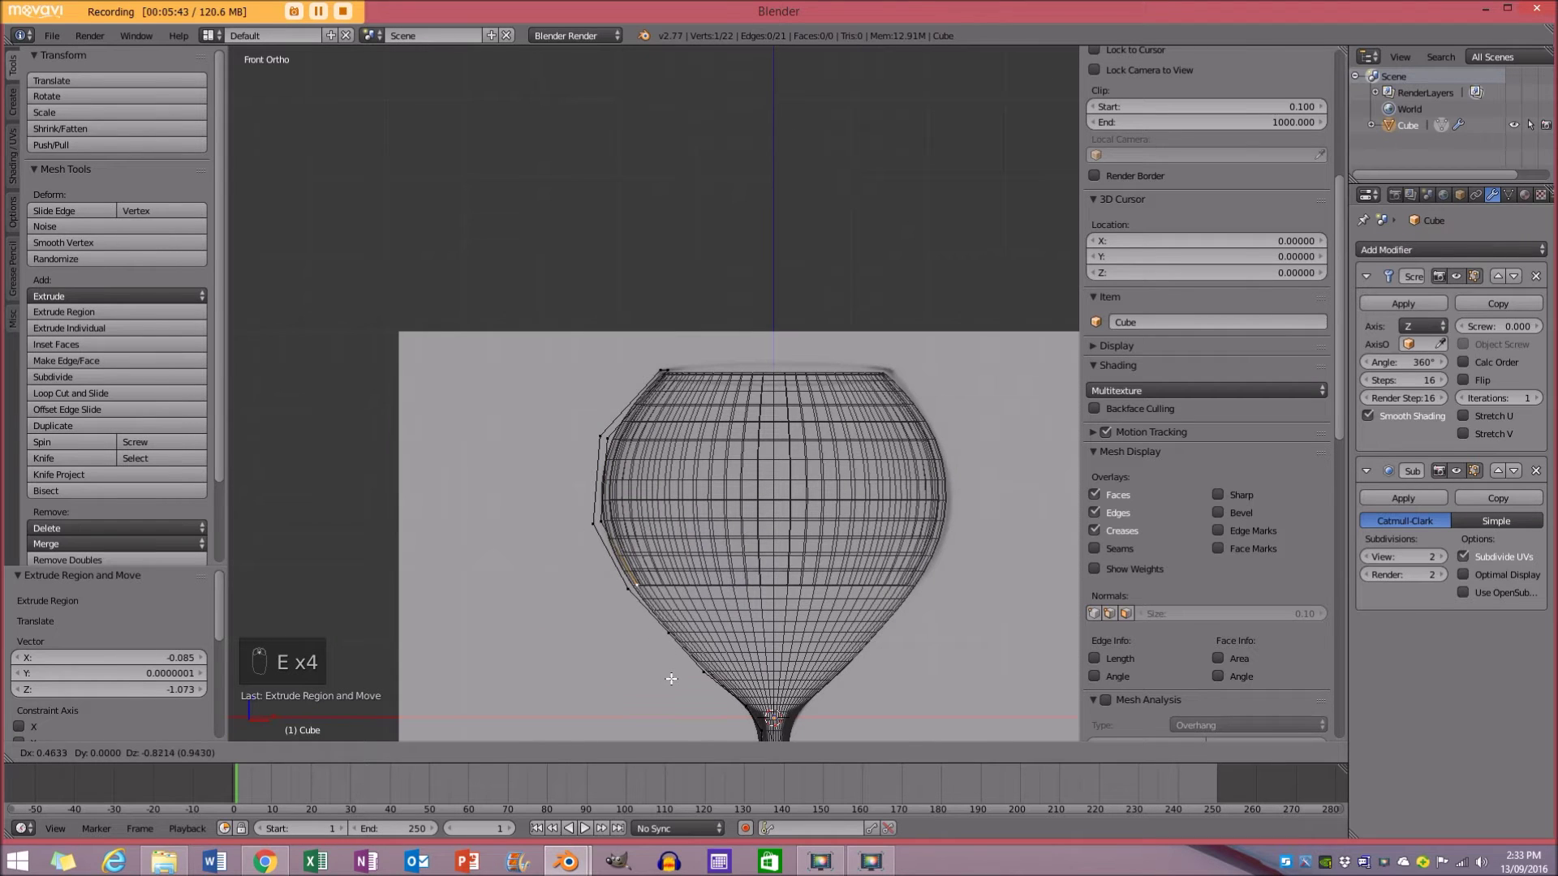
{"action": "key", "text": "e"}
{"action": "key", "text": "e"}
{"action": "key", "text": "e"}
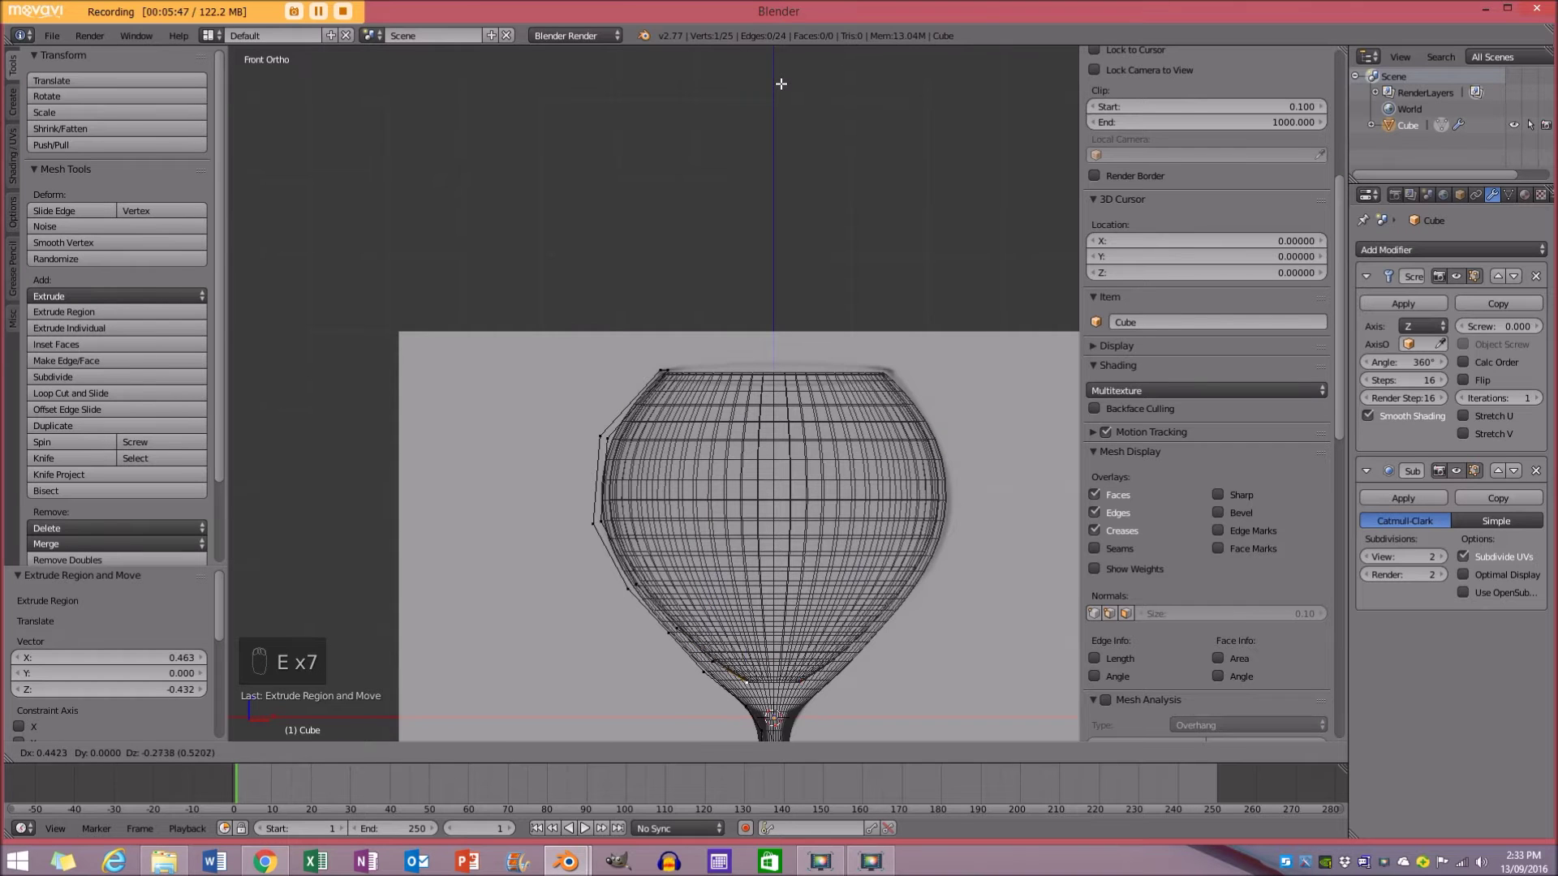
{"action": "key", "text": "e"}
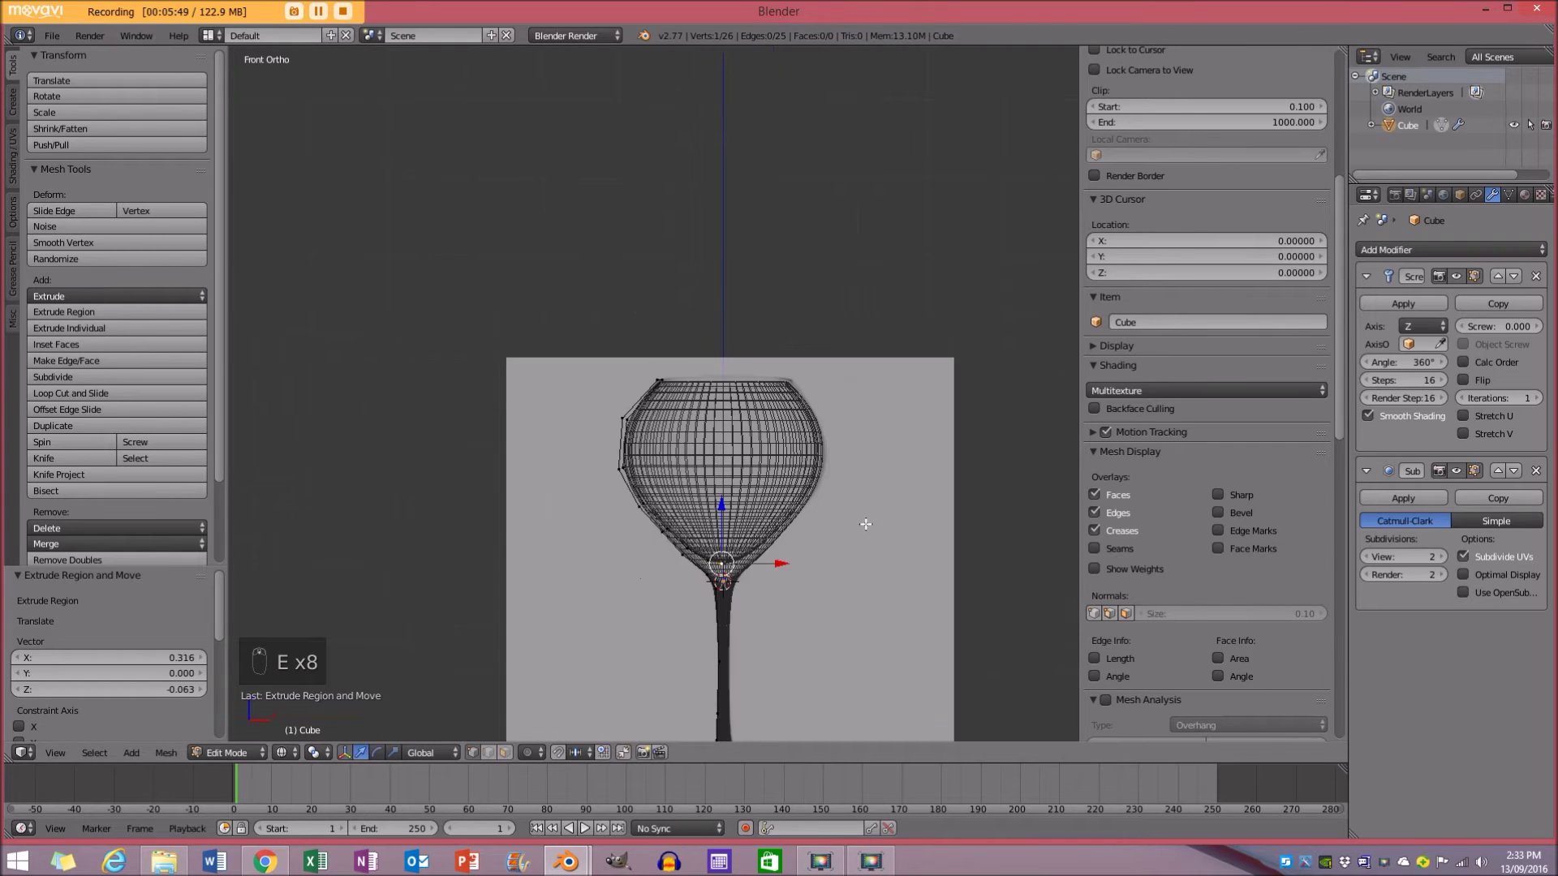
{"action": "key", "text": "Tab"}
{"action": "key", "text": "z"}
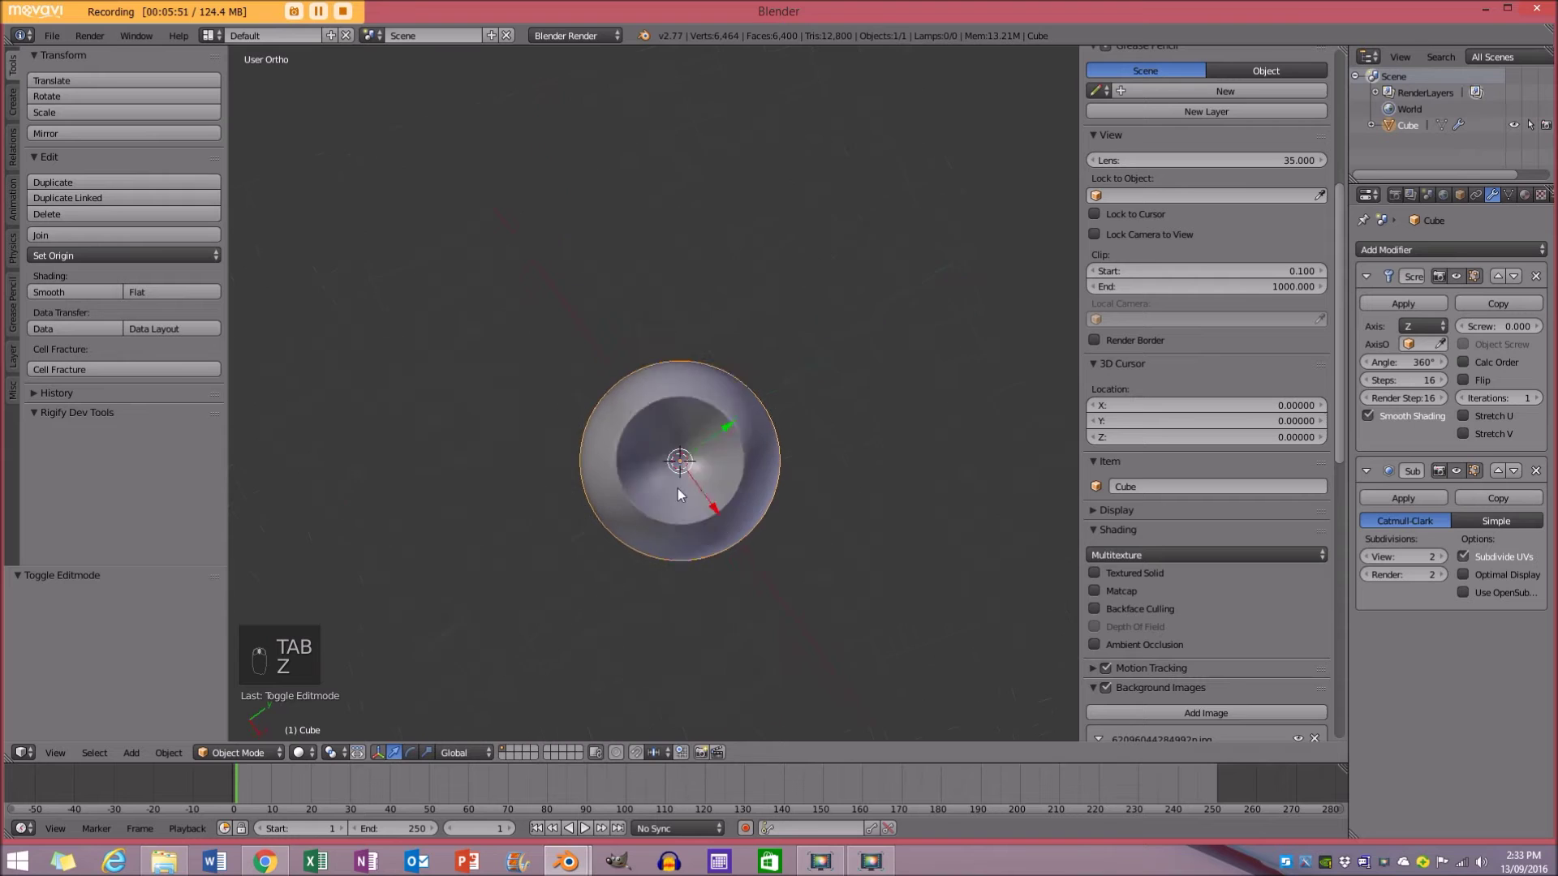
Adjust the reference image settings and check the glass from the front and above.
{"action": "key", "text": "a"}
{"action": "key", "text": "KP_1"}
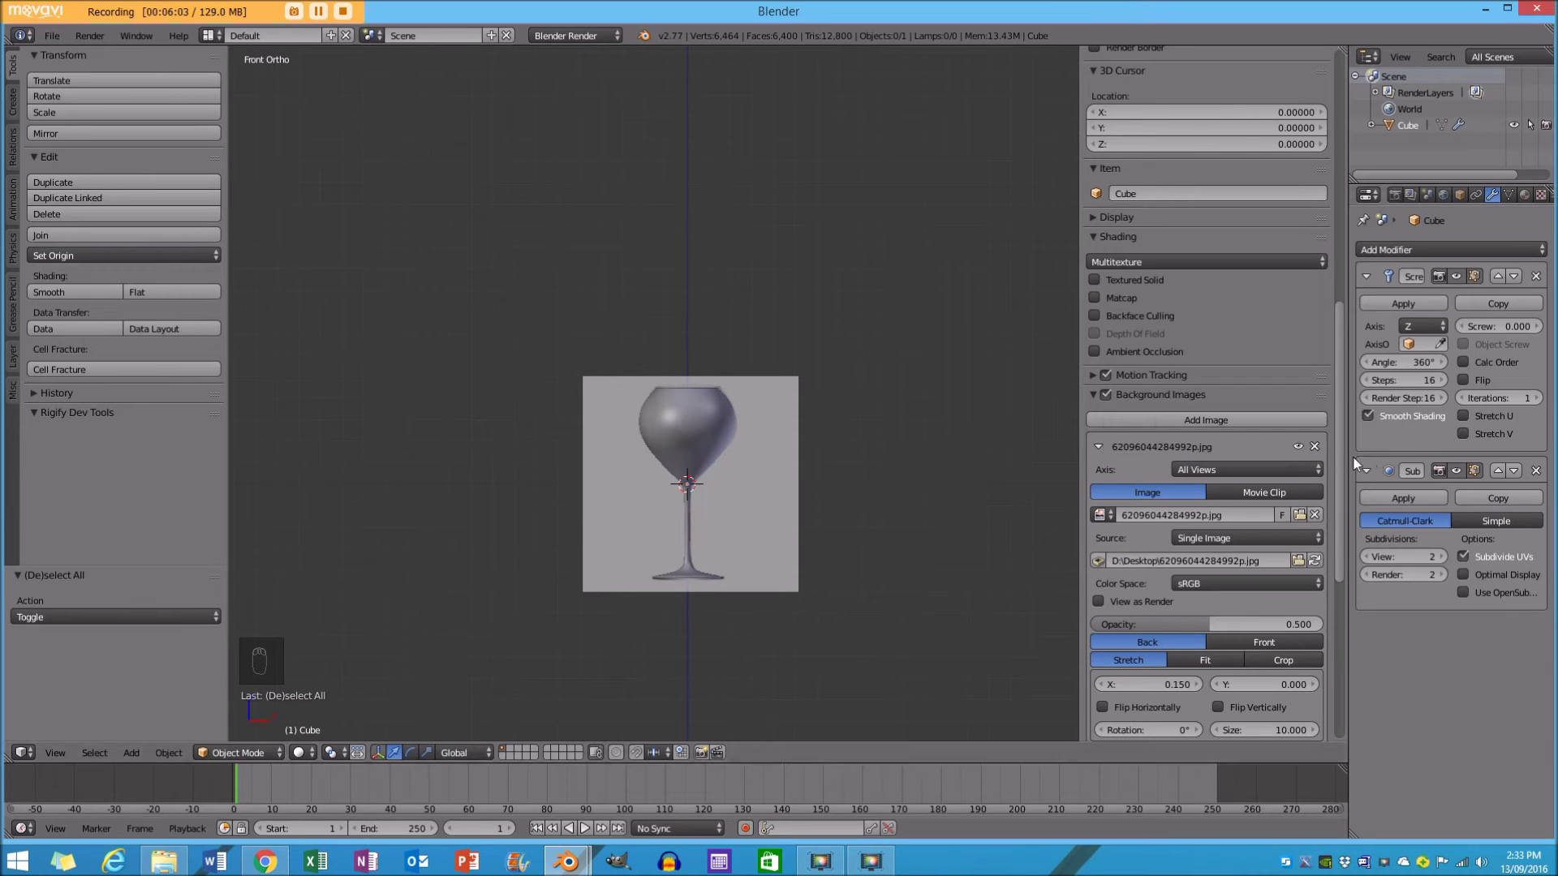
{"action": "left_click_drag", "start_coordinate": [1317, 446], "coordinate": [706, 514]}
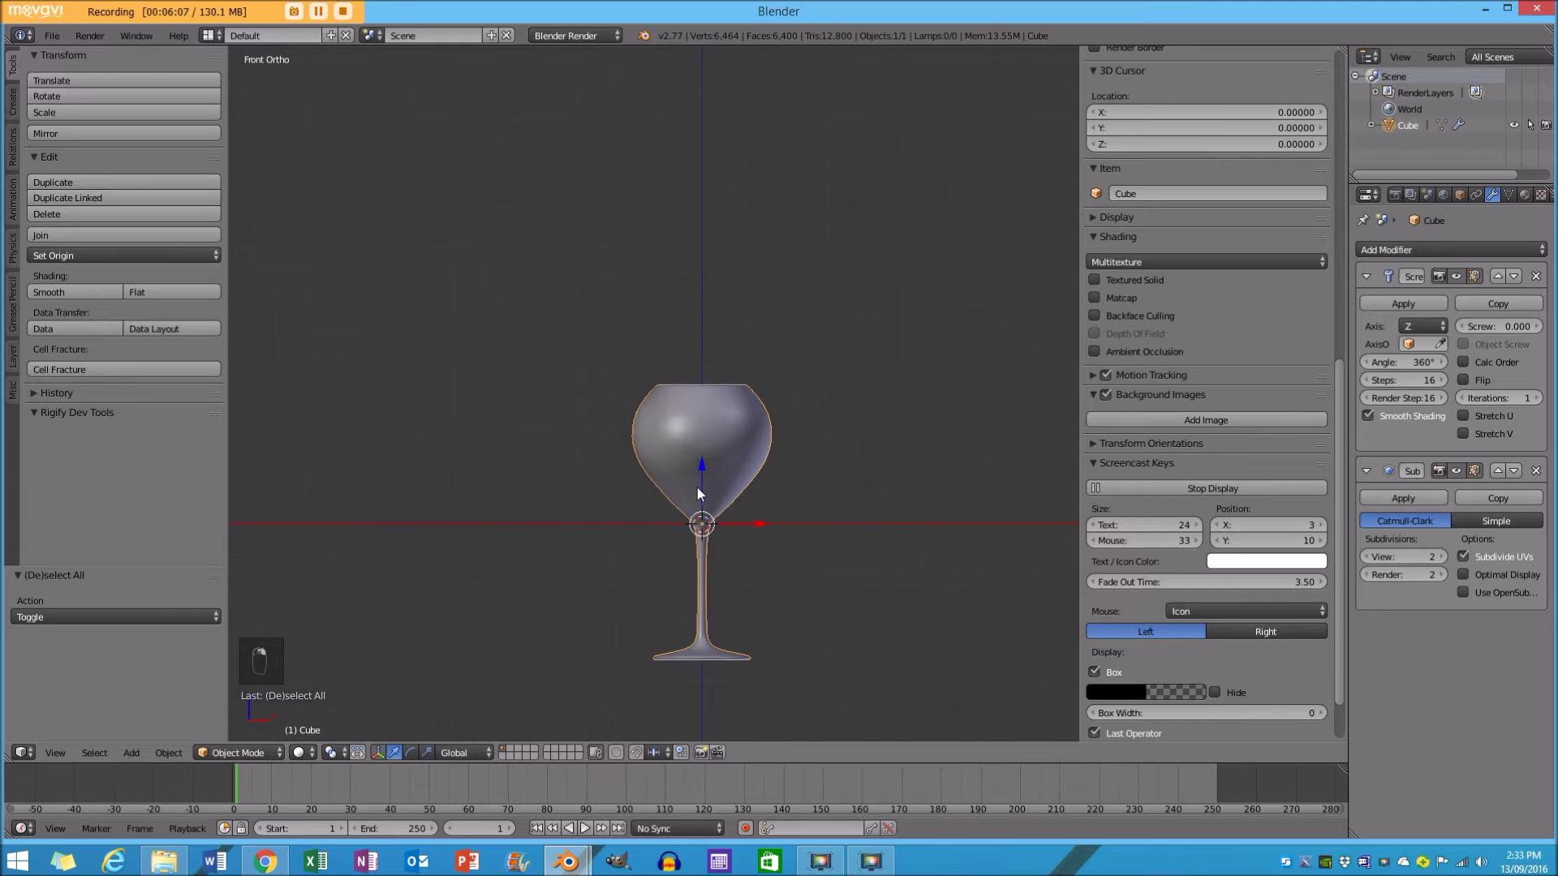
{"action": "left_click_drag", "start_coordinate": [707, 480], "coordinate": [701, 346]}
{"action": "left_click", "coordinate": [701, 344]}
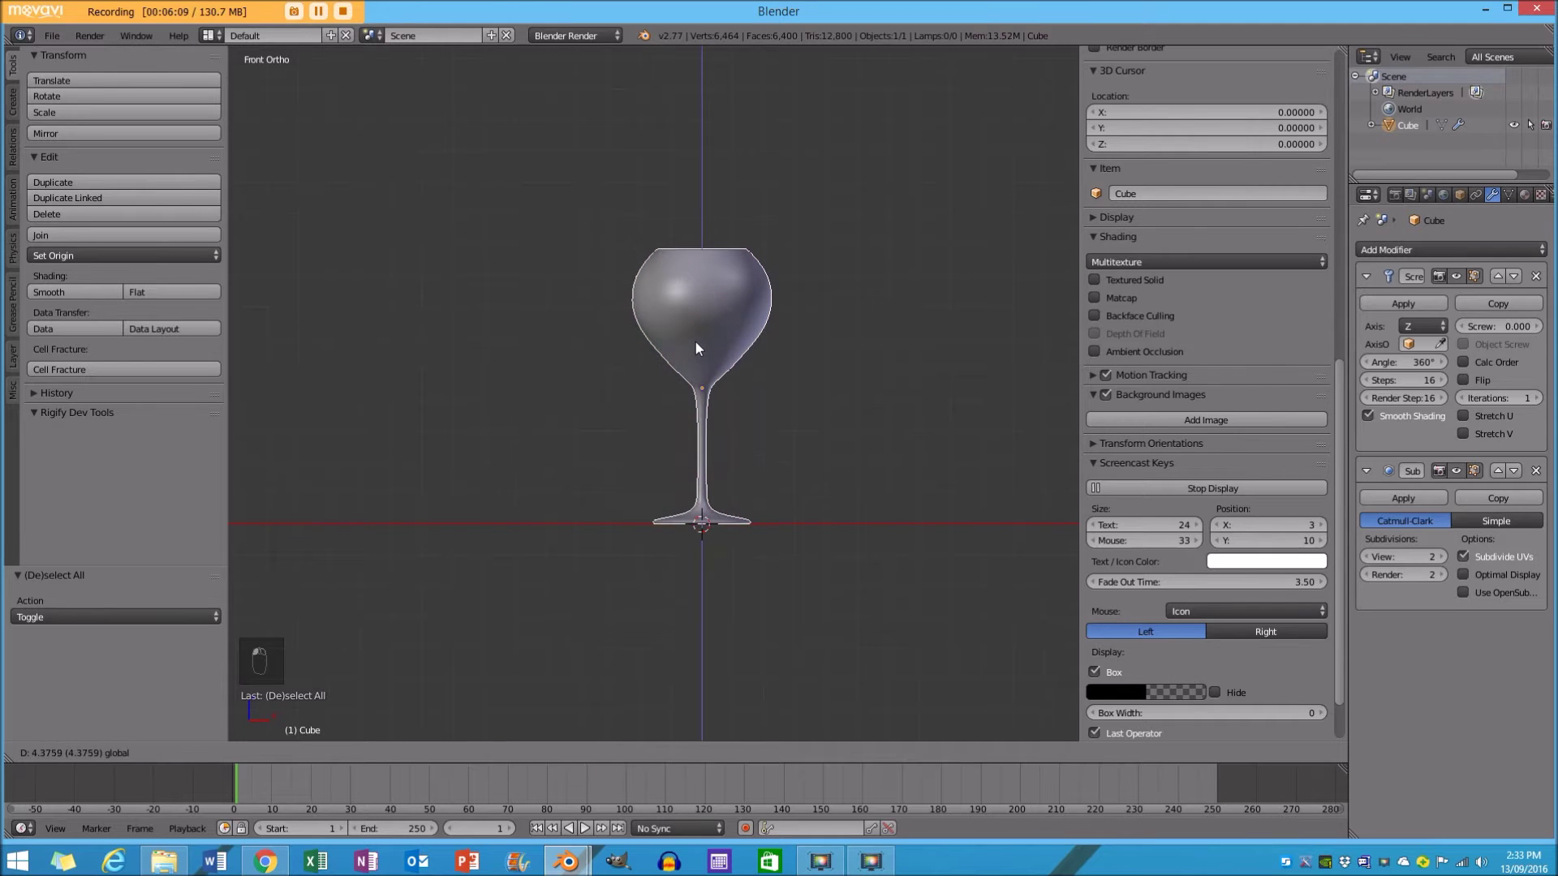
{"action": "left_click_drag", "start_coordinate": [703, 405], "coordinate": [842, 497]}
{"action": "key", "text": "a"}
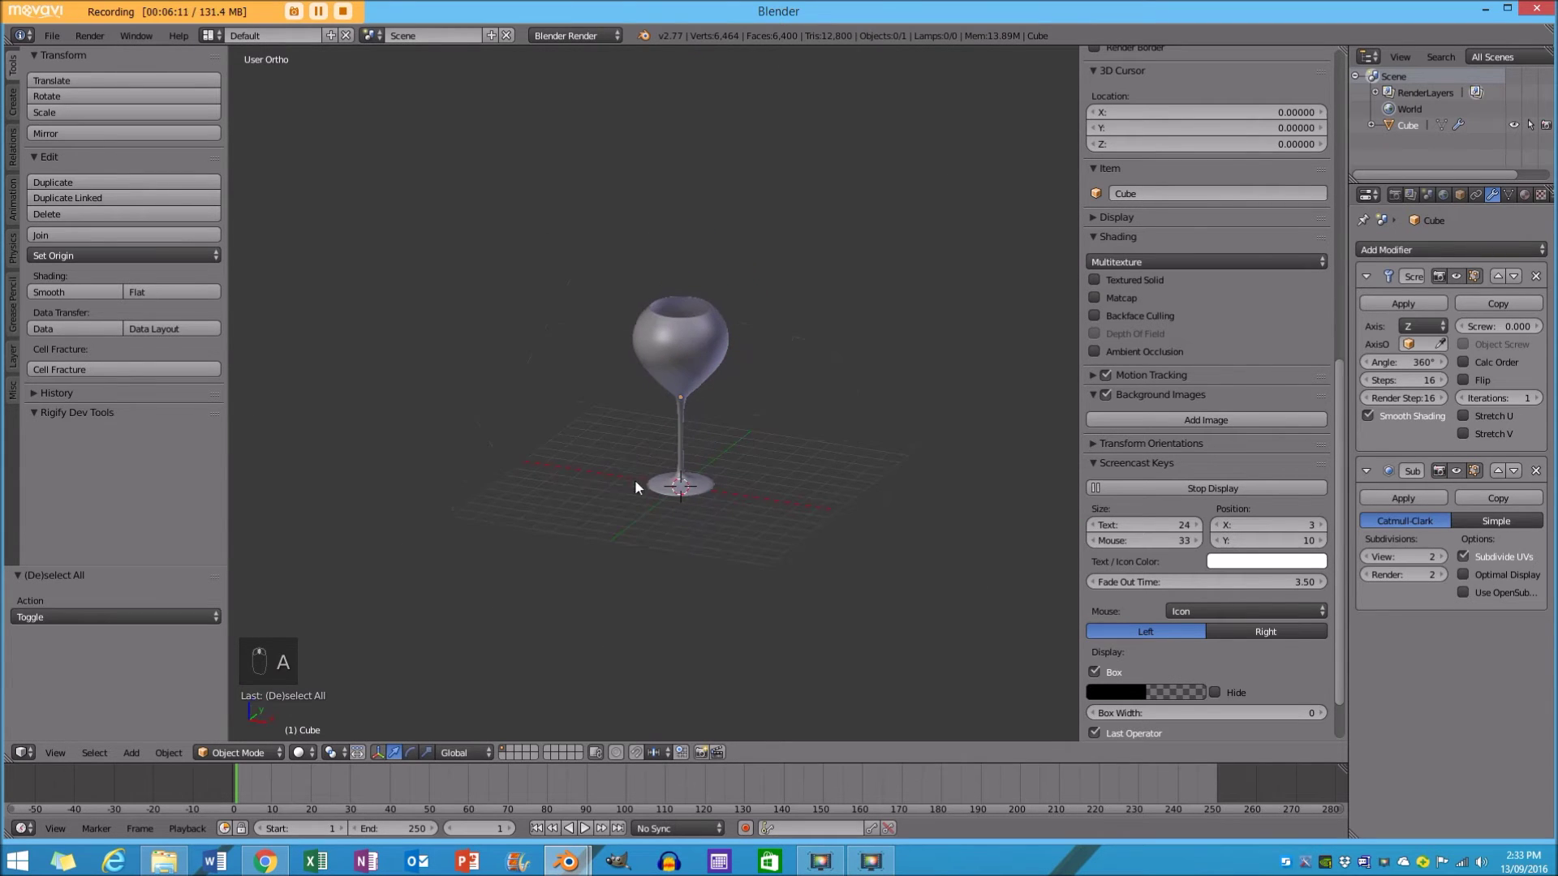
Scale the glass down and move it so its foot stands at the origin.
{"action": "key", "text": "s"}
{"action": "key", "text": "KP_1"}
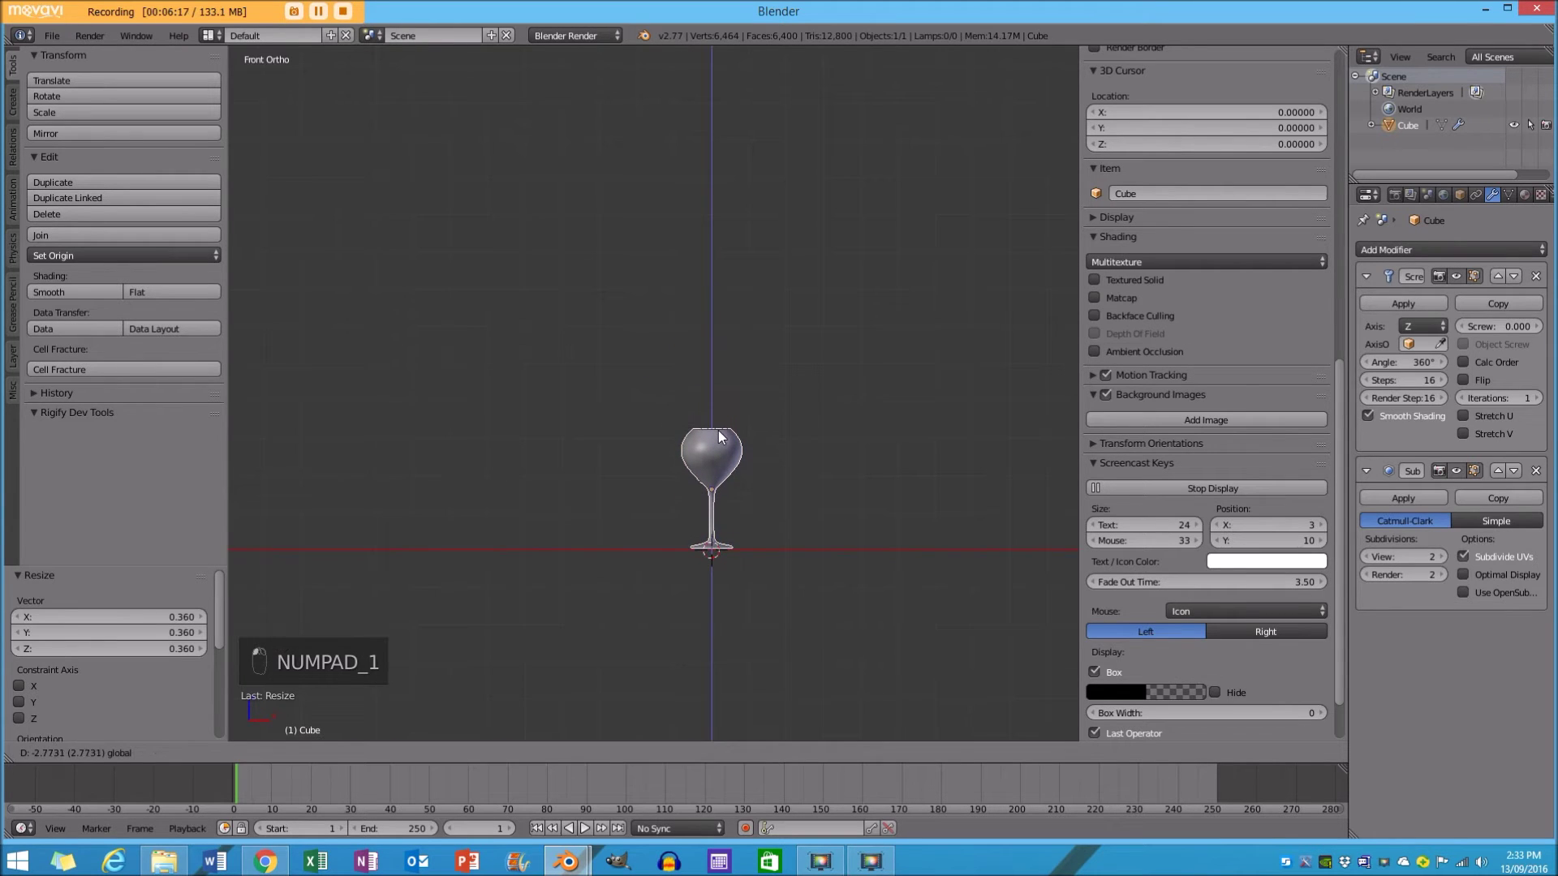
{"action": "key", "text": "a"}
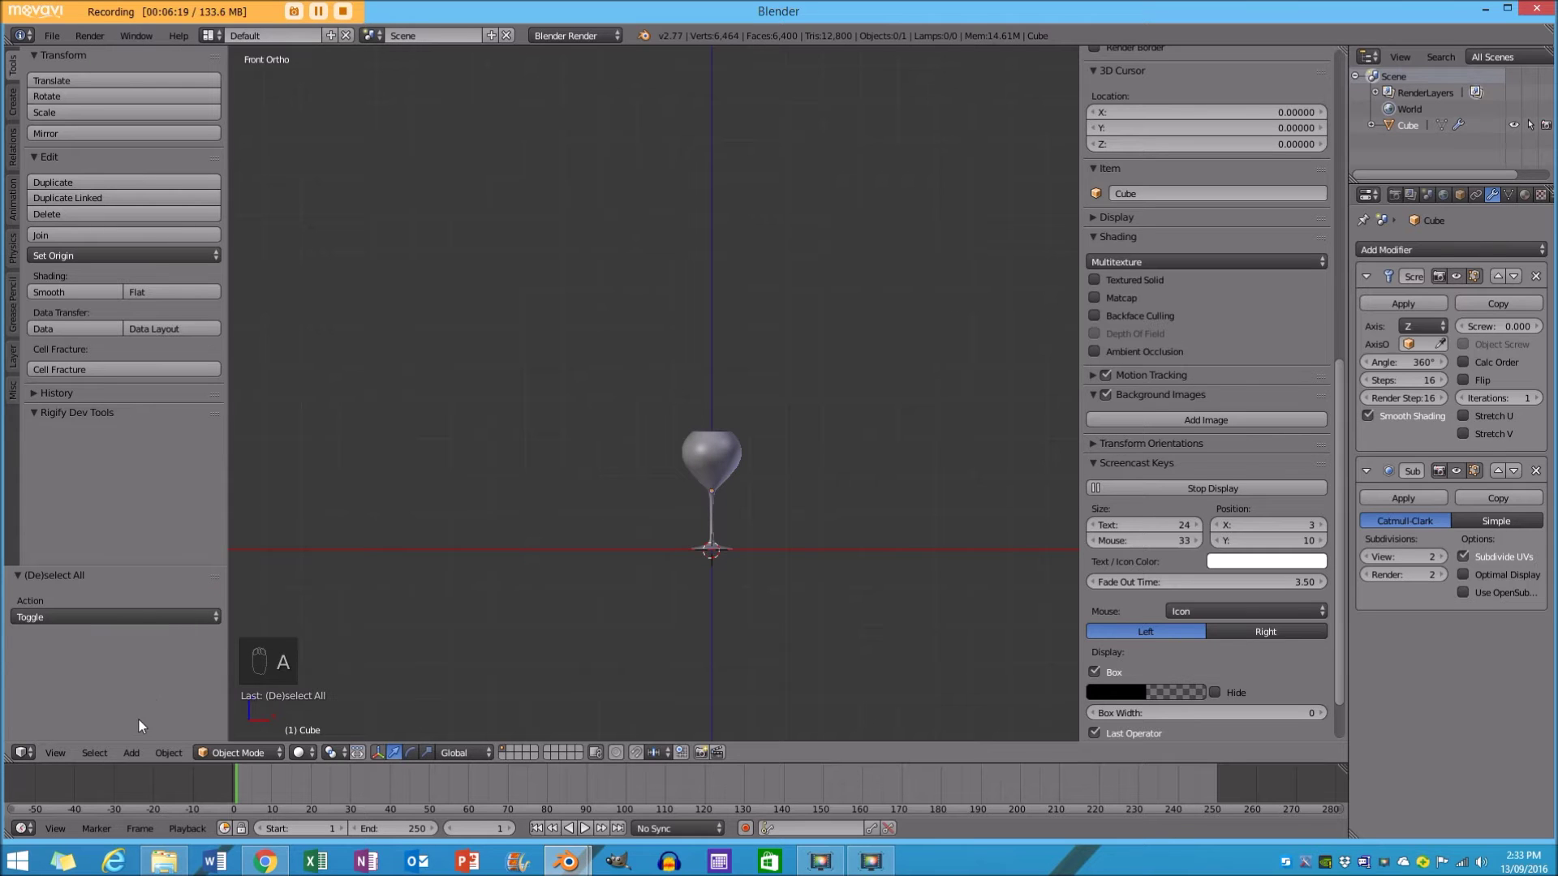
Add a plane, enlarge it into a floor under the glass and add a camera.
{"action": "key", "text": "a"}
{"action": "key", "text": "s"}
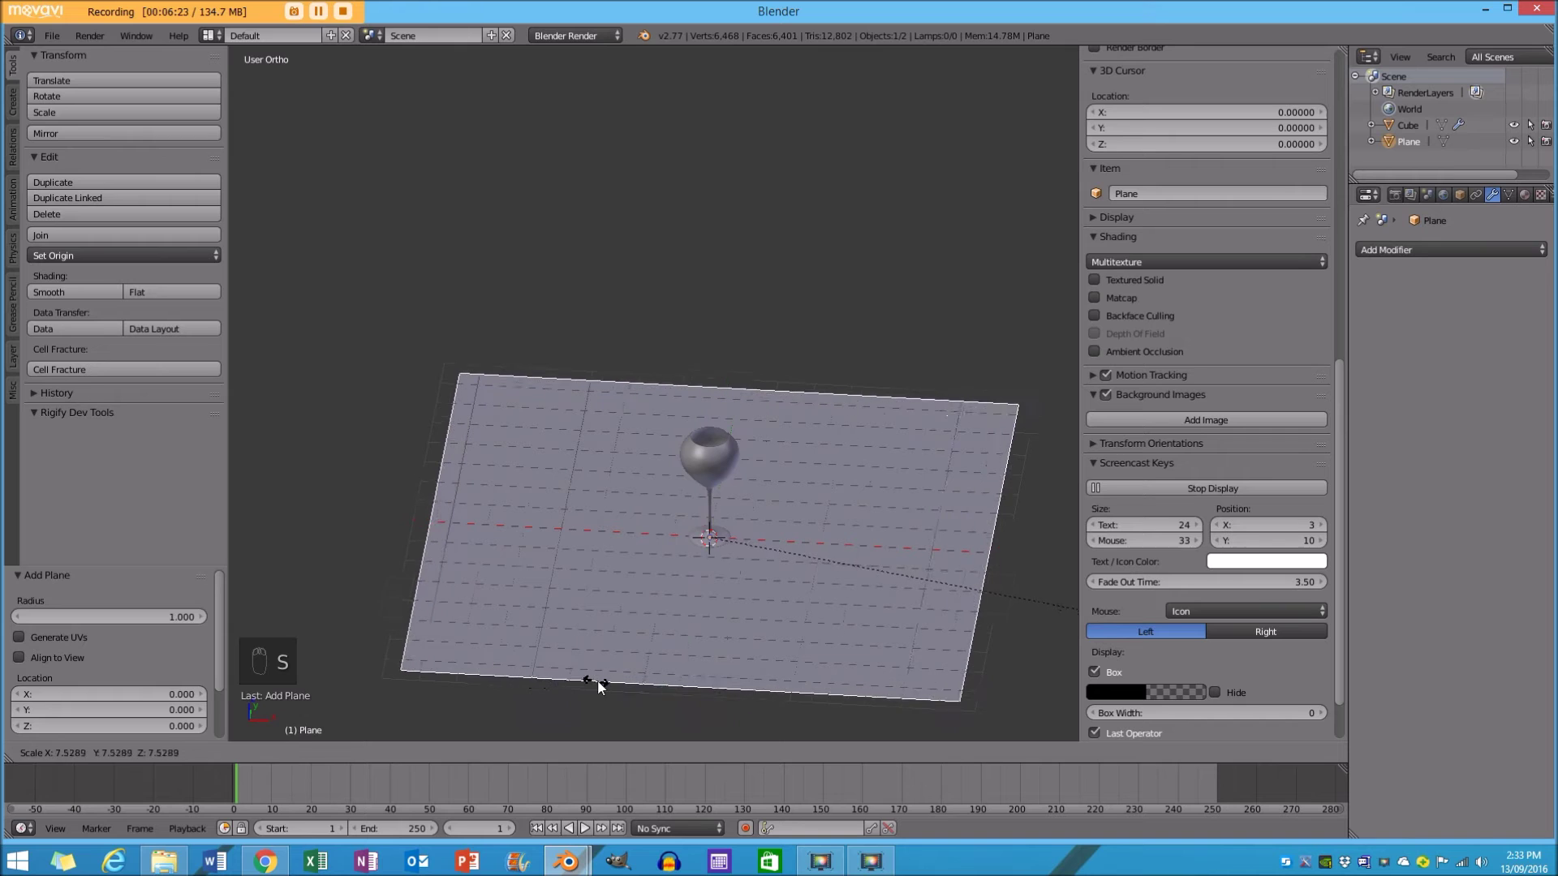
{"action": "key", "text": "a"}
{"action": "key", "text": "KP_1"}
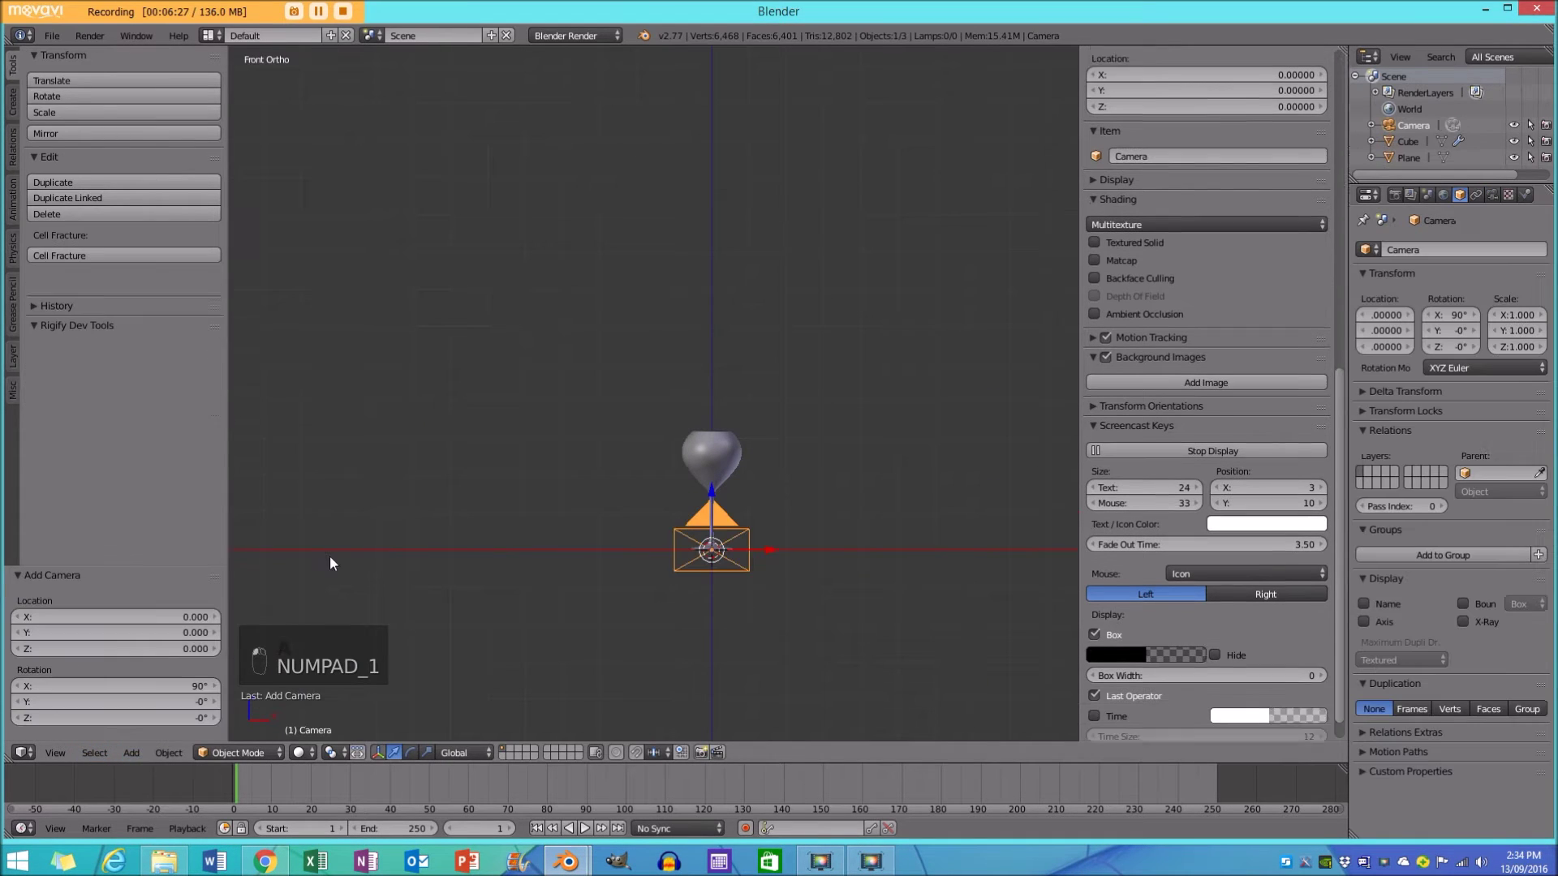
Through the camera view, pull the camera back and tilt it about 81° to frame the glass.
{"action": "key", "text": "KP_0"}
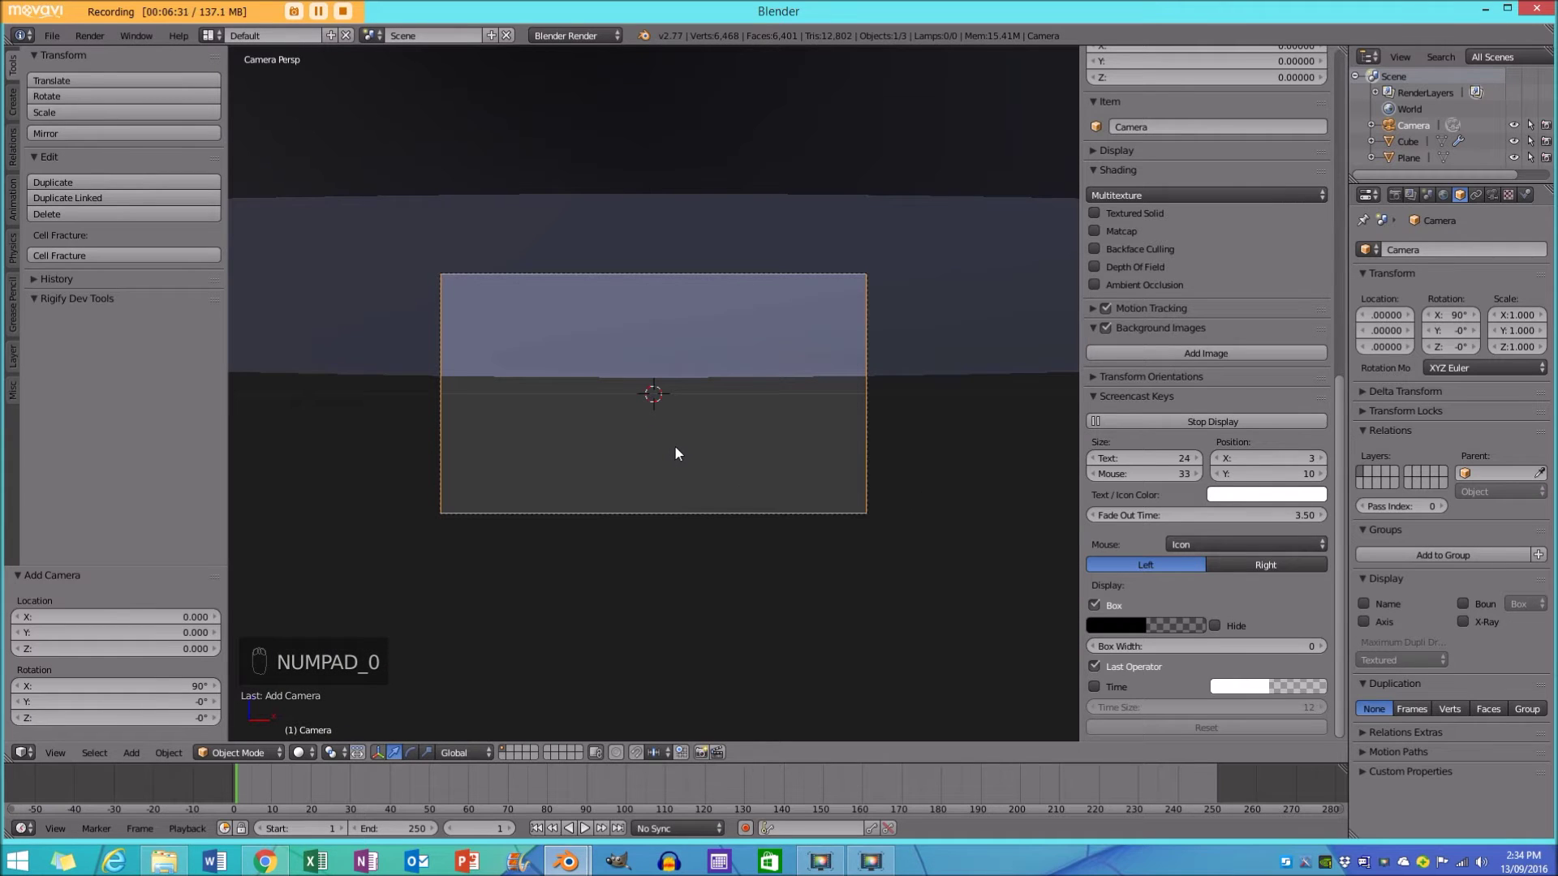
{"action": "key", "text": "g"}
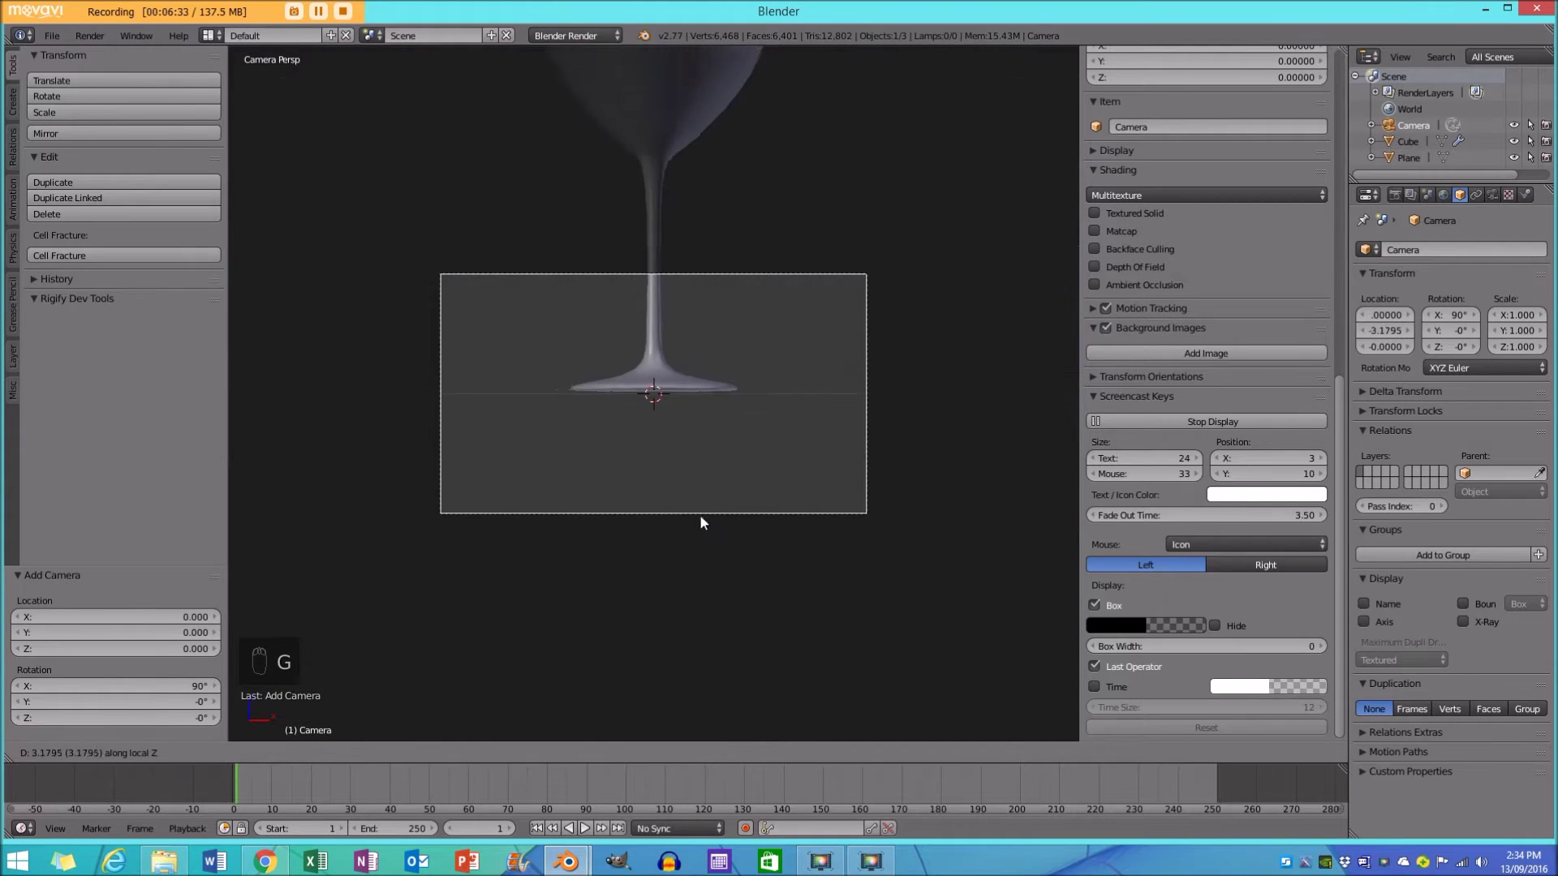
{"action": "key", "text": "g"}
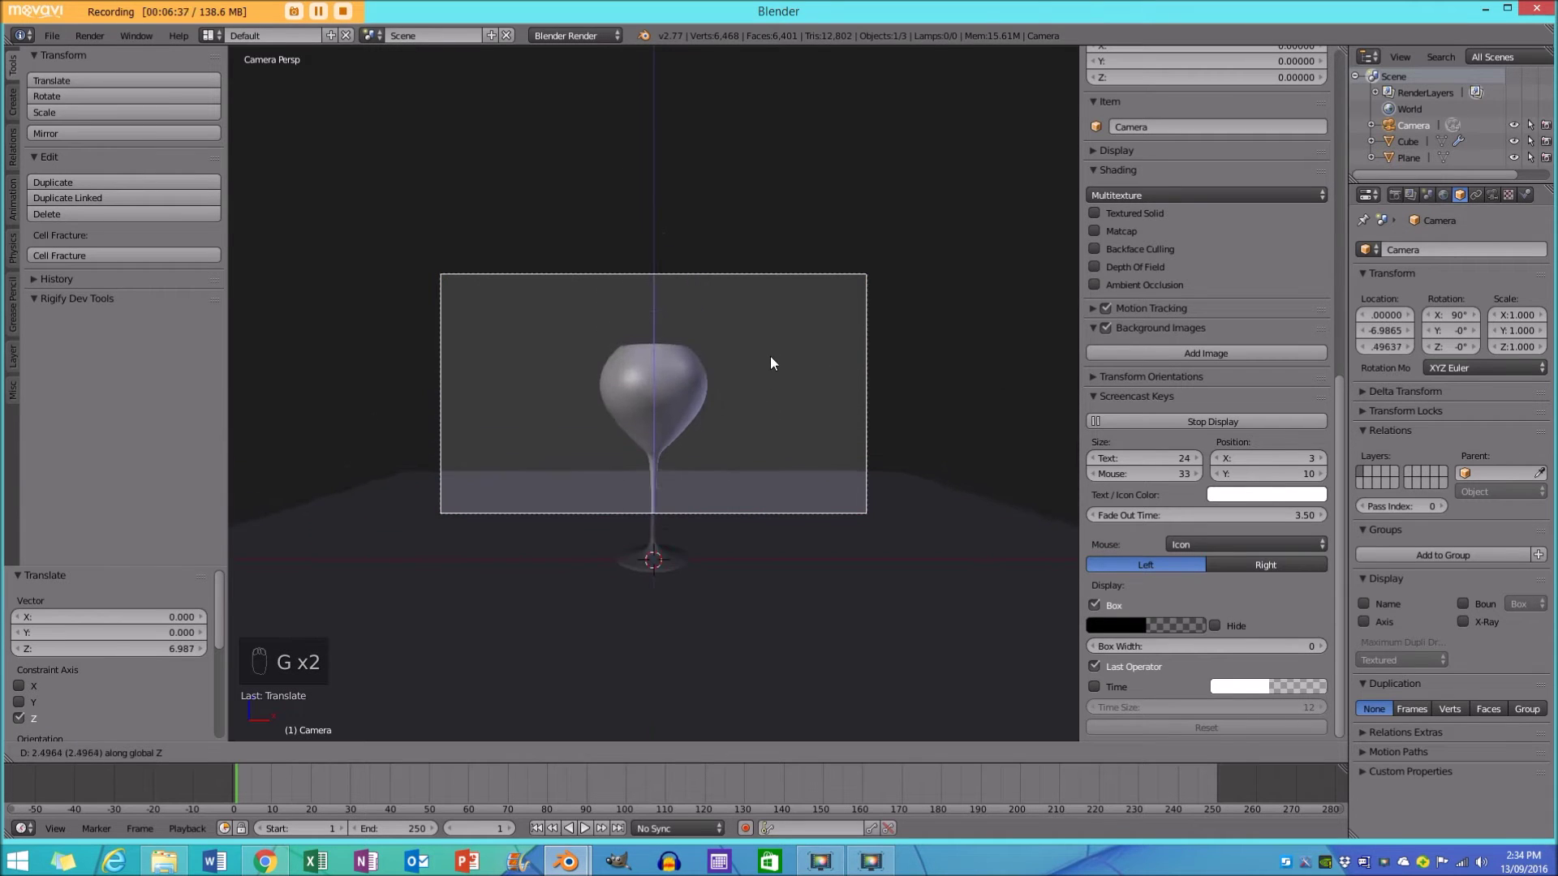
{"action": "key", "text": "r"}
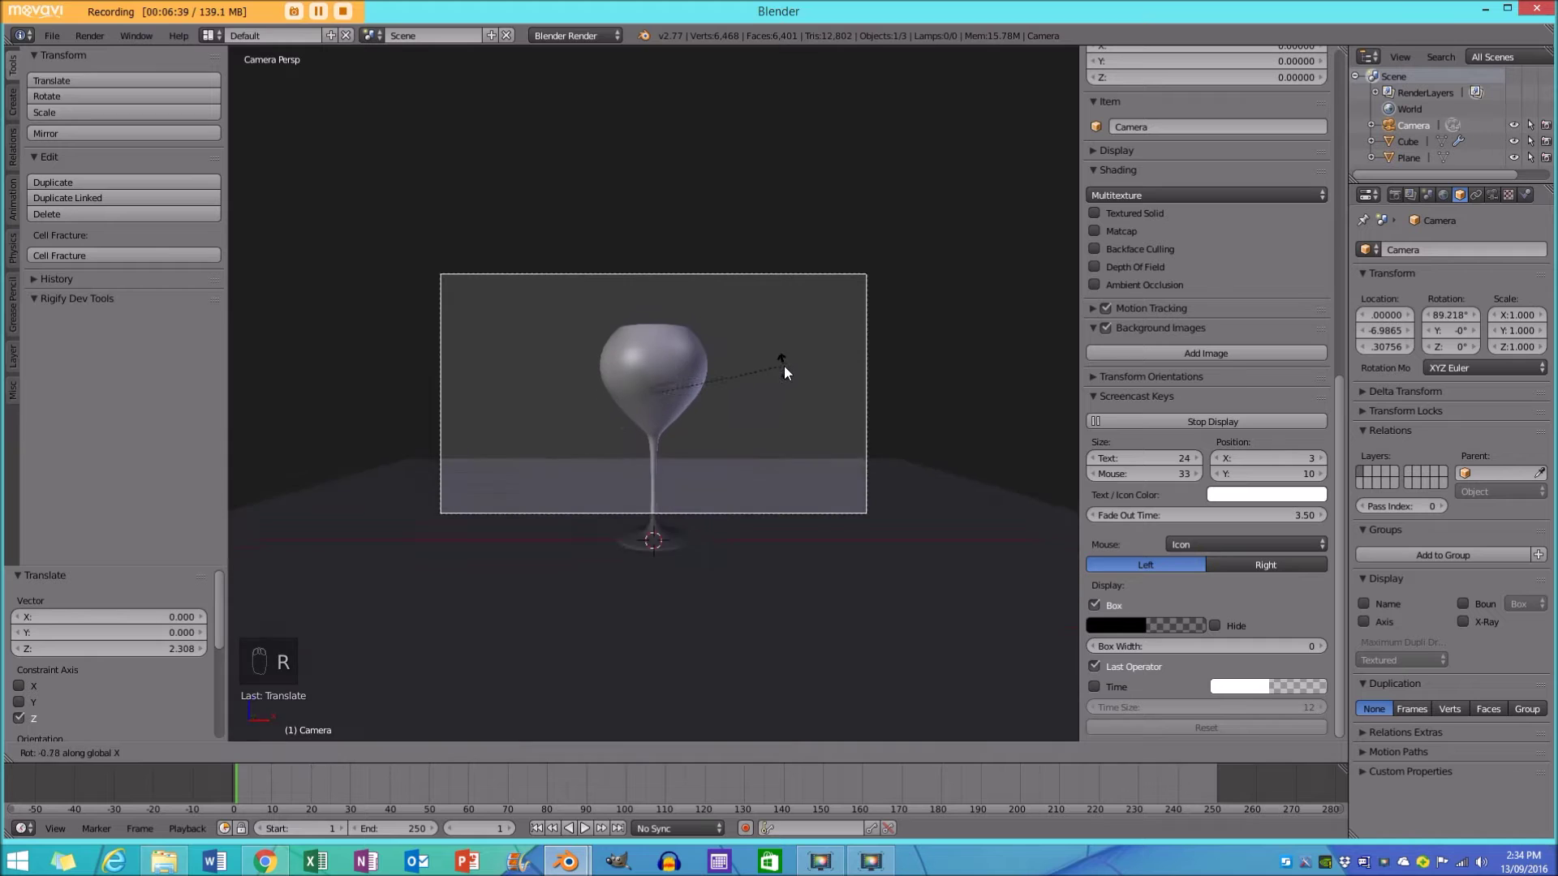
{"action": "key", "text": "g"}
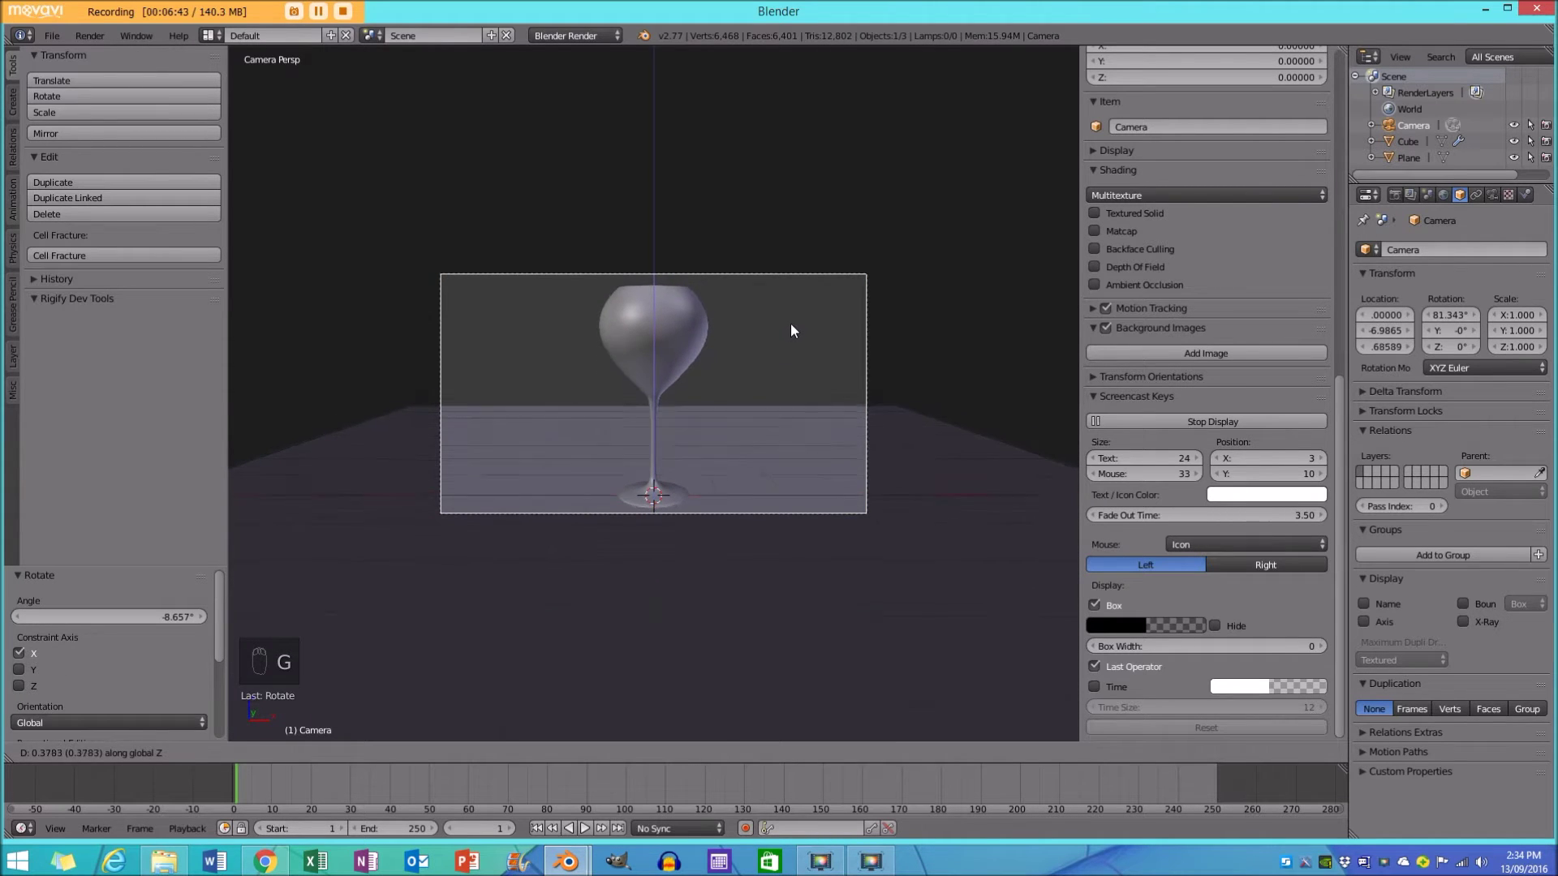
{"action": "key", "text": "g"}
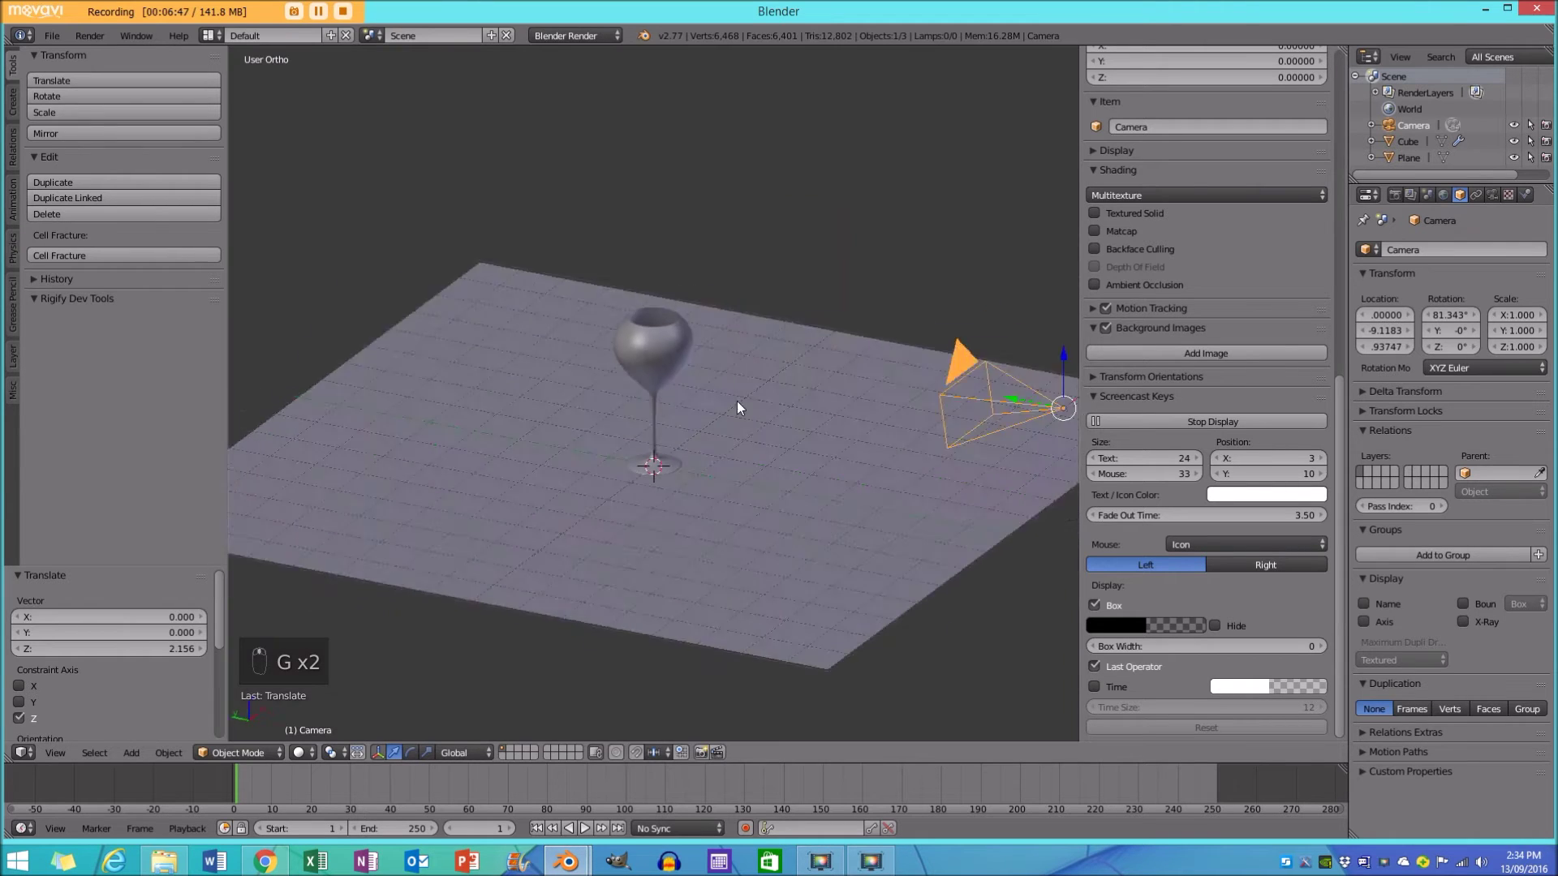
Zoom out over the whole floor and return to the front view of the scene.
{"action": "key", "text": "a"}
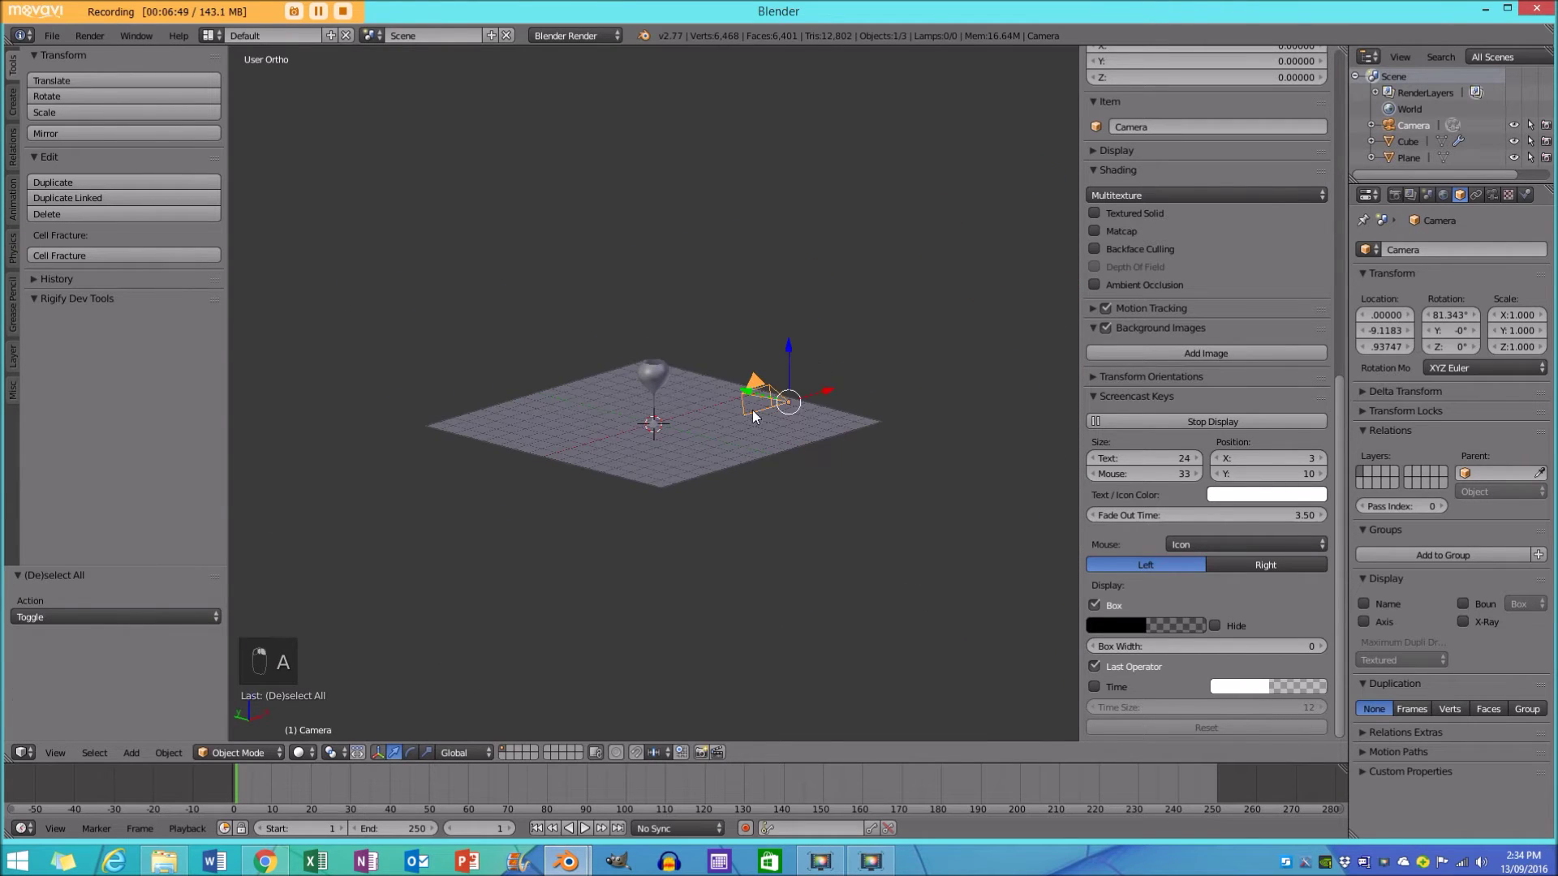
{"action": "left_click_drag", "start_coordinate": [603, 435], "coordinate": [668, 440]}
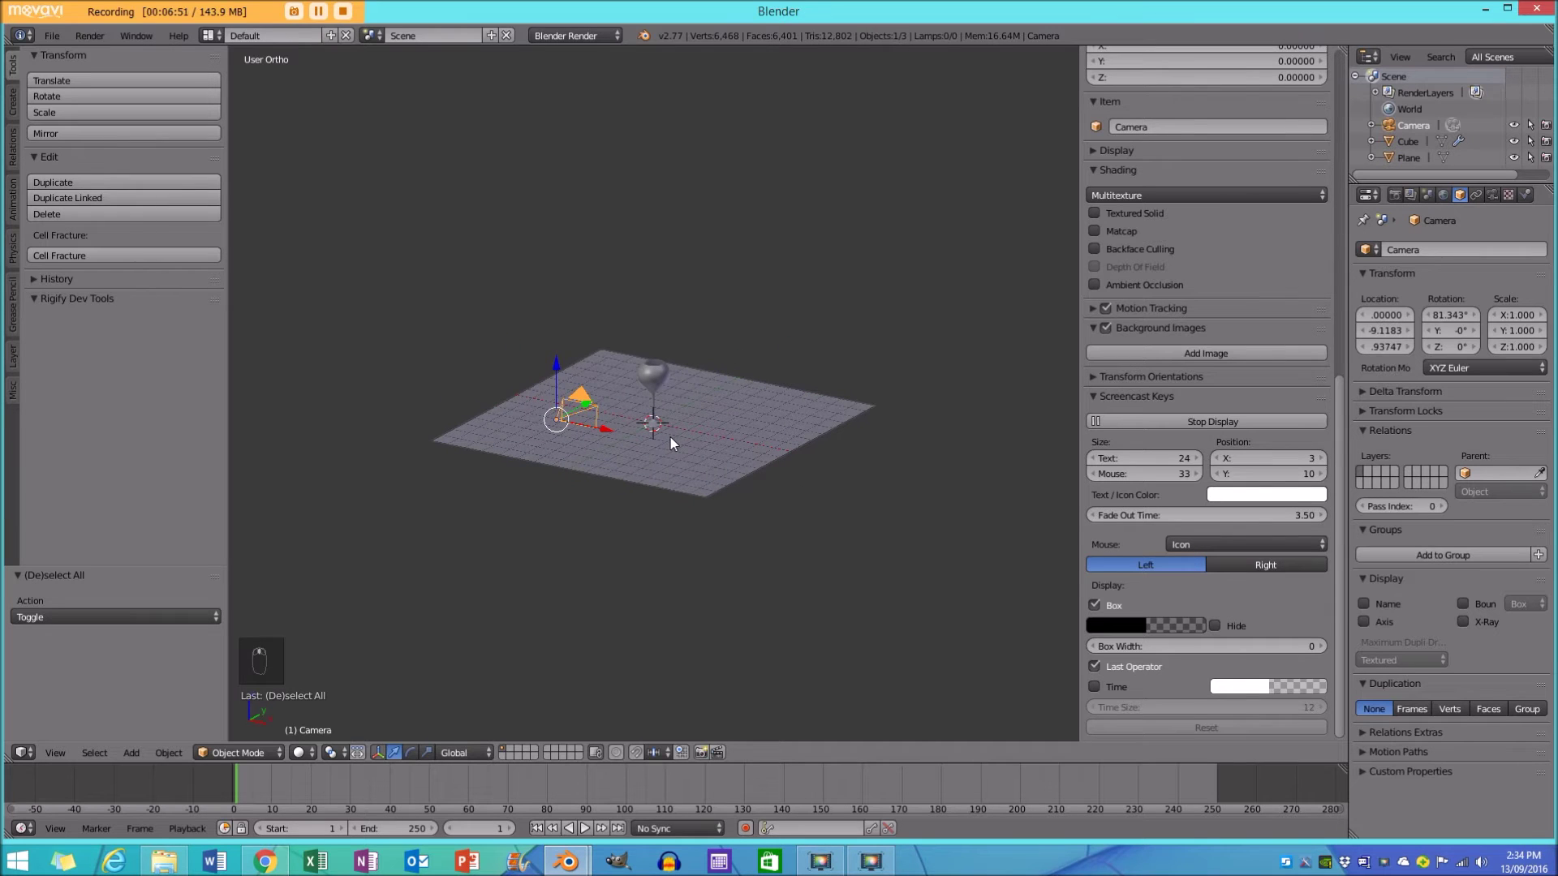
{"action": "key", "text": "KP_1"}
{"action": "key", "text": "a"}
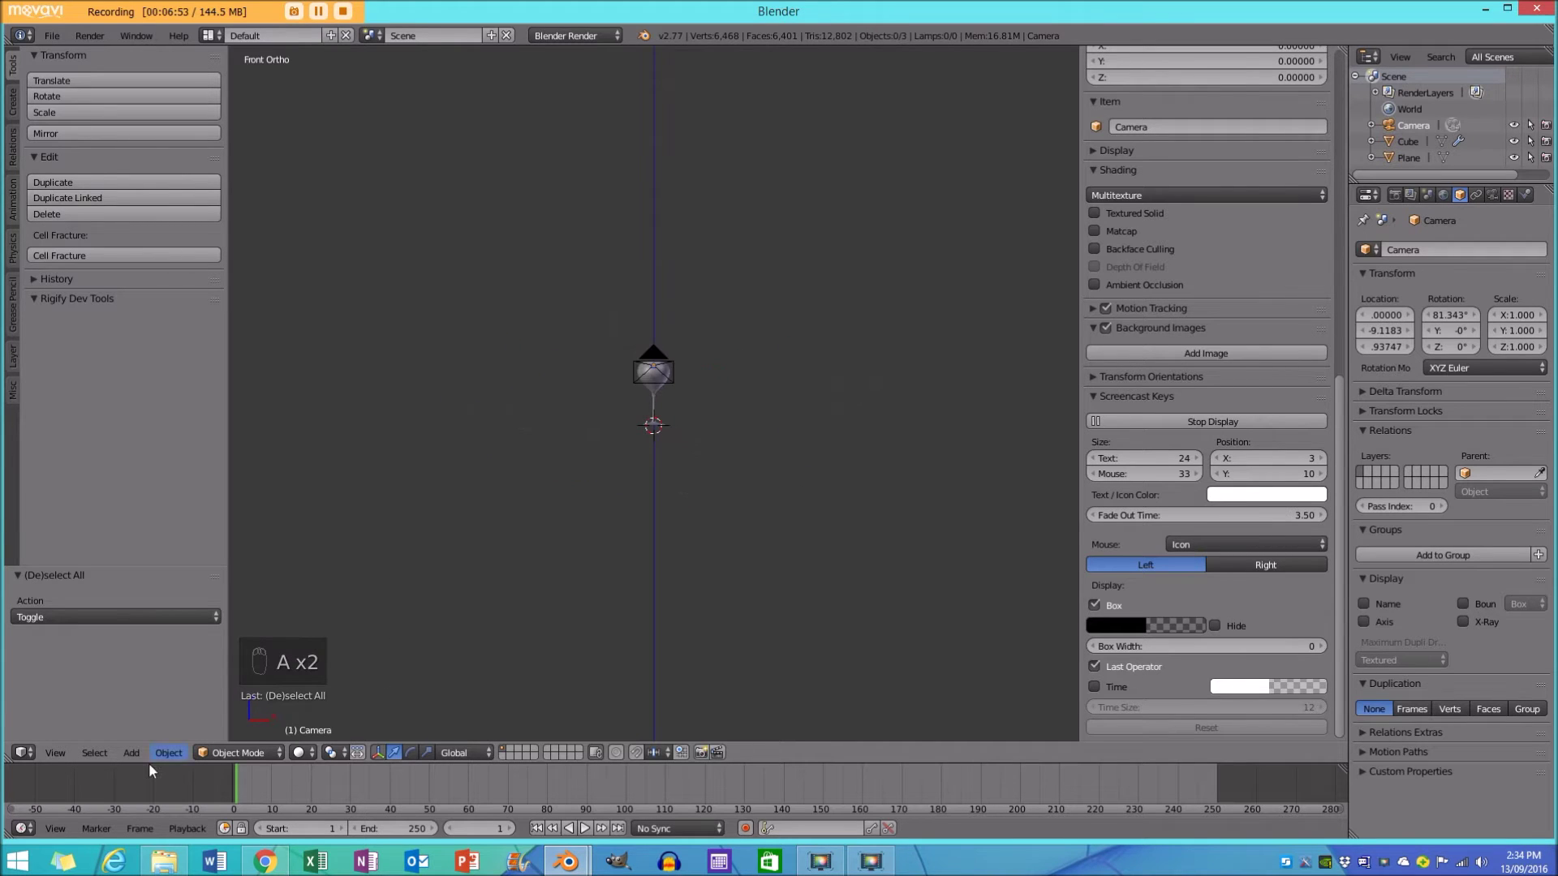
Add a sun lamp from top view, angle it toward the glass and place it beside the floor plane.
{"action": "left_click_drag", "start_coordinate": [132, 760], "coordinate": [732, 534]}
{"action": "key", "text": "g"}
{"action": "key", "text": "r"}
{"action": "key", "text": "KP_7"}
{"action": "key", "text": "r"}
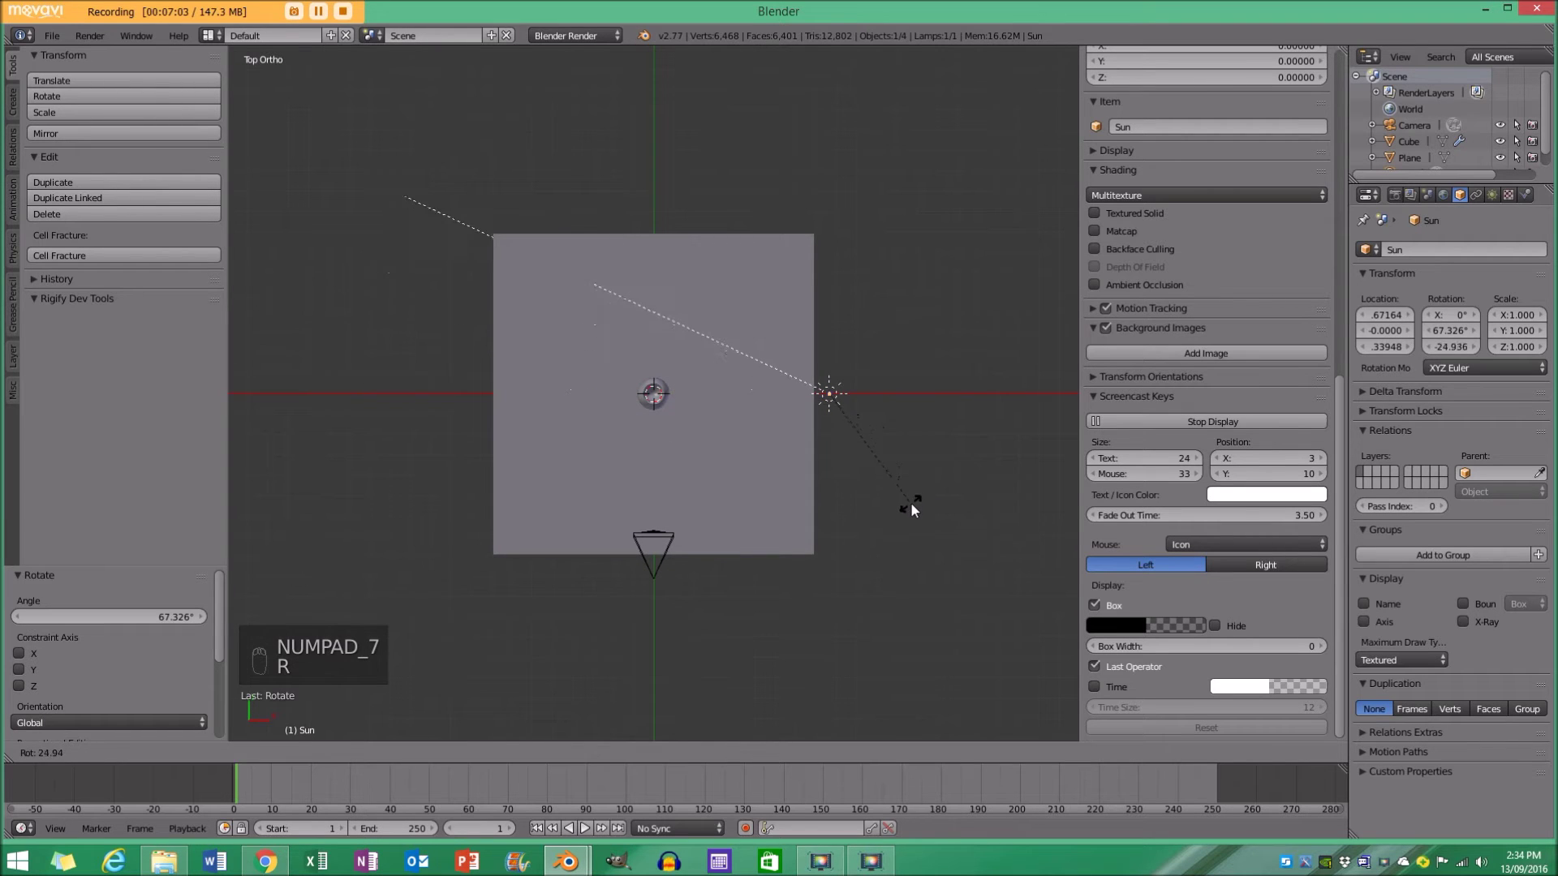
{"action": "key", "text": "g"}
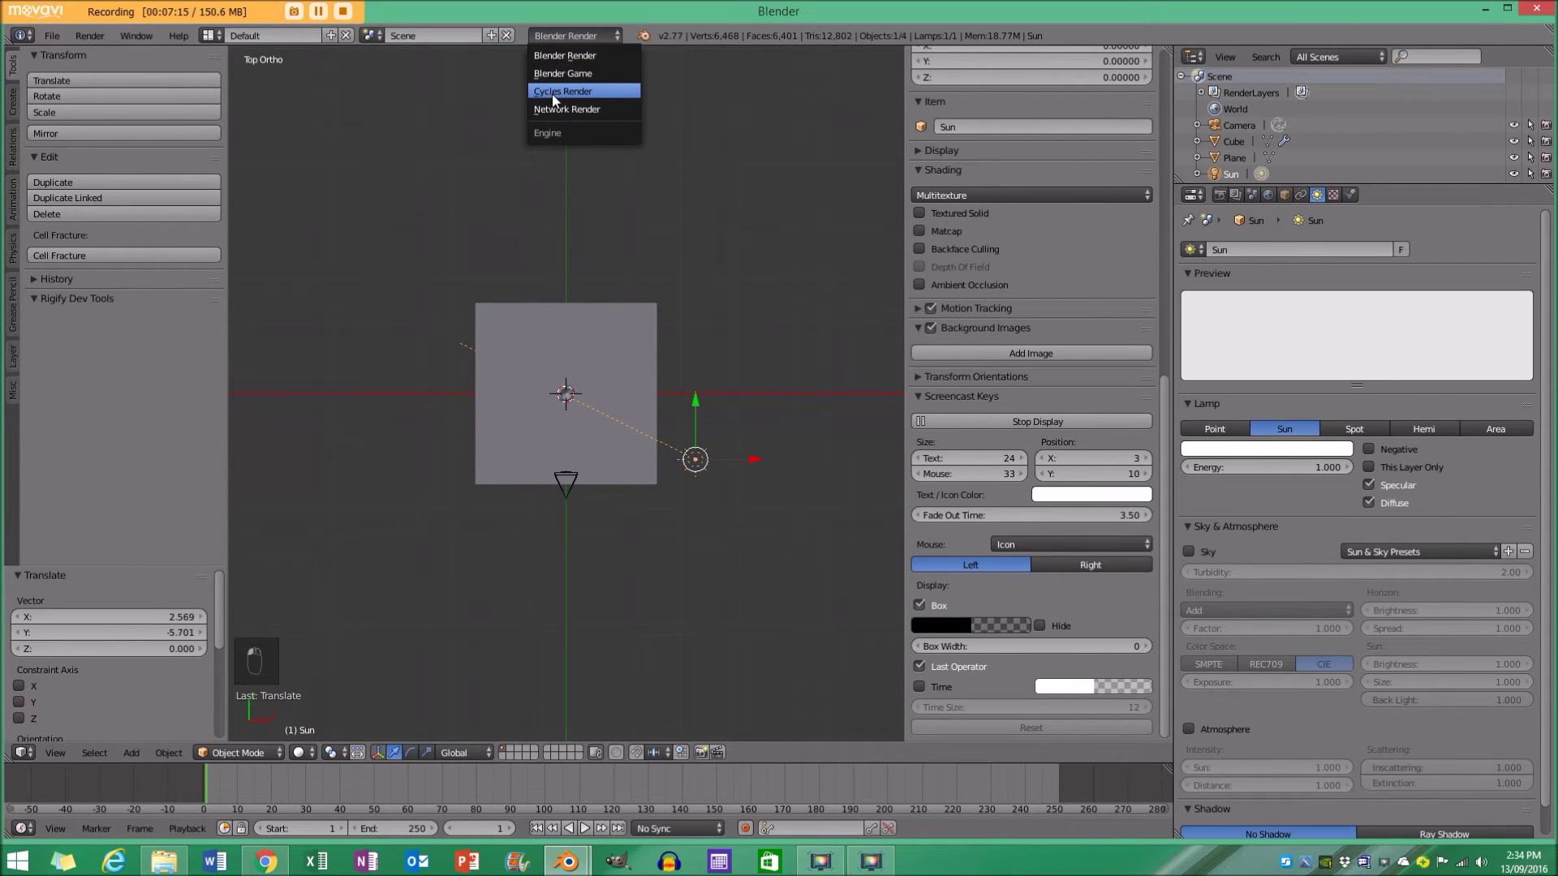
Switch the render engine to Cycles, raise sun strength to 3.0 and preview through the camera.
{"action": "left_click_drag", "start_coordinate": [558, 102], "coordinate": [1379, 424]}
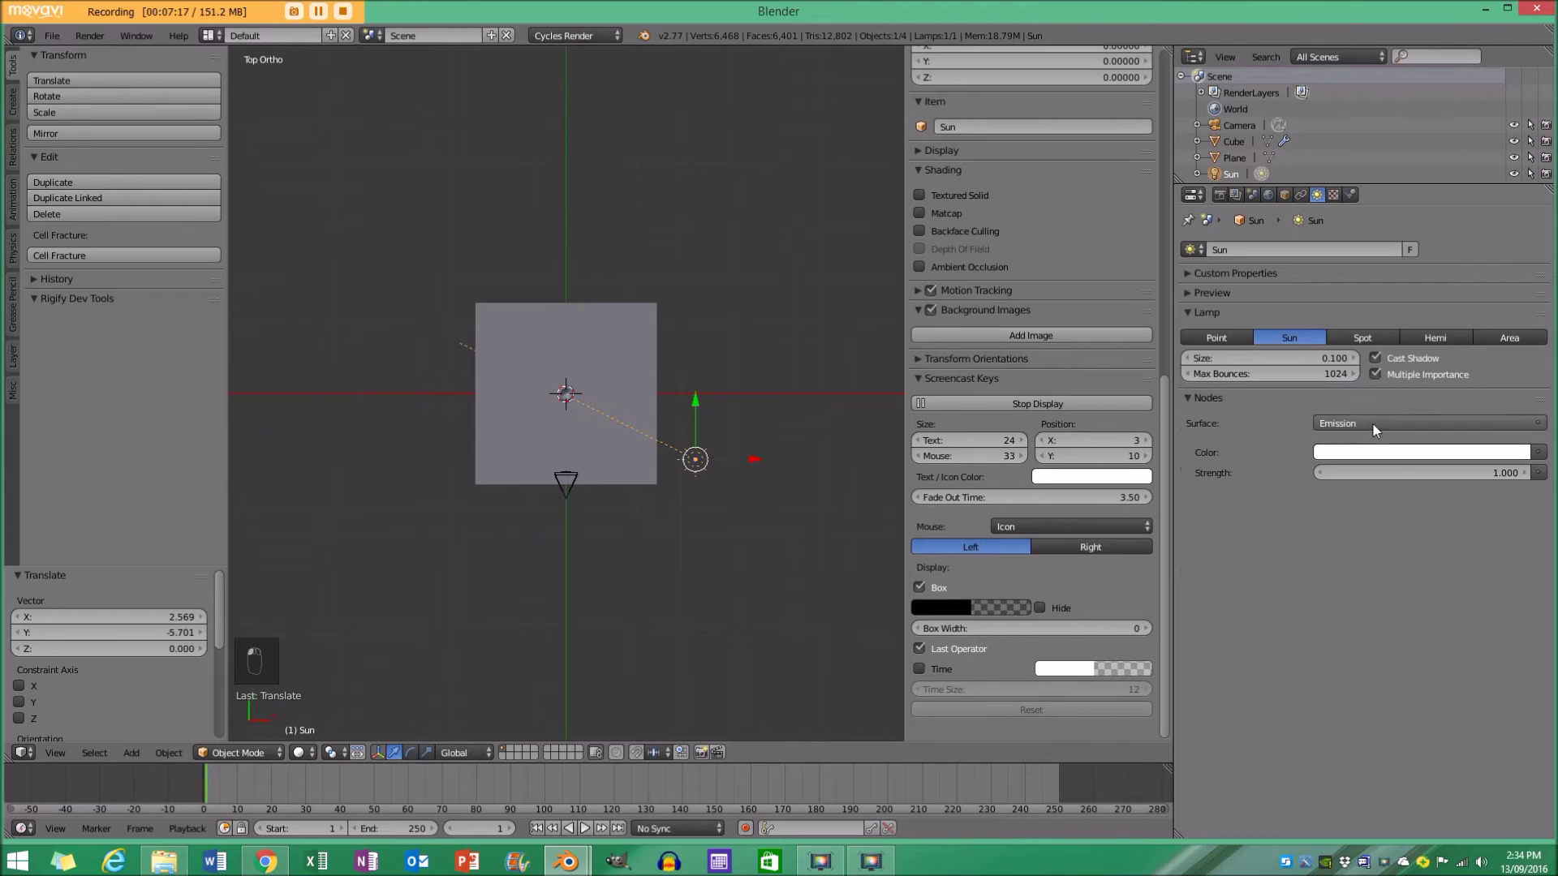
{"action": "left_click_drag", "start_coordinate": [1438, 480], "coordinate": [1423, 462]}
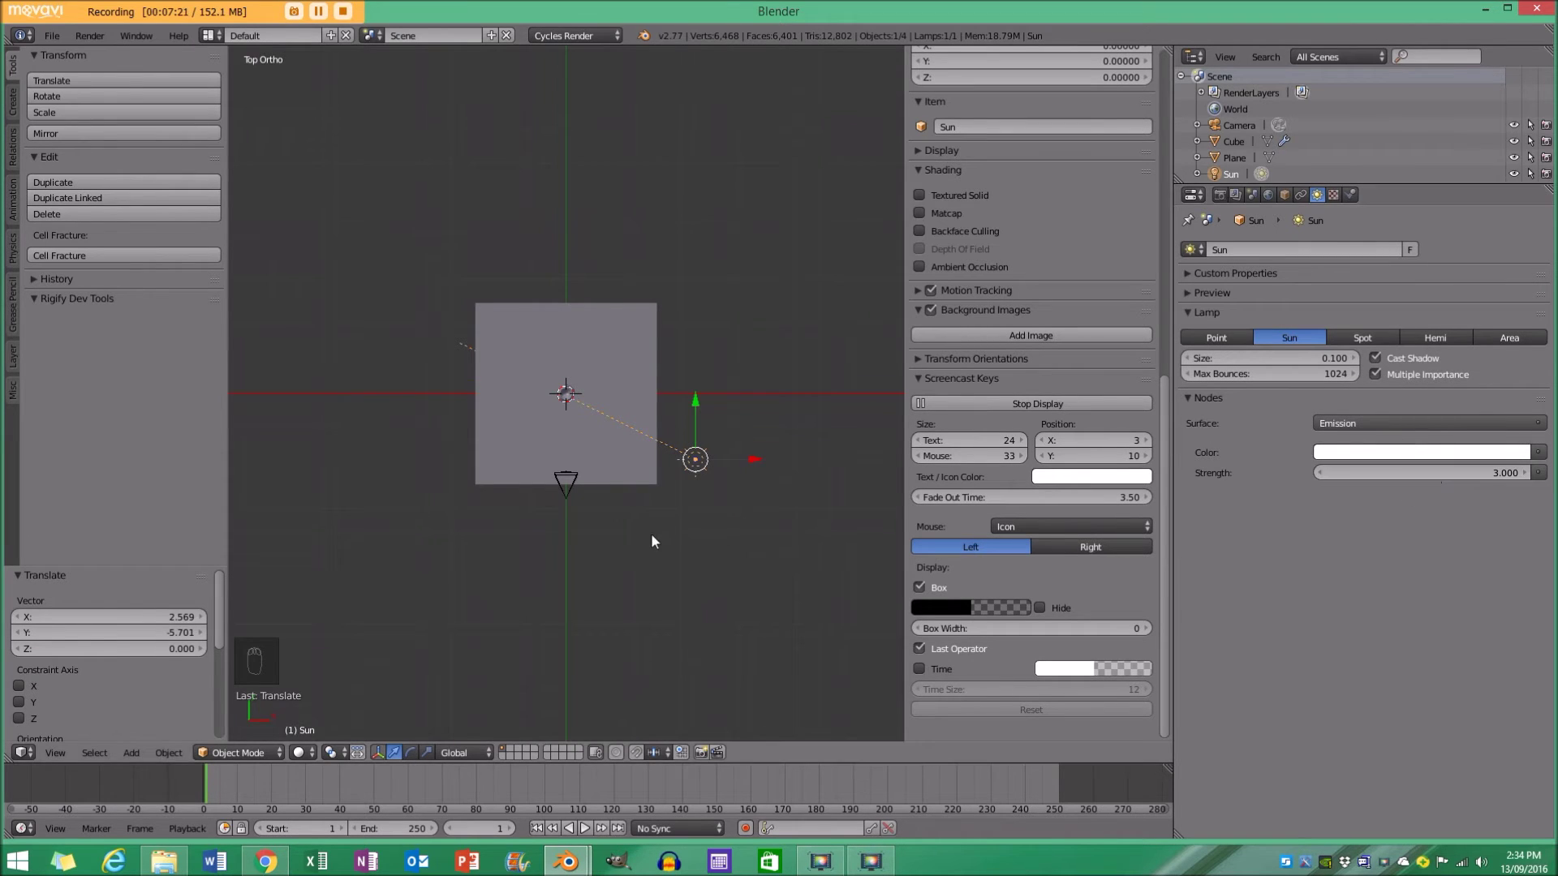
{"action": "middle_click", "coordinate": [671, 543]}
{"action": "key", "text": "KP_0"}
{"action": "key", "text": "shift+z"}
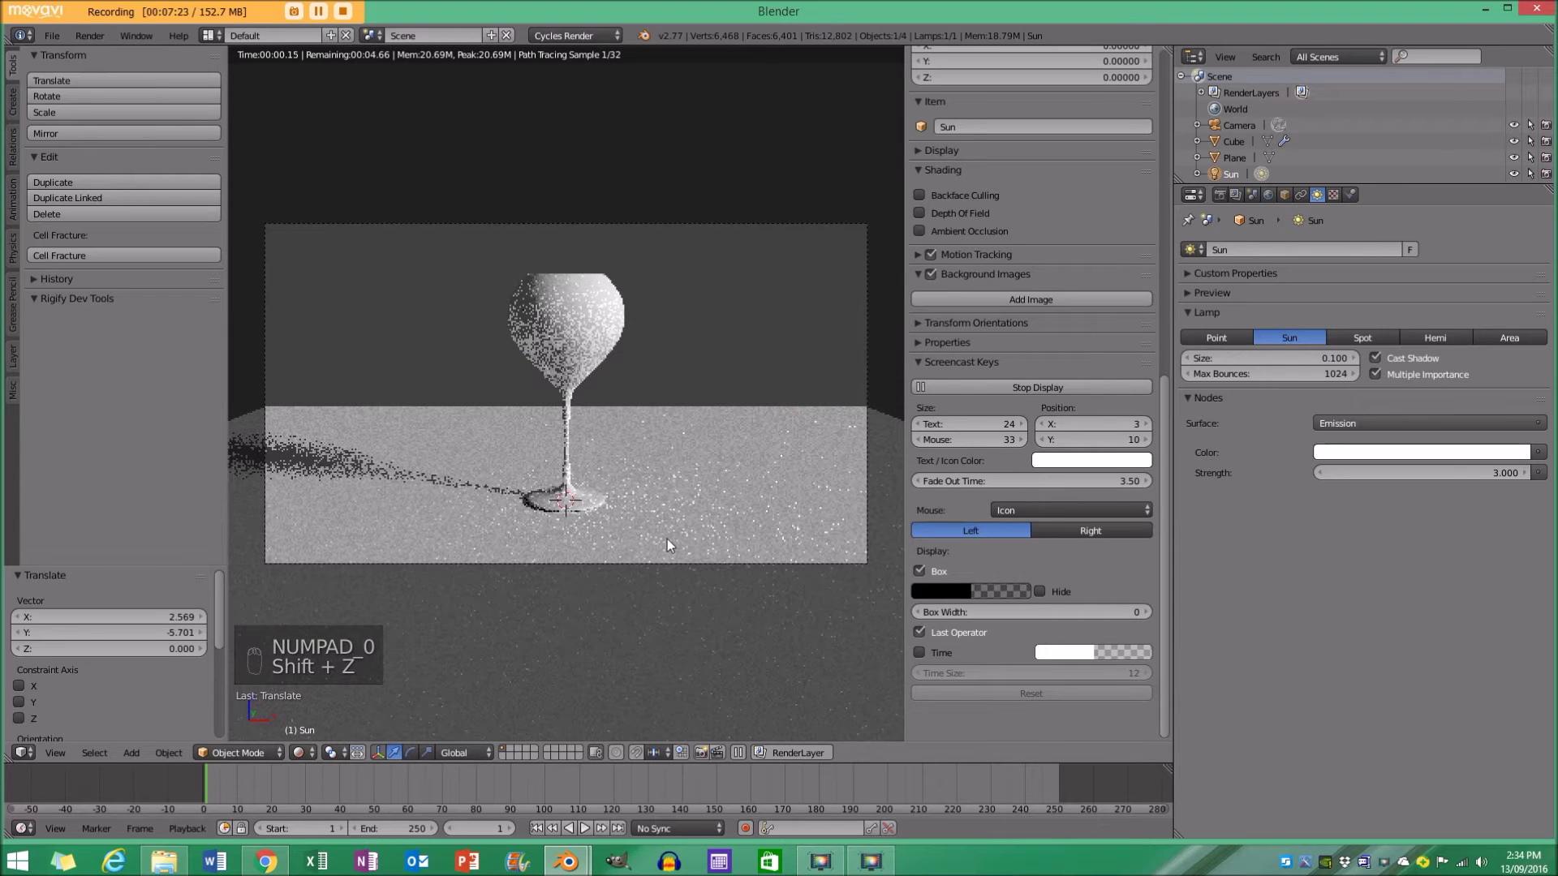
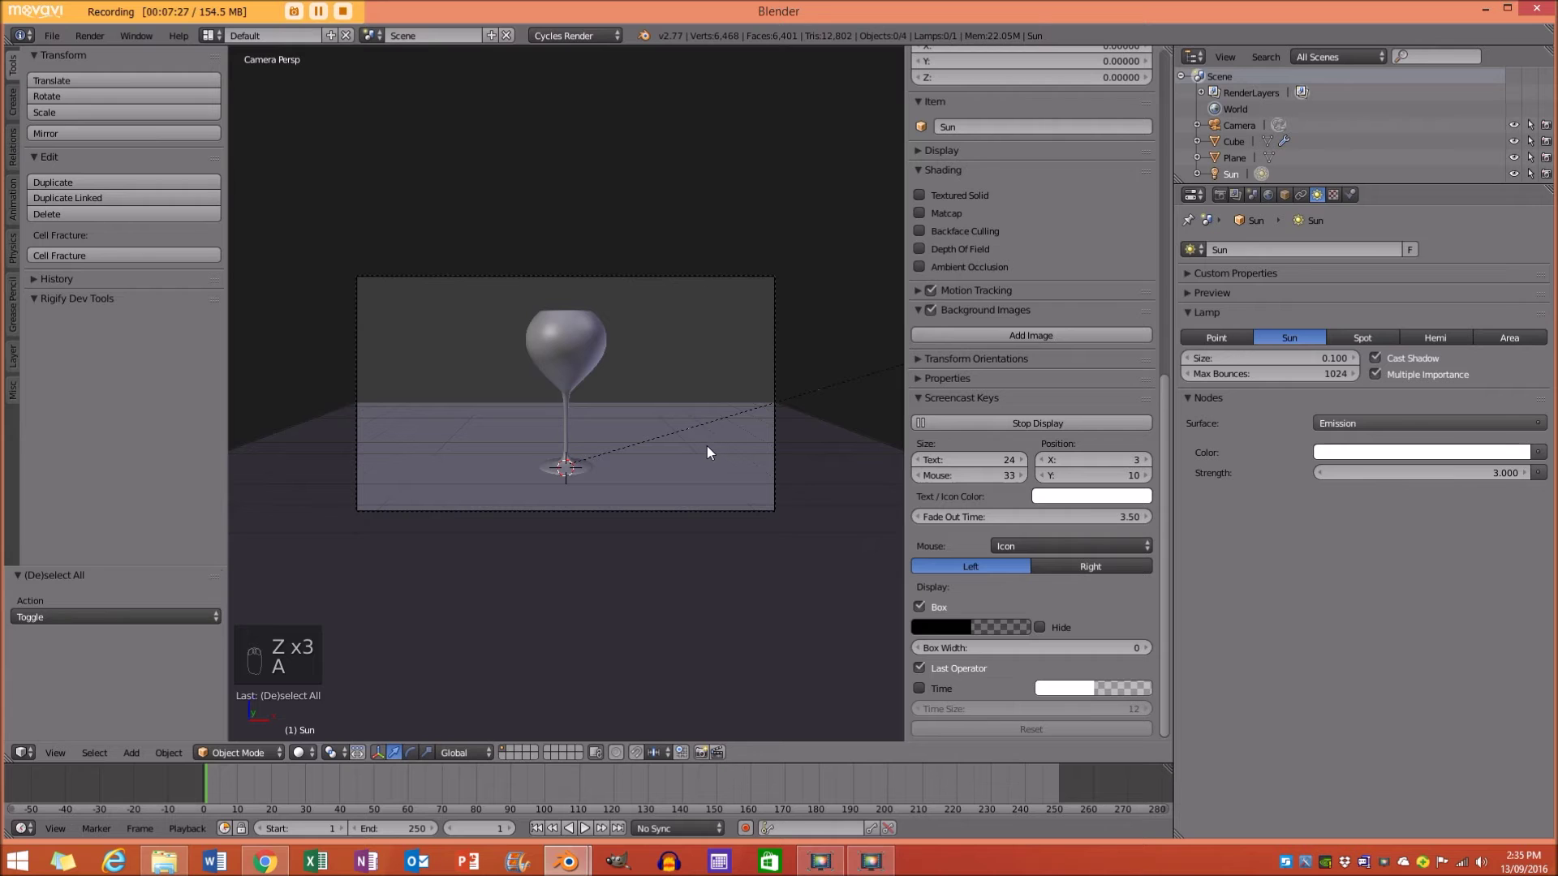
Extrude the floor plane's back edge repeatedly in side view, curving it up into a backdrop.
{"action": "left_click_drag", "start_coordinate": [693, 449], "coordinate": [748, 416]}
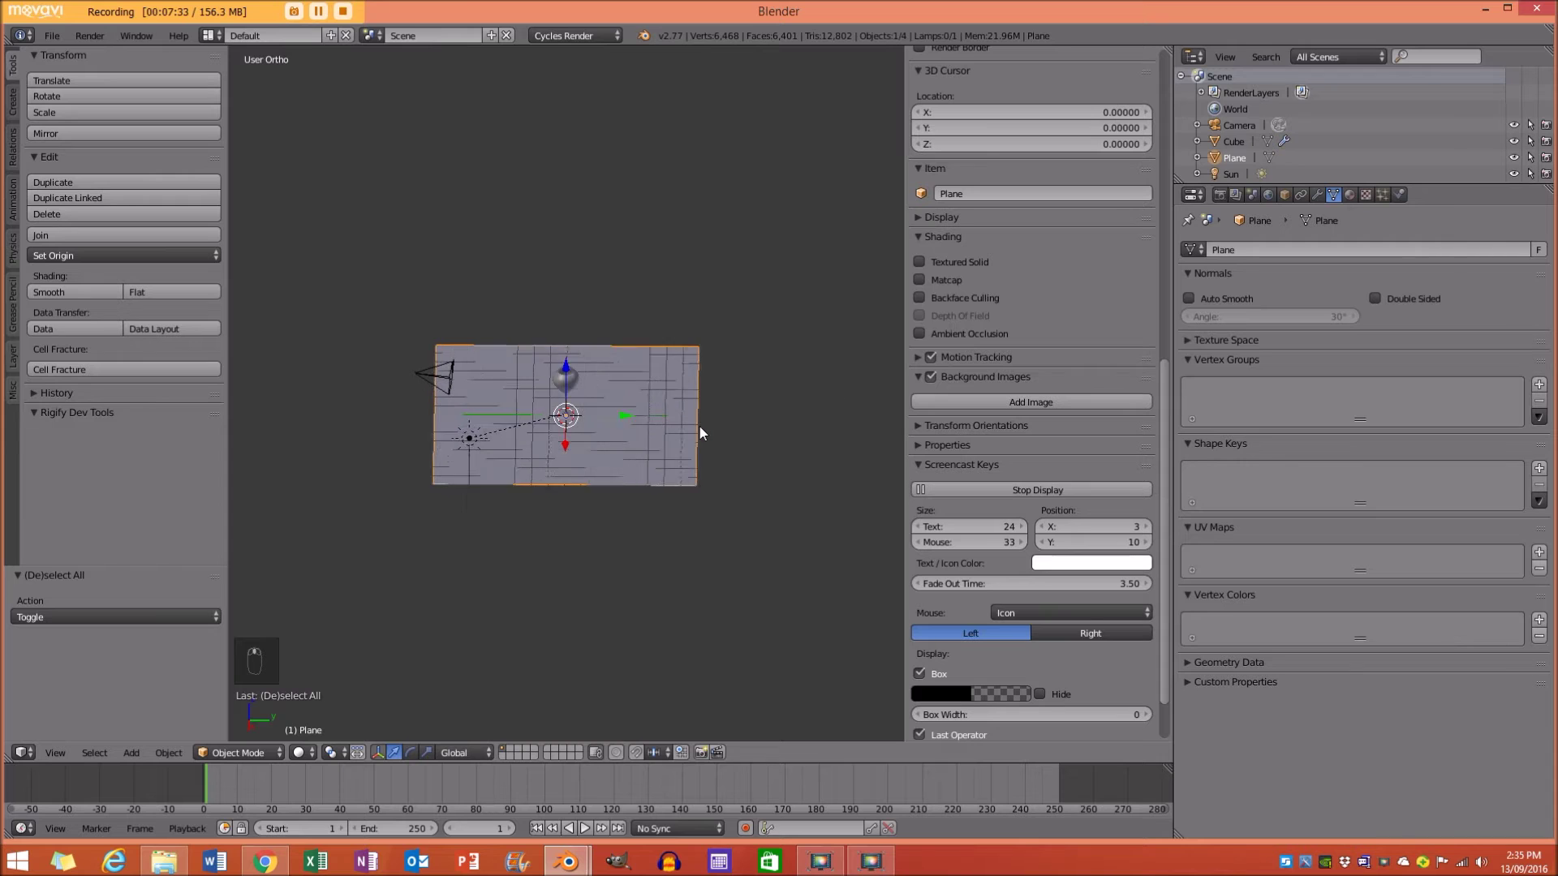
{"action": "key", "text": "Tab"}
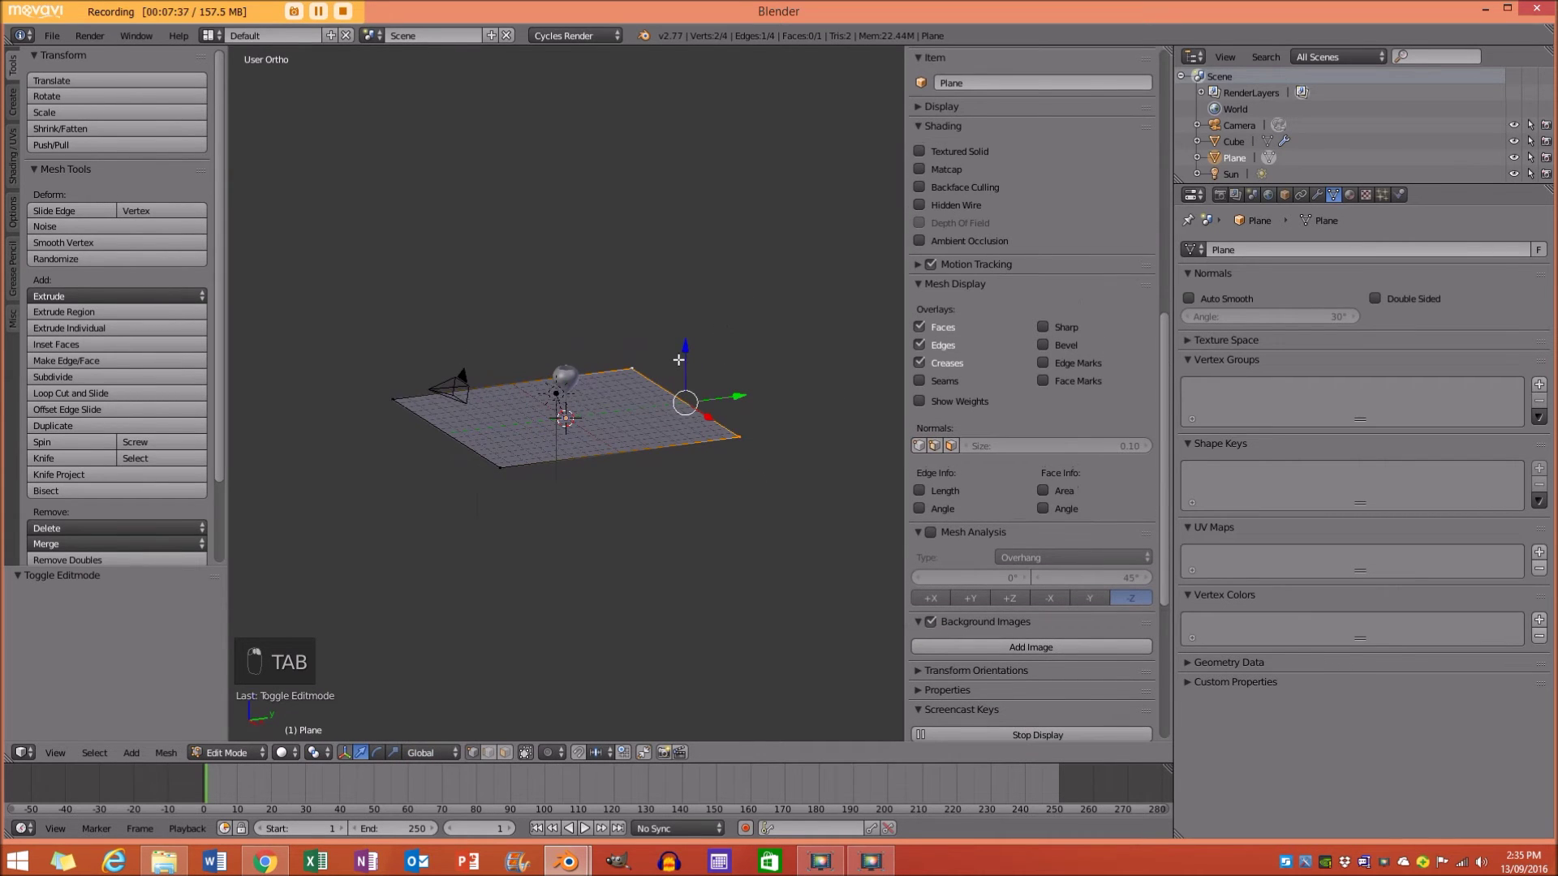
{"action": "key", "text": "KP_3"}
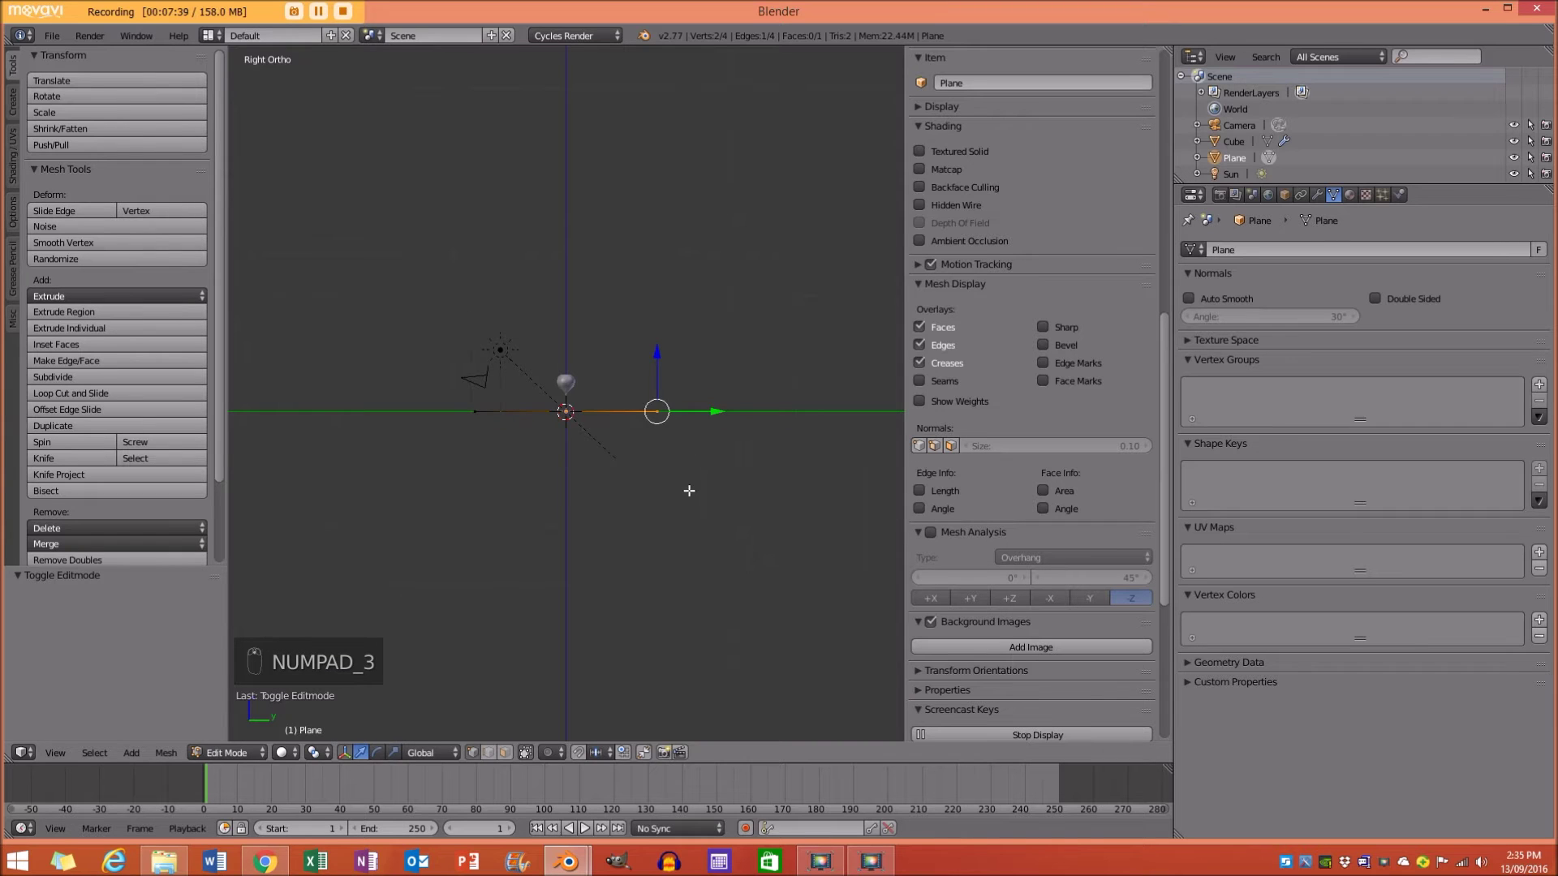
{"action": "key", "text": "e"}
{"action": "key", "text": "e"}
{"action": "key", "text": "e"}
{"action": "key", "text": "e"}
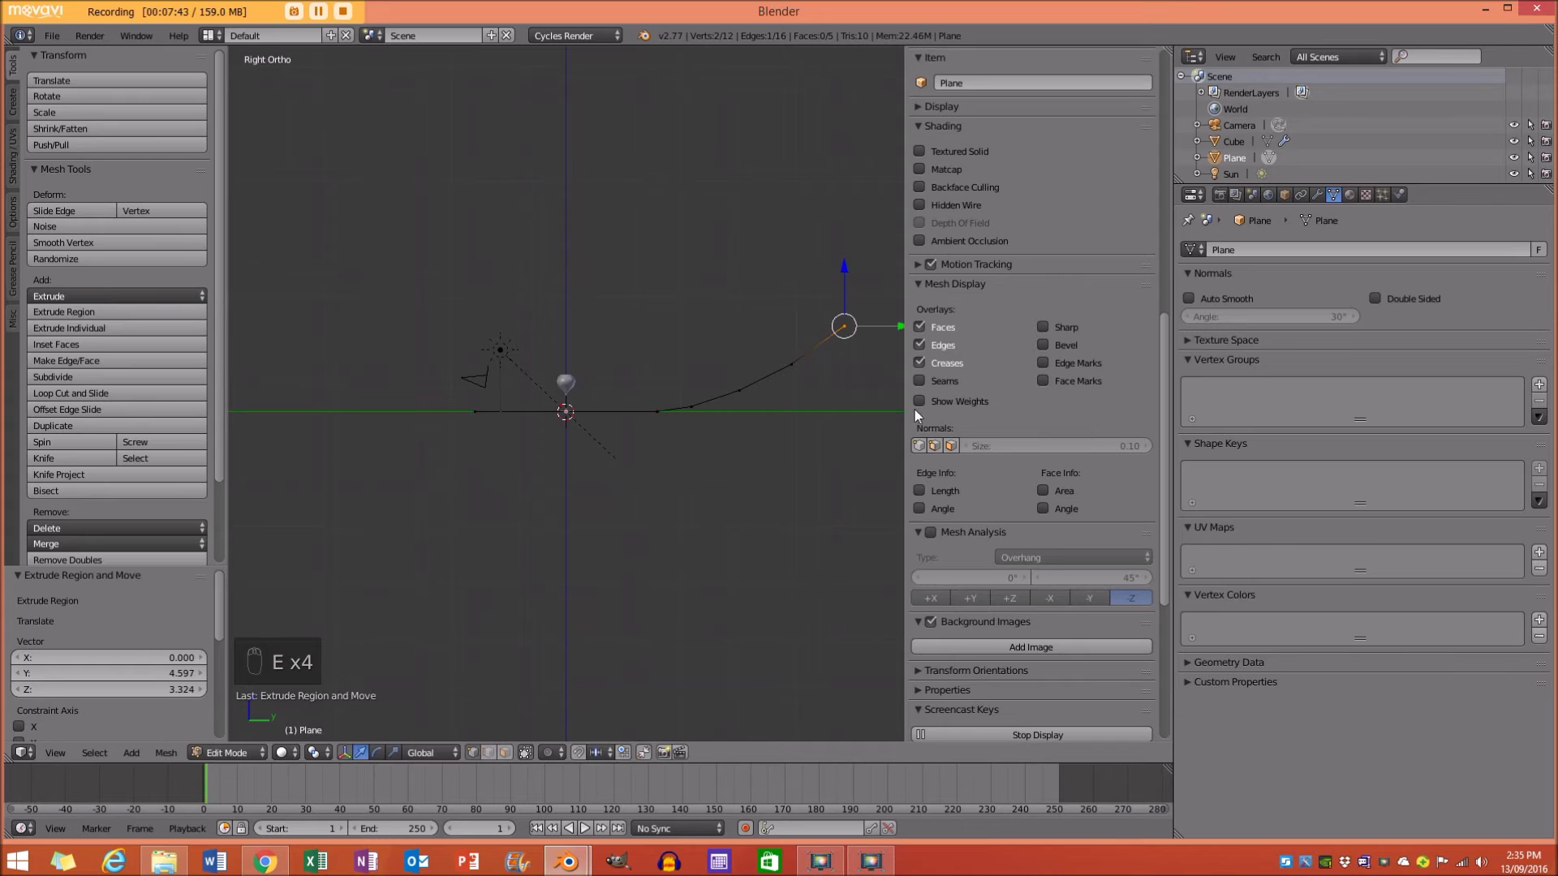
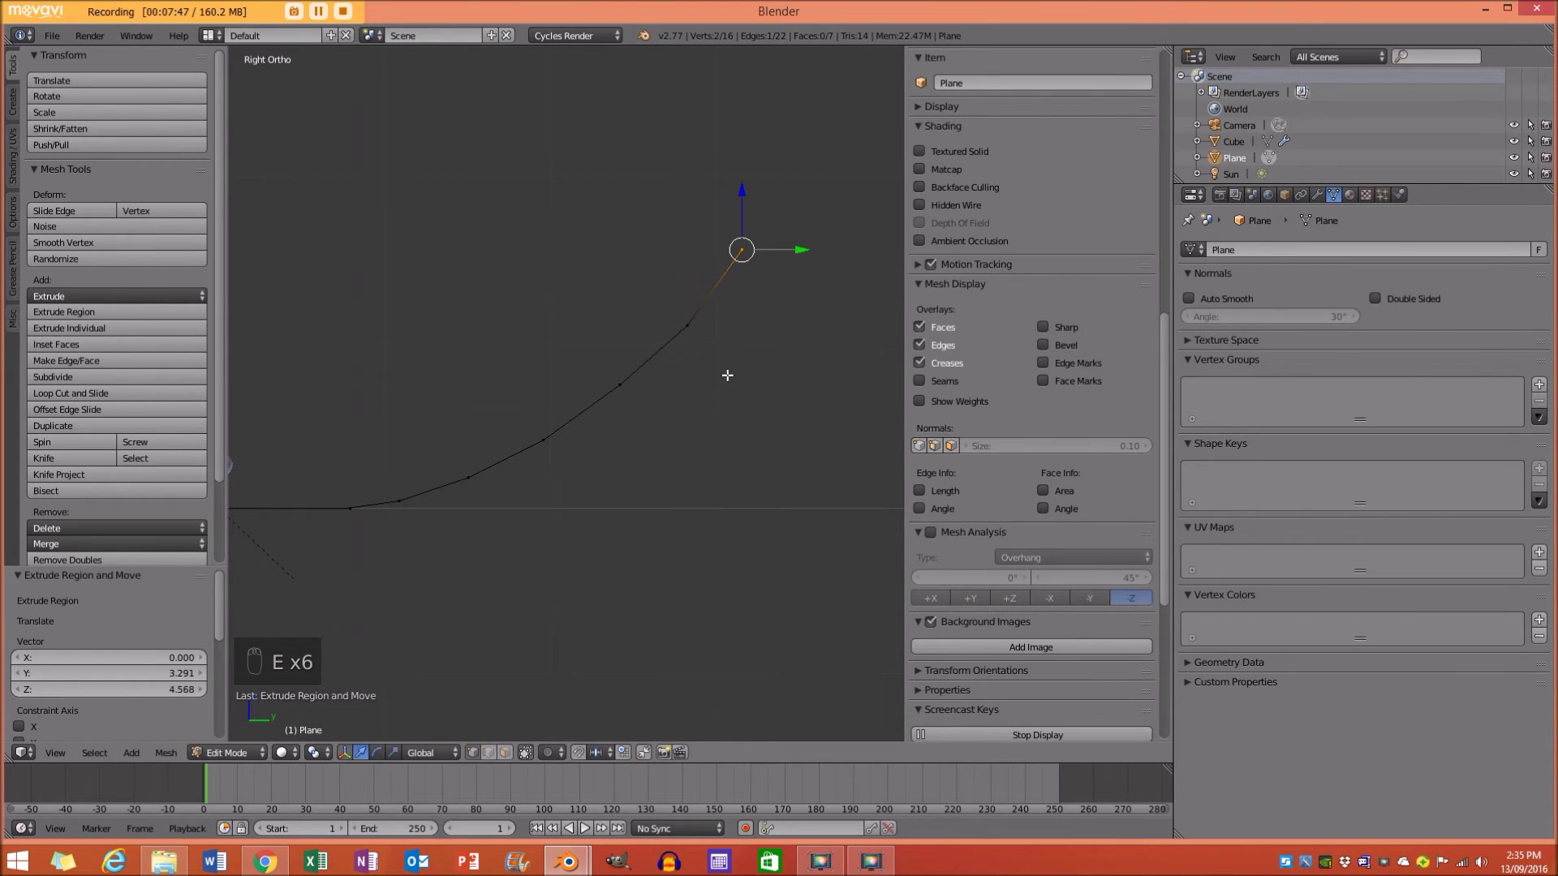
{"action": "key", "text": "Tab"}
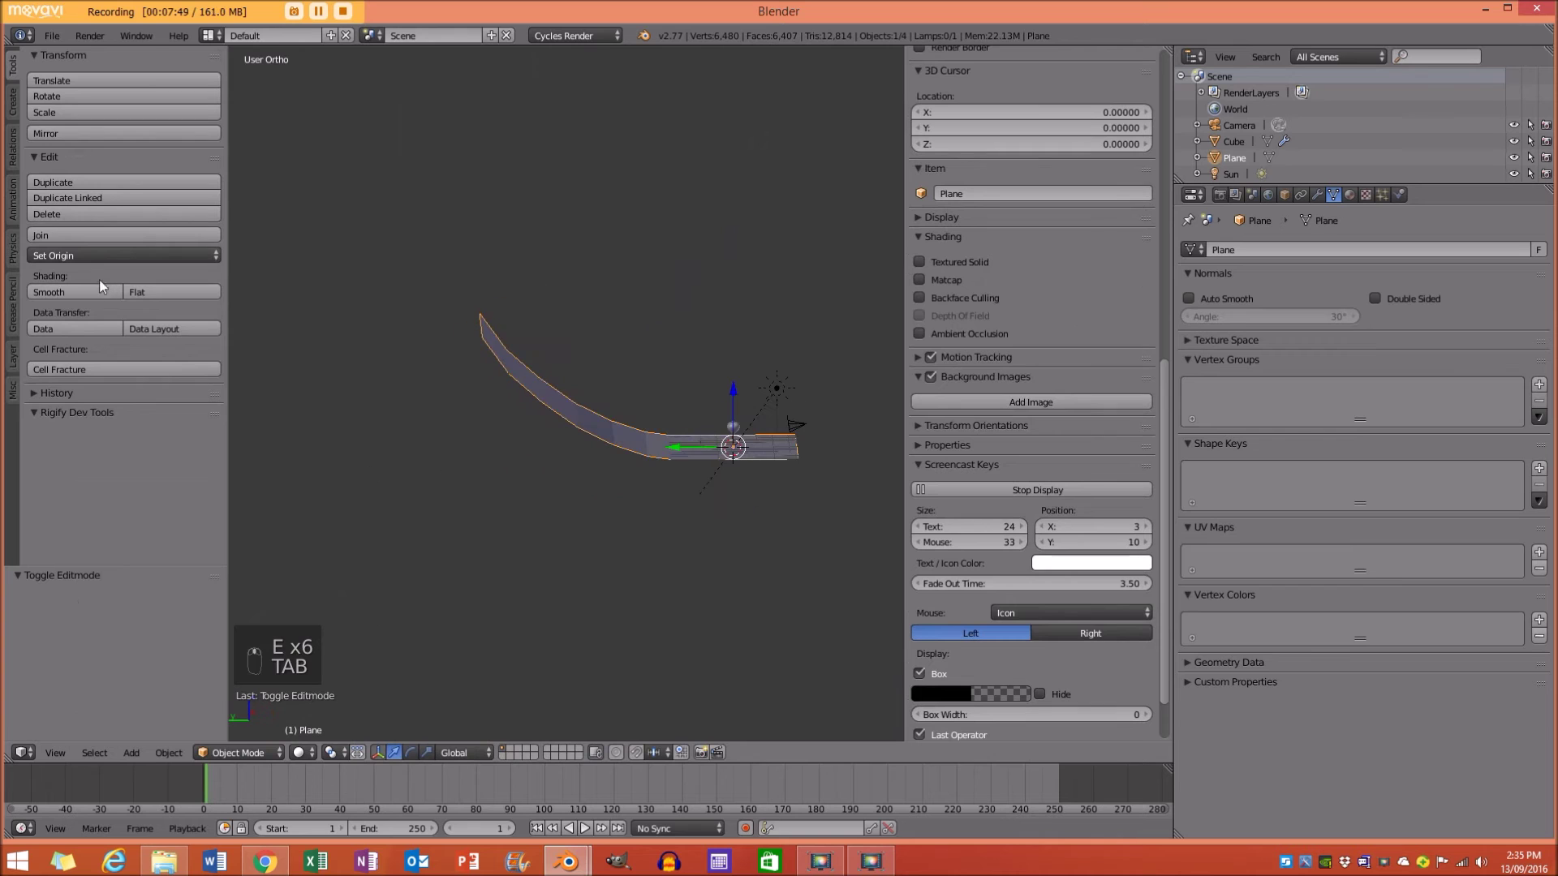
Scale the backdrop to fill the camera frame and crop rendering to a border around the glass.
{"action": "key", "text": "KP_0"}
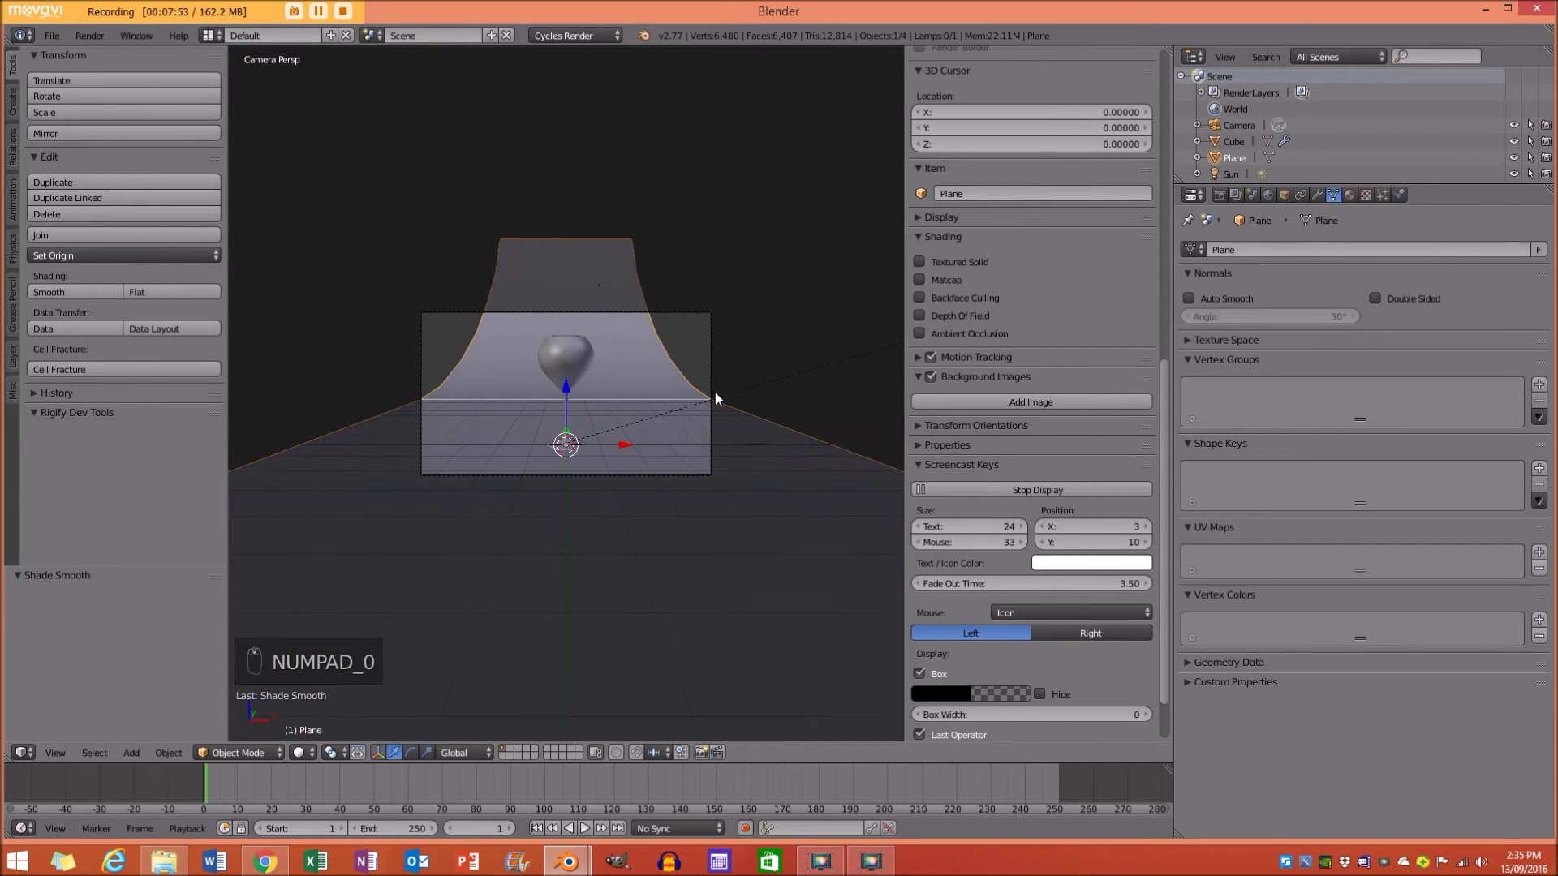
{"action": "key", "text": "s"}
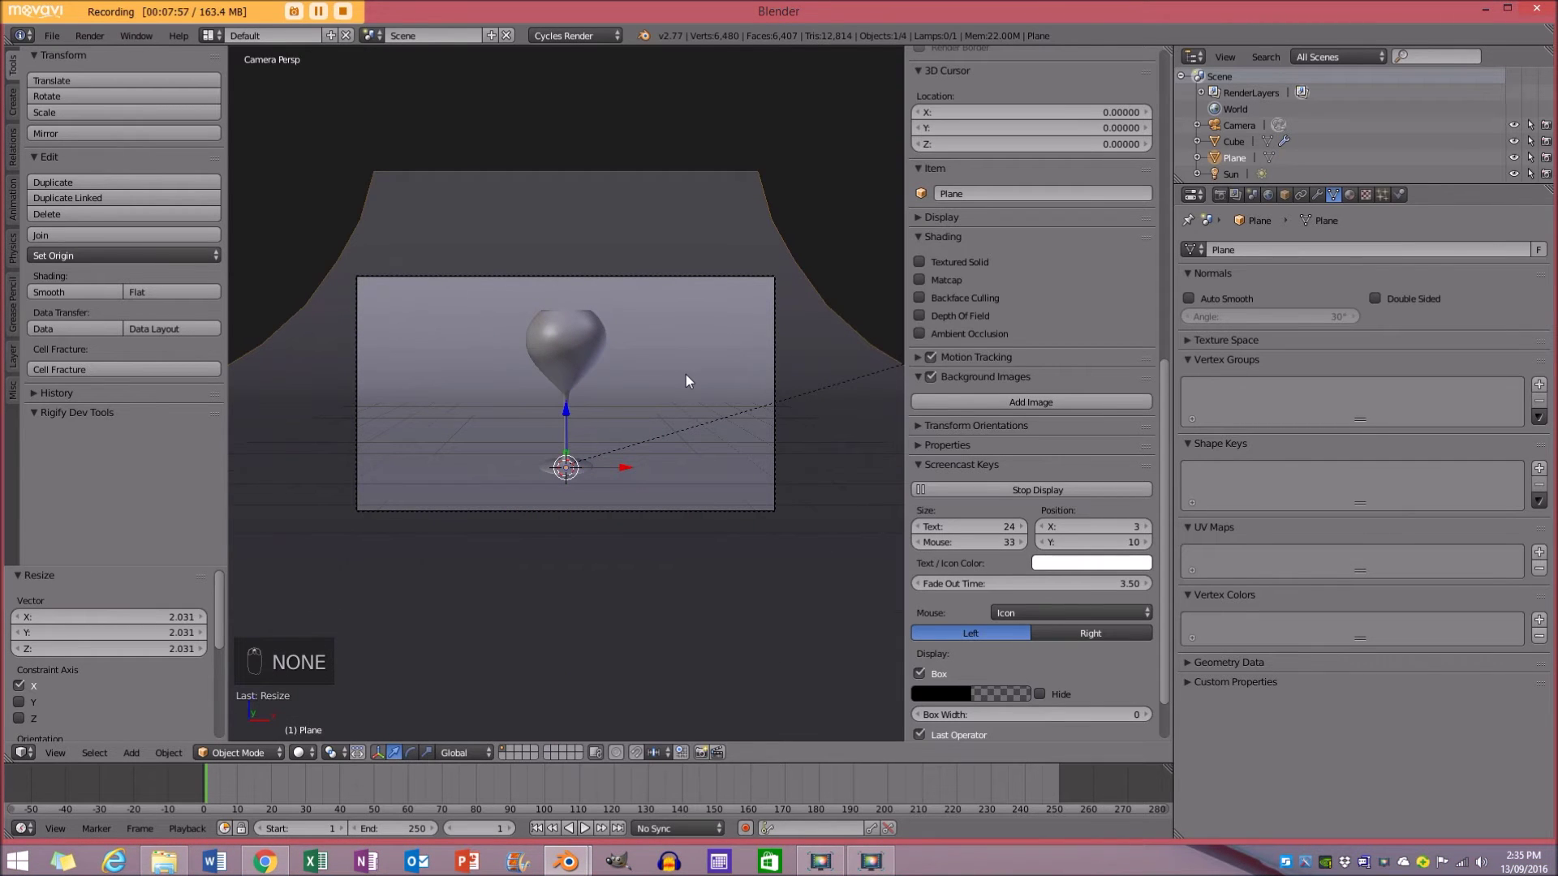
{"action": "key", "text": "ctrl+b"}
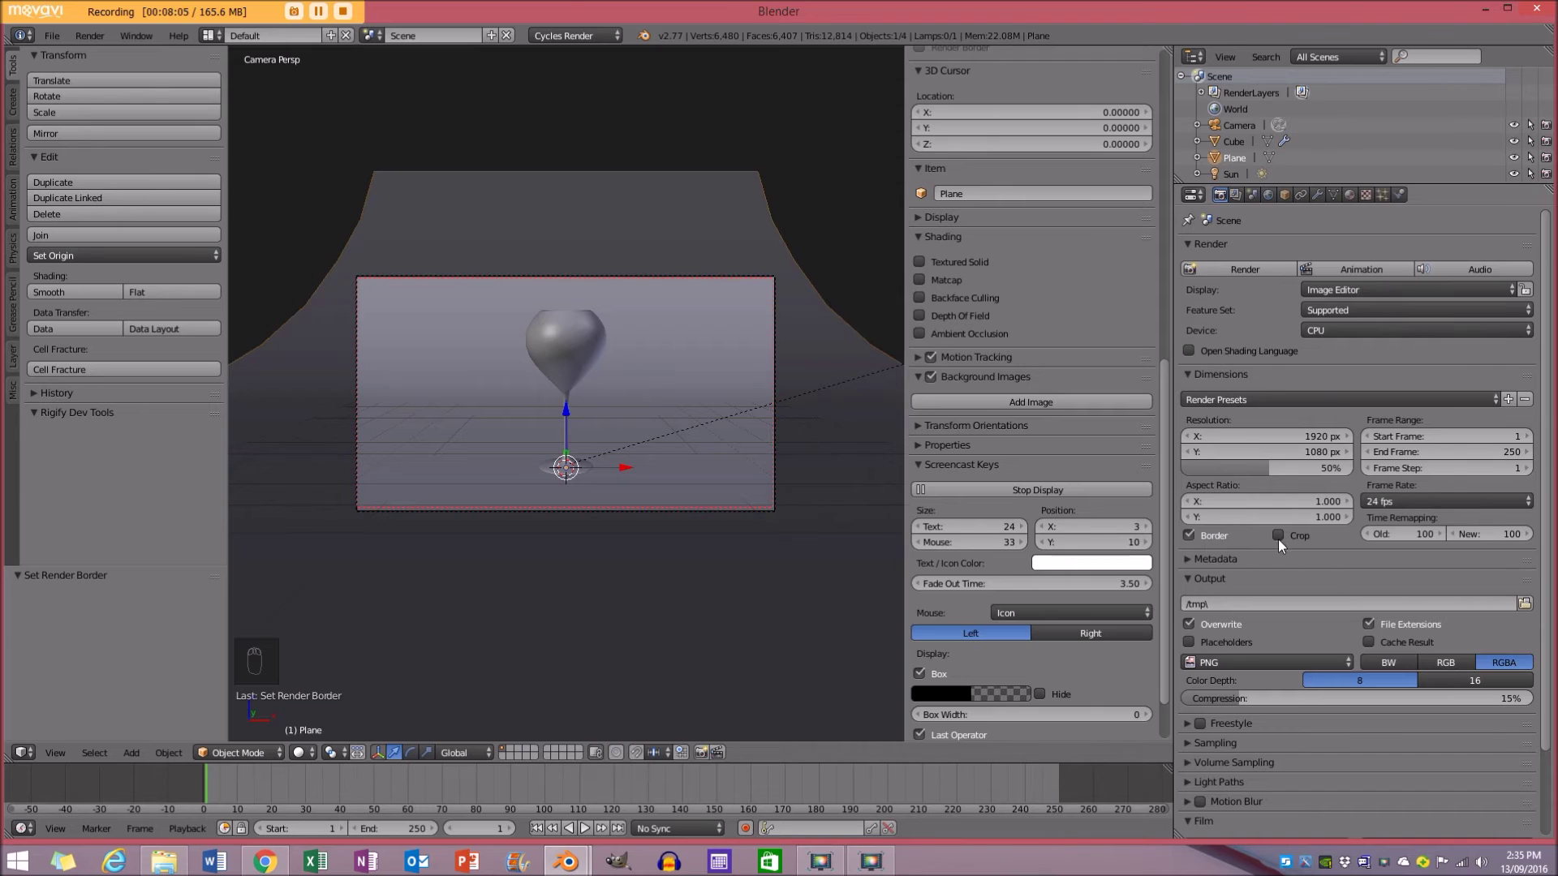
{"action": "key", "text": "shift+z"}
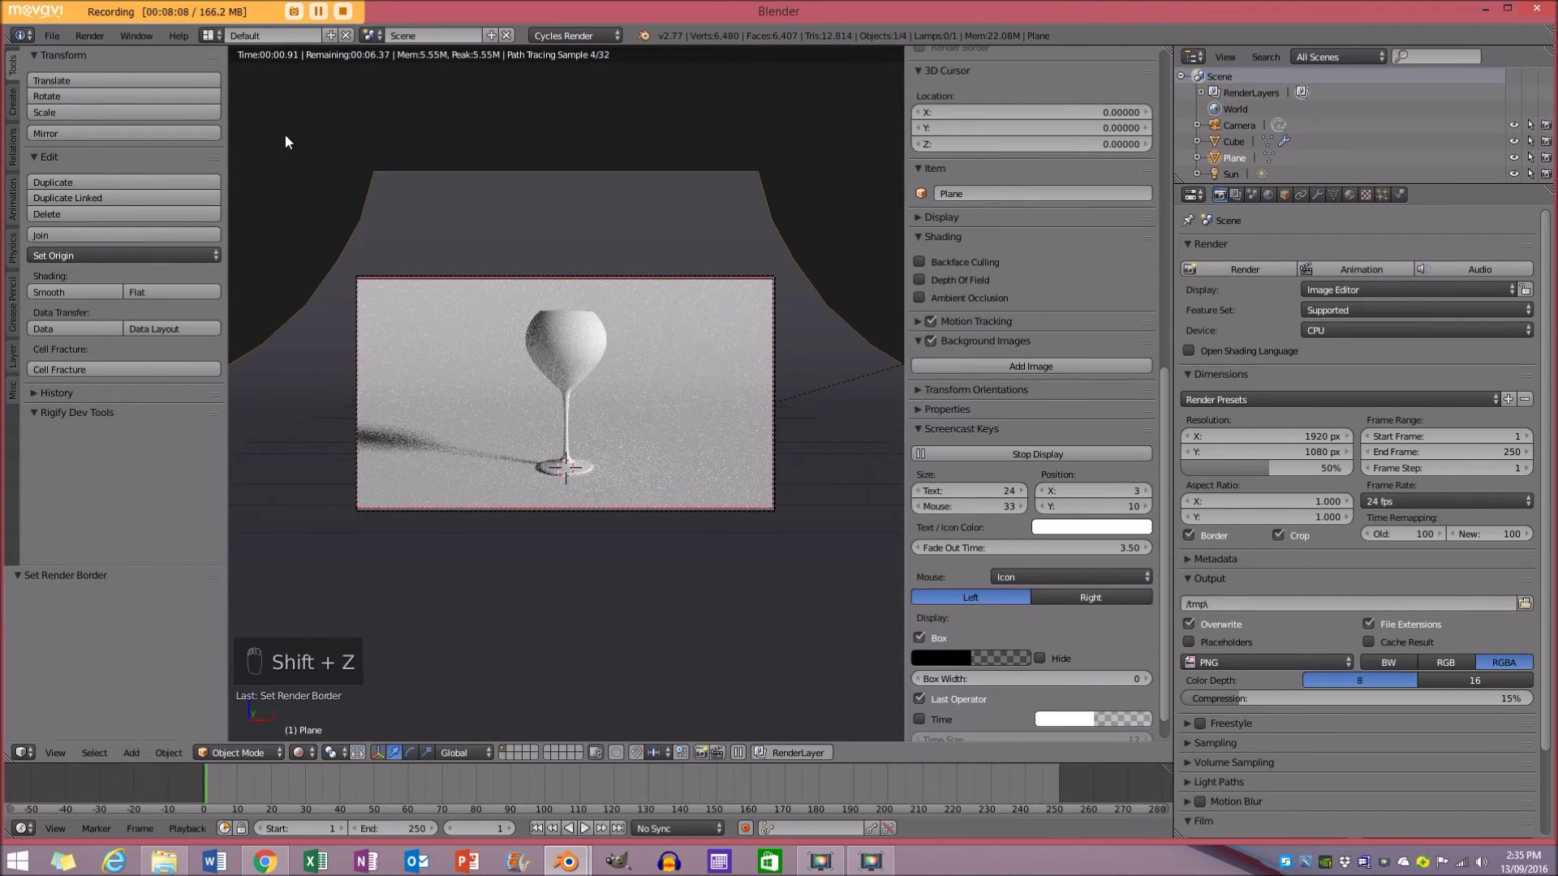
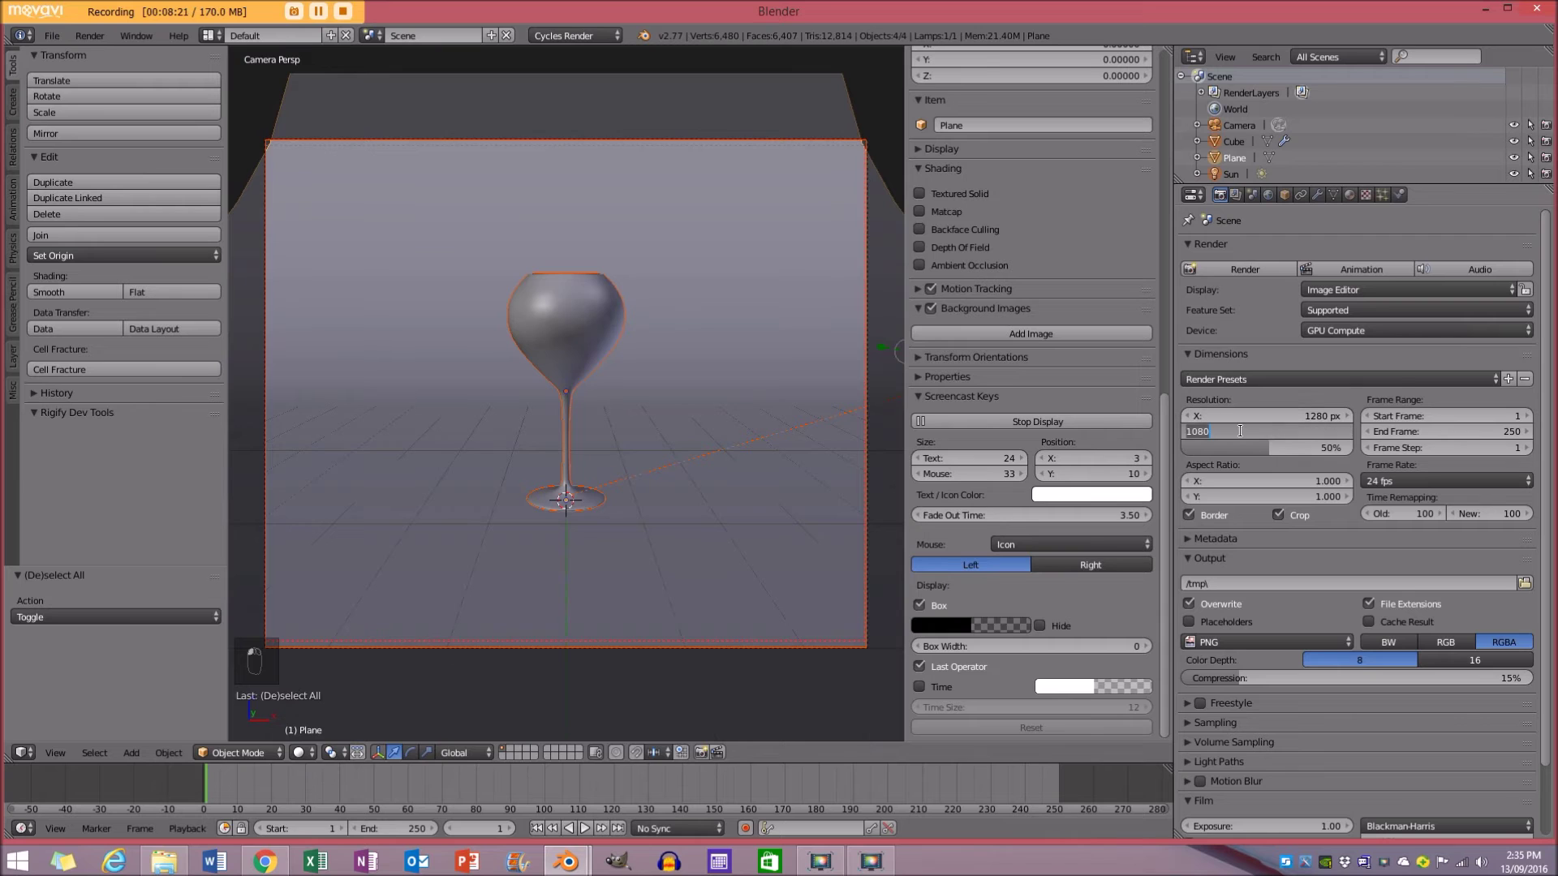
Set GPU compute at 1280×720 100% with 130 preview samples and check the rendered preview.
{"action": "left_click_drag", "start_coordinate": [1247, 436], "coordinate": [1227, 650]}
{"action": "left_click_drag", "start_coordinate": [1226, 650], "coordinate": [1279, 271]}
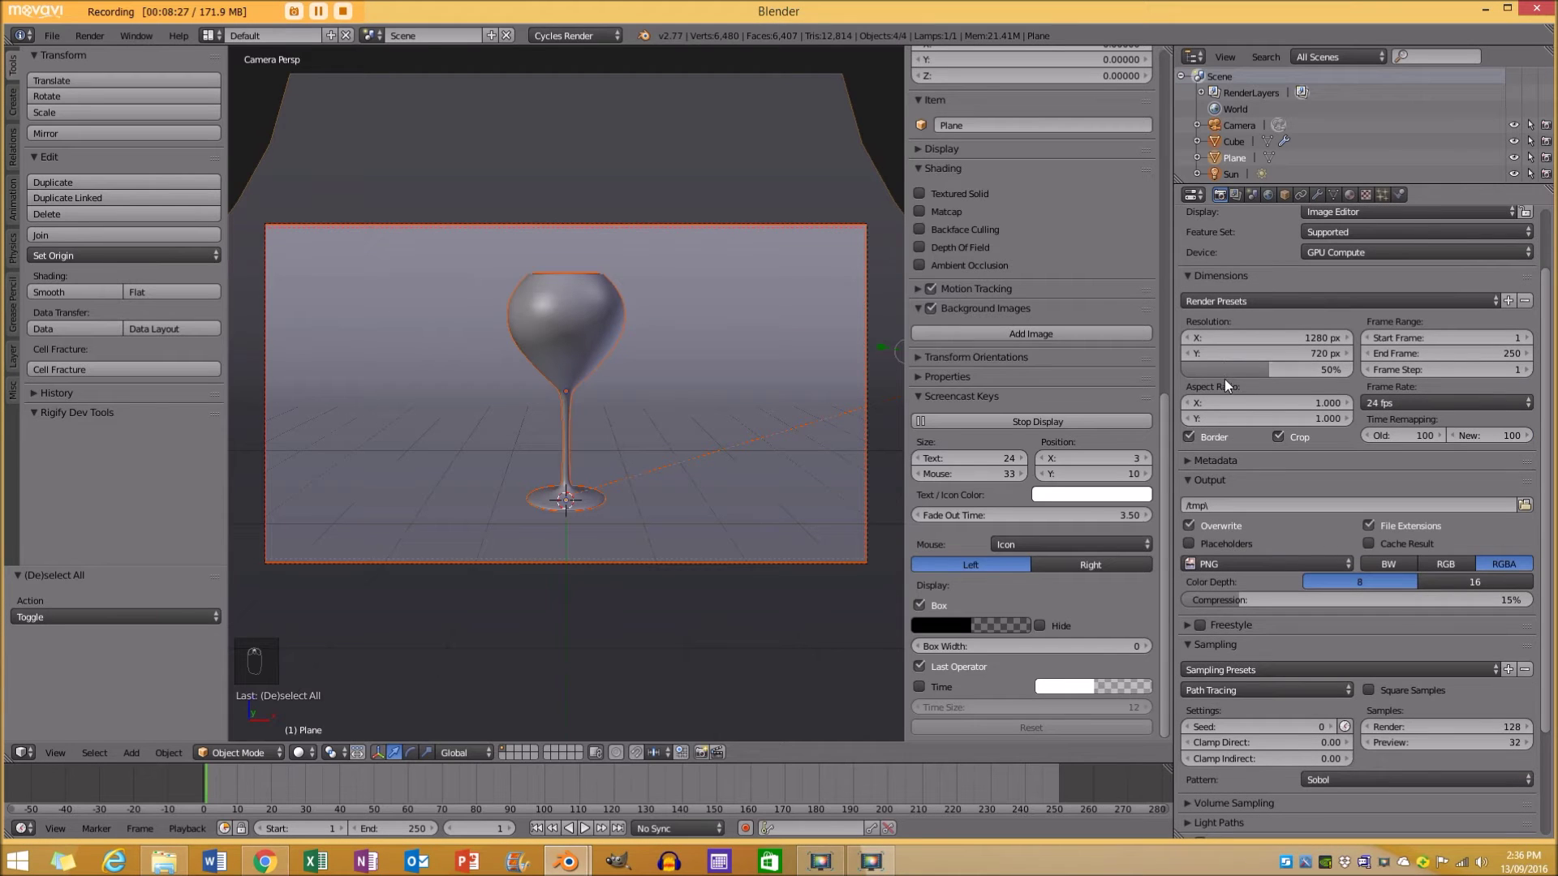
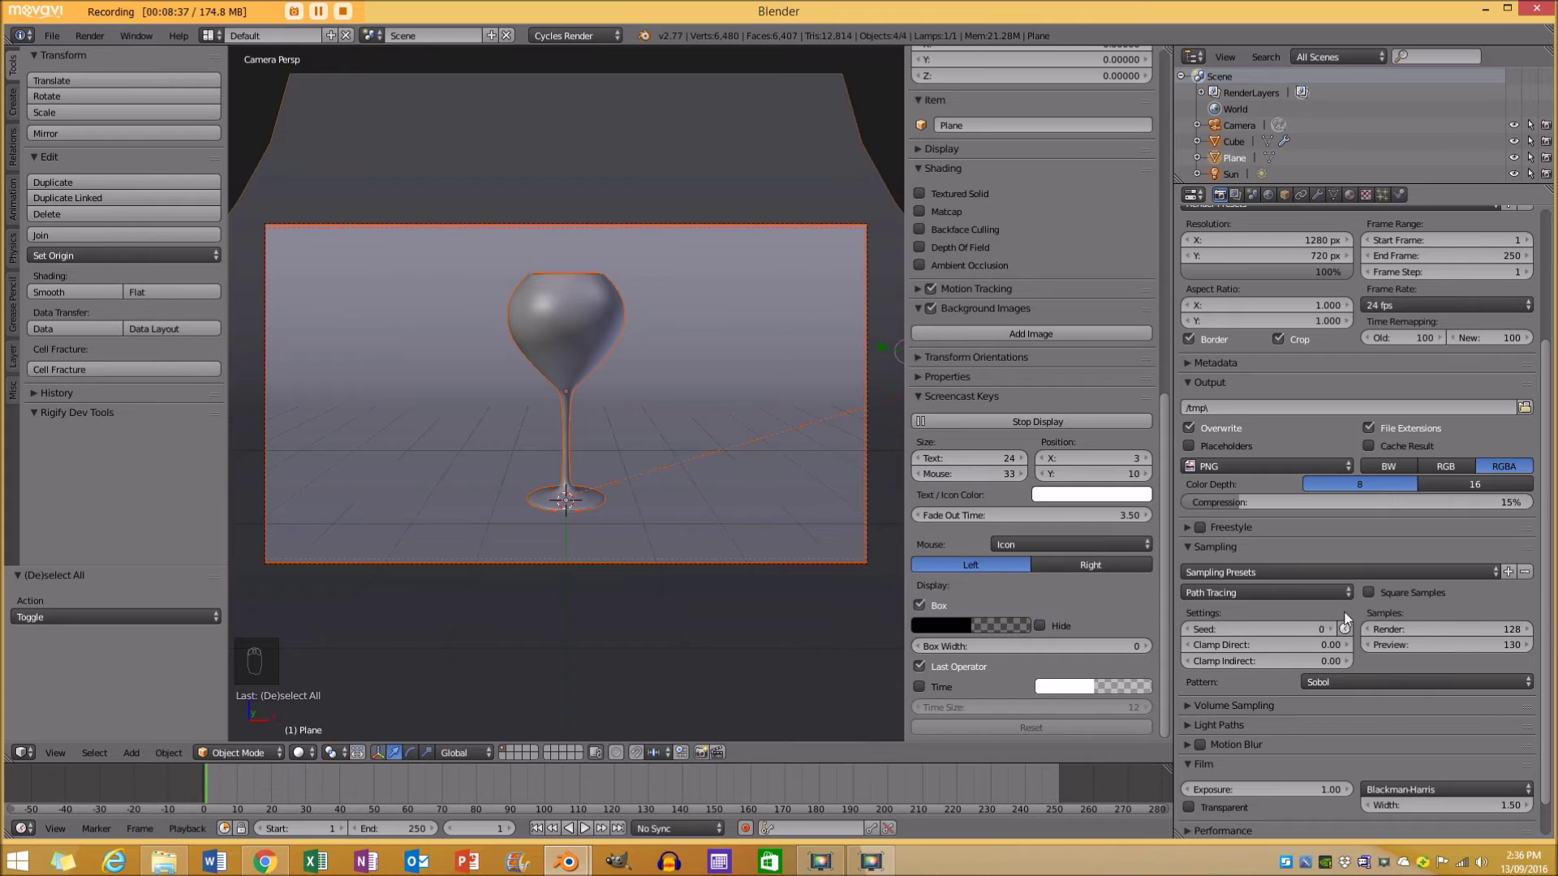
{"action": "key", "text": "a"}
{"action": "key", "text": "shift+z"}
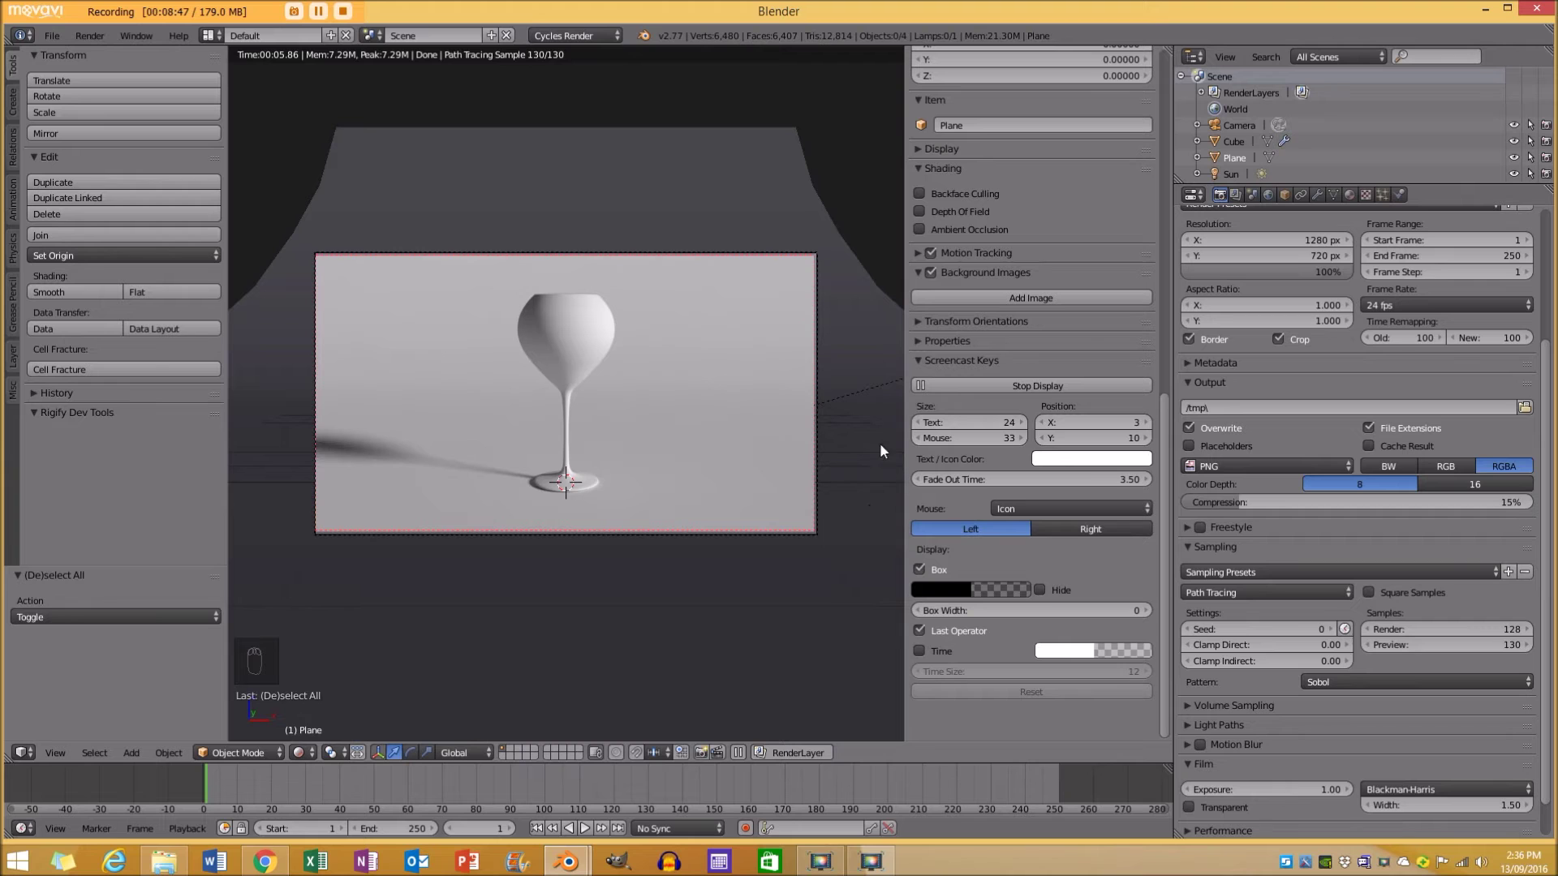
{"action": "key", "text": "n"}
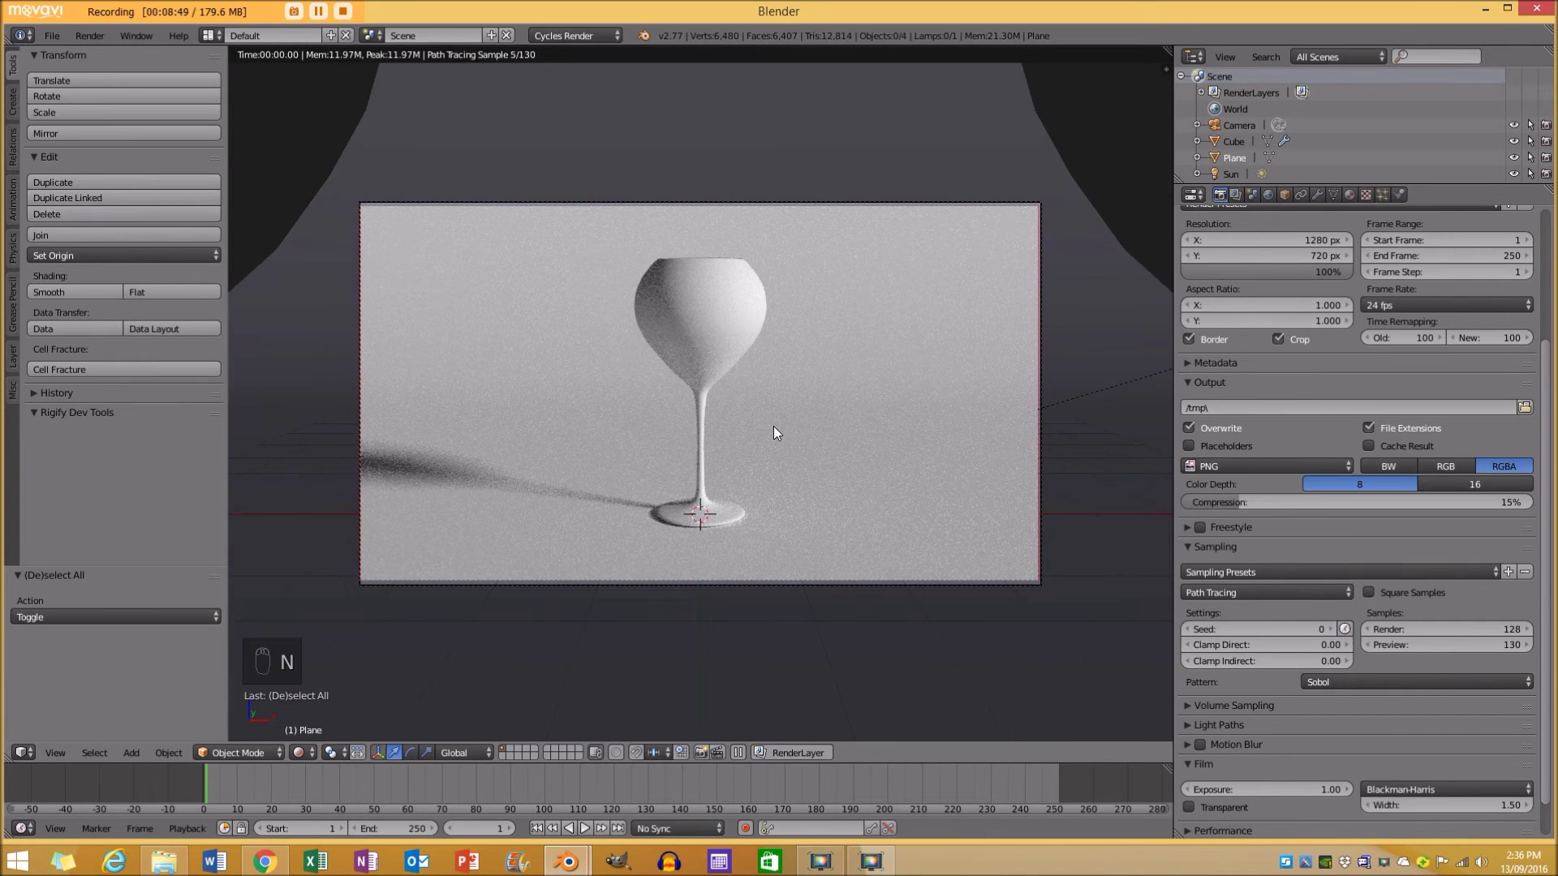
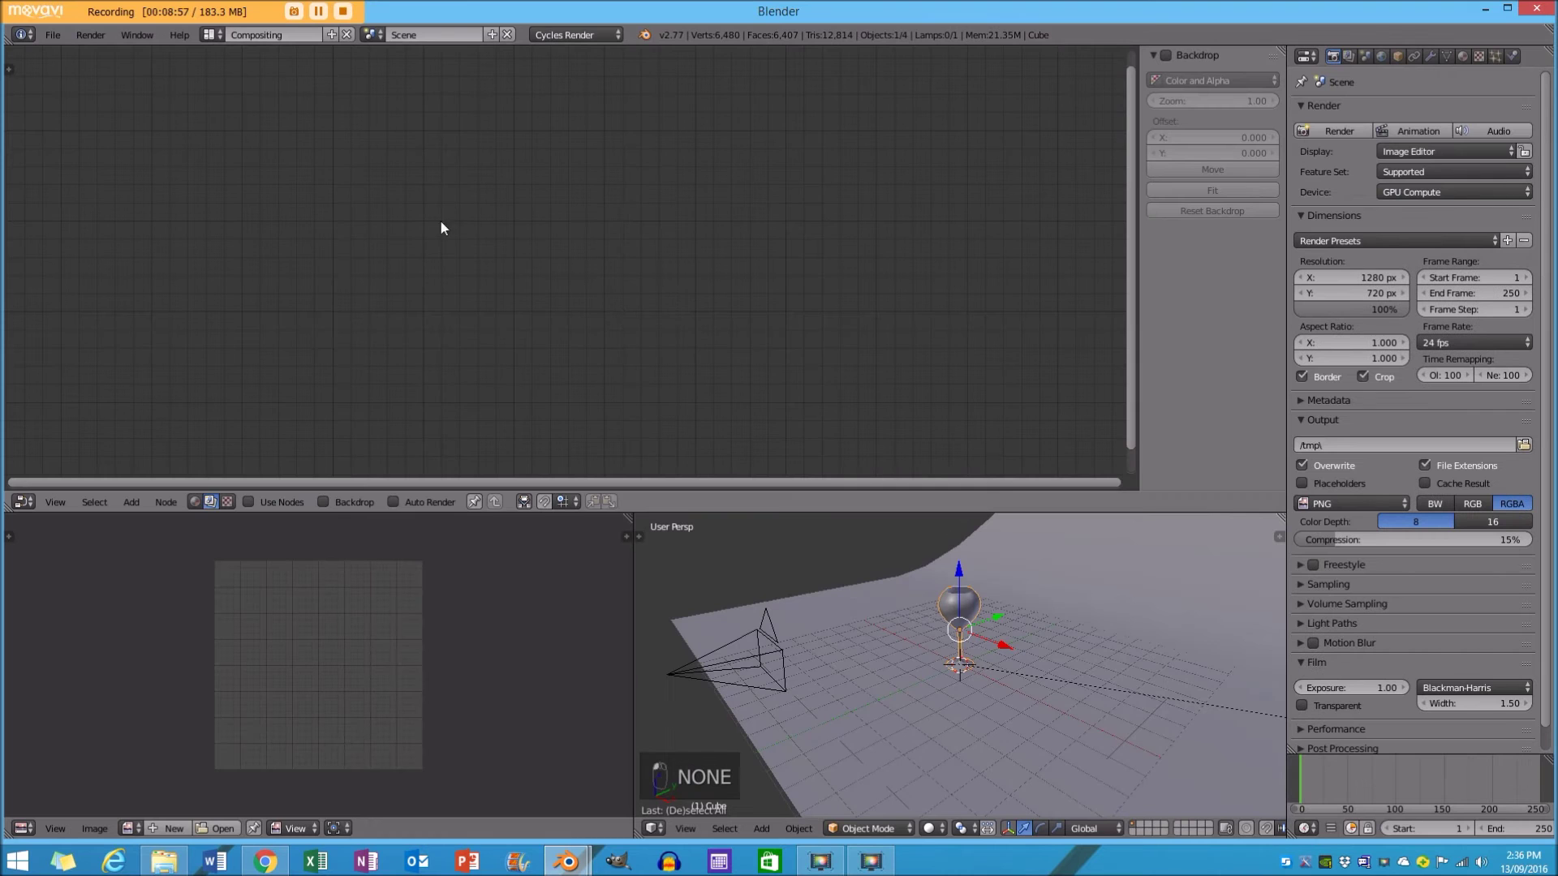
Create a material named Glass and swap its Diffuse BSDF for a Glass BSDF feeding the output.
{"action": "left_click_drag", "start_coordinate": [968, 682], "coordinate": [998, 651]}
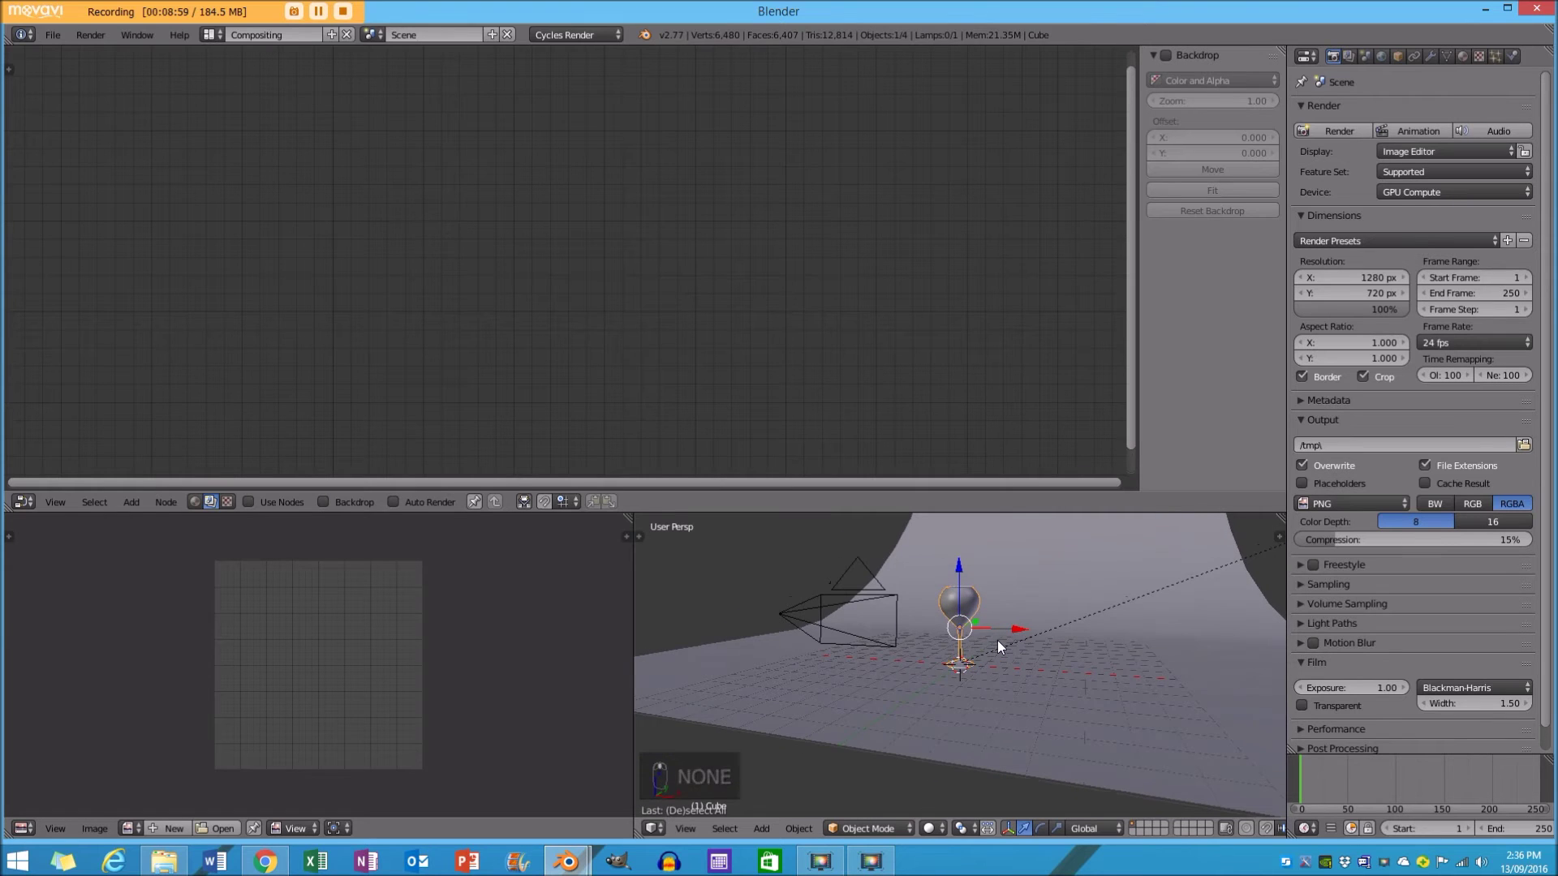
{"action": "key", "text": "KP_0"}
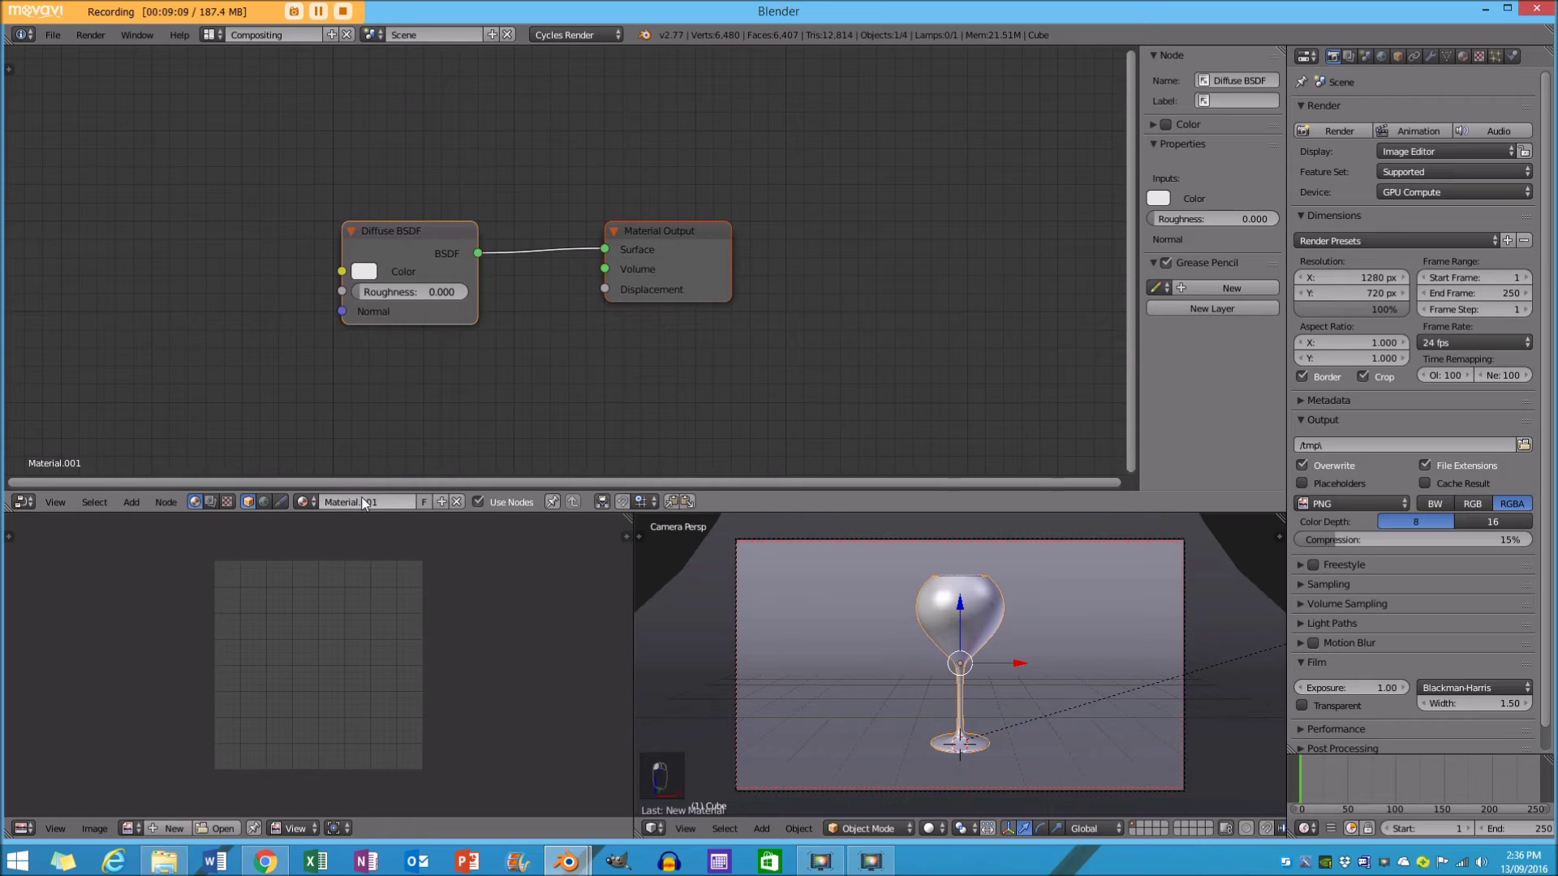
{"action": "key", "text": "s"}
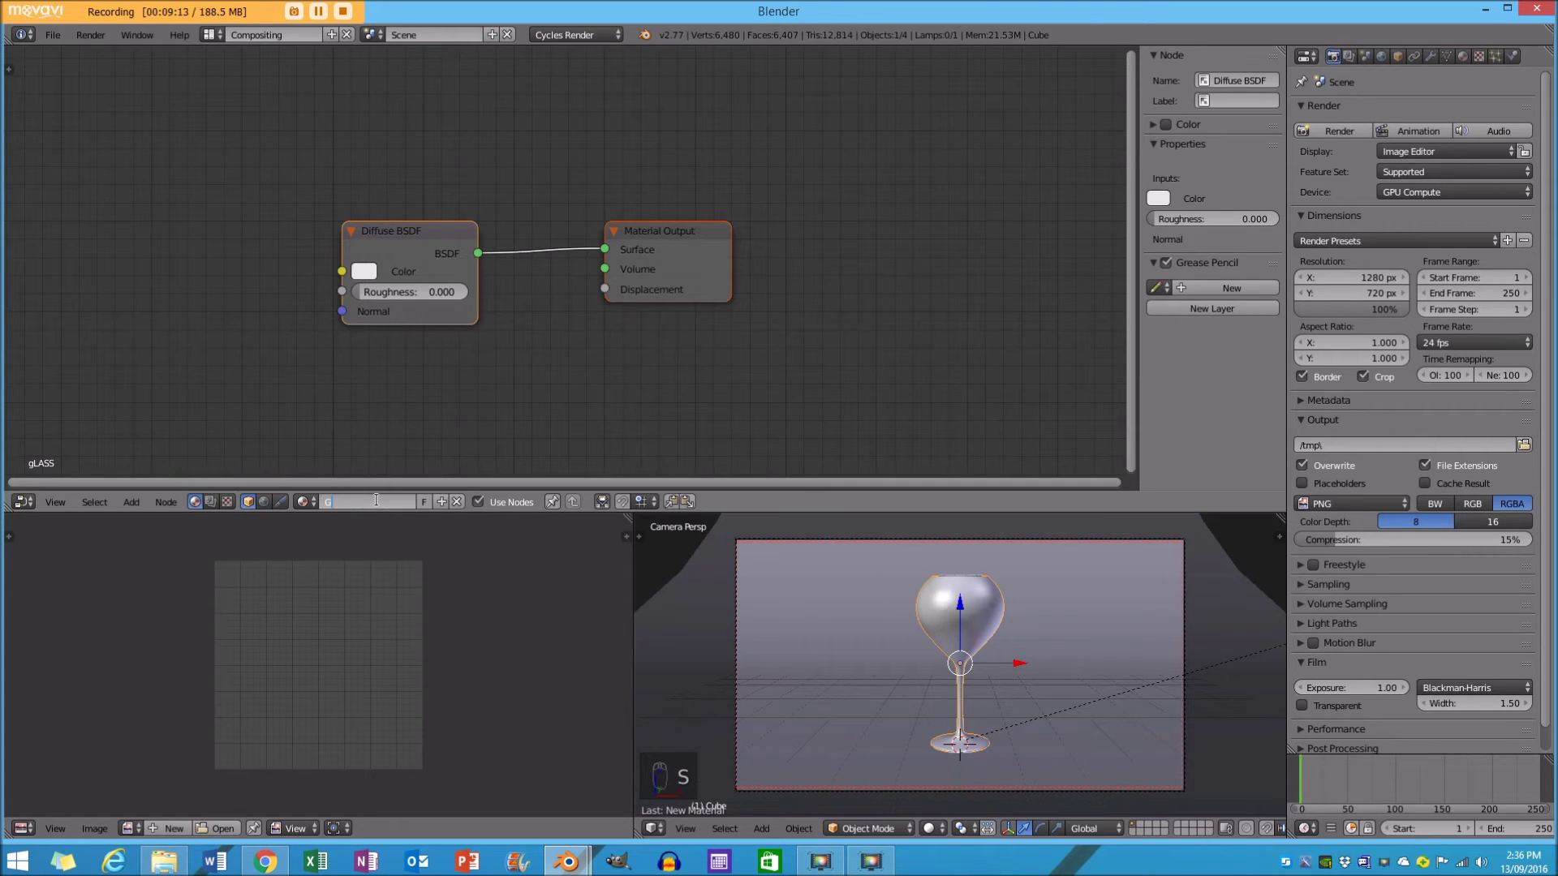
{"action": "key", "text": "s"}
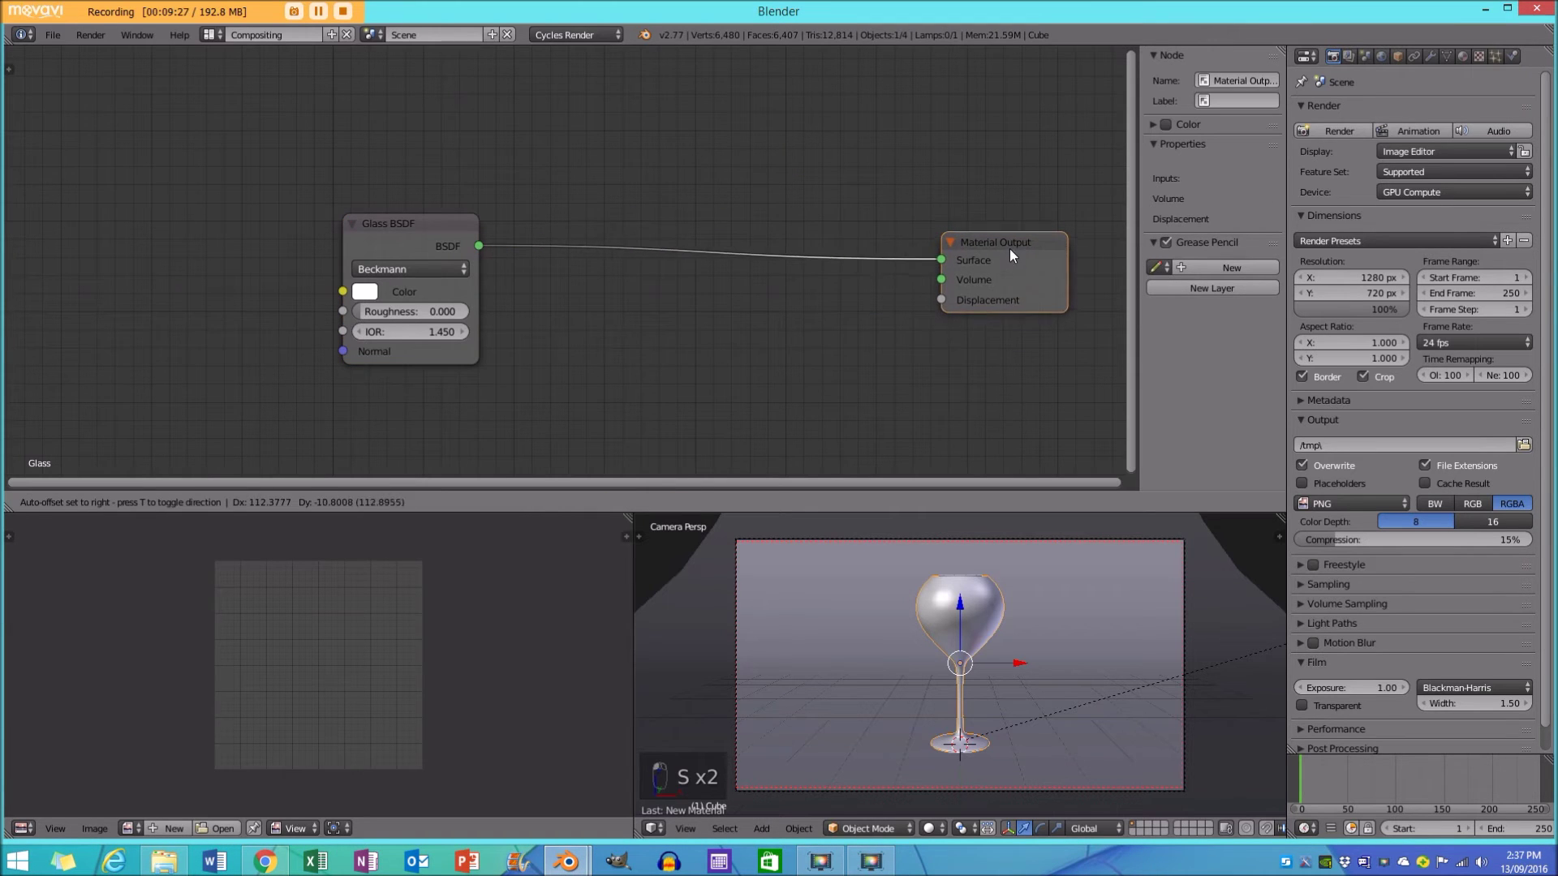
Preview the glass material and return to the Default layout.
{"action": "key", "text": "shift+z"}
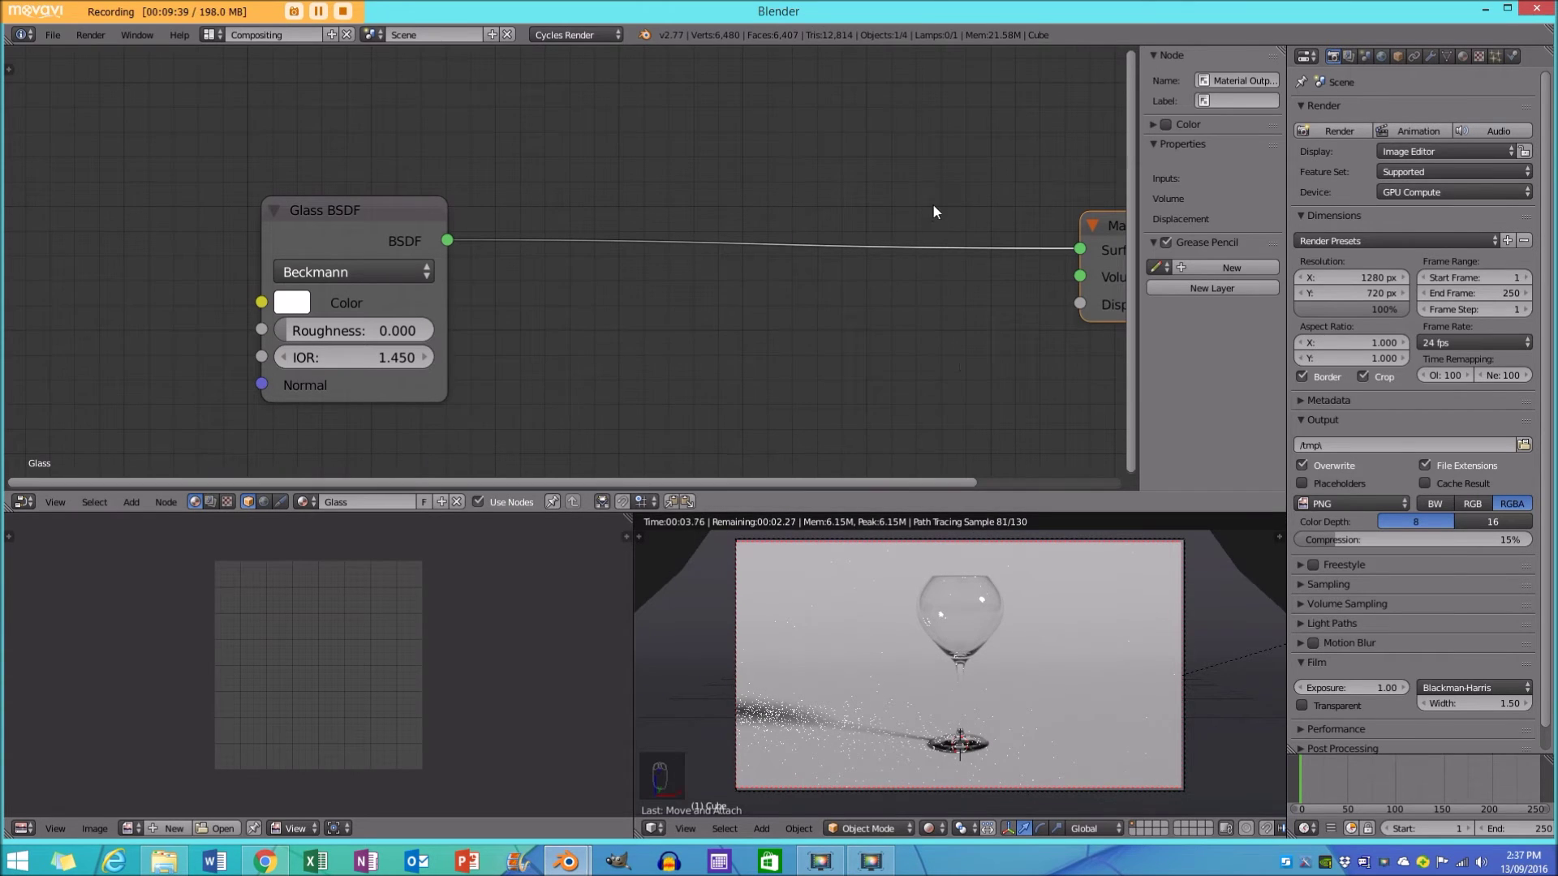
{"action": "left_click", "coordinate": [1043, 677]}
{"action": "key", "text": "z"}
{"action": "key", "text": "z"}
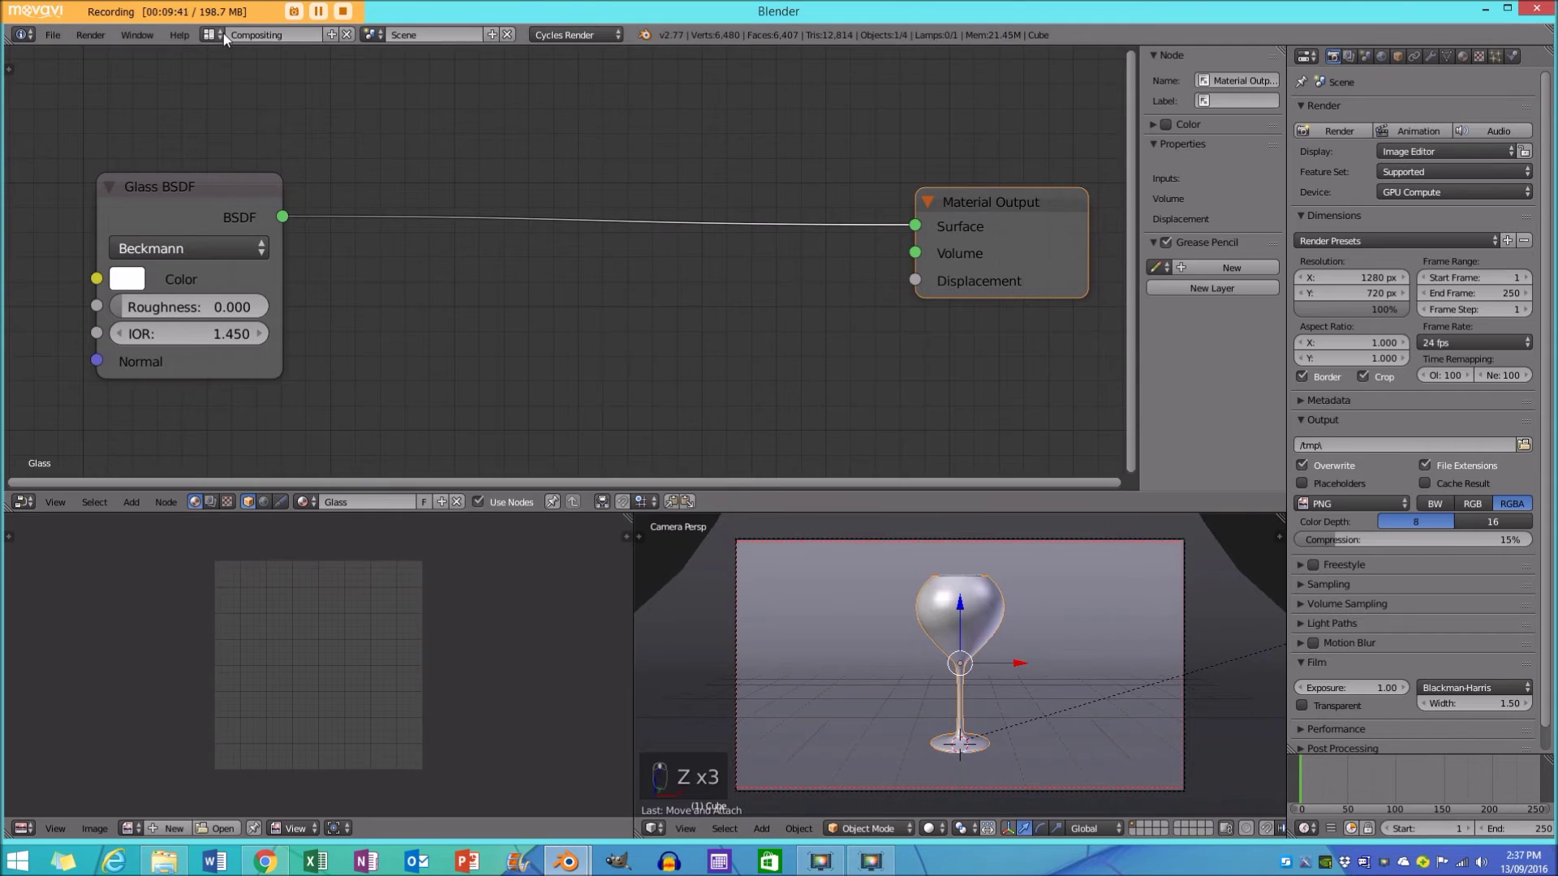
Scale the wine glass up in camera view and preview it rendered.
{"action": "key", "text": "KP_0"}
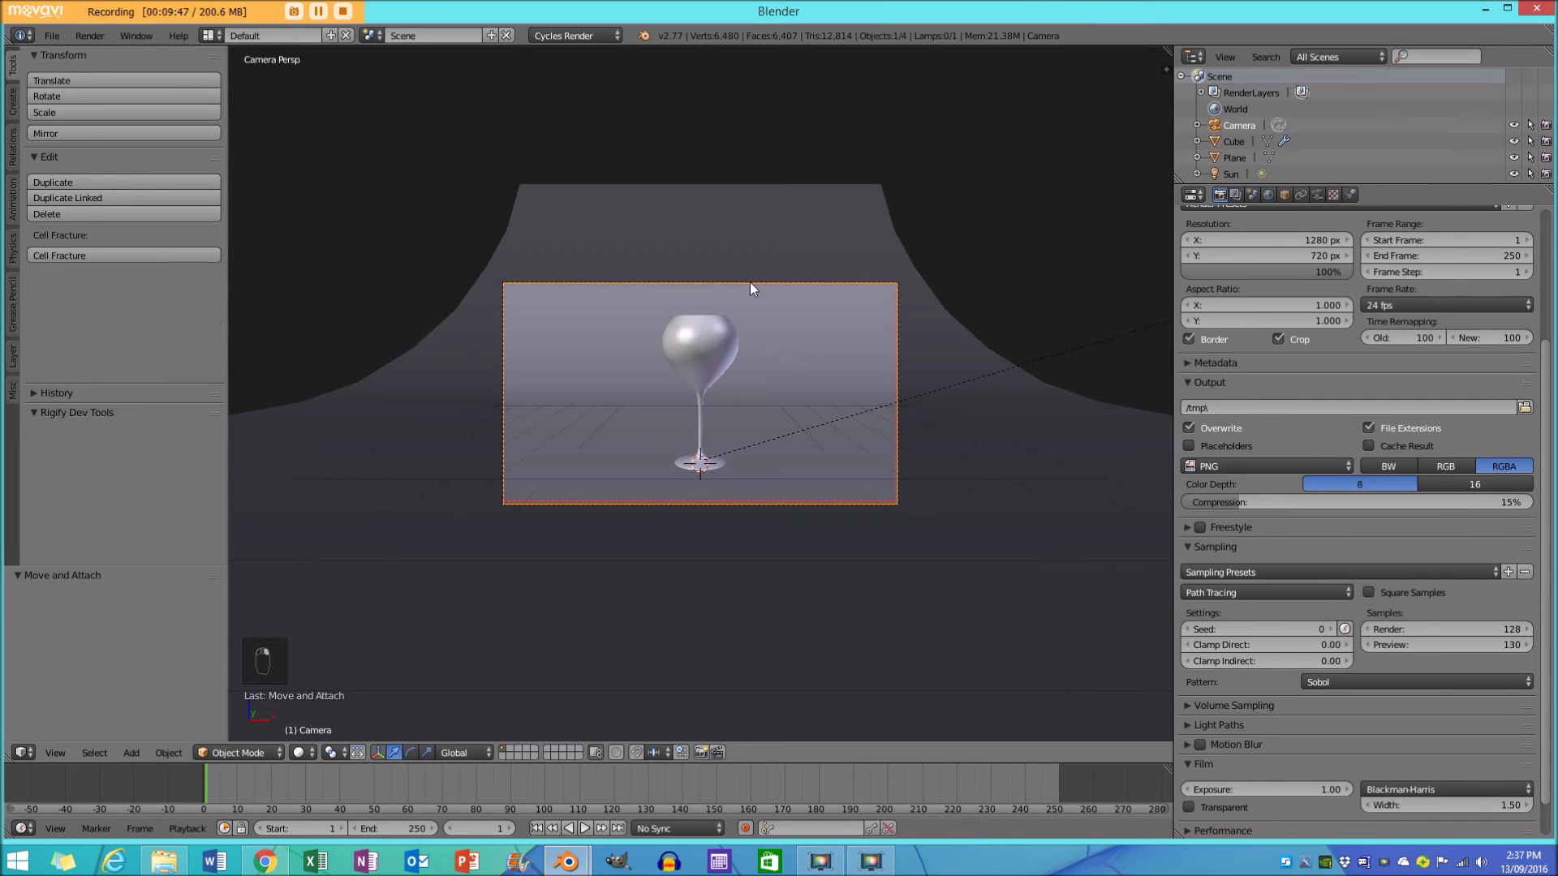
{"action": "key", "text": "g"}
{"action": "left_click_drag", "start_coordinate": [765, 373], "coordinate": [771, 337]}
{"action": "key", "text": "g"}
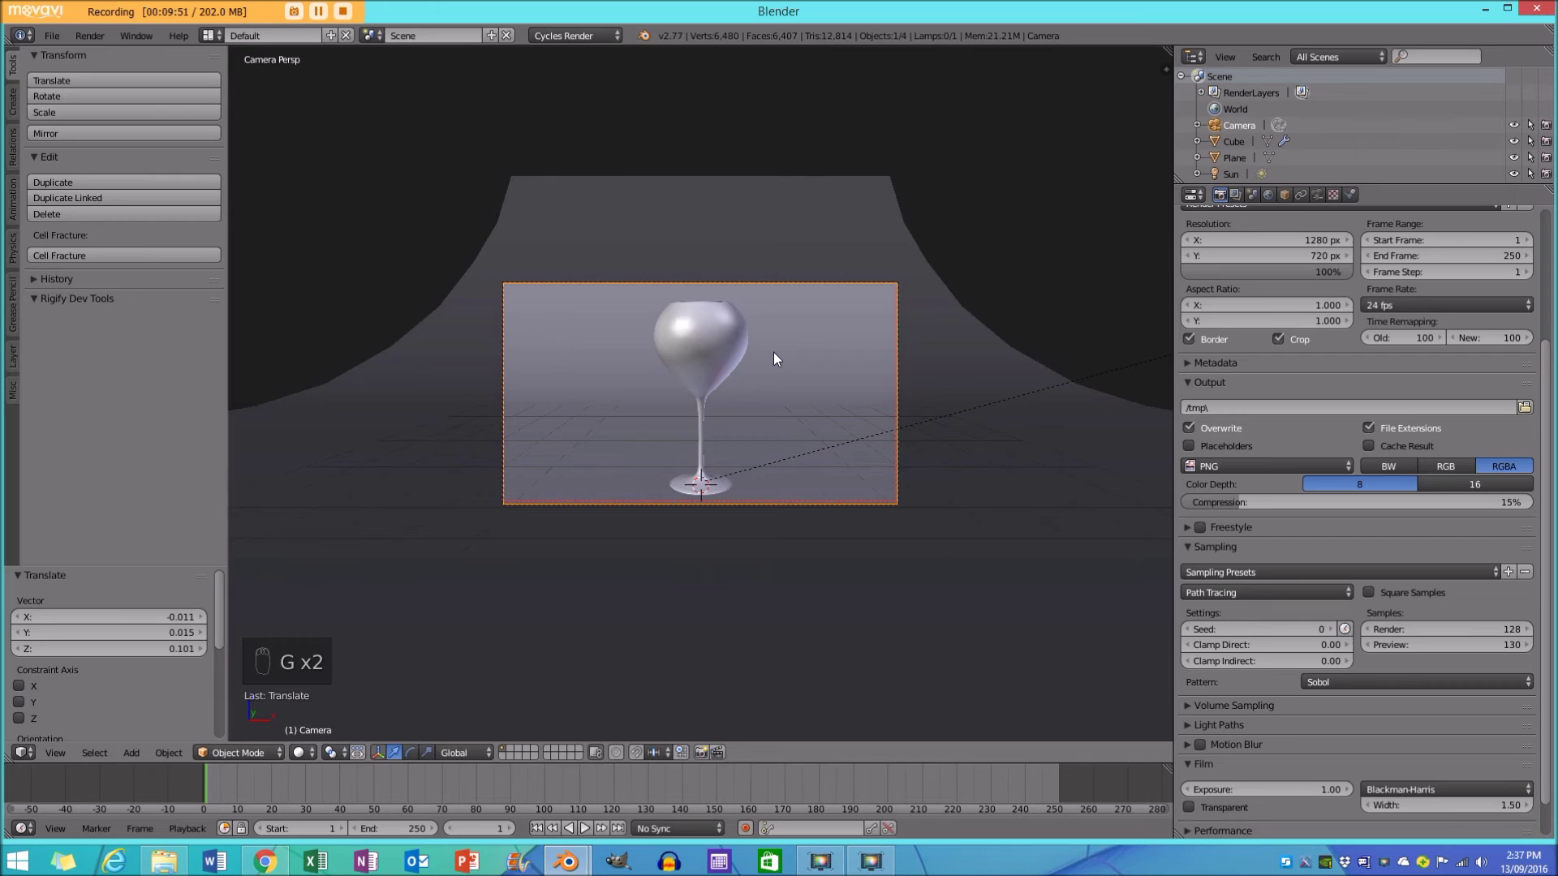
{"action": "key", "text": "shift+z"}
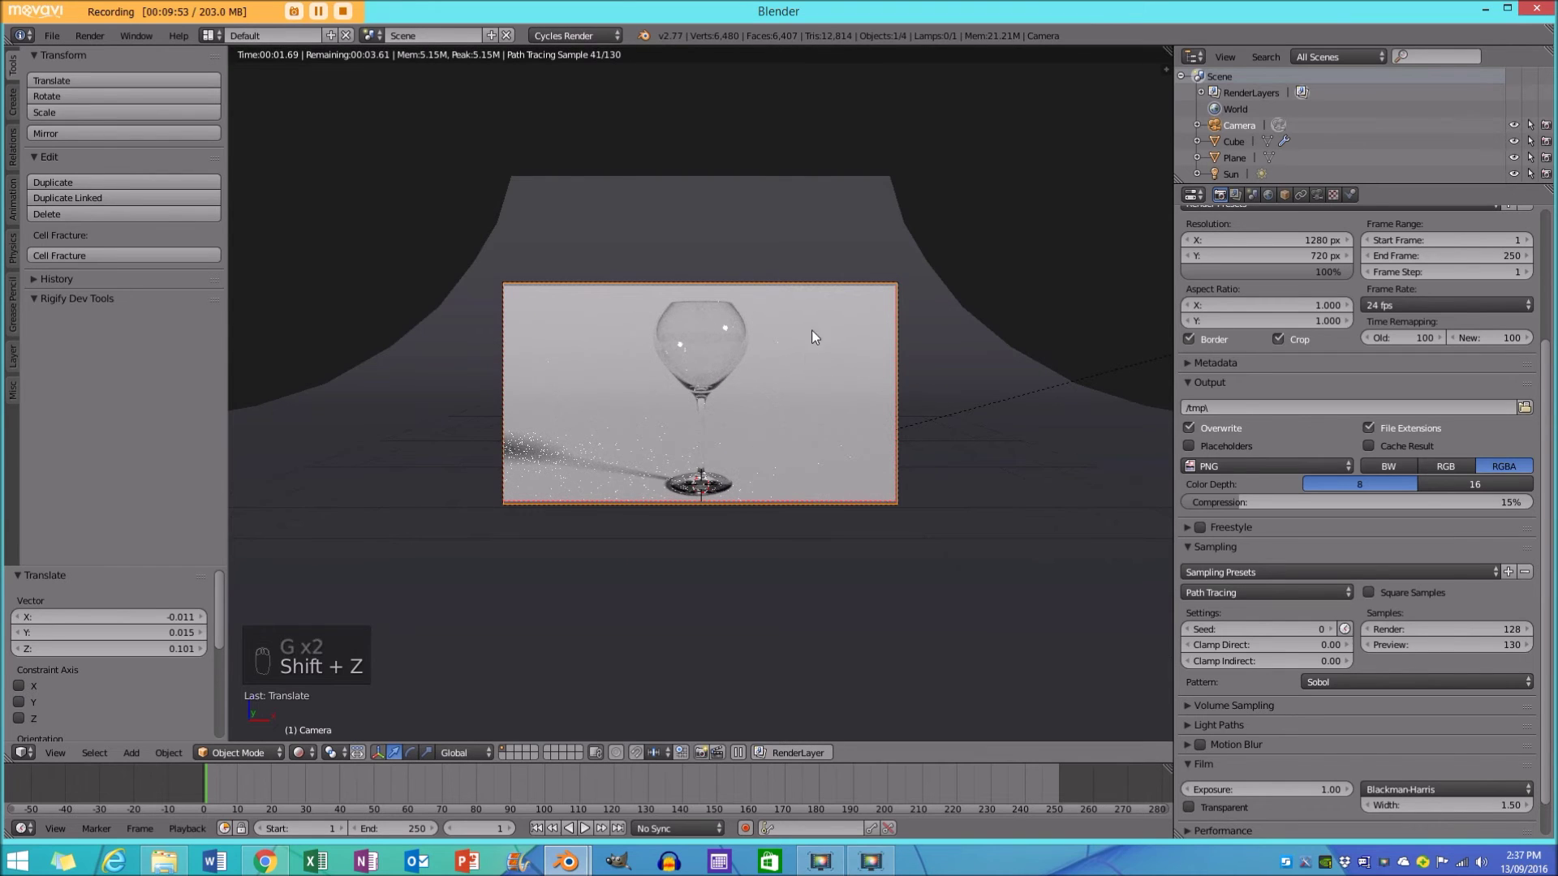
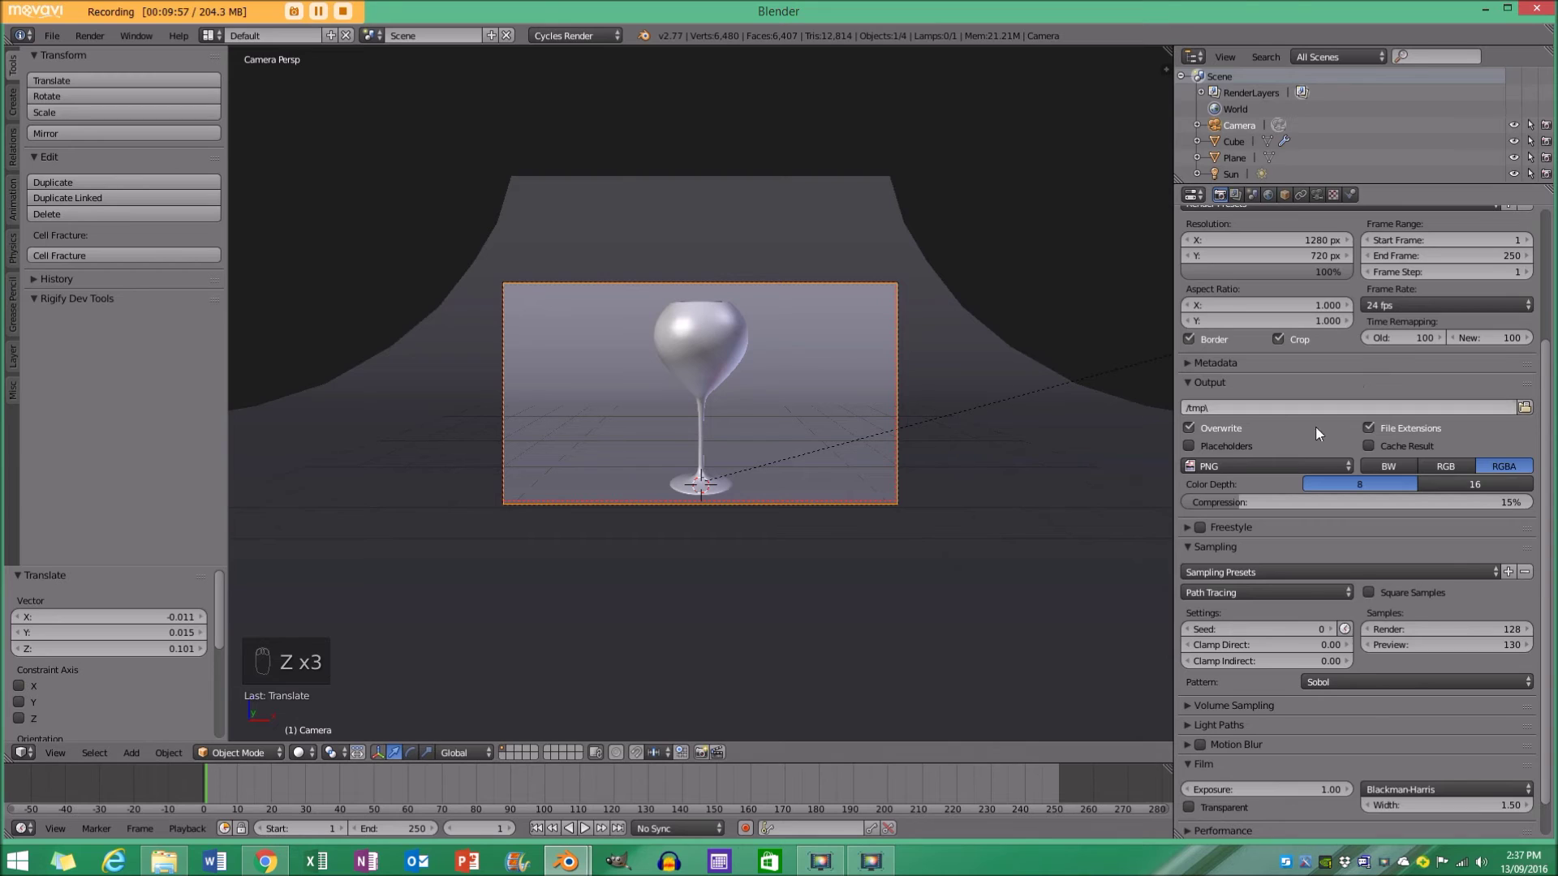
Set Clamp Direct and Clamp Indirect to 4.00 and lighten the world background grey.
{"action": "left_click_drag", "start_coordinate": [1350, 521], "coordinate": [1179, 178]}
{"action": "left_click_drag", "start_coordinate": [1259, 706], "coordinate": [1210, 589]}
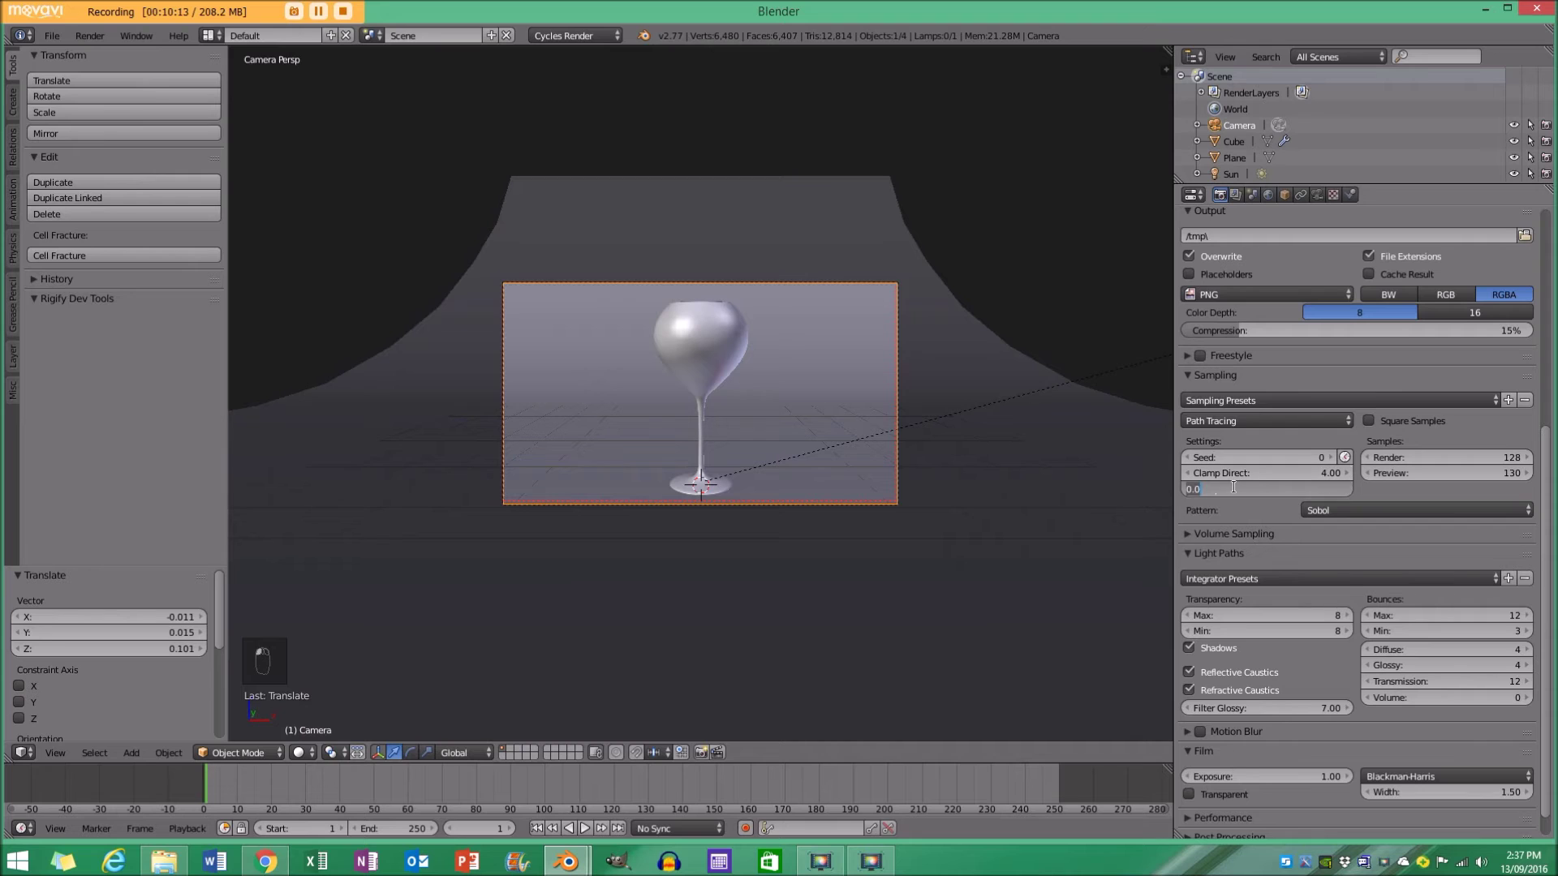
{"action": "key", "text": "shift+z"}
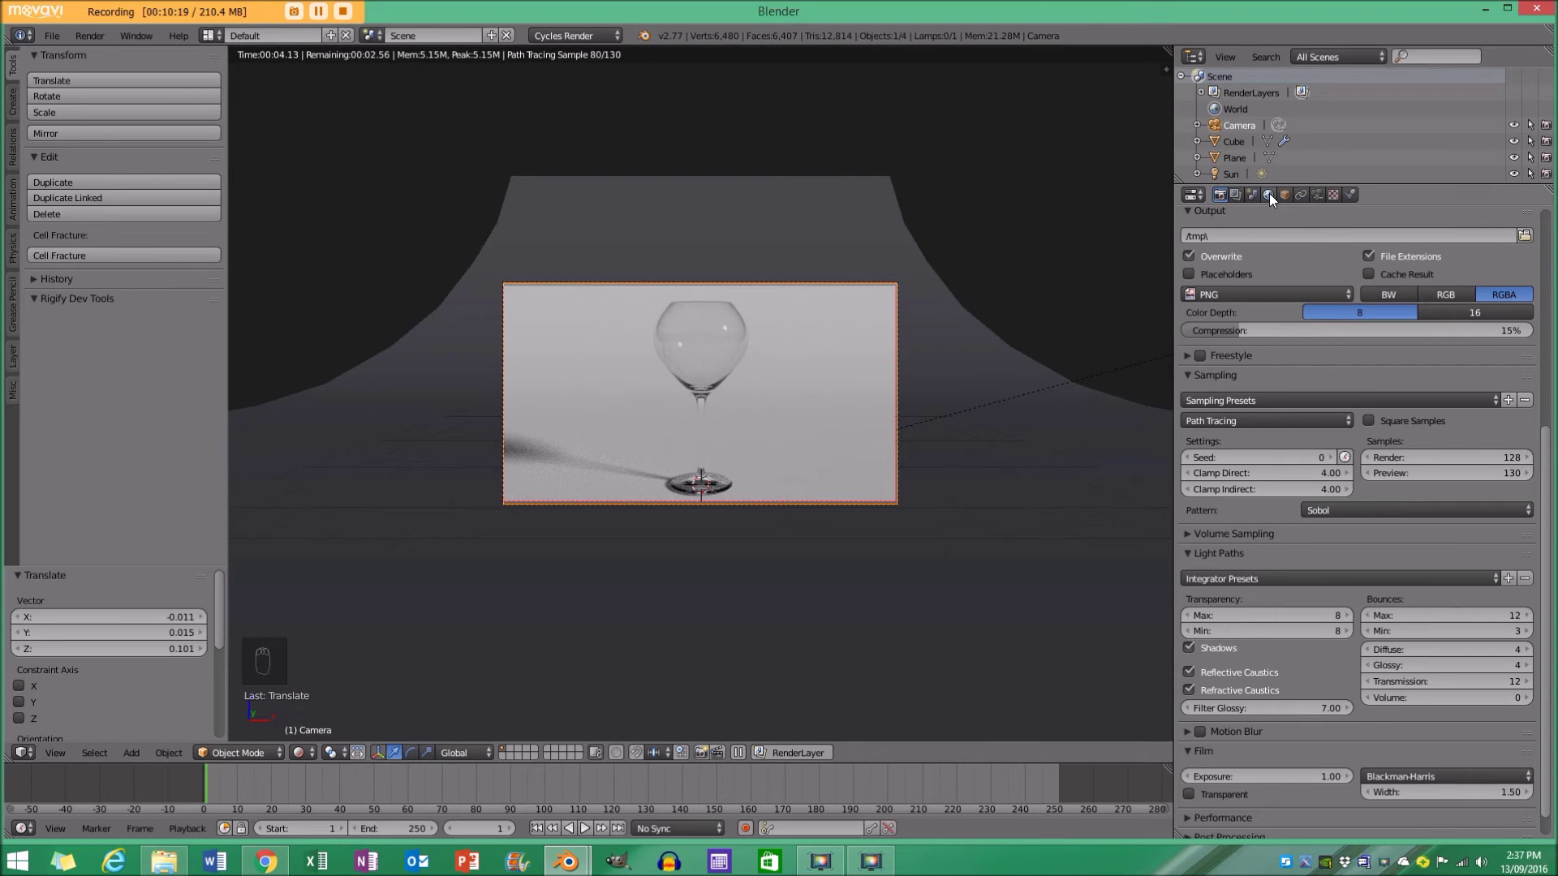
{"action": "left_click_drag", "start_coordinate": [1274, 198], "coordinate": [1244, 411]}
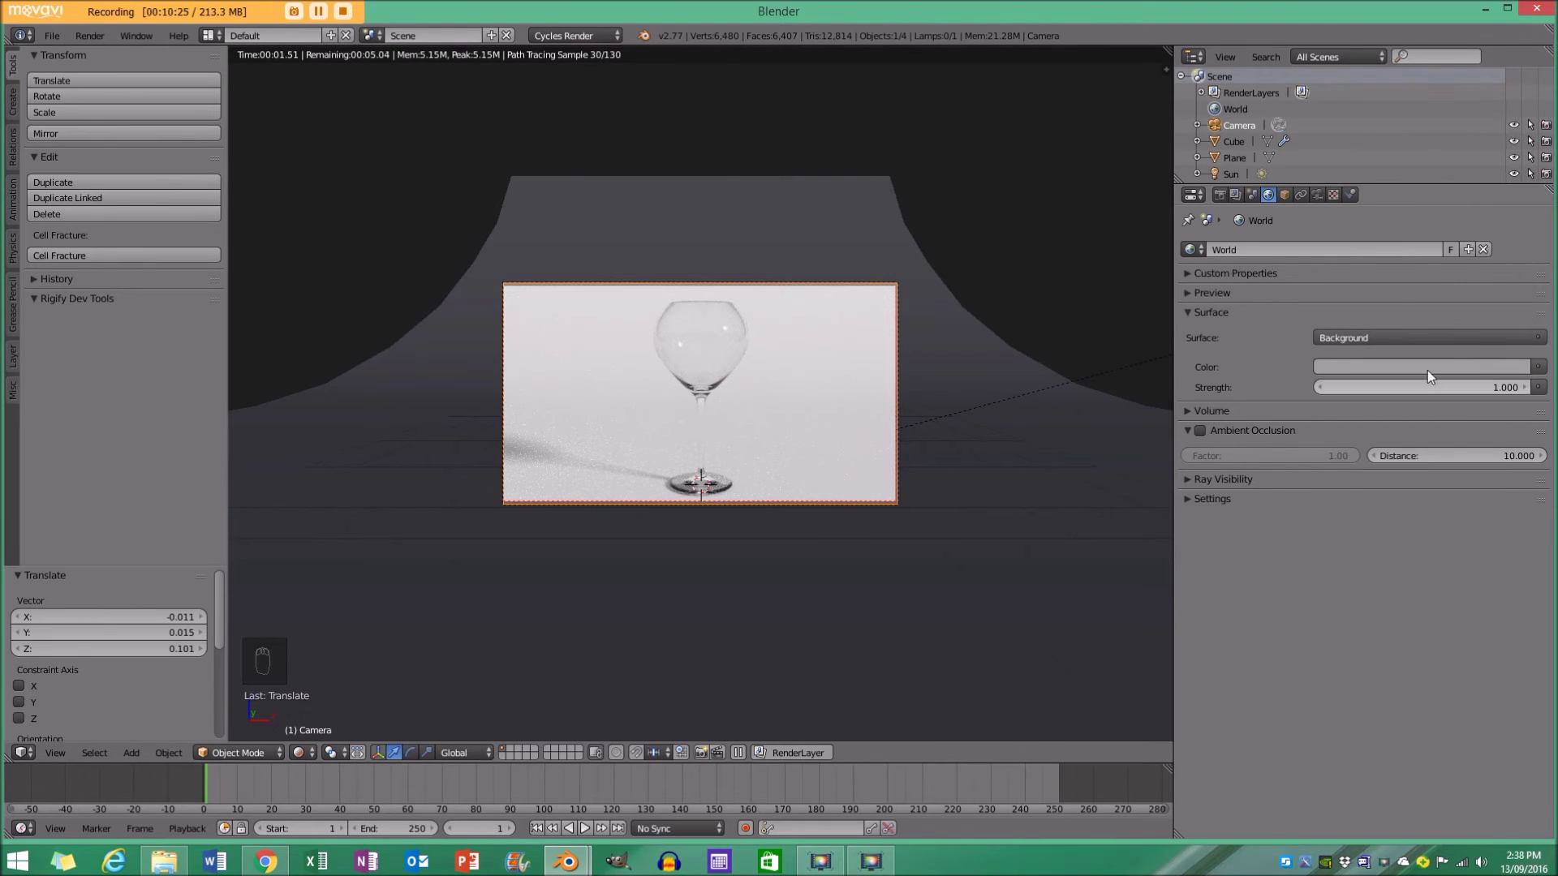
{"action": "left_click_drag", "start_coordinate": [1434, 371], "coordinate": [1523, 171]}
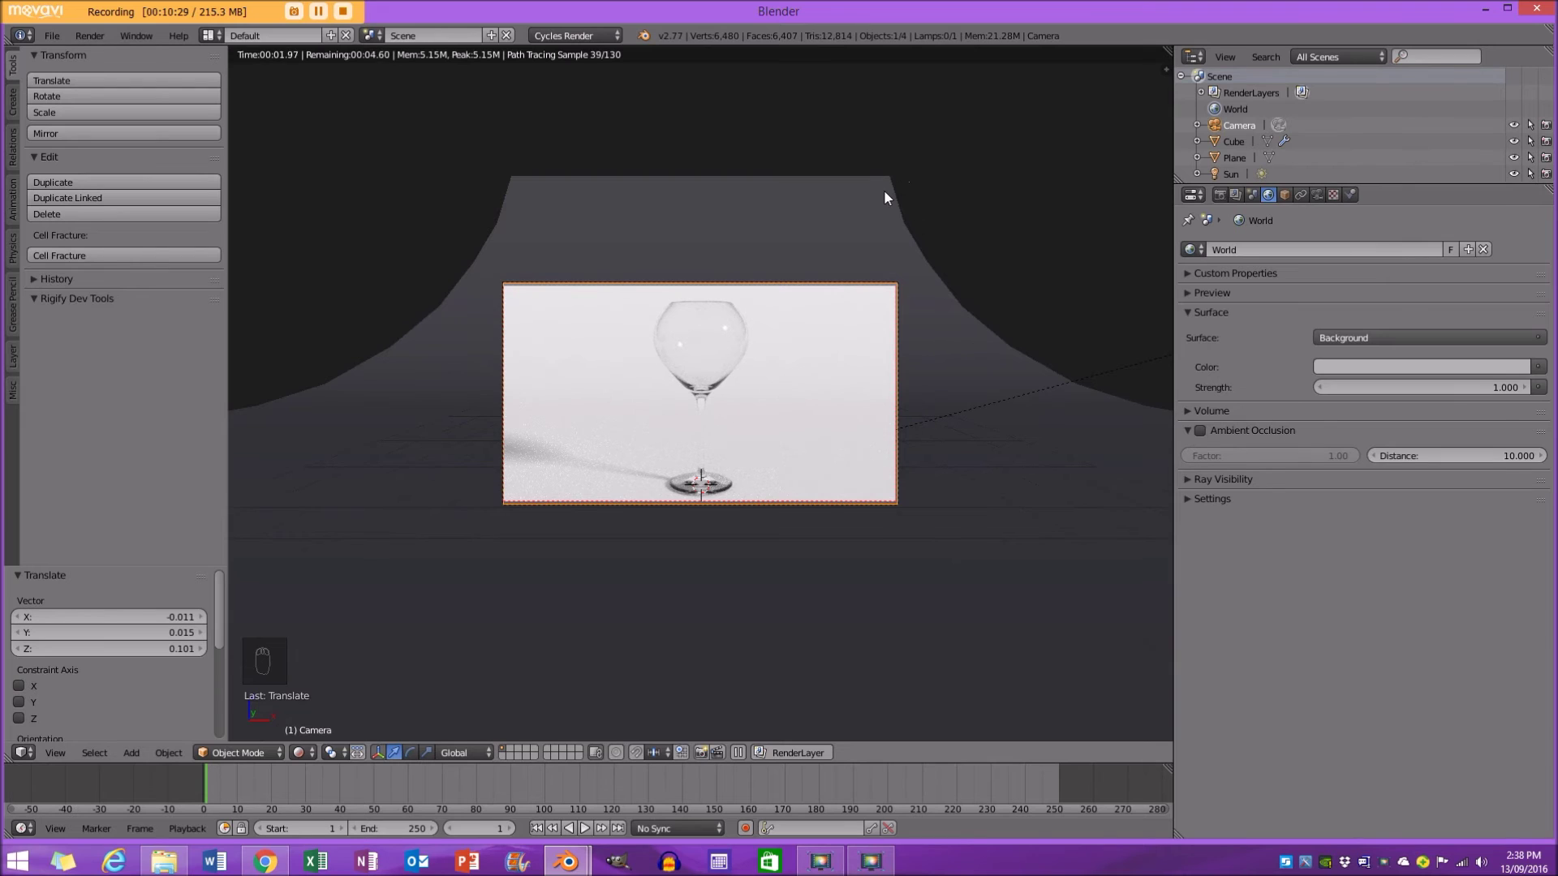
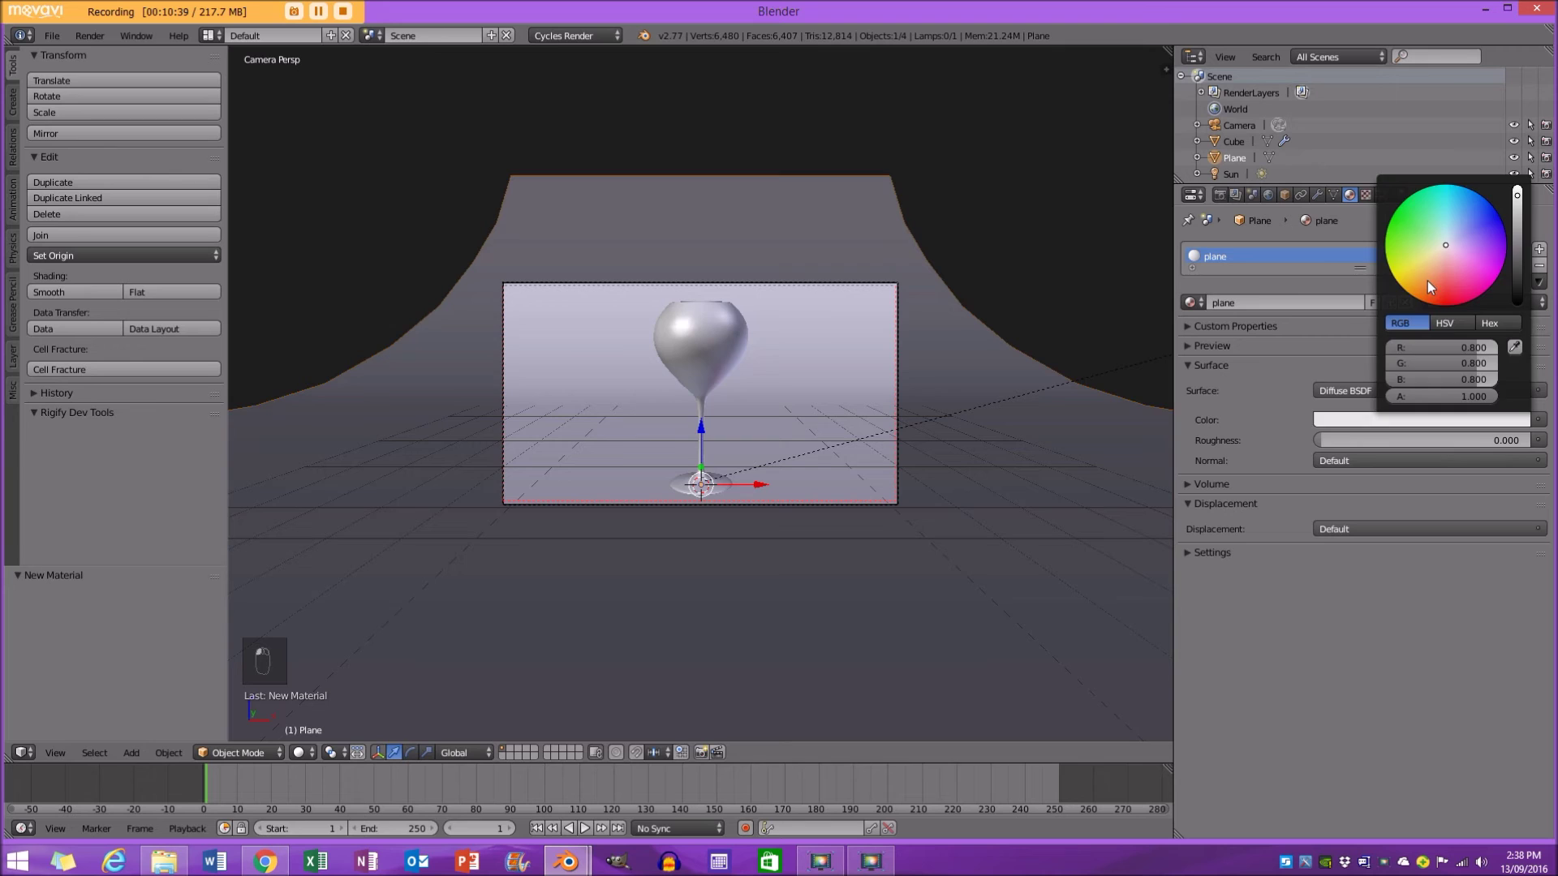
Tune the backdrop's diffuse colour to orange (R 0.800, G 0.431, B 0.088) in the rendered preview.
{"action": "key", "text": "shift+z"}
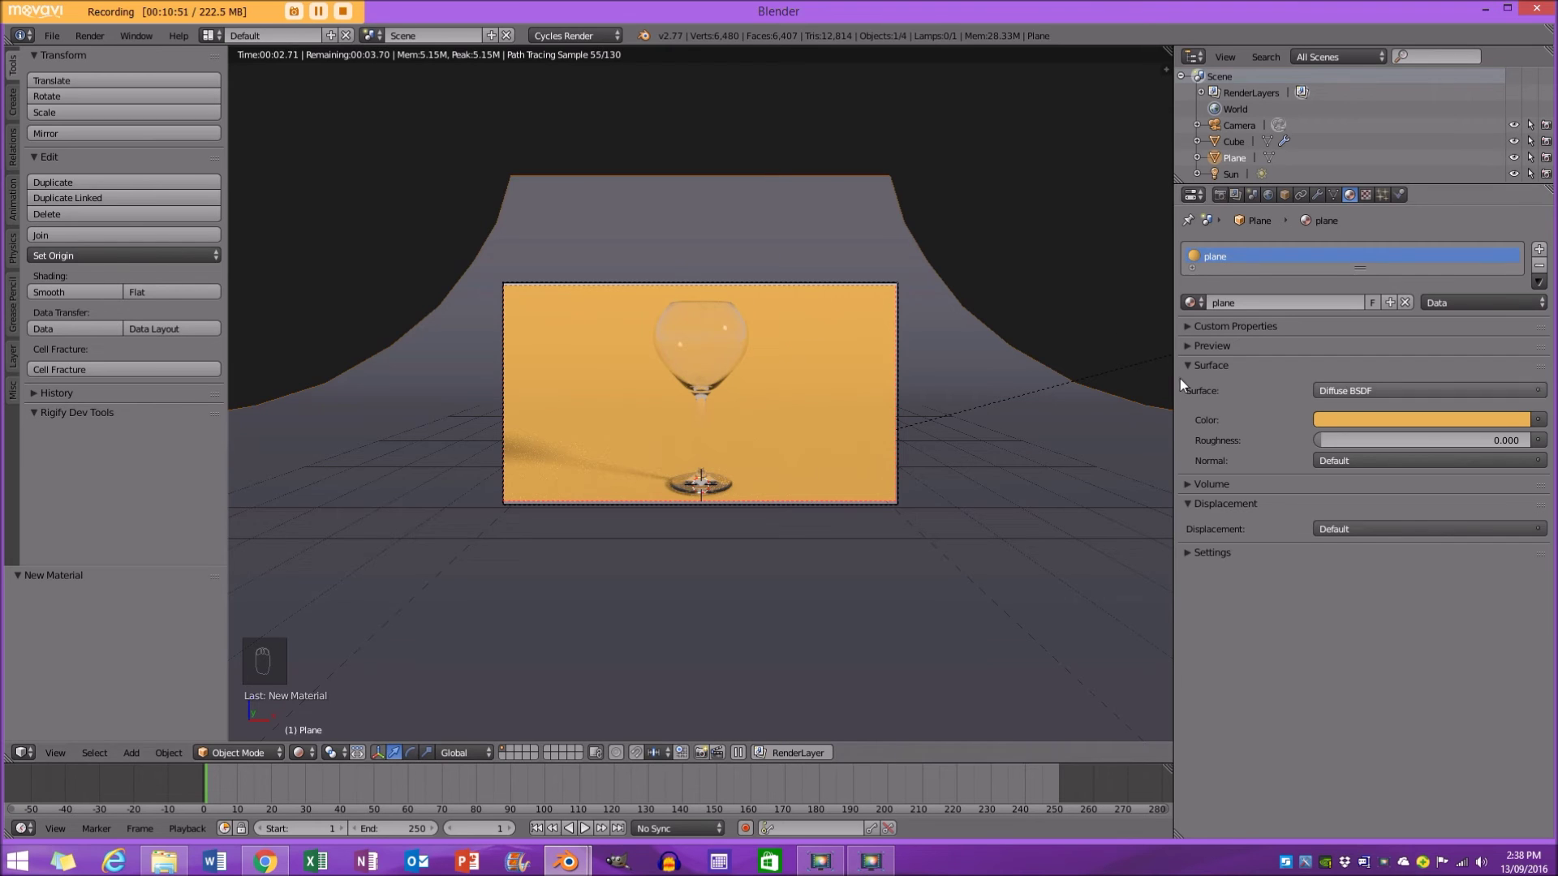
{"action": "left_click_drag", "start_coordinate": [1366, 422], "coordinate": [1427, 283]}
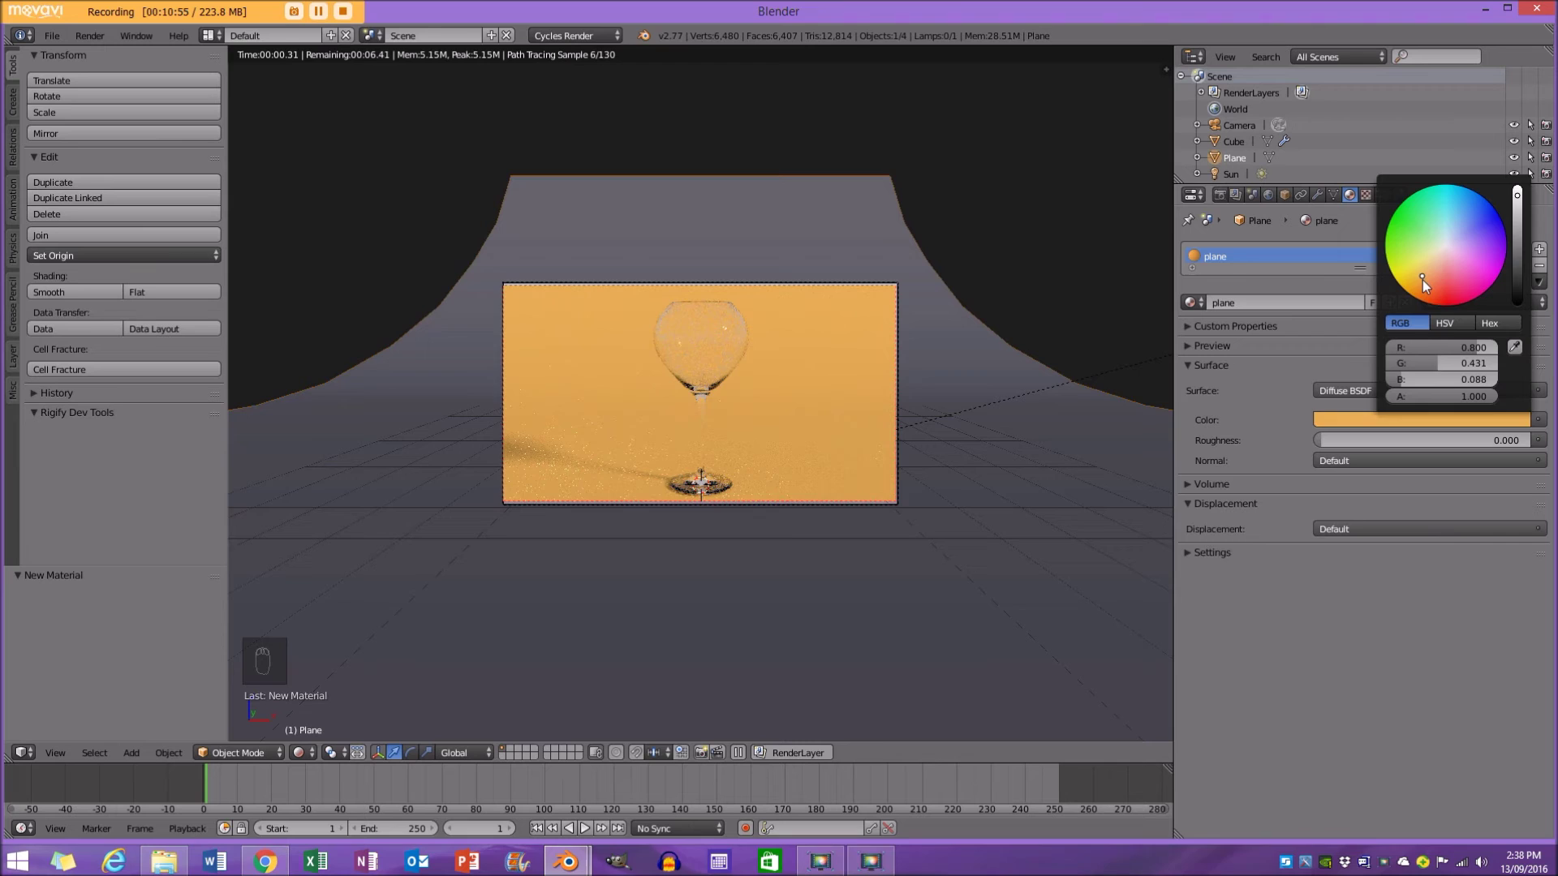
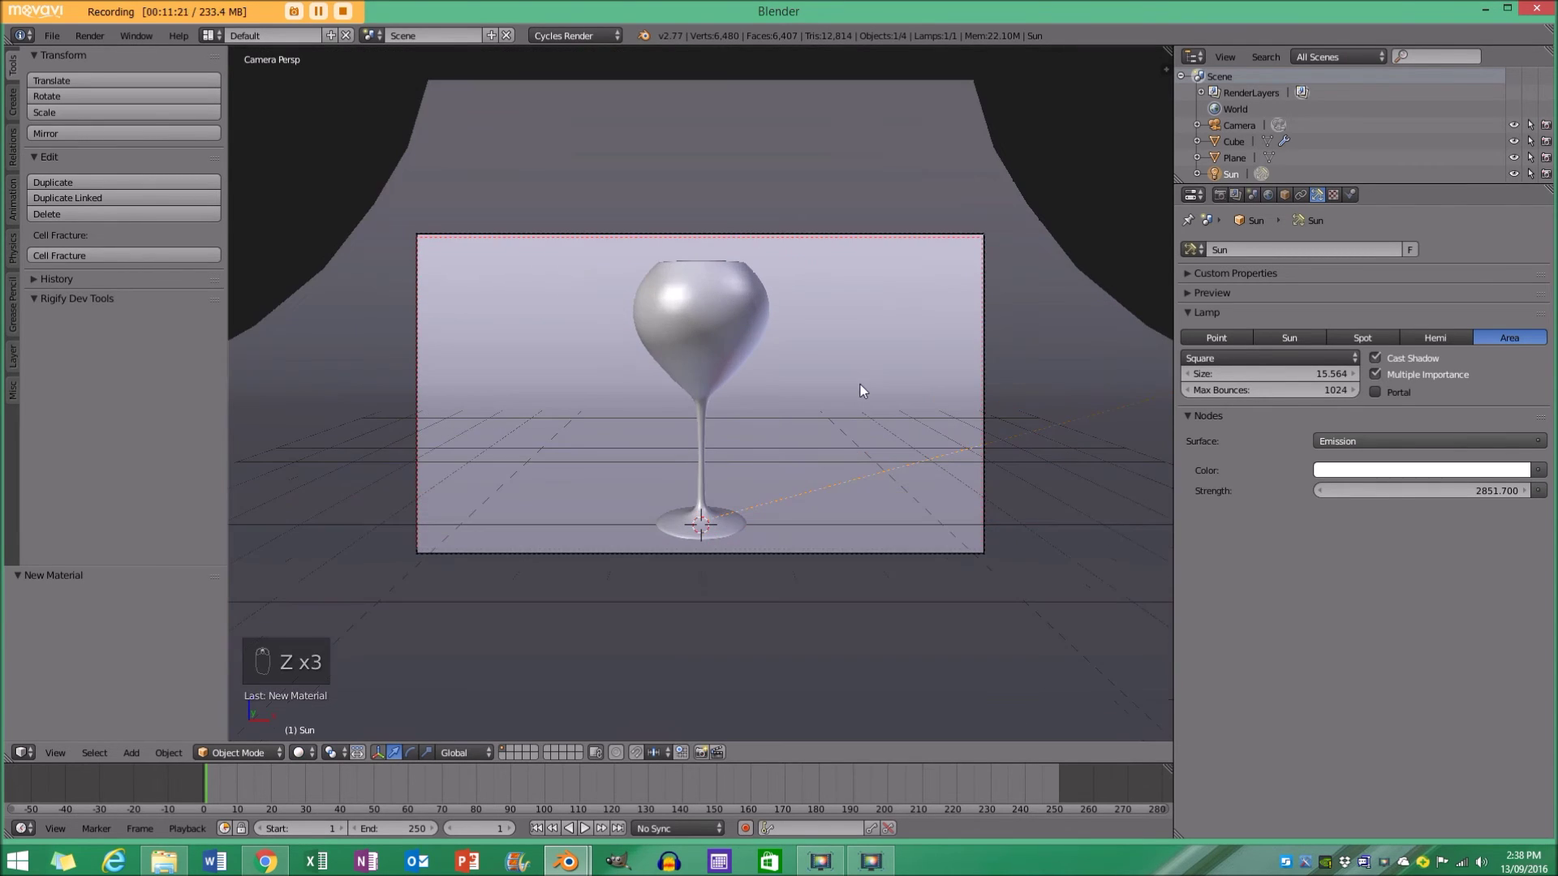
Duplicate the wine glass and tip the copy onto its side in Right Ortho view.
{"action": "key", "text": "a"}
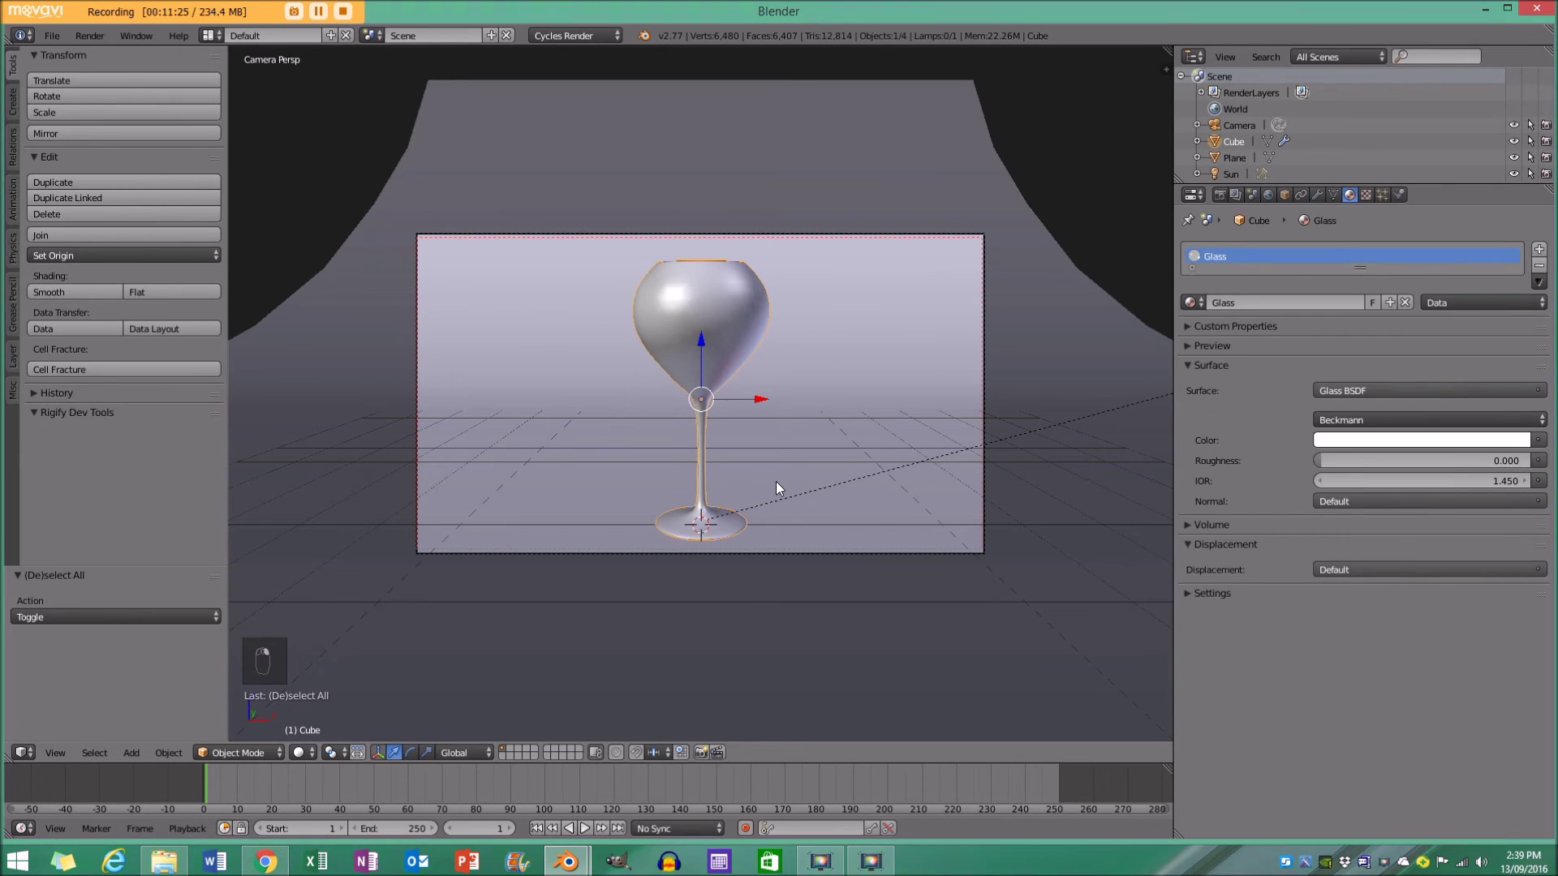
{"action": "key", "text": "shift+d"}
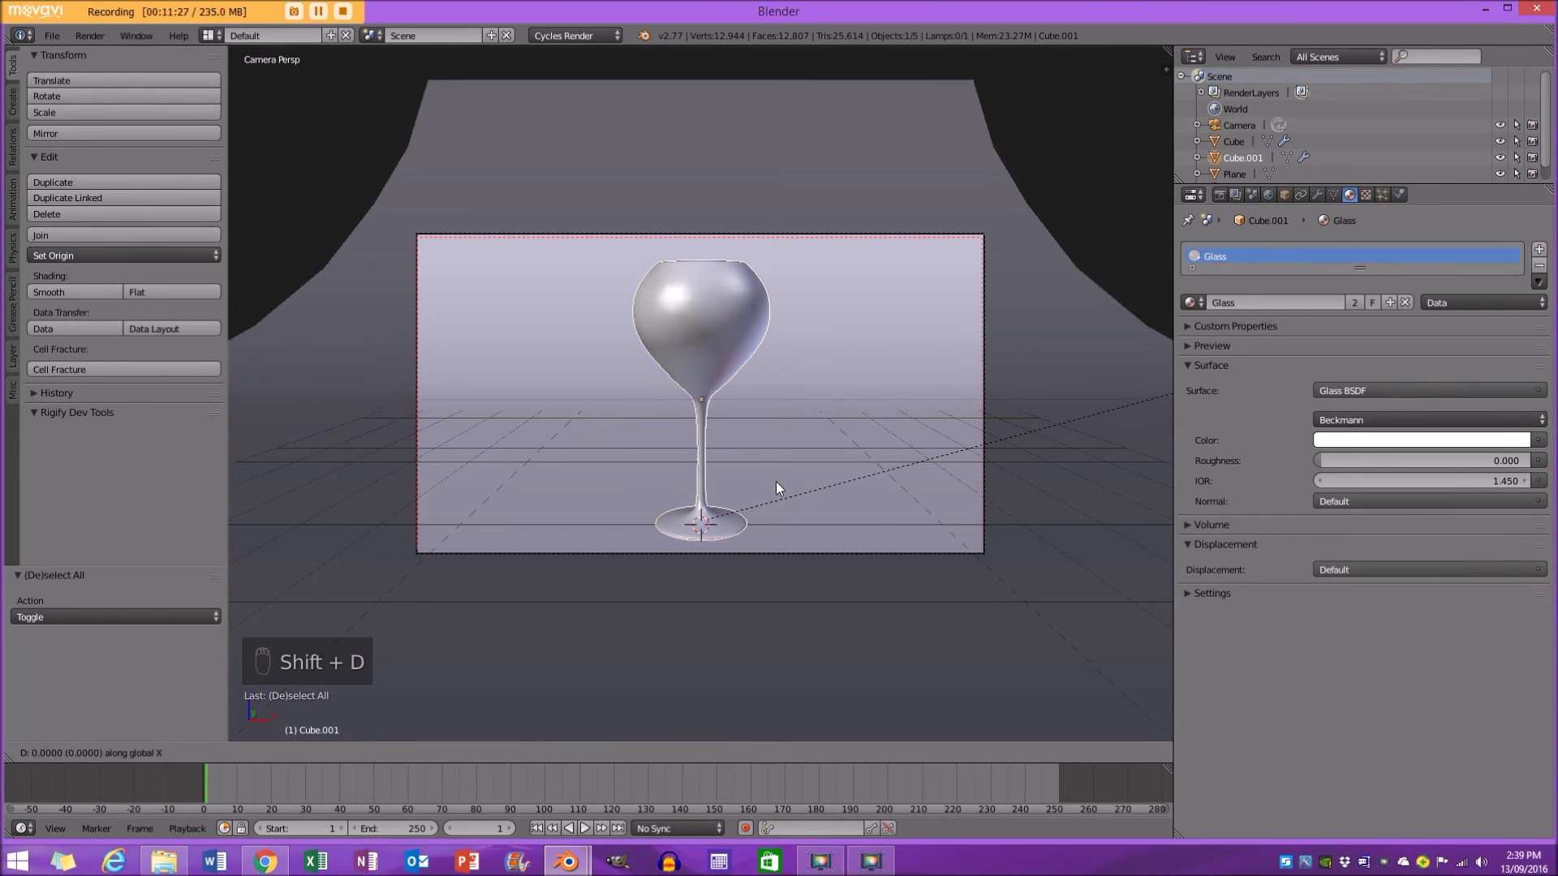
{"action": "key", "text": "KP_5"}
{"action": "key", "text": "KP_3"}
{"action": "key", "text": "z"}
{"action": "key", "text": "r"}
{"action": "key", "text": "g"}
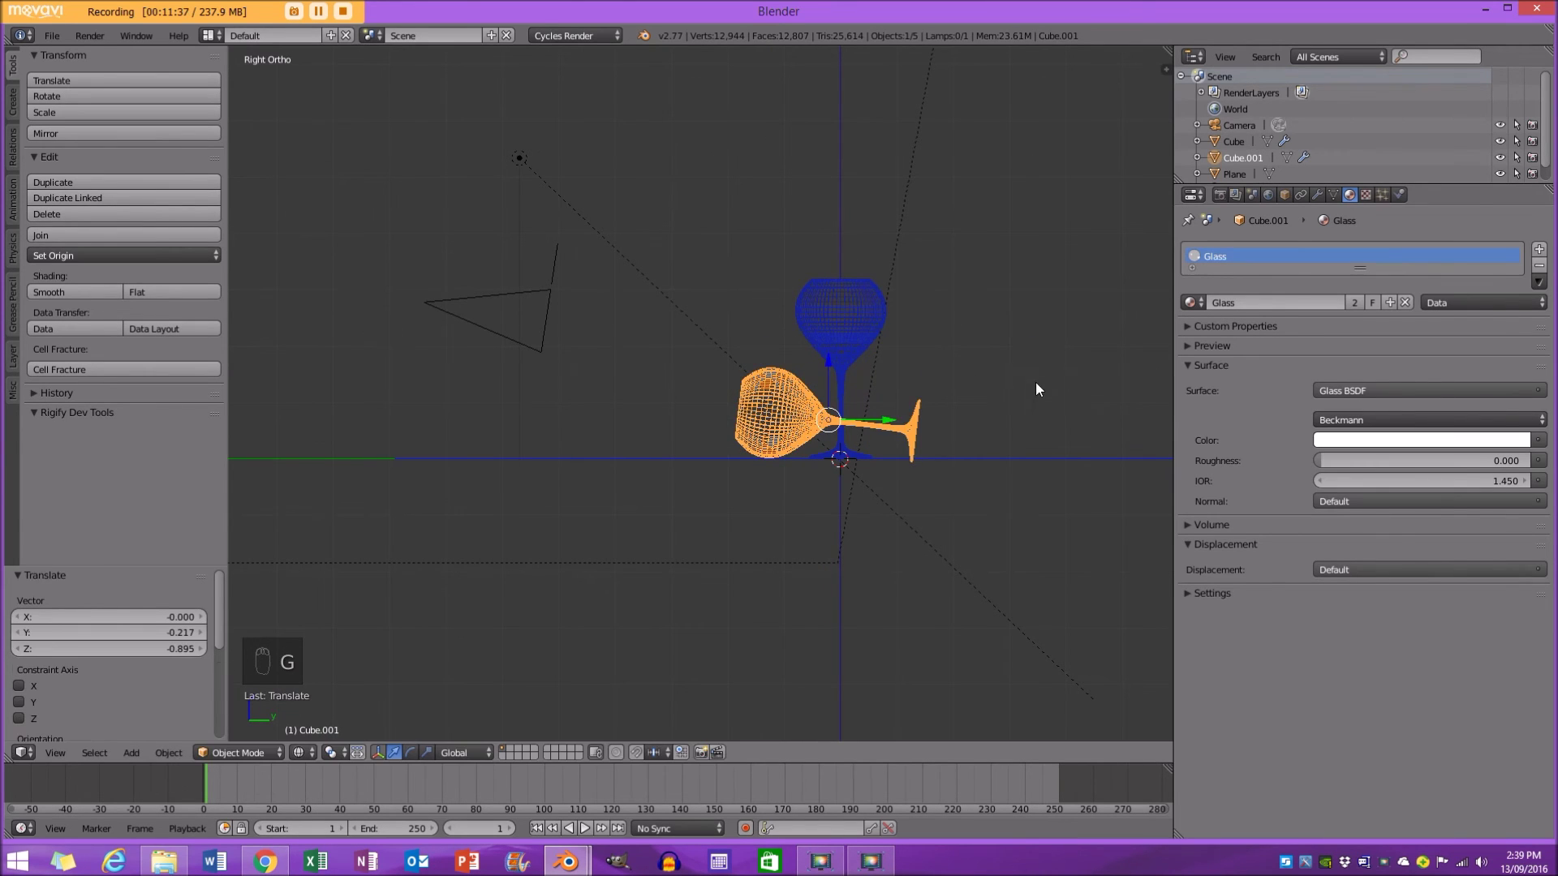
{"action": "left_click", "coordinate": [1037, 422]}
Turn the tipped copy about its vertical axis and move it right of the upright glass.
{"action": "key", "text": "r"}
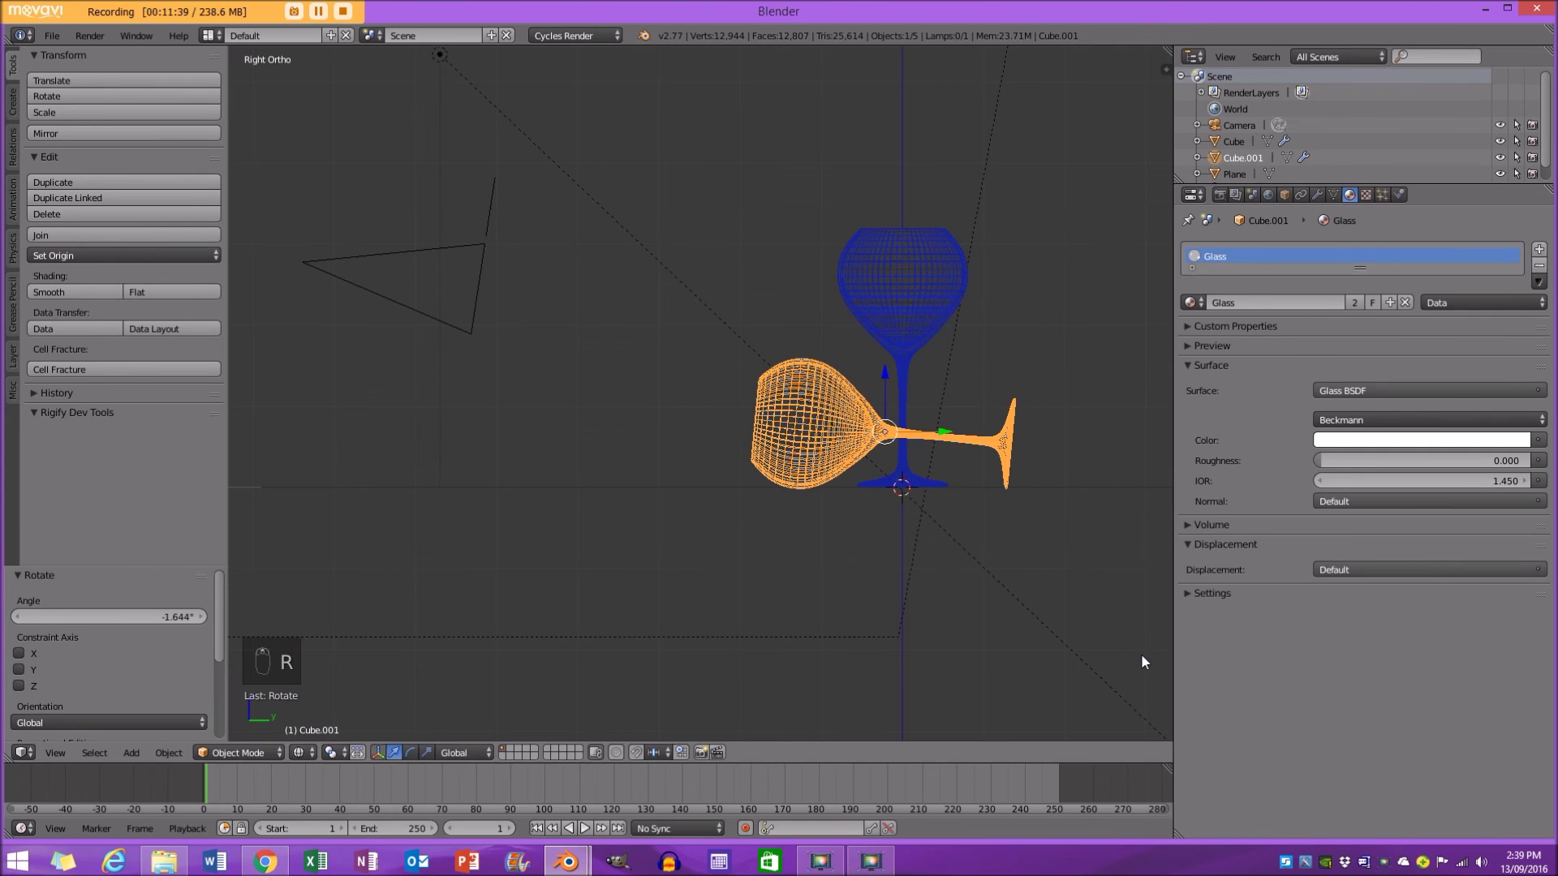
{"action": "key", "text": "g"}
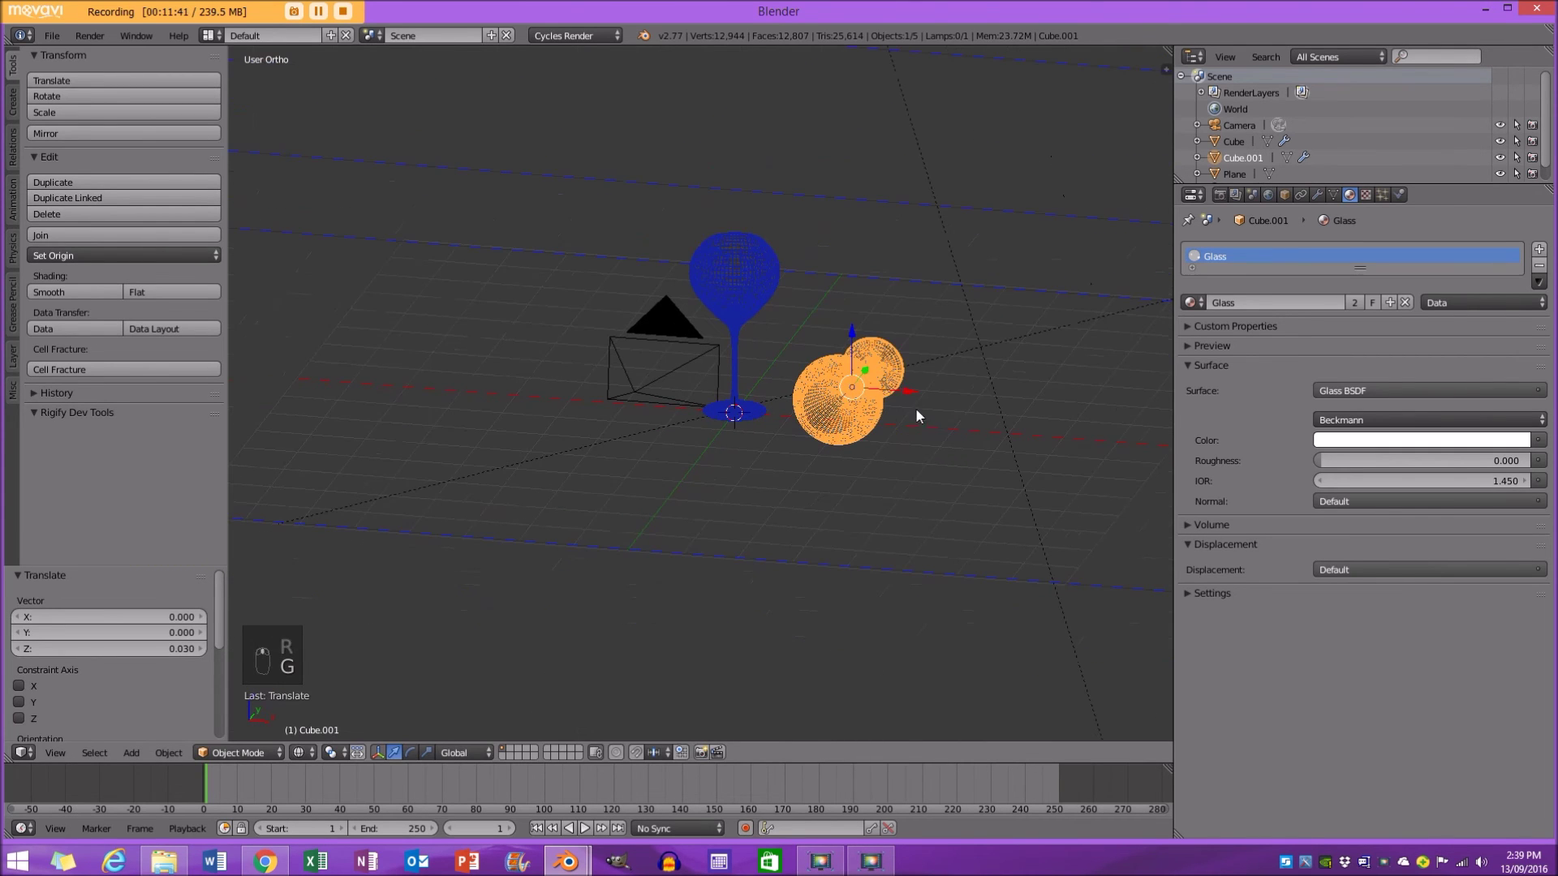
{"action": "key", "text": "KP_0"}
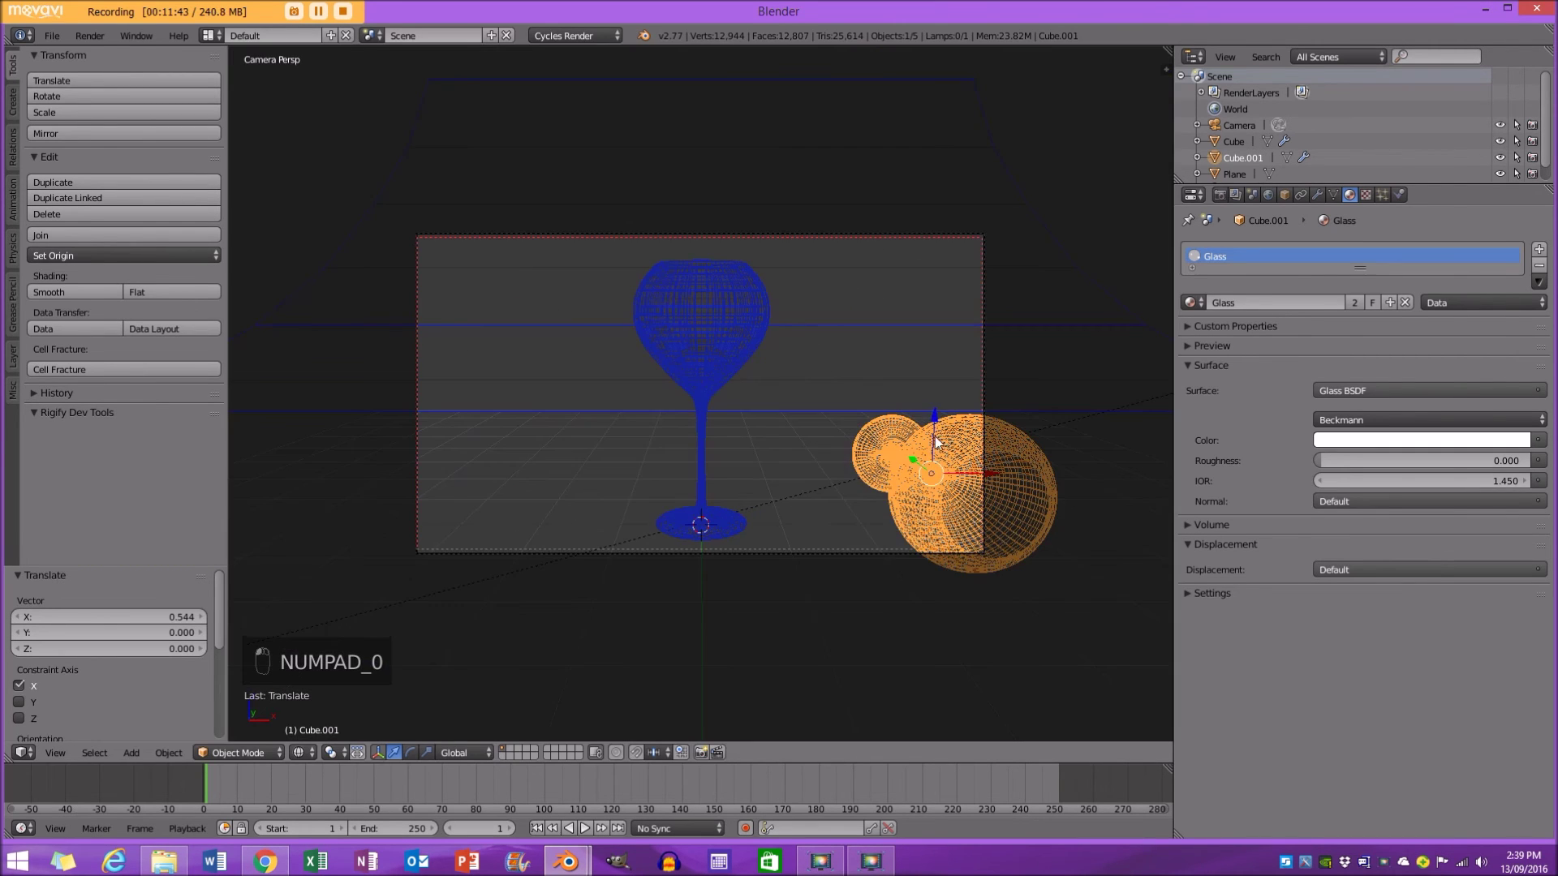
{"action": "key", "text": "r"}
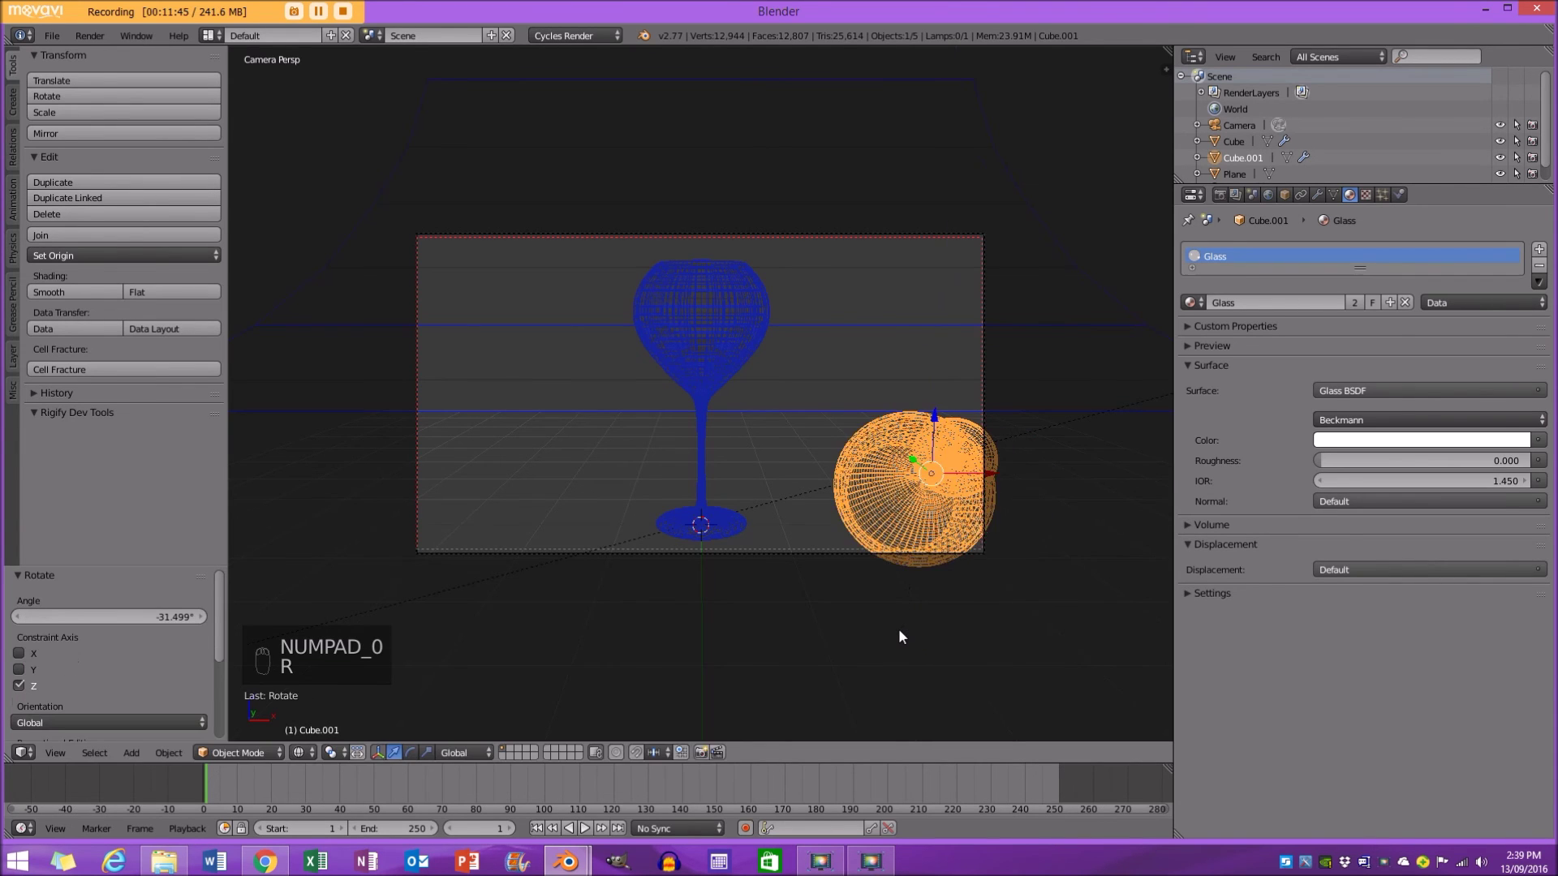
{"action": "key", "text": "z"}
{"action": "left_click", "coordinate": [978, 479]}
{"action": "left_click", "coordinate": [913, 473]}
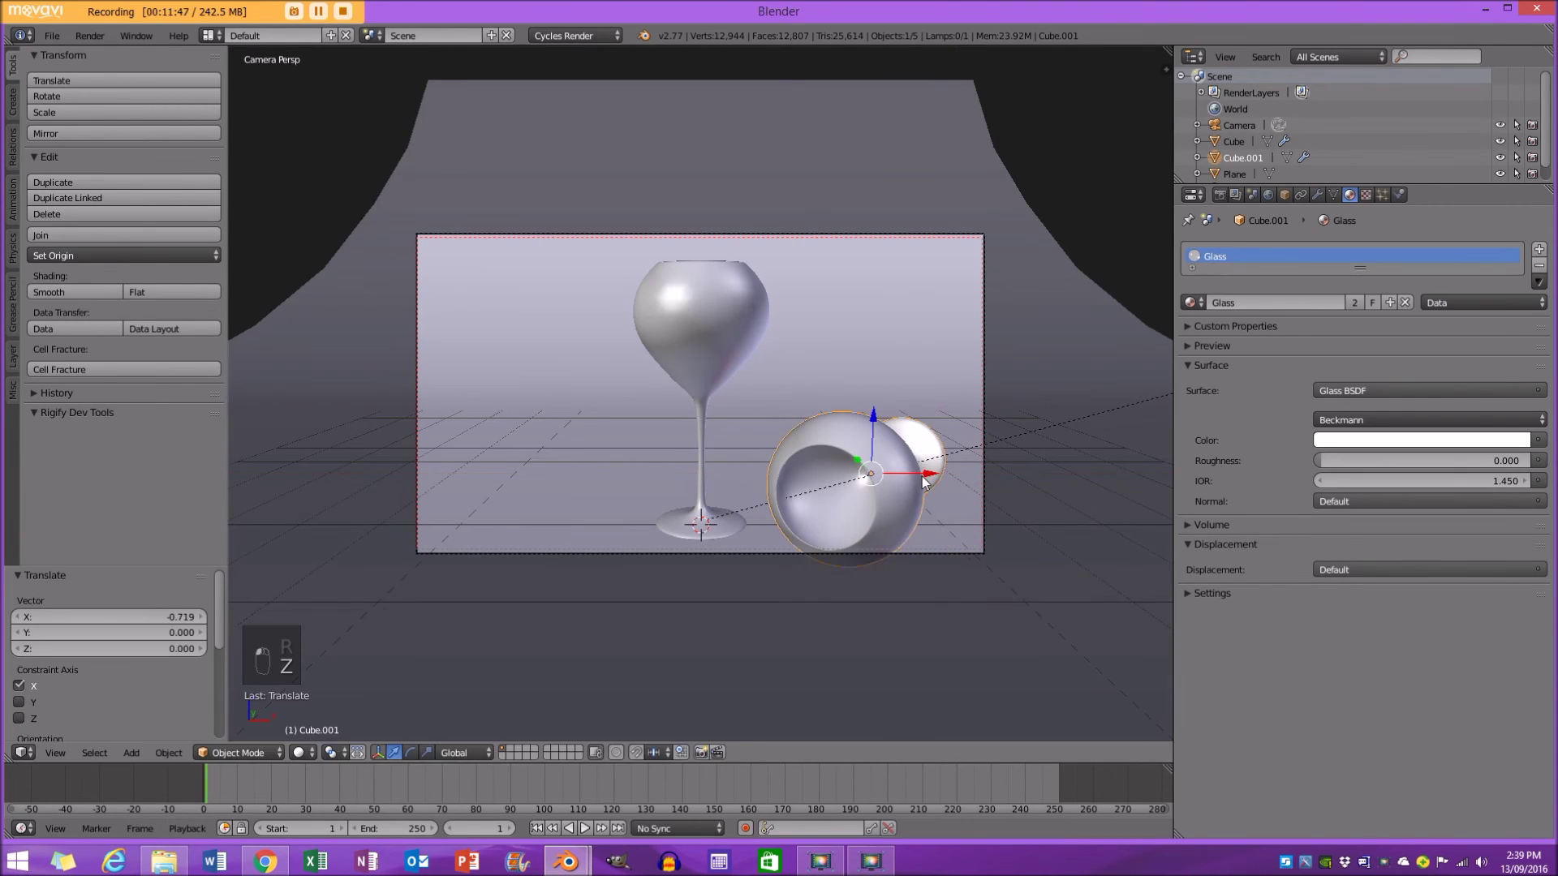
{"action": "key", "text": "g"}
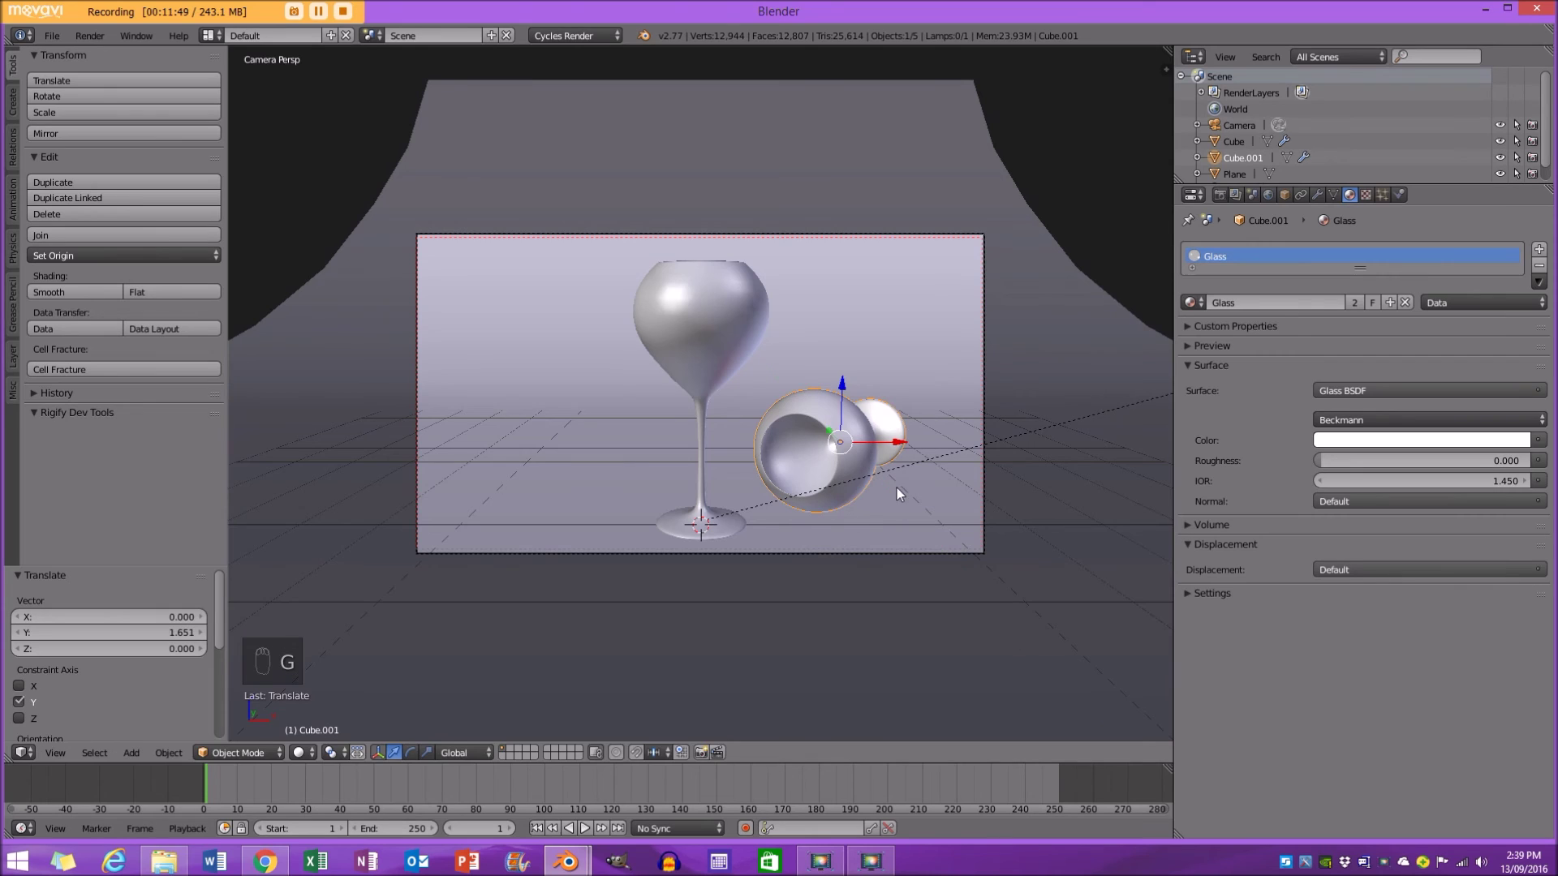
Duplicate the tipped glass, turn and place it left of the upright glass, and preview the render.
{"action": "key", "text": "shift+d"}
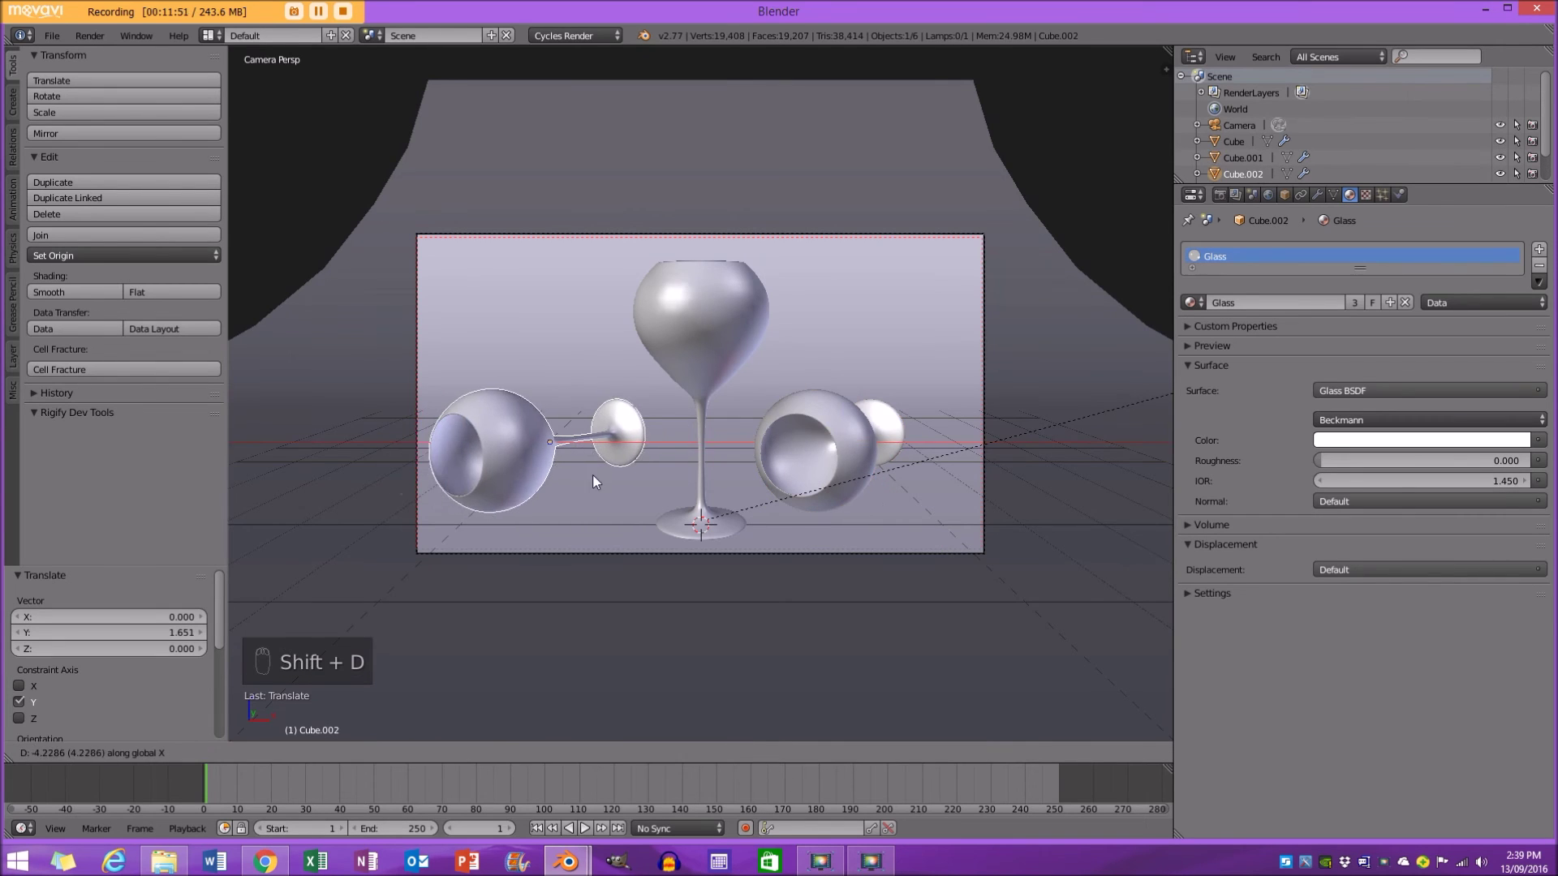
{"action": "key", "text": "r"}
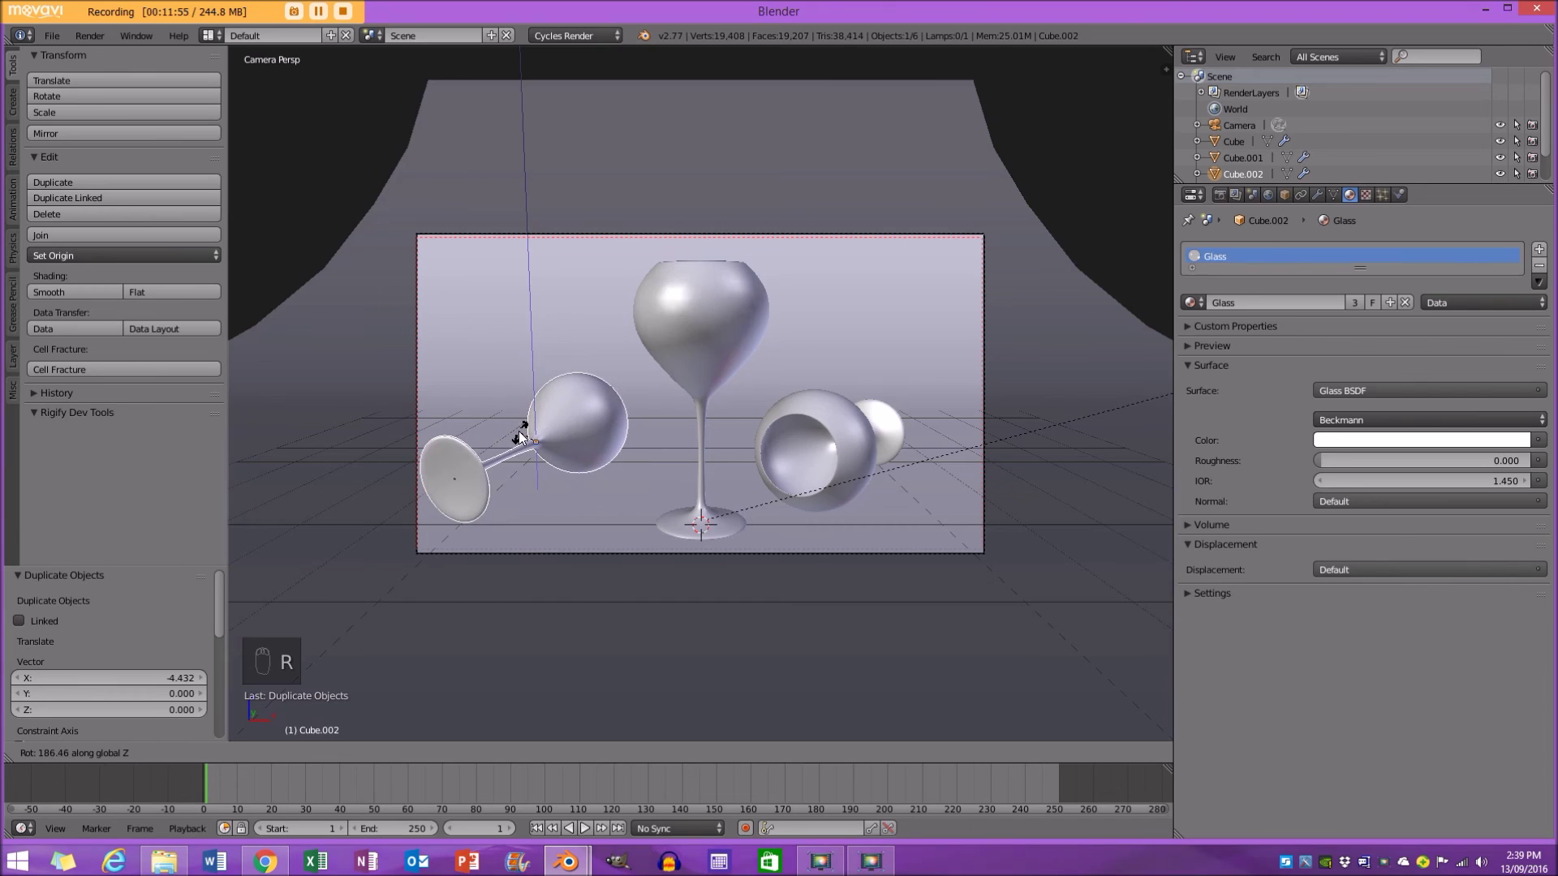
{"action": "key", "text": "g"}
{"action": "key", "text": "r"}
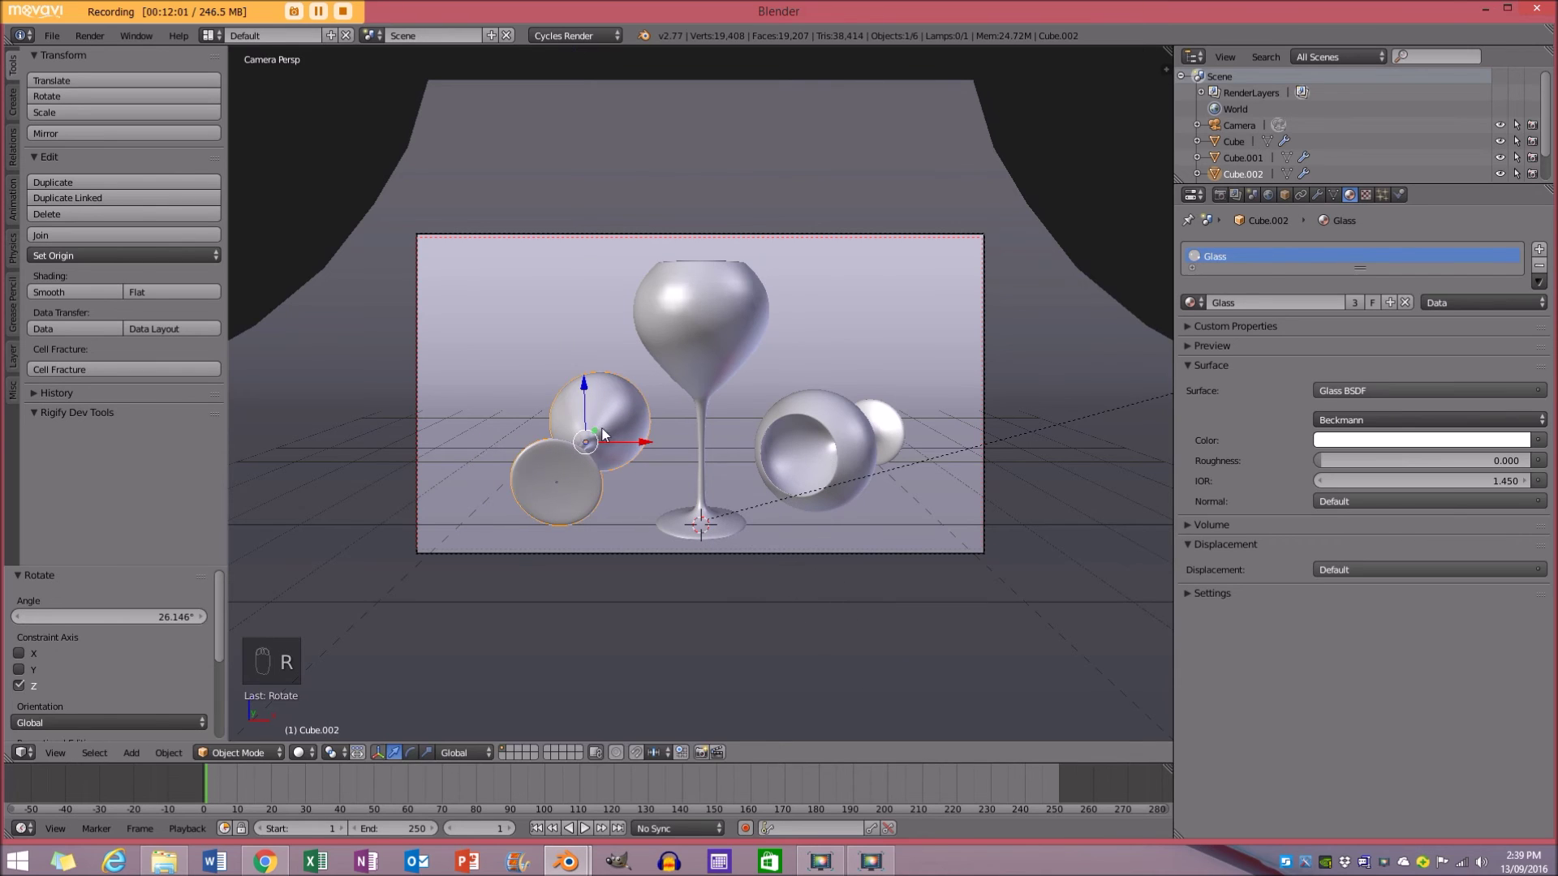
{"action": "key", "text": "r"}
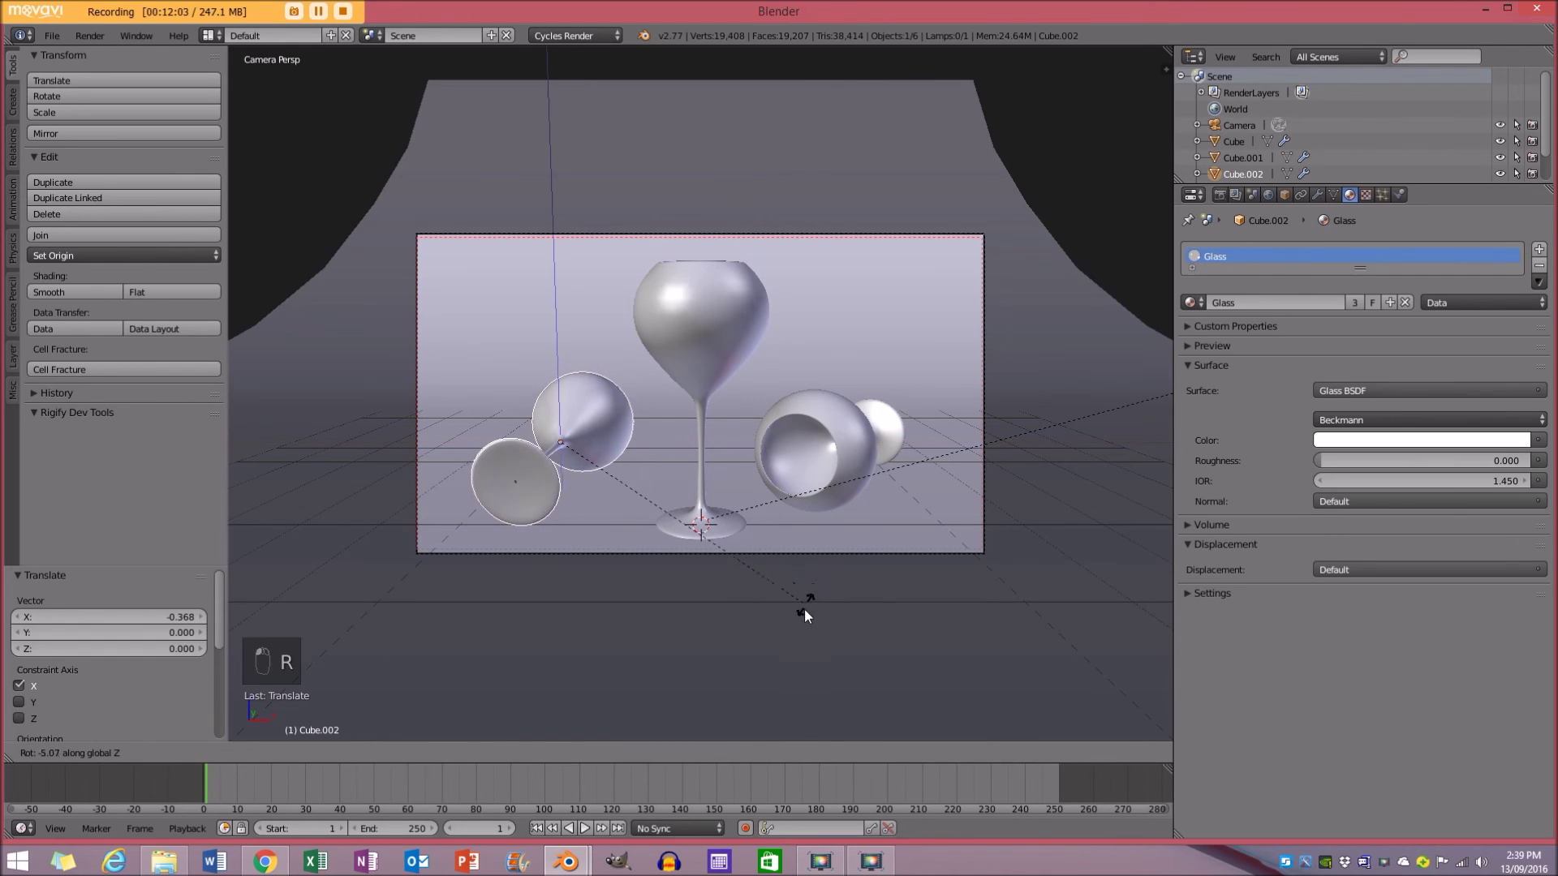
{"action": "key", "text": "shift+z"}
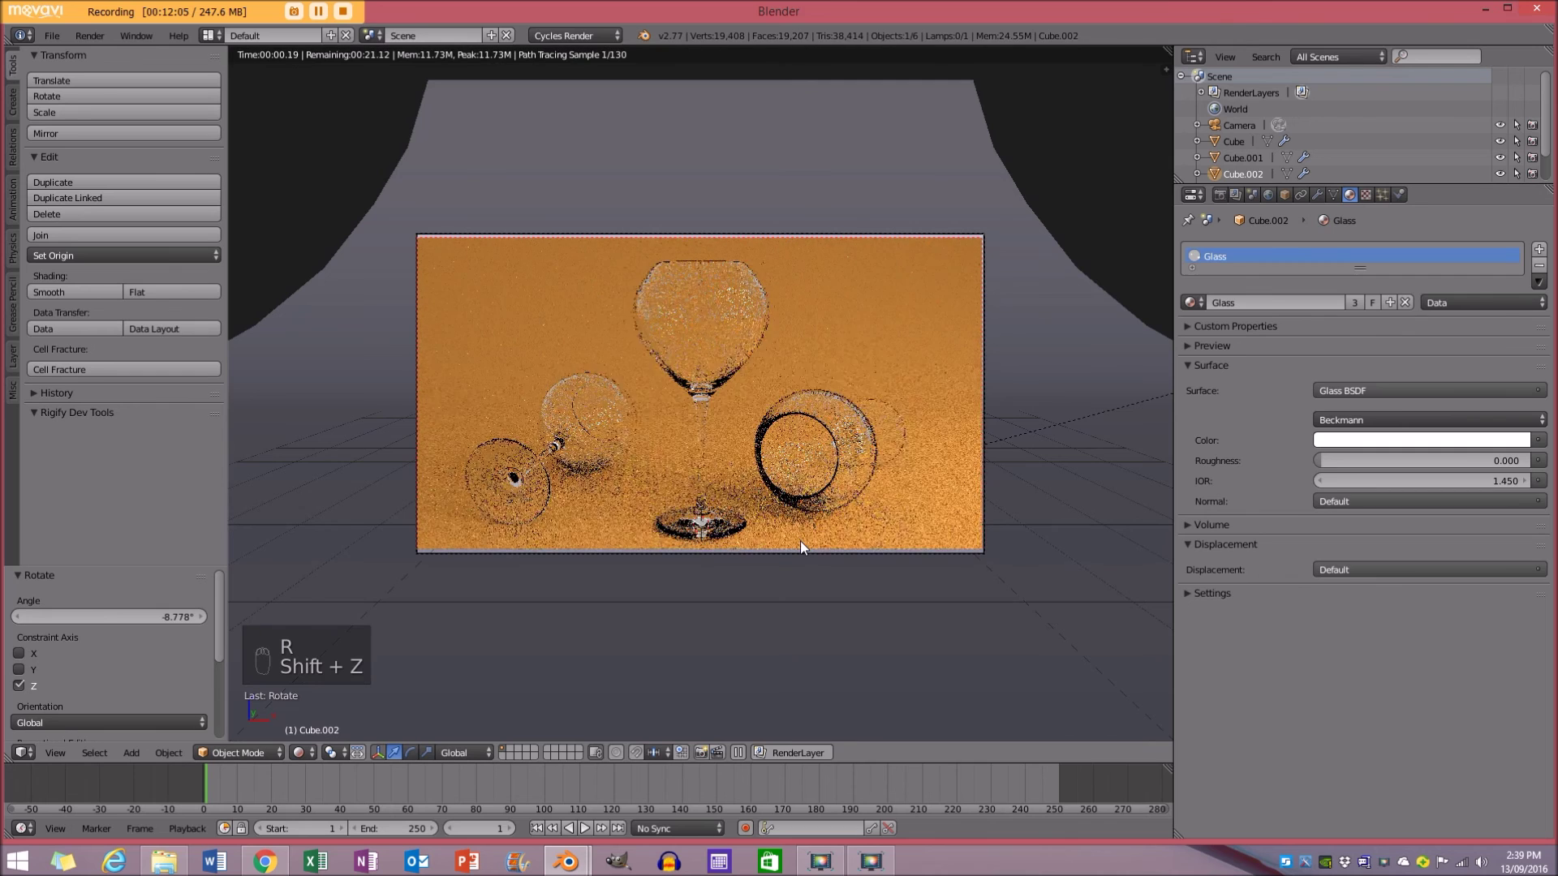